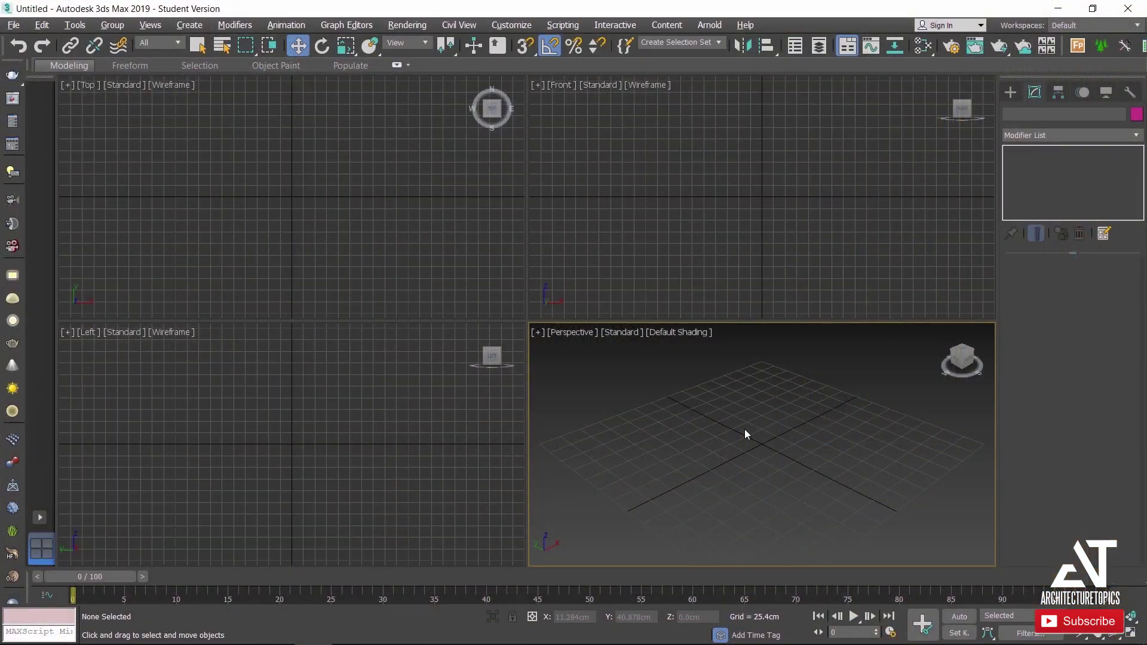
# Maximize the Perspective viewport and show the spline shape creation tools.
pyautogui.press('alt+Num_Lock')
pyautogui.click(1005, 104)
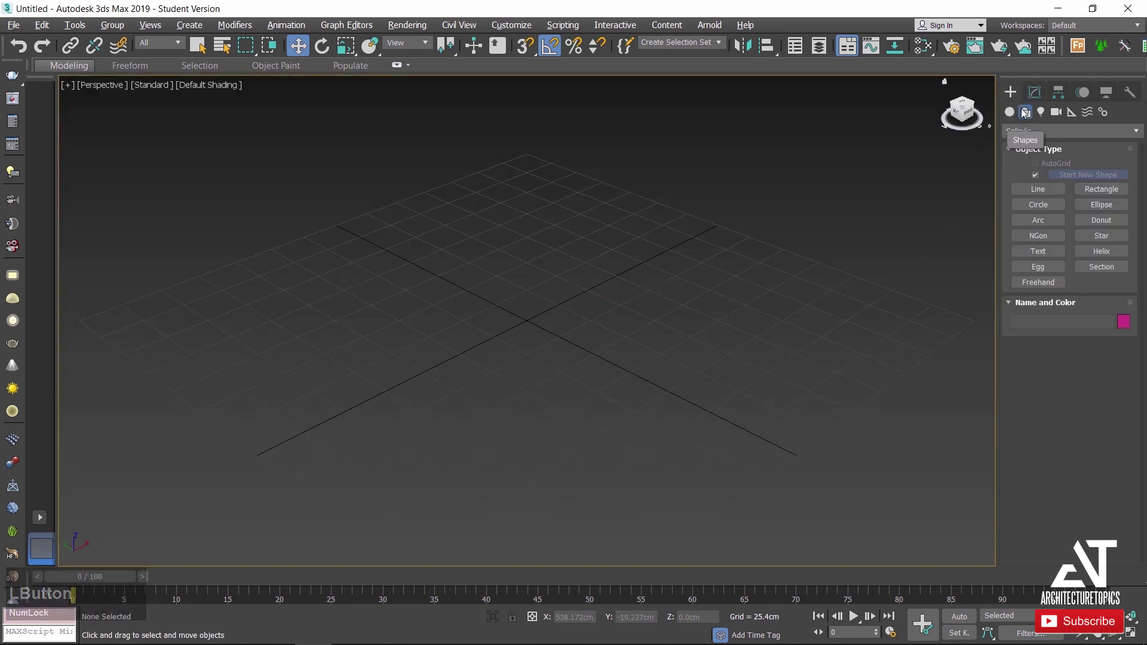
# Draw the room rectangle on the ground and size it 480 cm by 600 cm.
pyautogui.click(1102, 198)
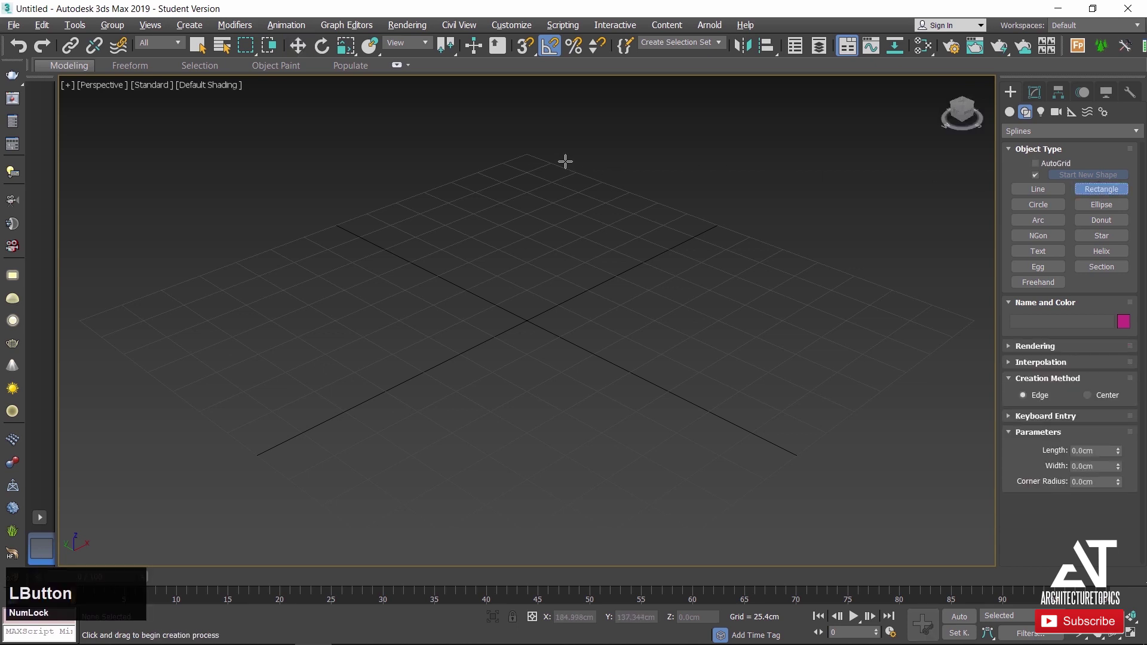
pyautogui.scroll(-3)
pyautogui.middleClick(597, 406)
pyautogui.click(1031, 100)
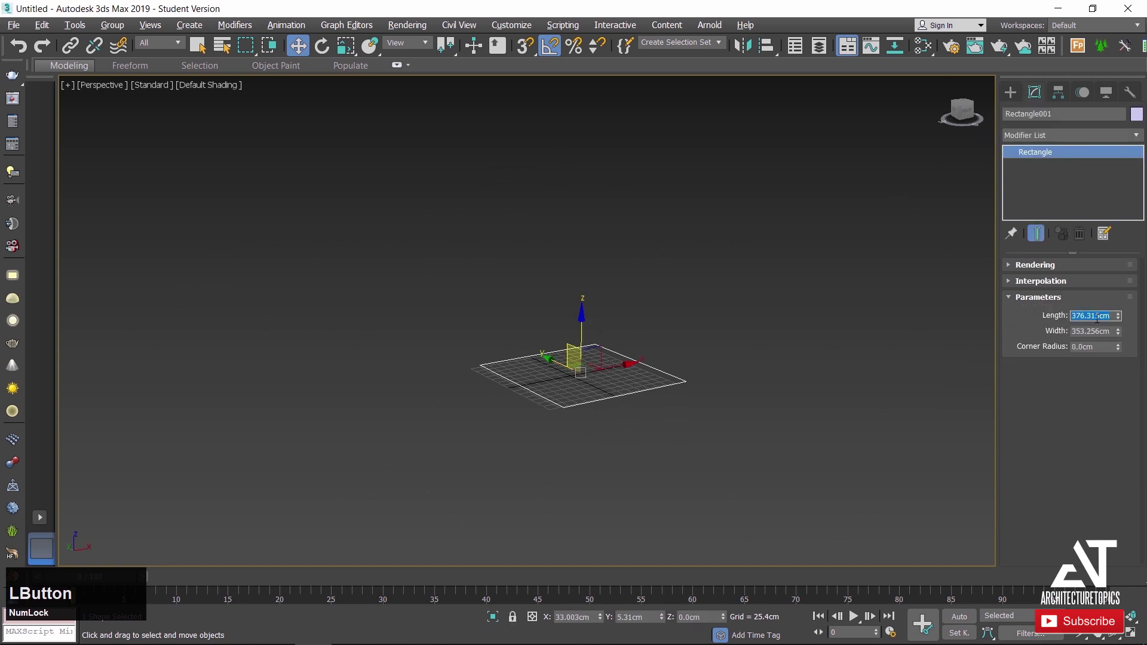
pyautogui.press('KP_4')
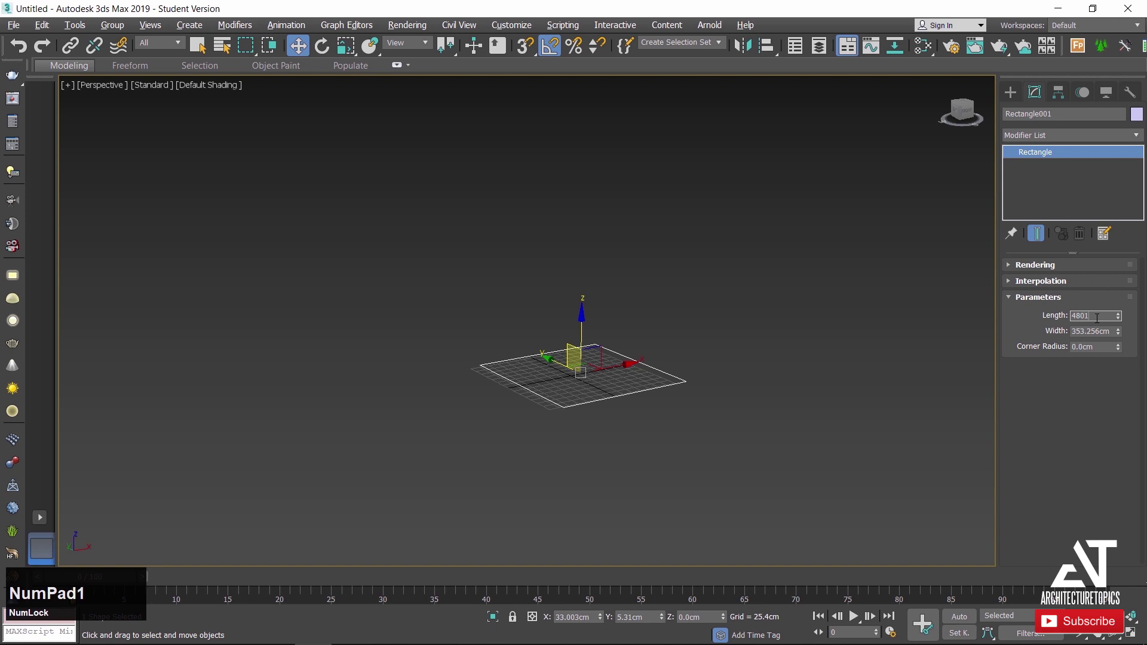
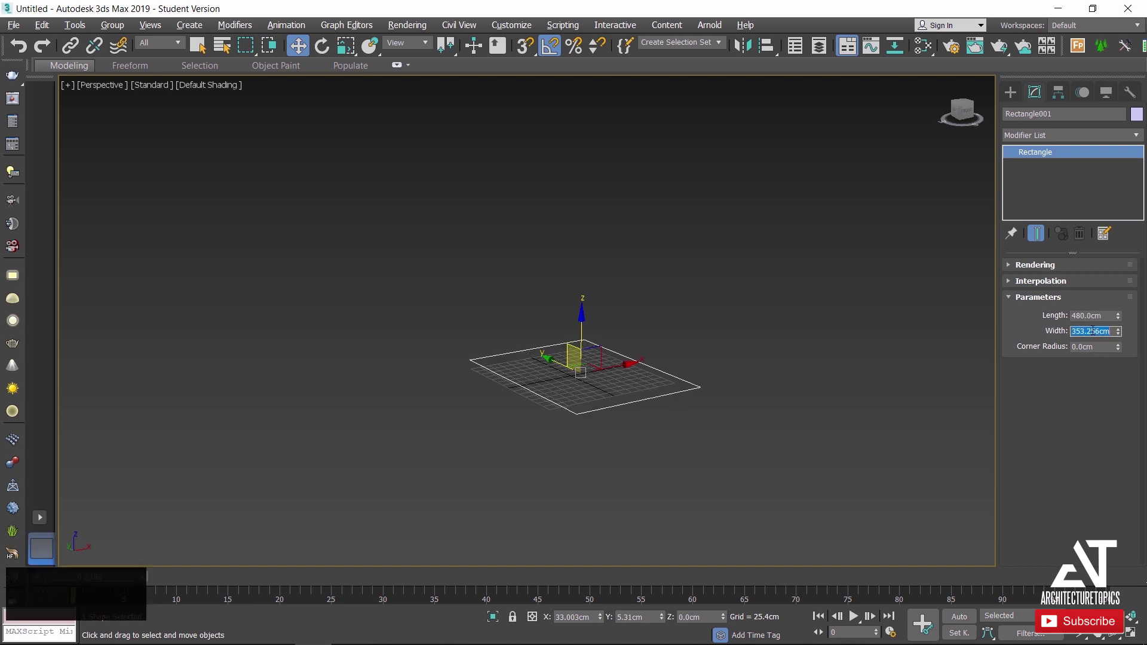
pyautogui.press('KP_6')
pyautogui.press('KP_0')
pyautogui.press('KP_Enter')
# Select the rectangle and bring up its context menu for conversion.
pyautogui.scroll(-3)
pyautogui.scroll(3)
pyautogui.click(687, 378)
pyautogui.rightClick(741, 368)
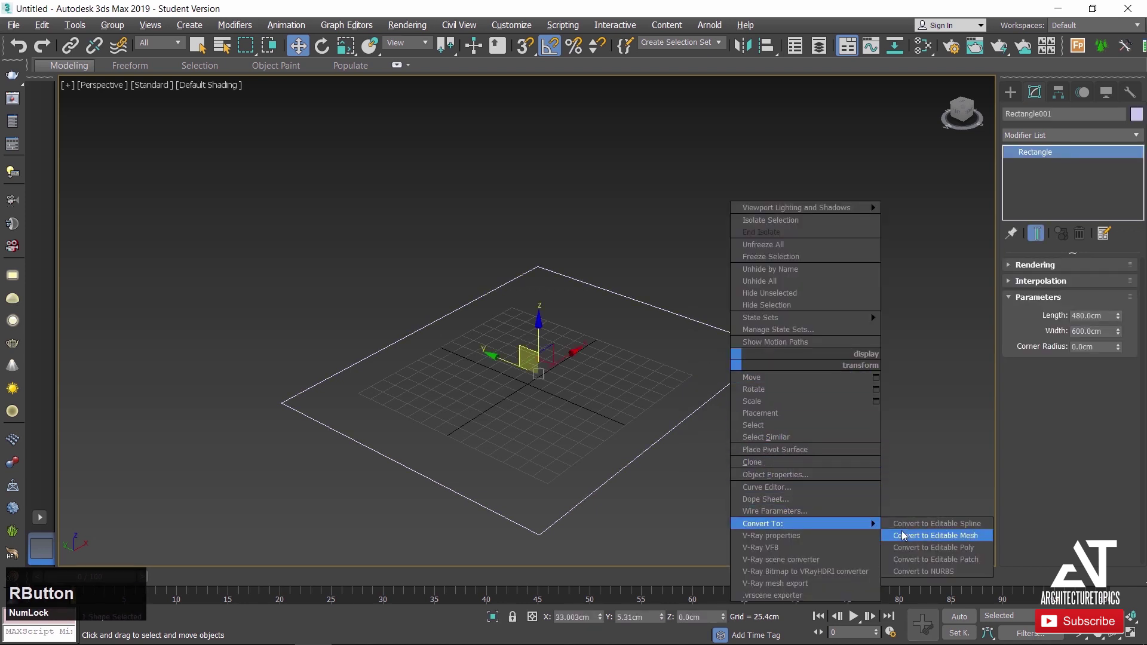
# Convert the rectangle to an editable spline and outline it into a double wall line.
pyautogui.click(913, 528)
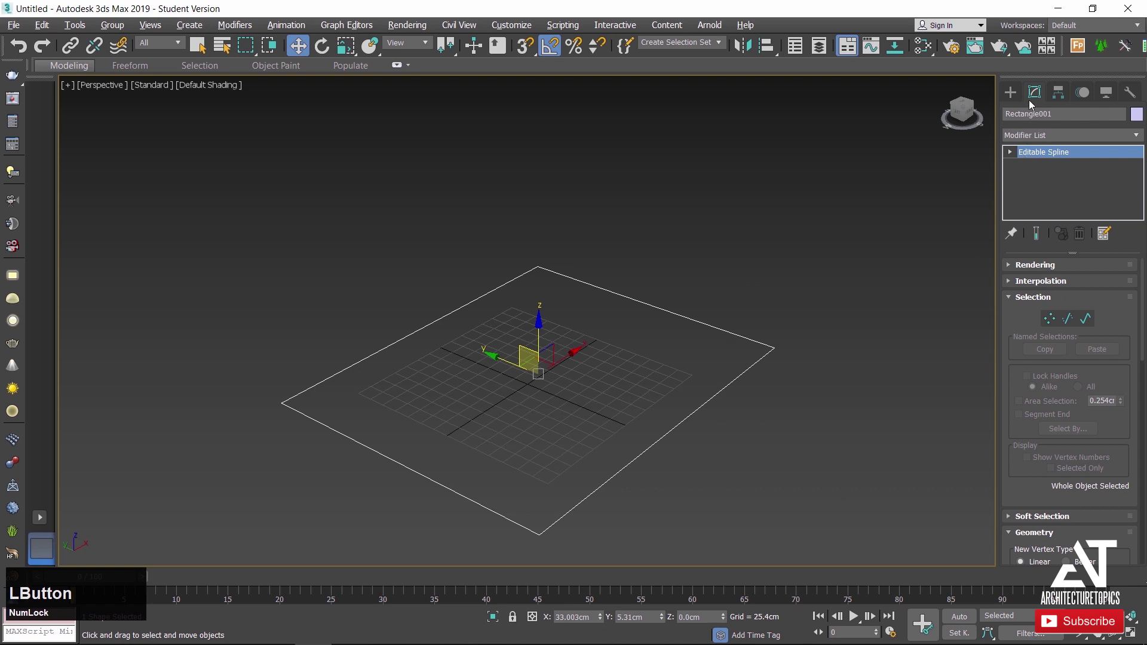
pyautogui.click(1013, 160)
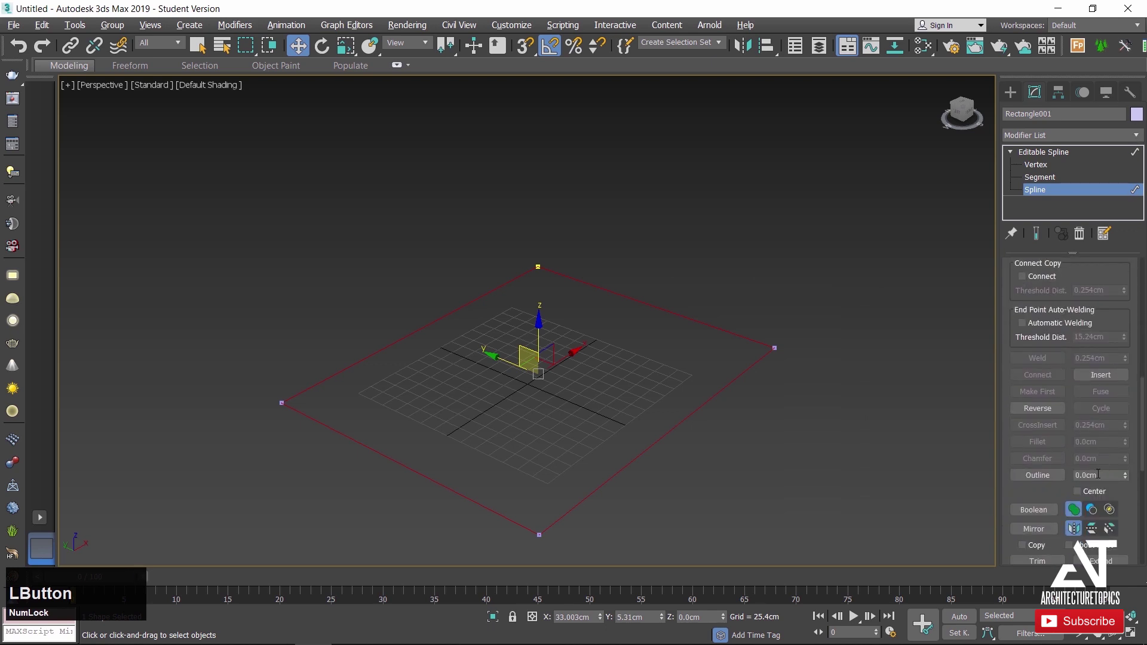
pyautogui.press('KP_Subtract')
pyautogui.press('KP_1')
pyautogui.press('KP_Enter')
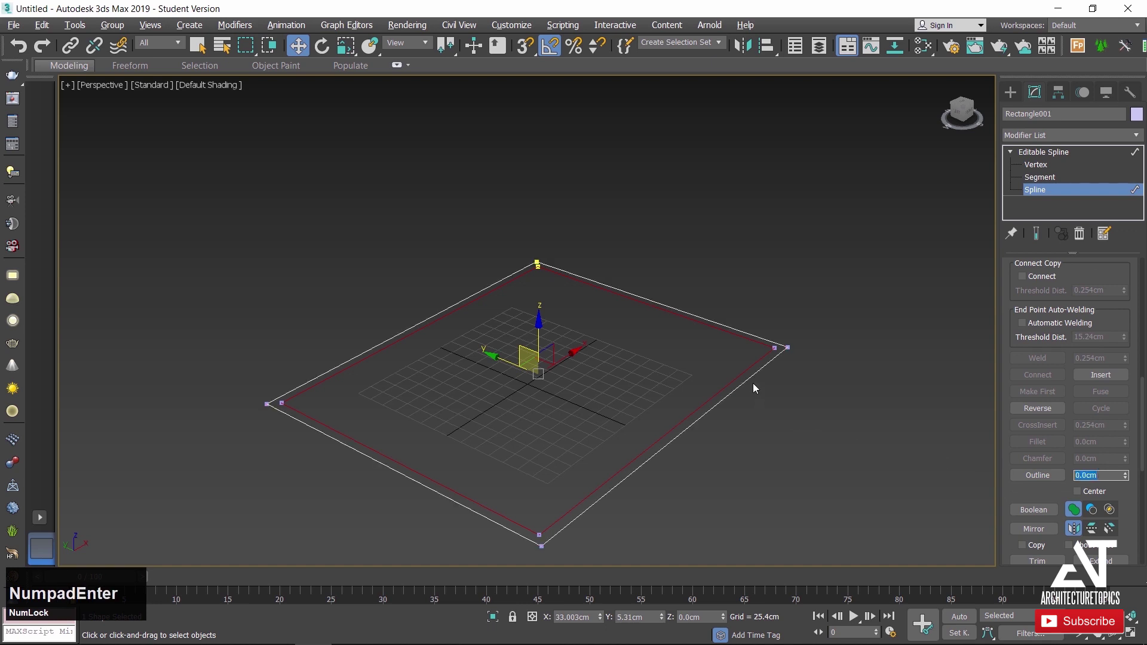
pyautogui.click(892, 247)
pyautogui.rightClick(796, 272)
pyautogui.click(571, 152)
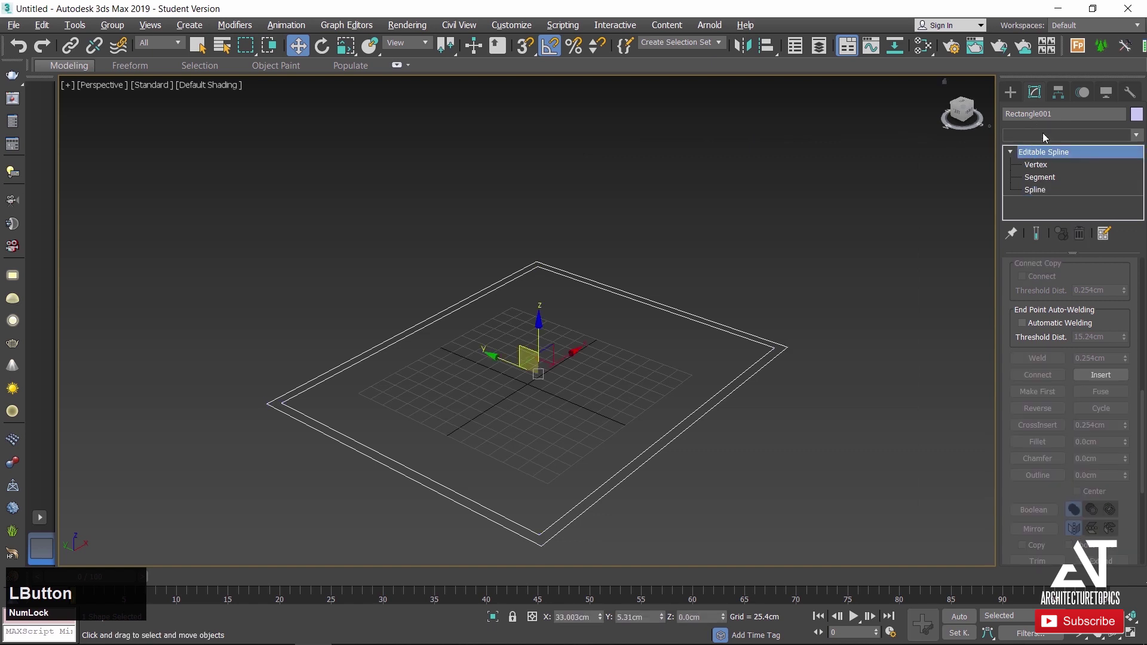
# Extrude the wall outline 290 cm upward into room walls.
pyautogui.press('e')
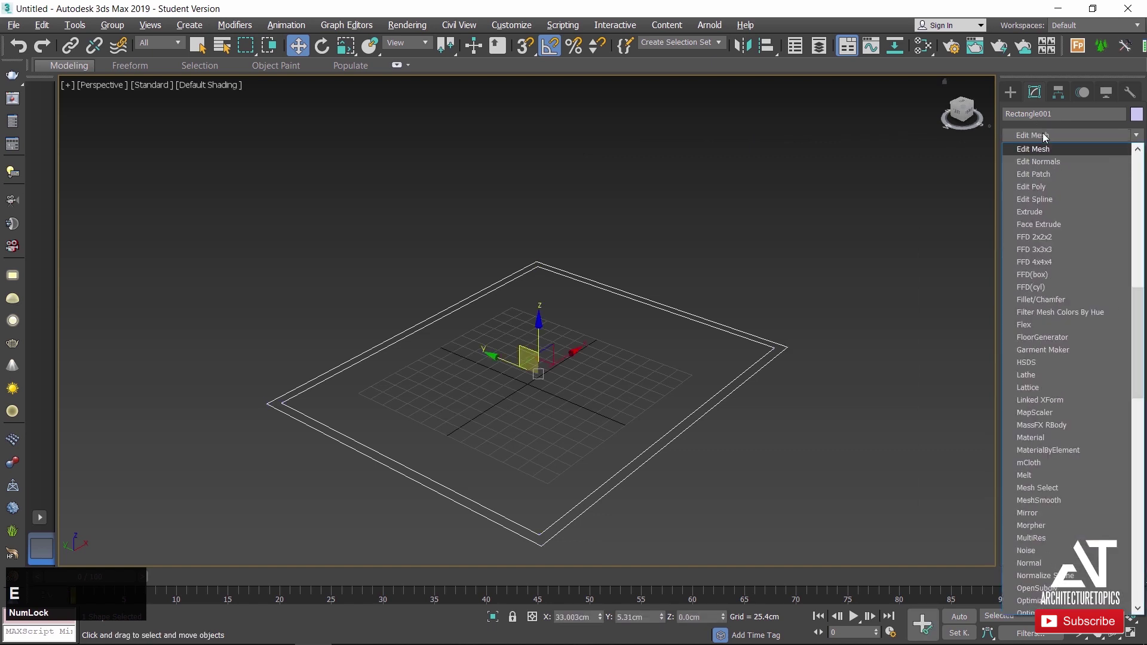
pyautogui.click(1042, 214)
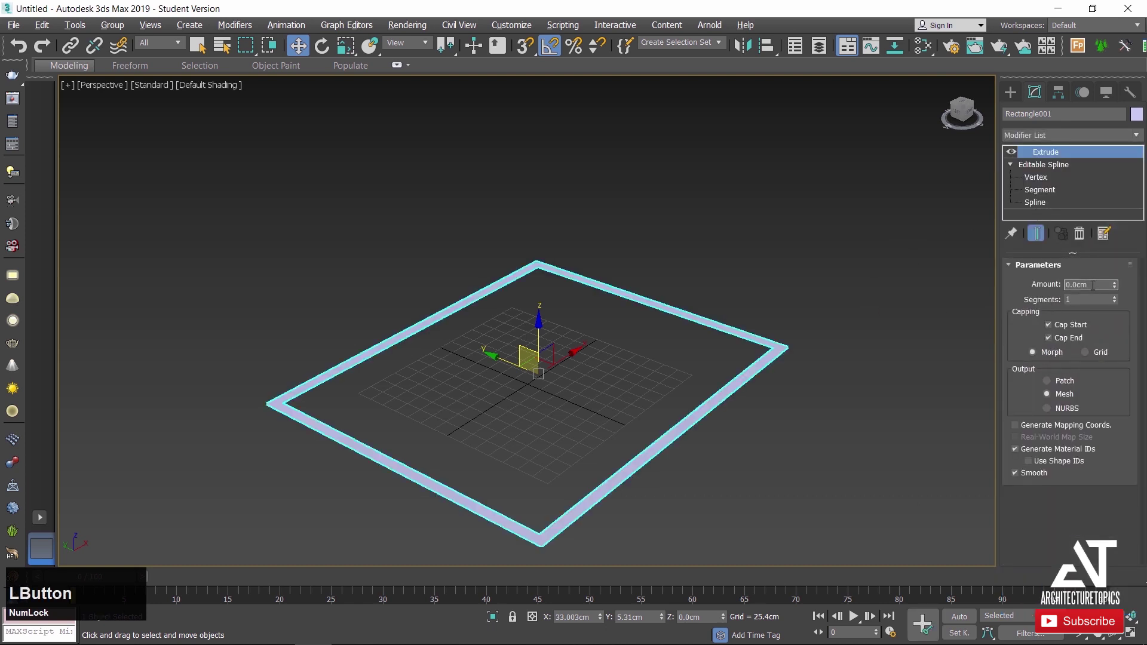
pyautogui.press('KP_2')
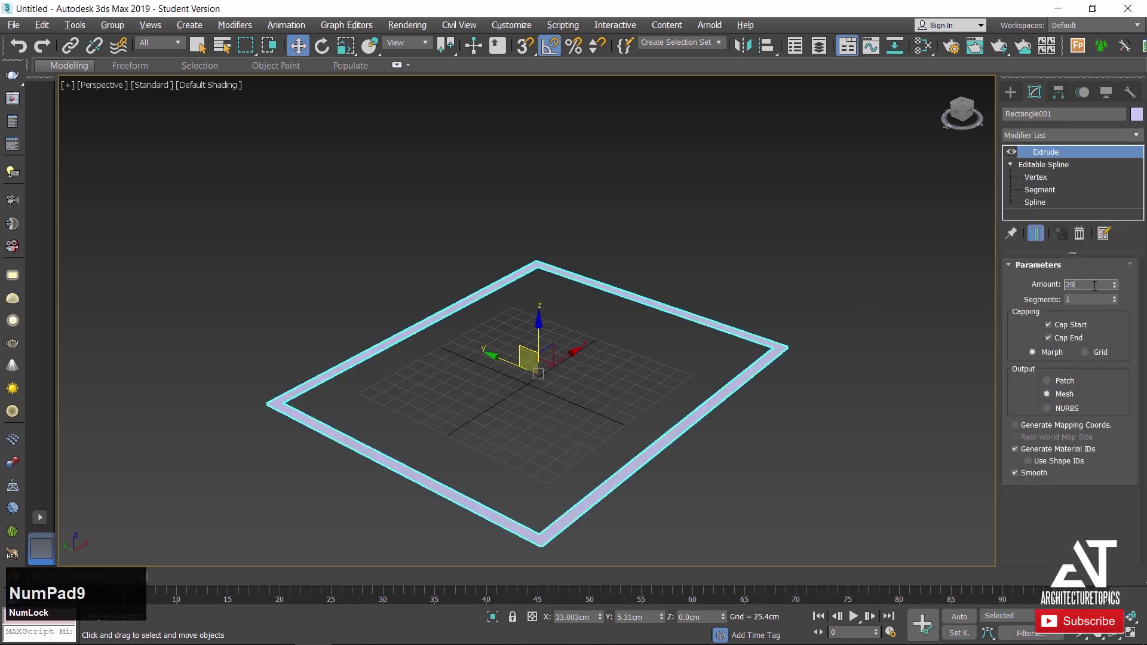
pyautogui.press('KP_Enter')
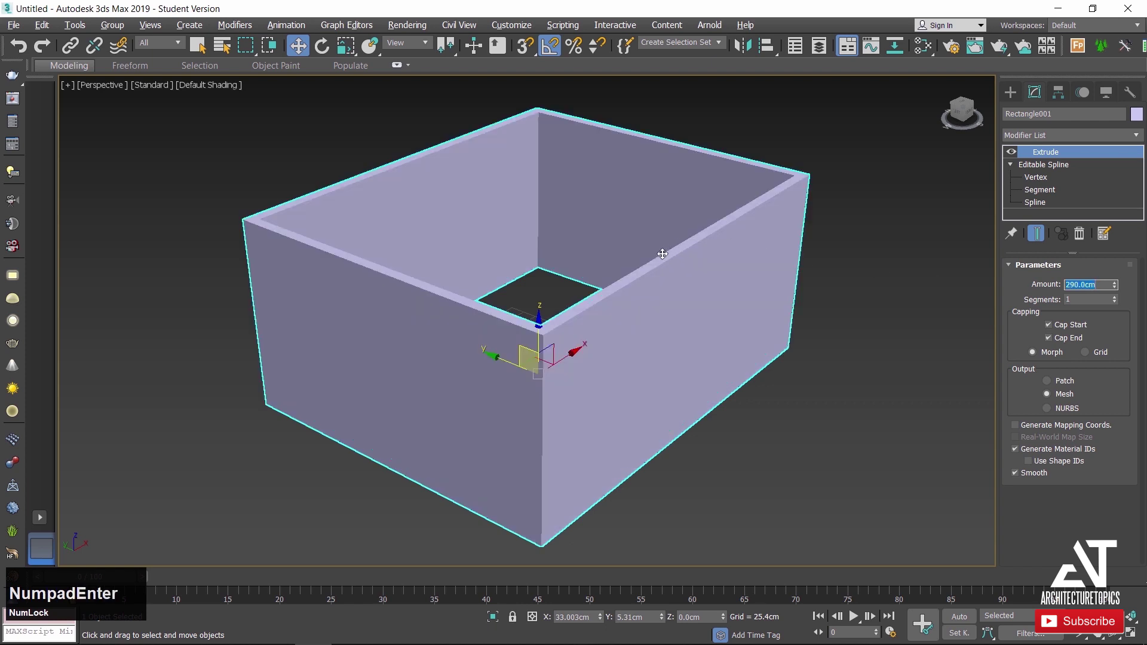
pyautogui.click(1007, 94)
pyautogui.scroll(-3)
# Clone the walls and remove the Extrude modifier from the copy.
pyautogui.write('ho')
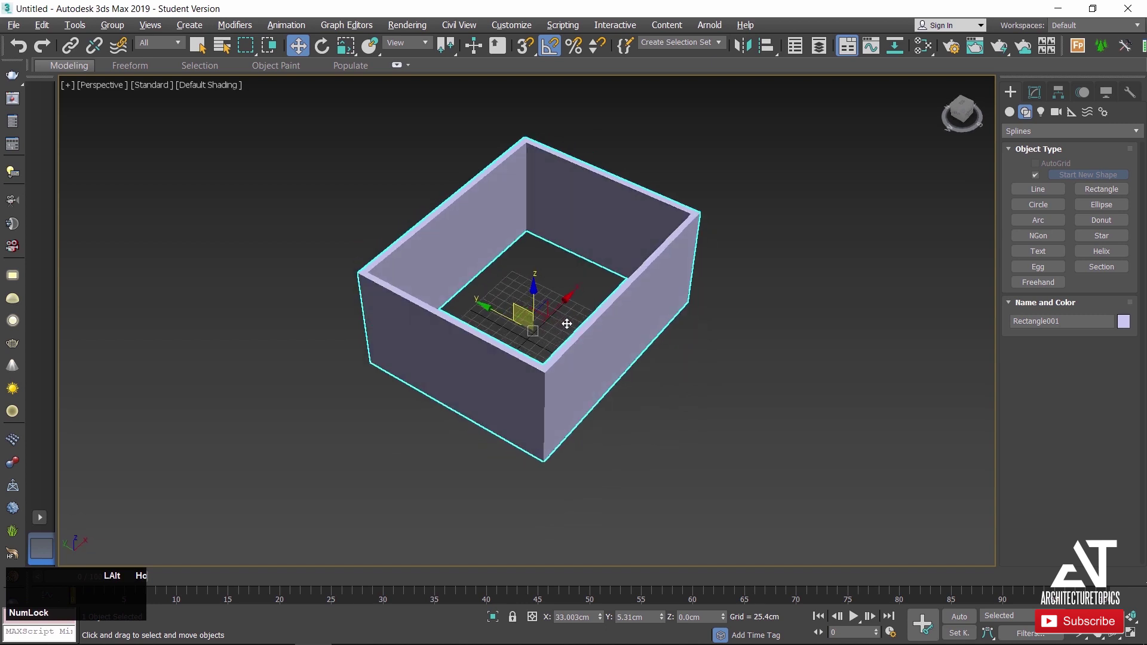
pyautogui.scroll(-3)
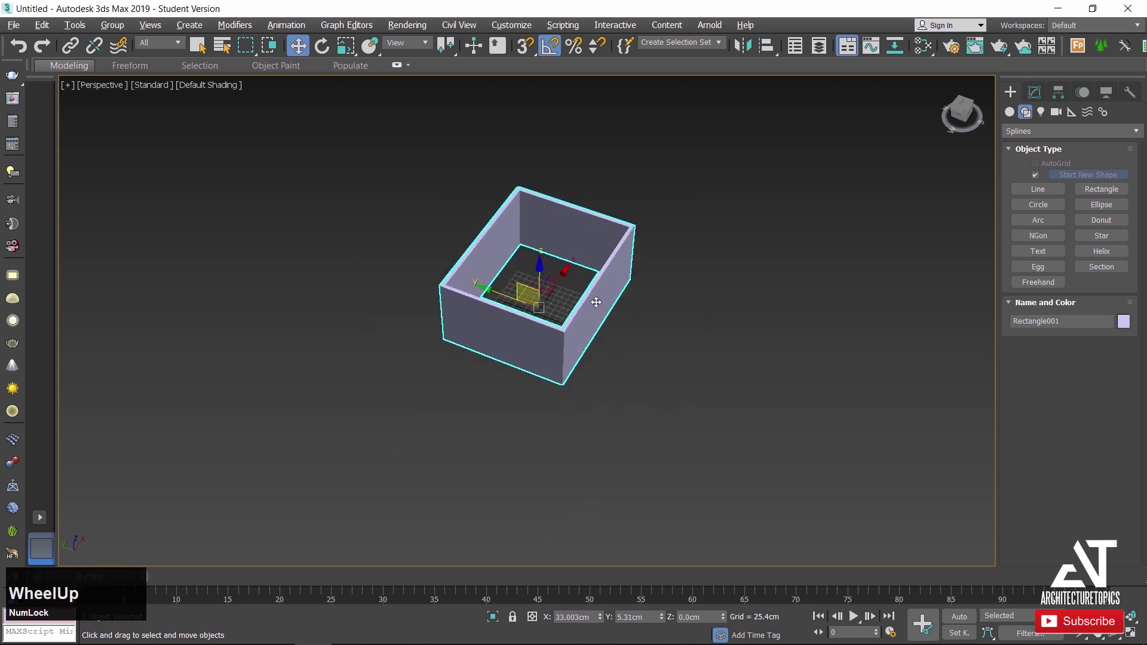
pyautogui.middleClick(596, 300)
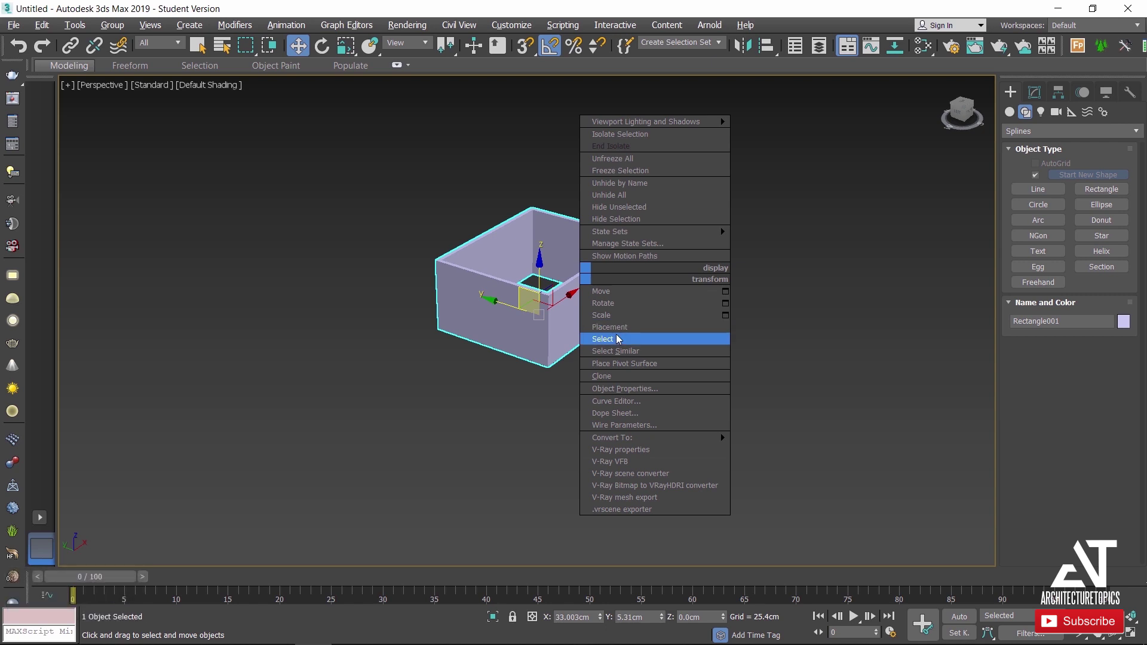
pyautogui.click(613, 376)
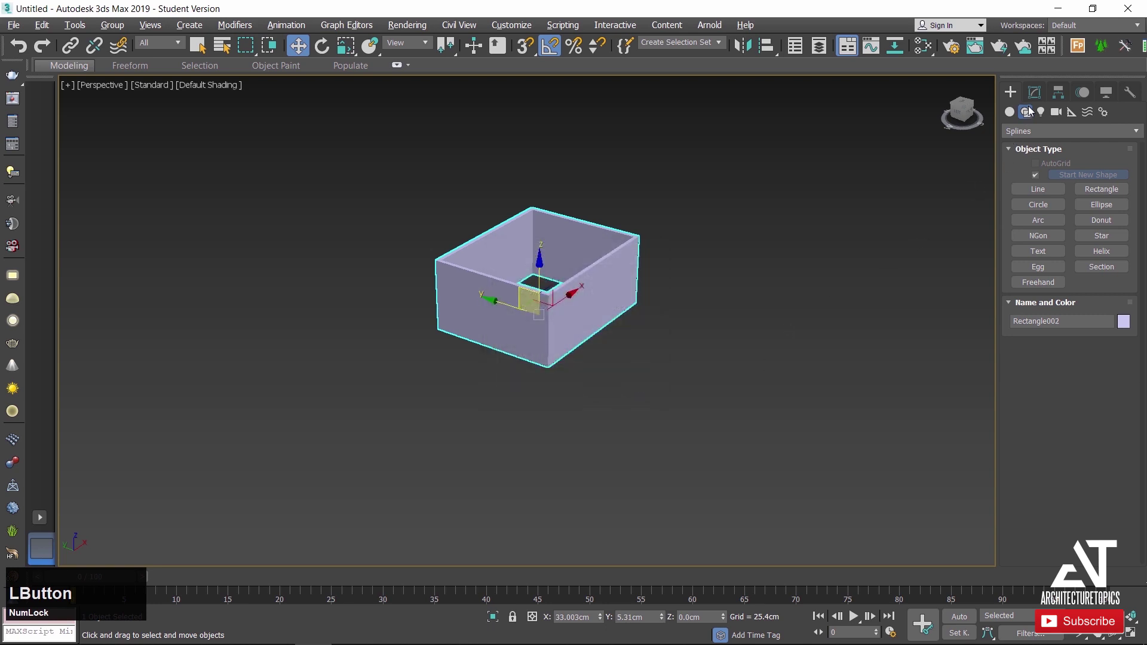
pyautogui.rightClick(601, 286)
pyautogui.click(649, 212)
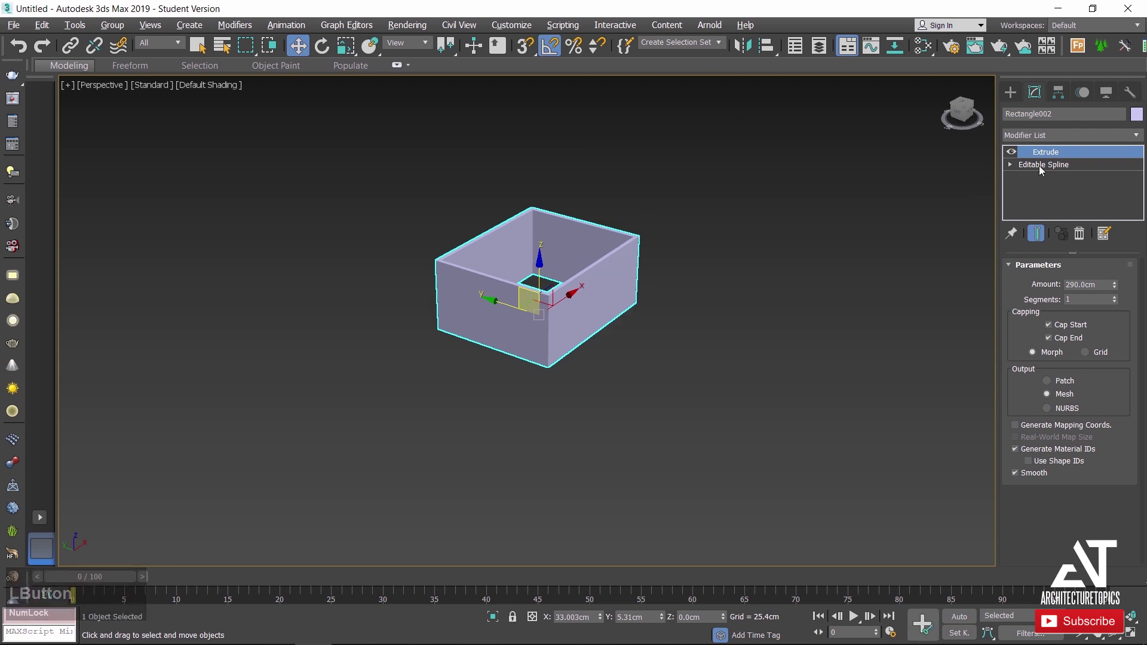
pyautogui.click(1050, 159)
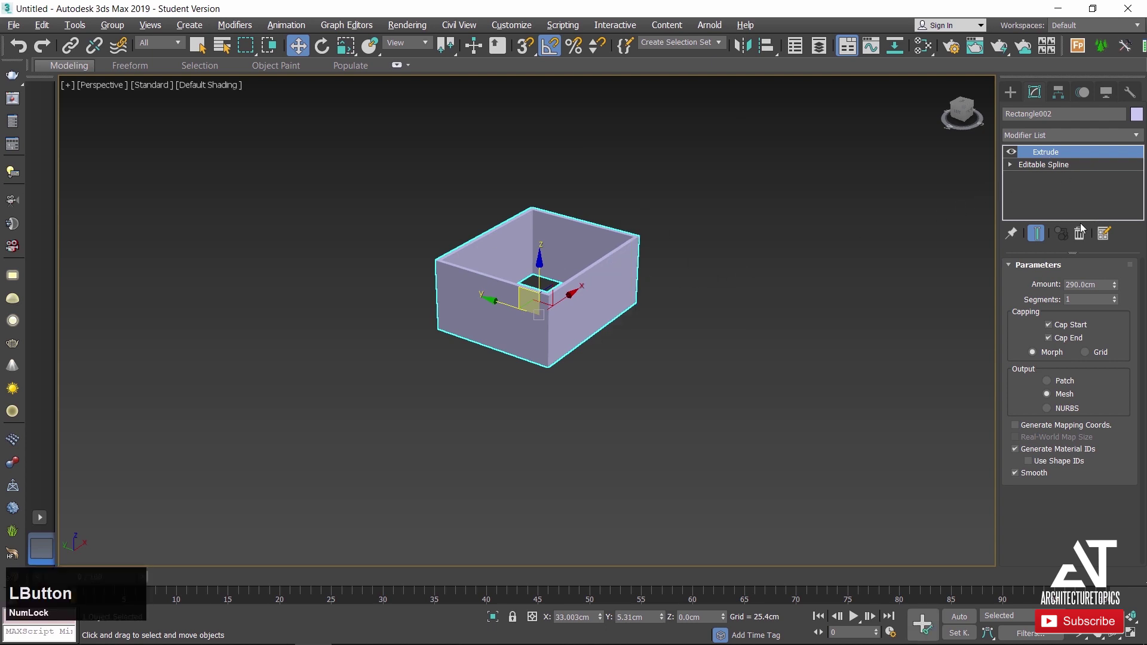
pyautogui.scroll(3)
pyautogui.click(654, 319)
# Delete the copy's inner spline, leaving a single floor rectangle outline.
pyautogui.press('3')
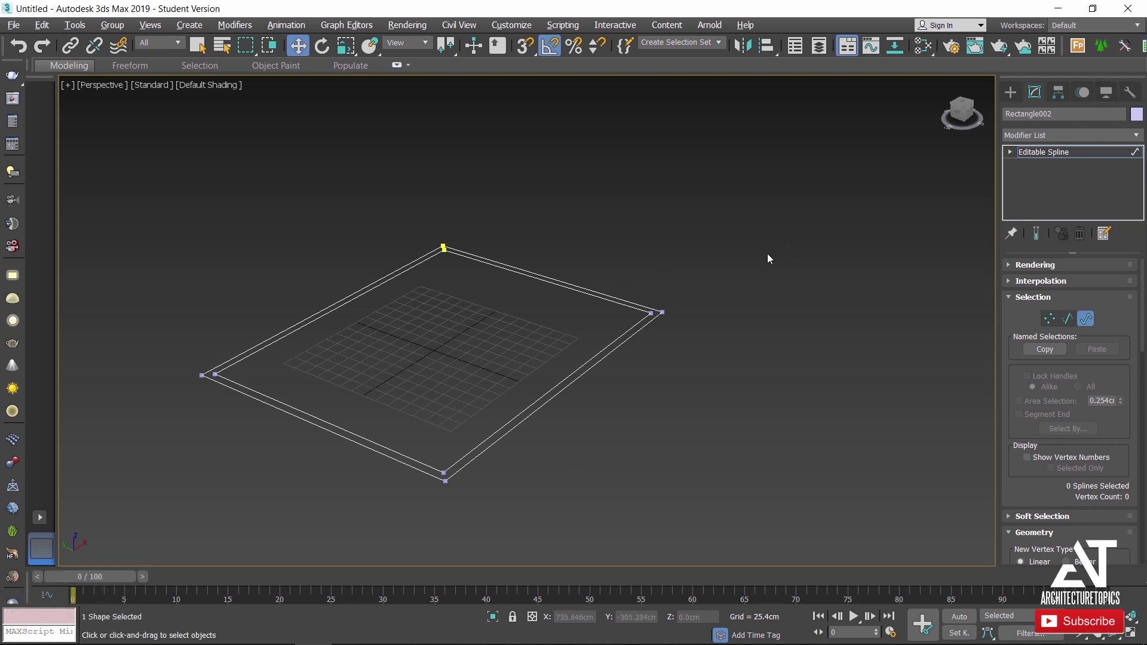
pyautogui.click(640, 320)
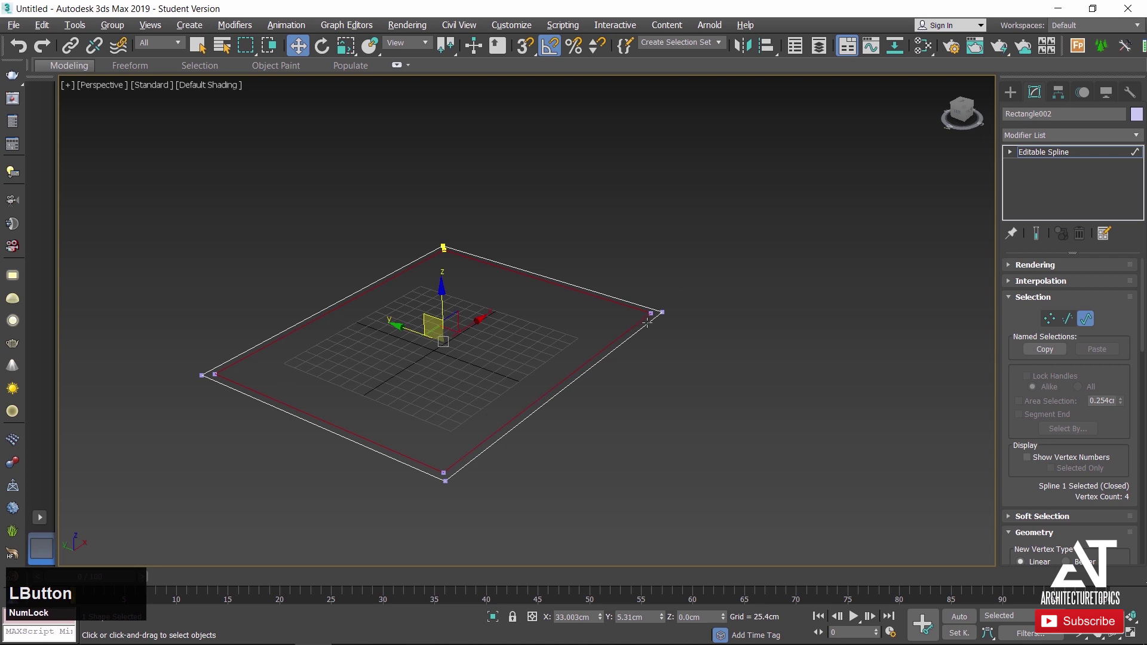
pyautogui.press('Delete')
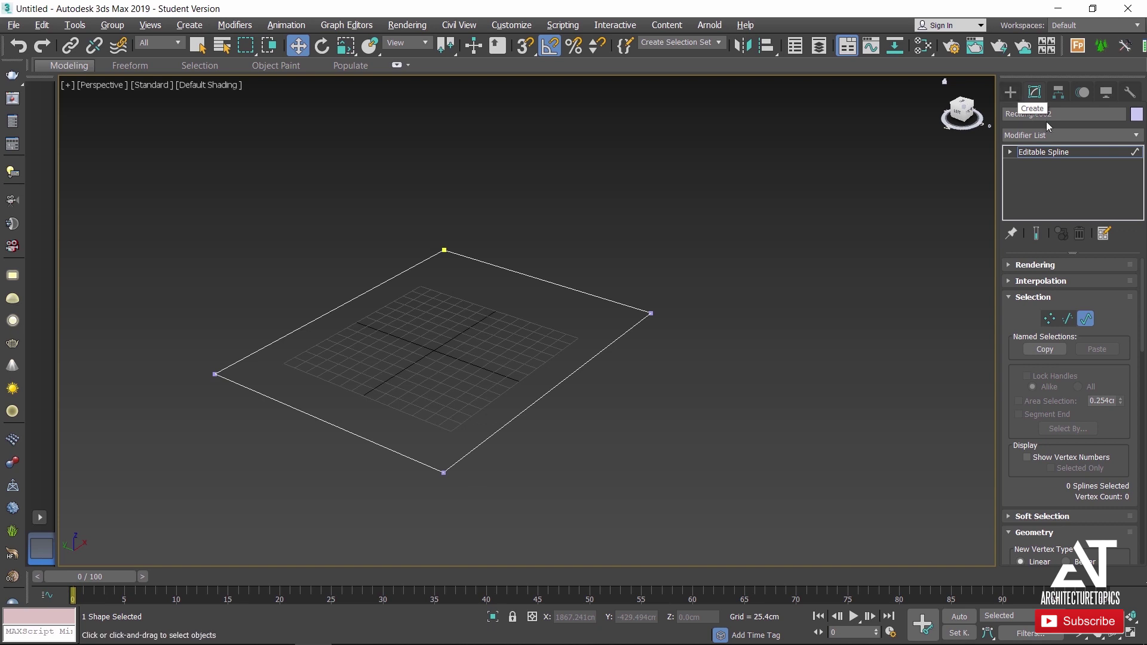
pyautogui.click(1037, 153)
pyautogui.press('f')
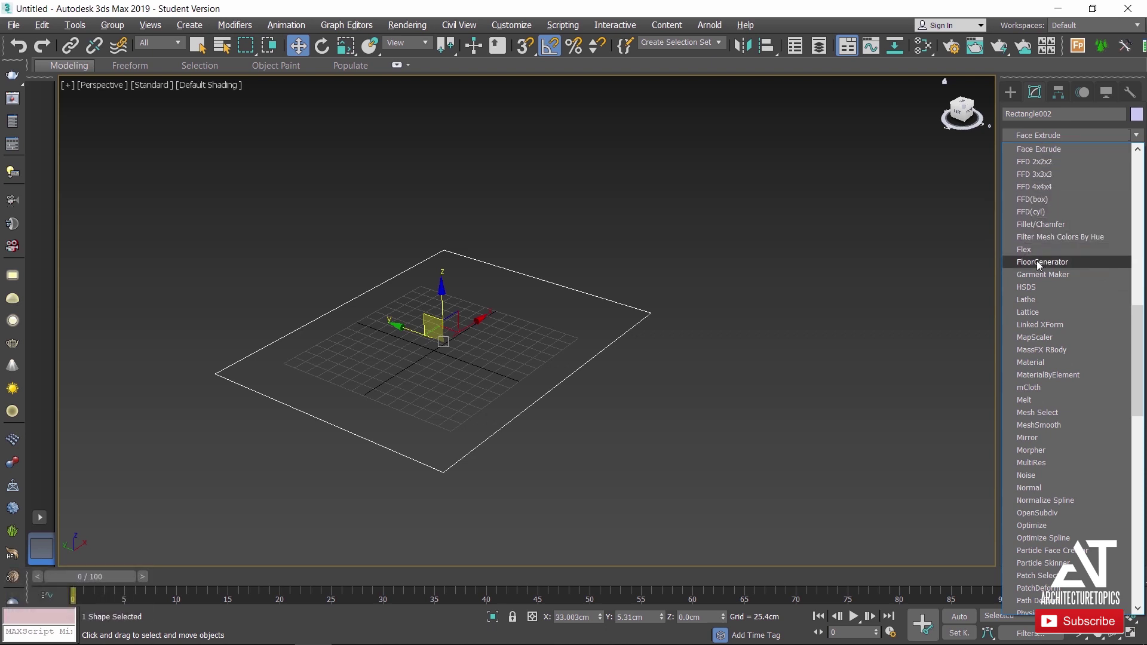
# Apply FloorGenerator to the floor rectangle with 15 cm board length and 0.5 cm grout.
pyautogui.click(1042, 264)
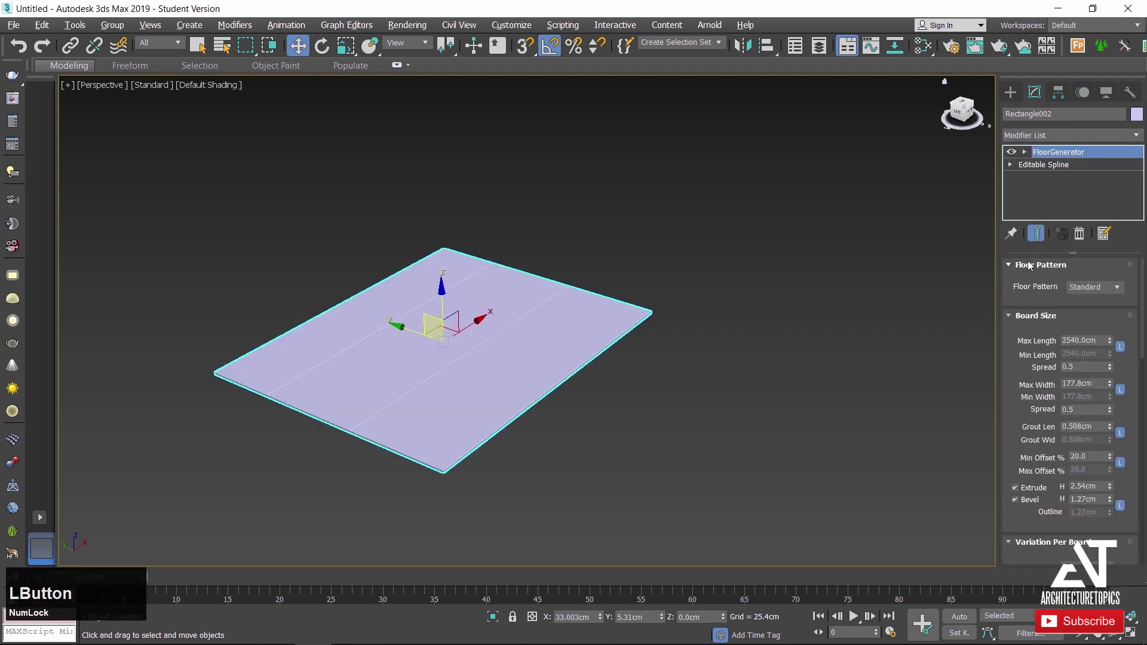
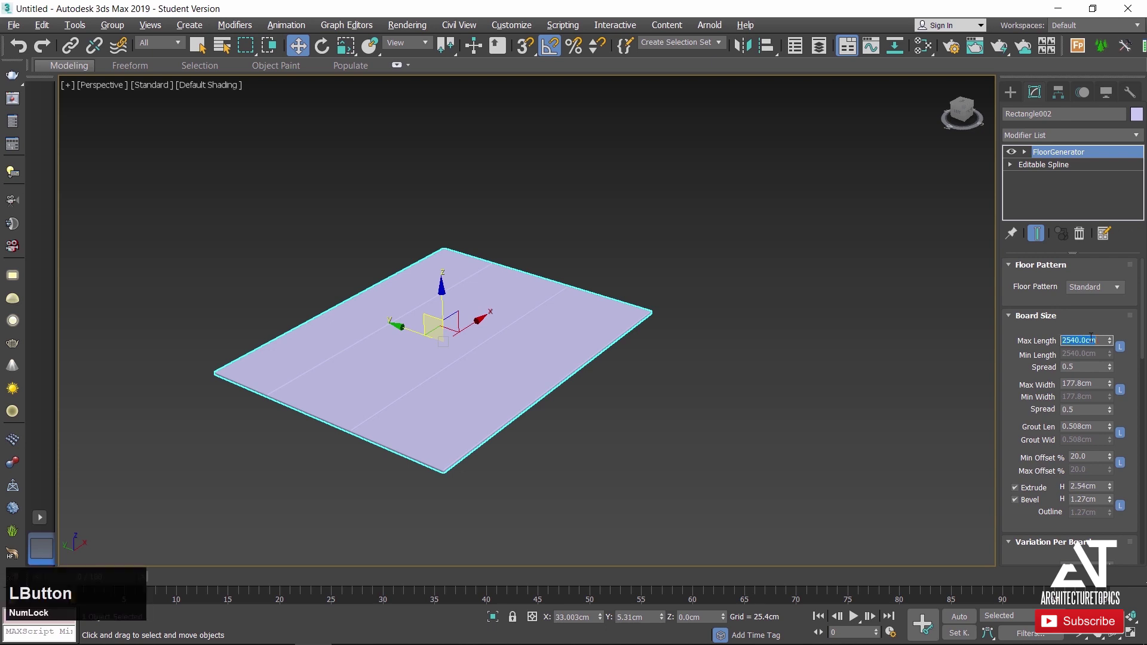
pyautogui.press('KP_1')
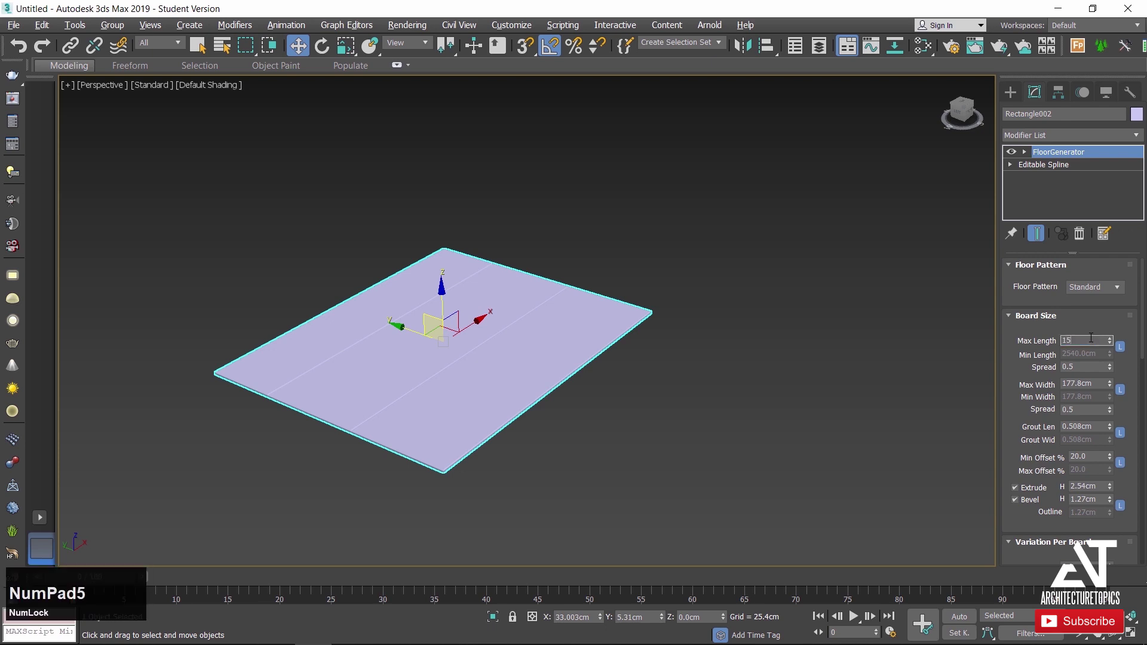
pyautogui.press('KP_Enter')
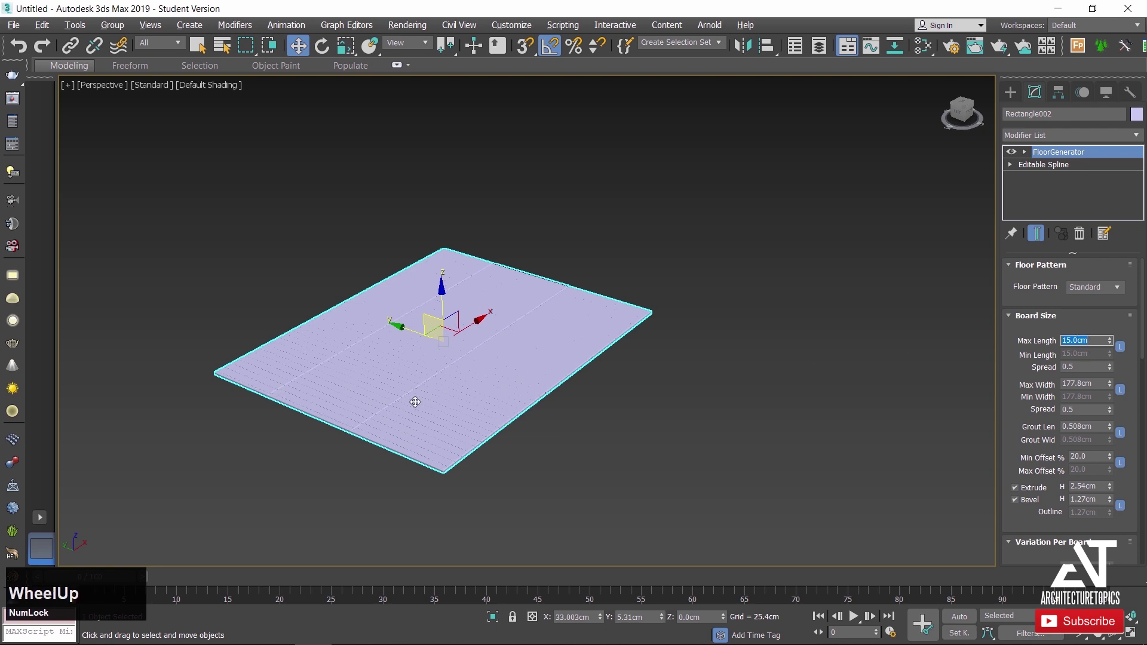
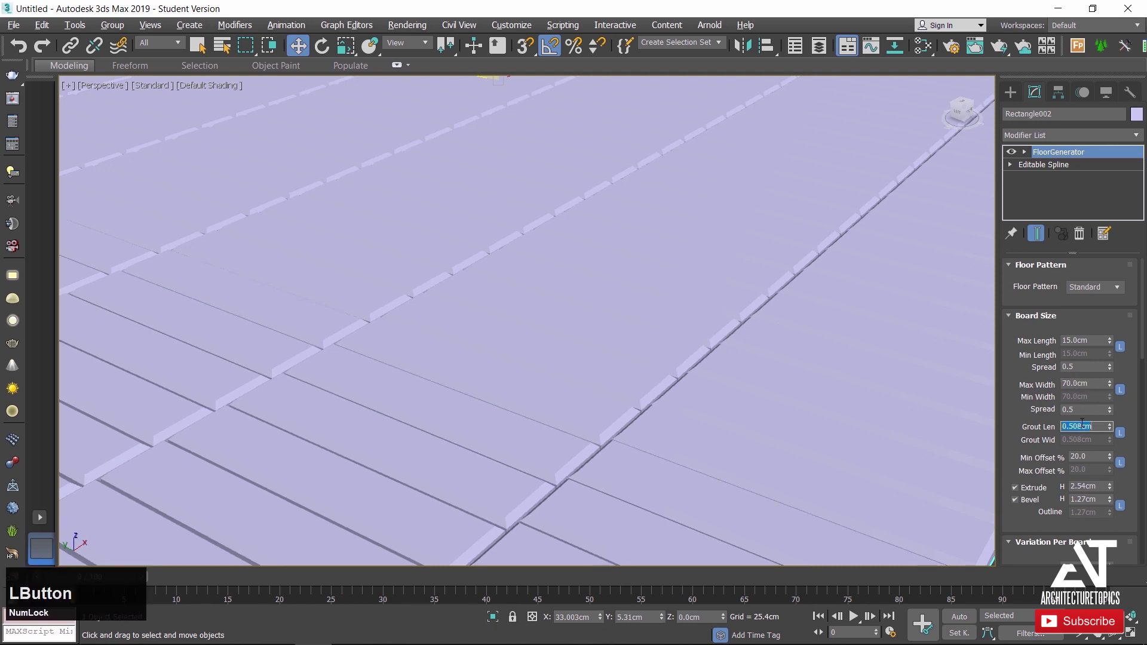
pyautogui.press('KP_0')
pyautogui.press('KP_5')
pyautogui.press('KP_Enter')
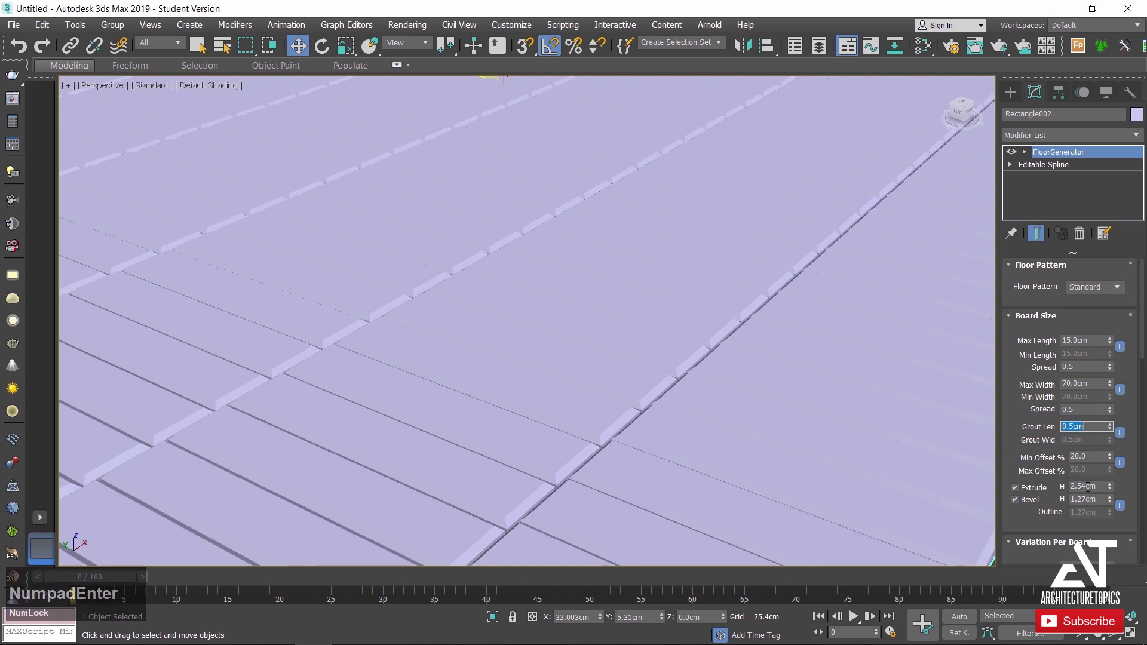
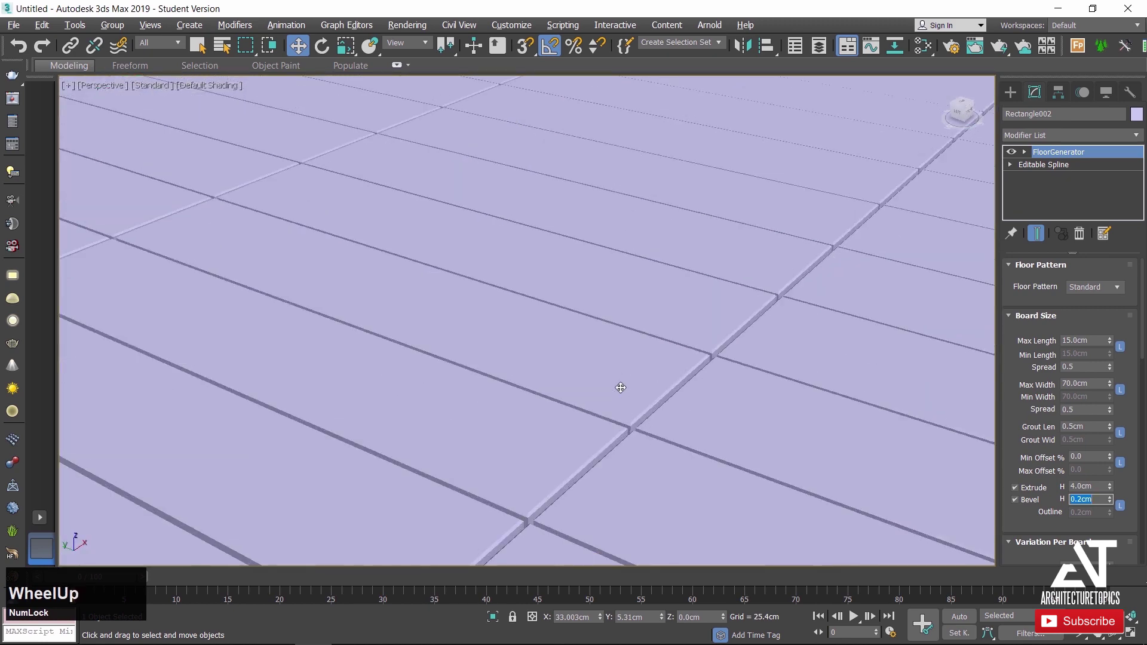
pyautogui.scroll(3)
pyautogui.middleClick(631, 392)
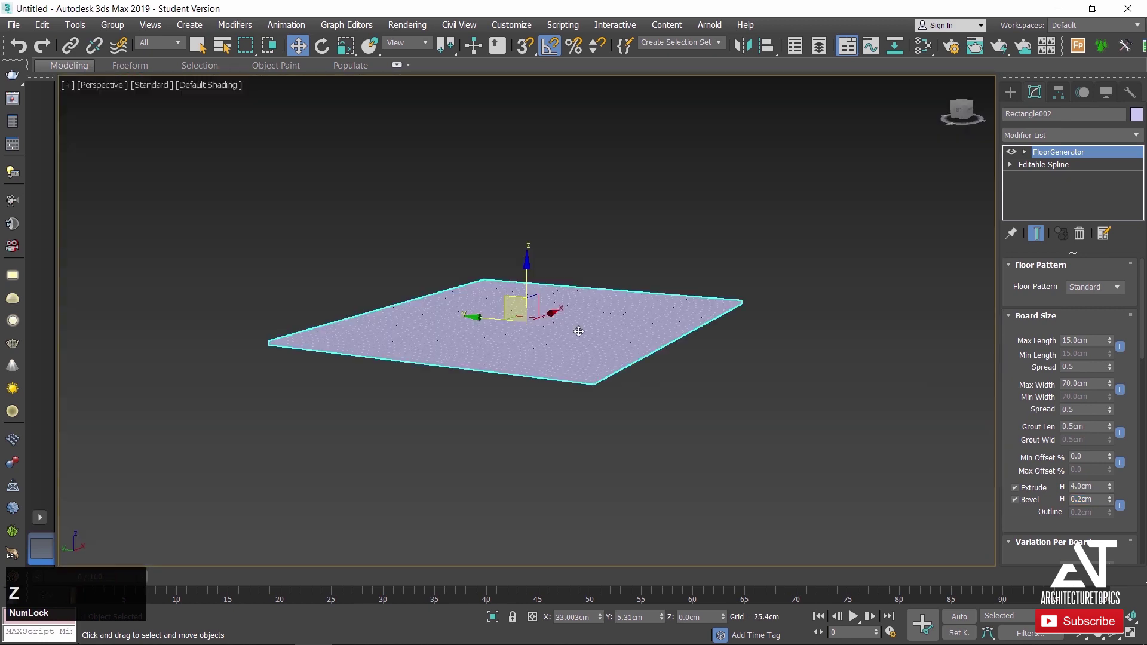
pyautogui.scroll(3)
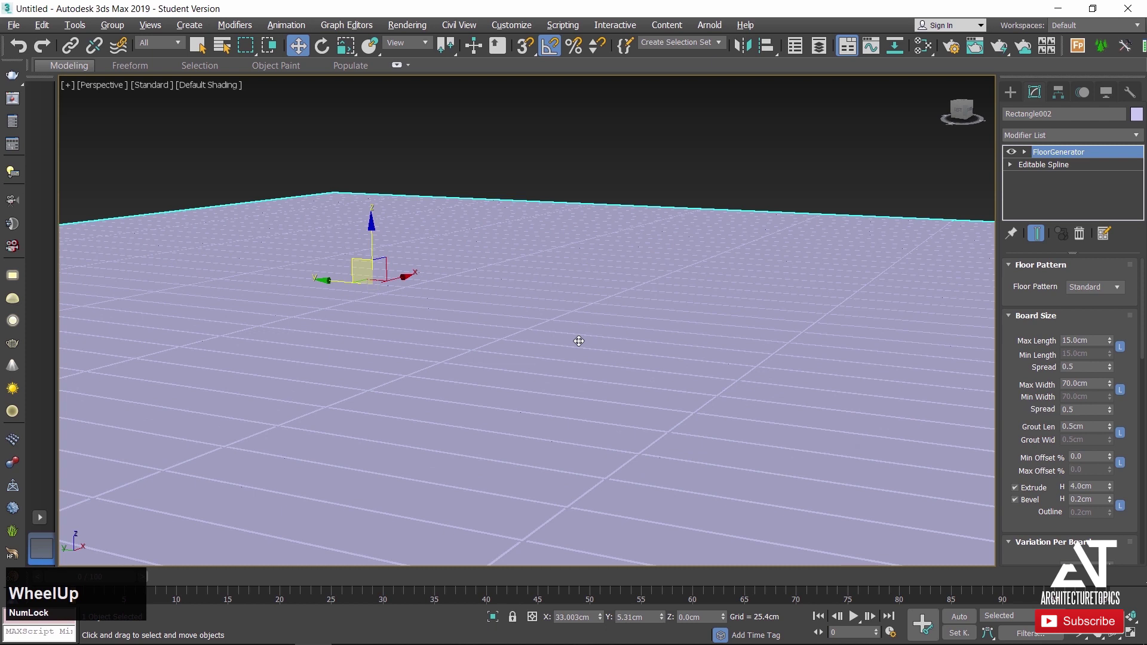
pyautogui.scroll(-3)
pyautogui.middleClick(569, 351)
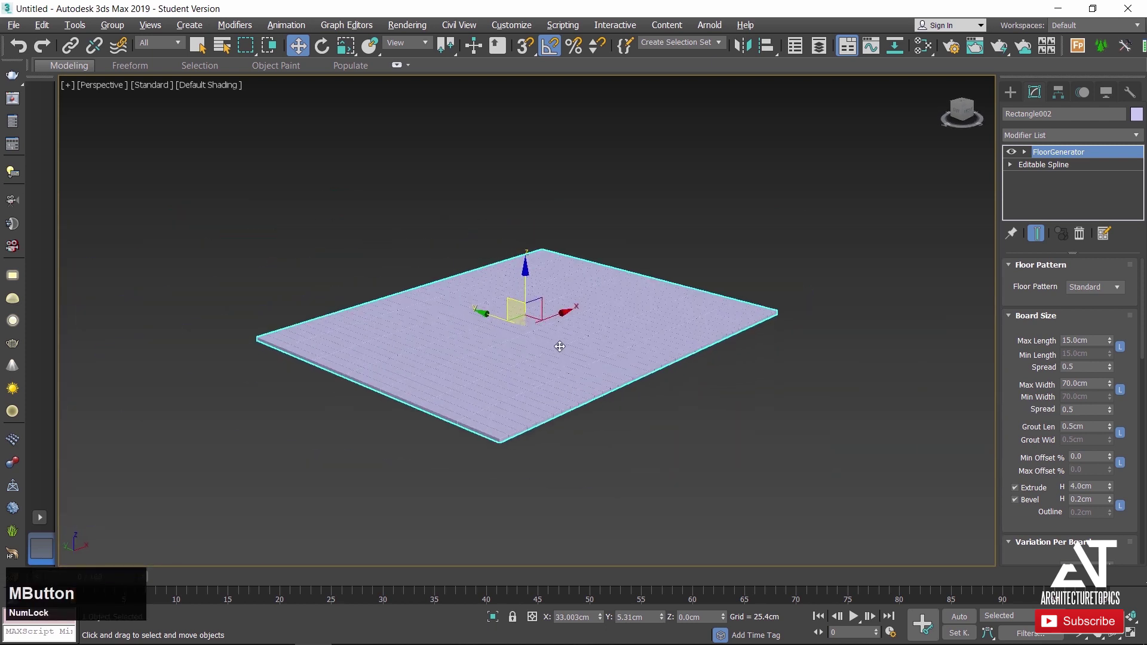
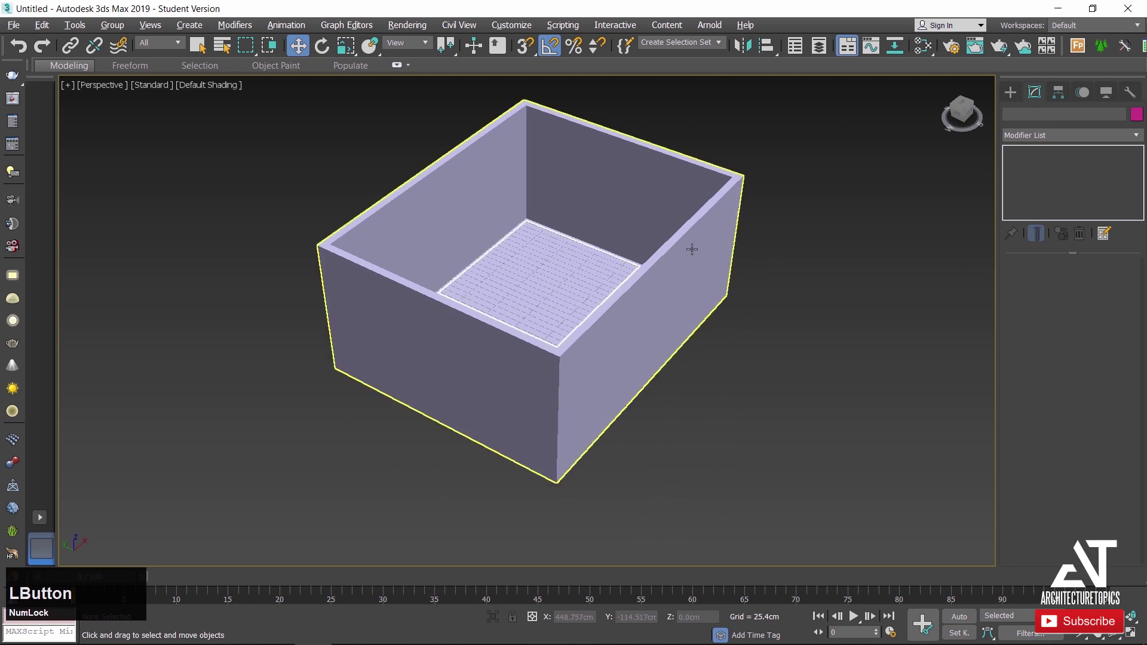
# Clone the room walls as a copy and hide all other objects.
pyautogui.rightClick(697, 253)
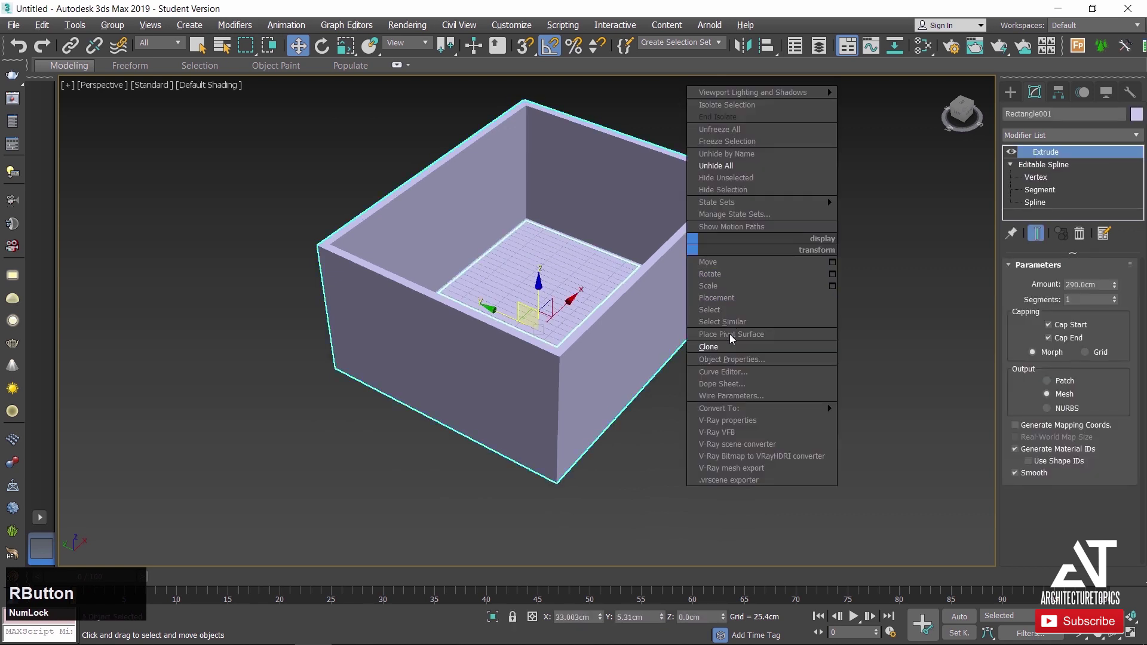
pyautogui.click(734, 351)
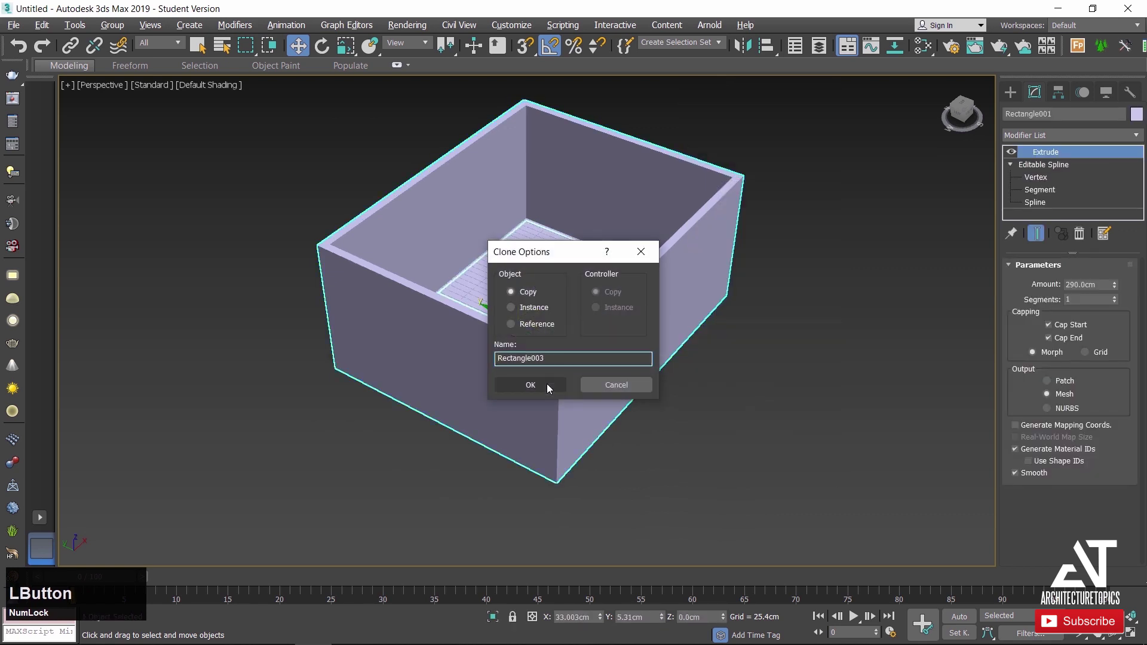
pyautogui.rightClick(609, 286)
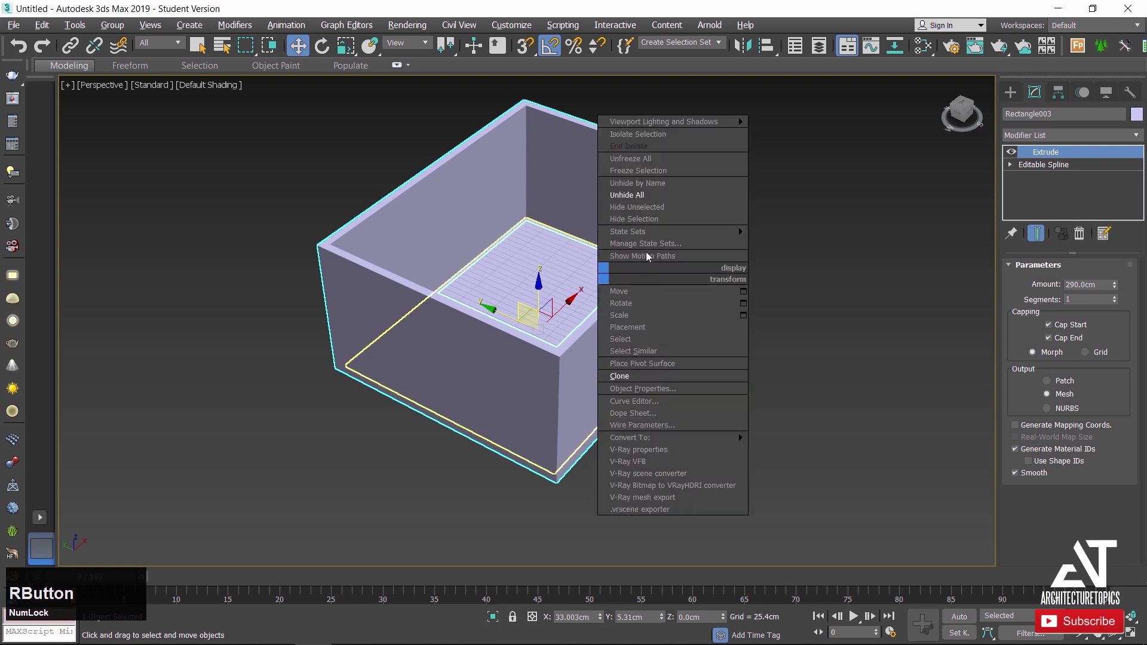
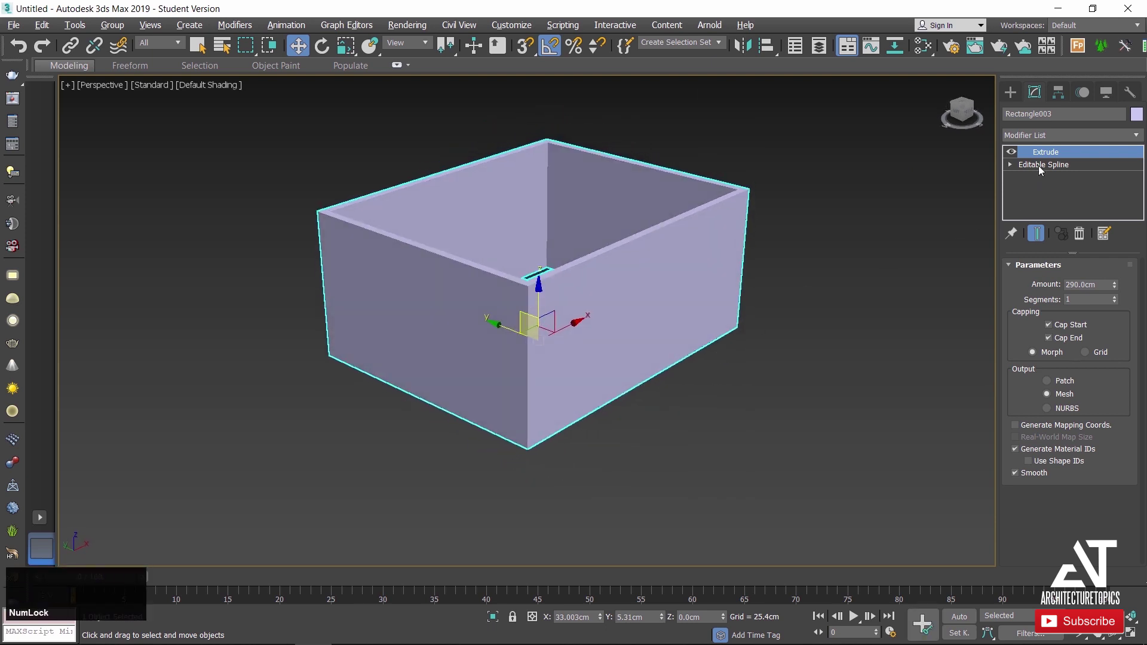
# Strip the copy's extrusion and delete its inner spline, leaving one rectangle.
pyautogui.click(1083, 240)
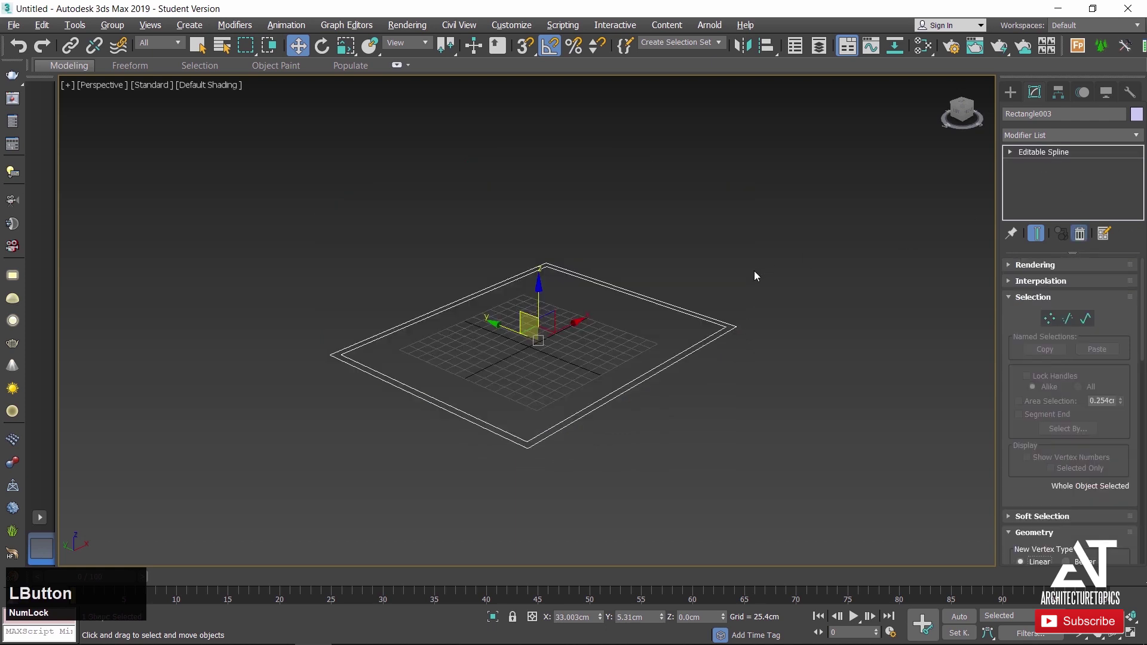
pyautogui.scroll(3)
pyautogui.click(837, 320)
pyautogui.press('3')
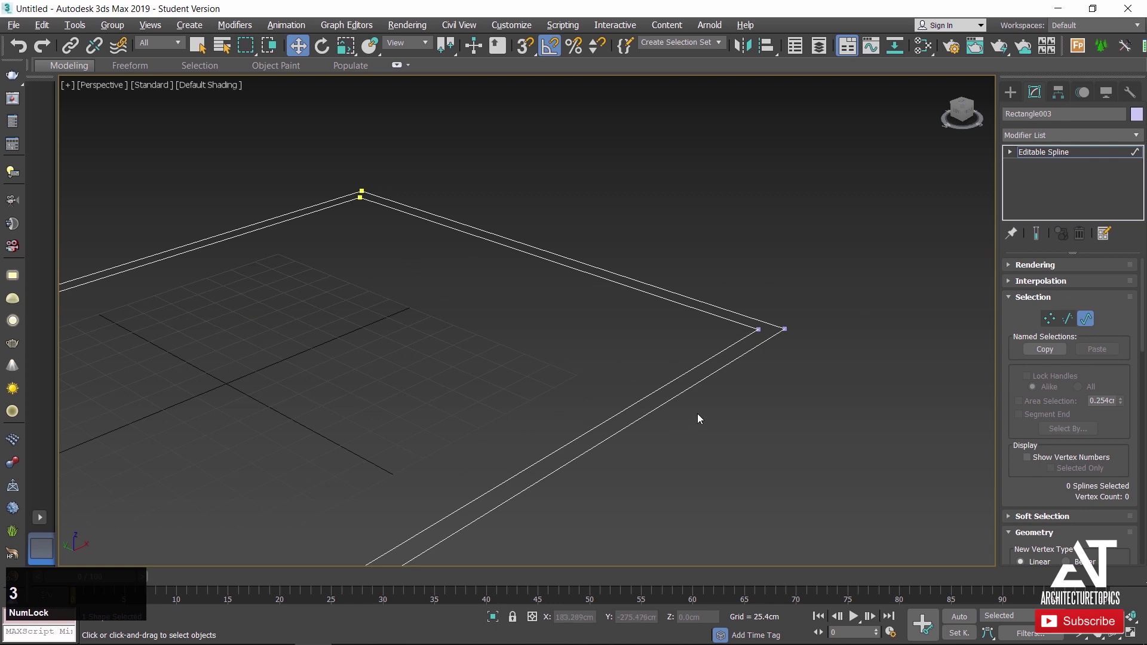
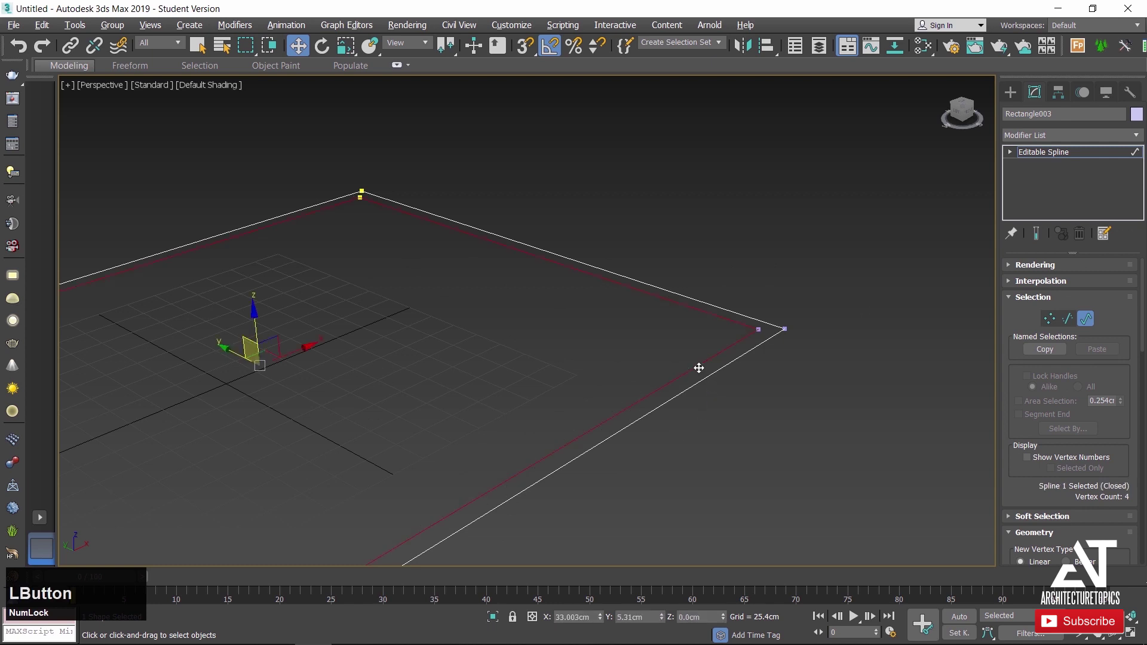
pyautogui.press('Delete')
pyautogui.scroll(-3)
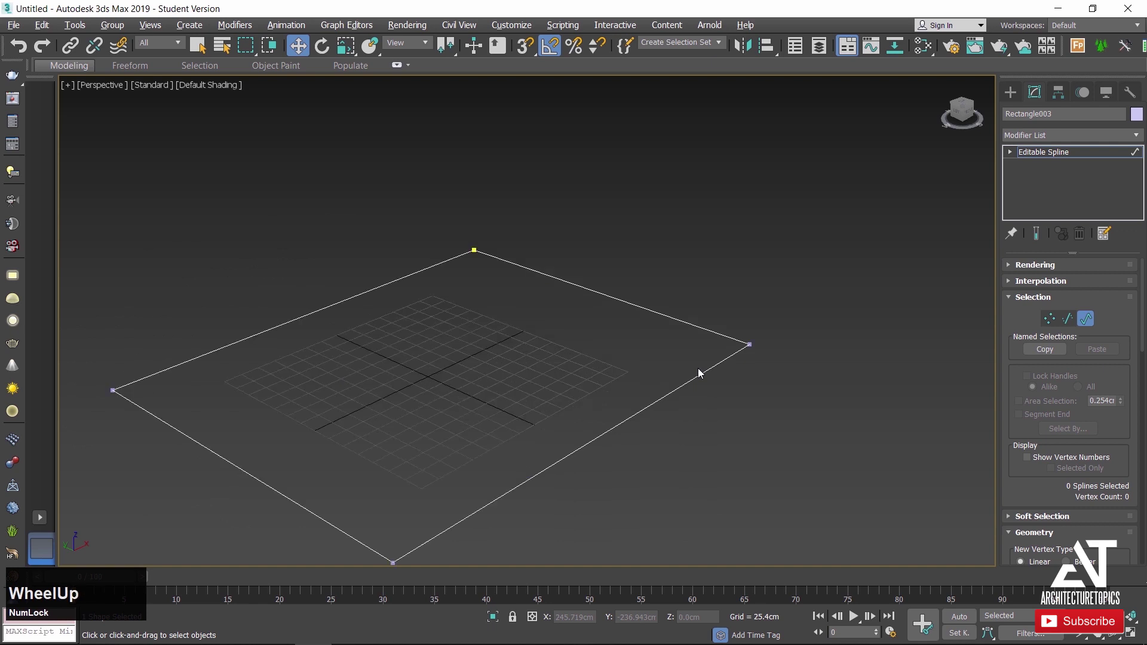
# Extrude the rectangular outline into a 15 cm thick slab.
pyautogui.scroll(3)
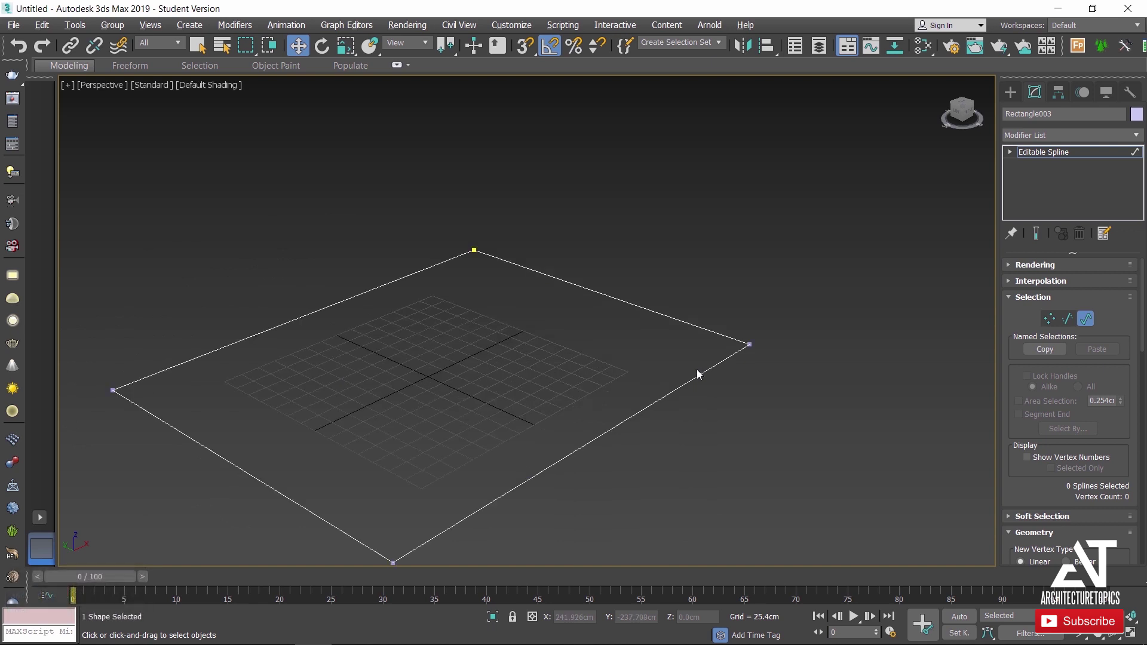
pyautogui.click(1056, 140)
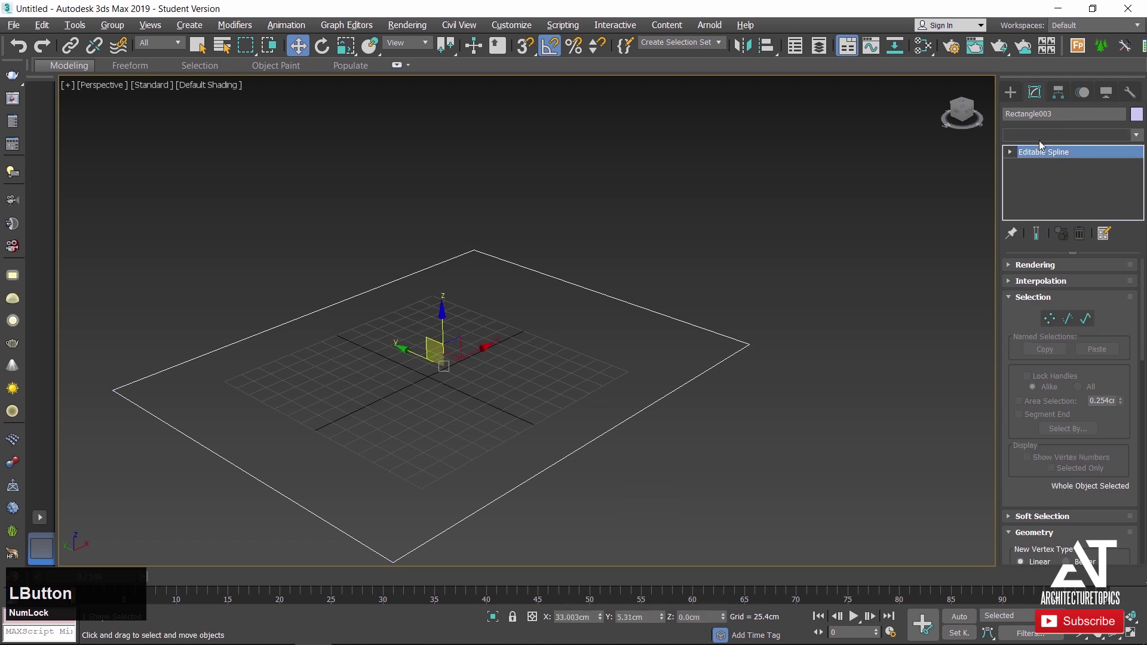
pyautogui.press('e')
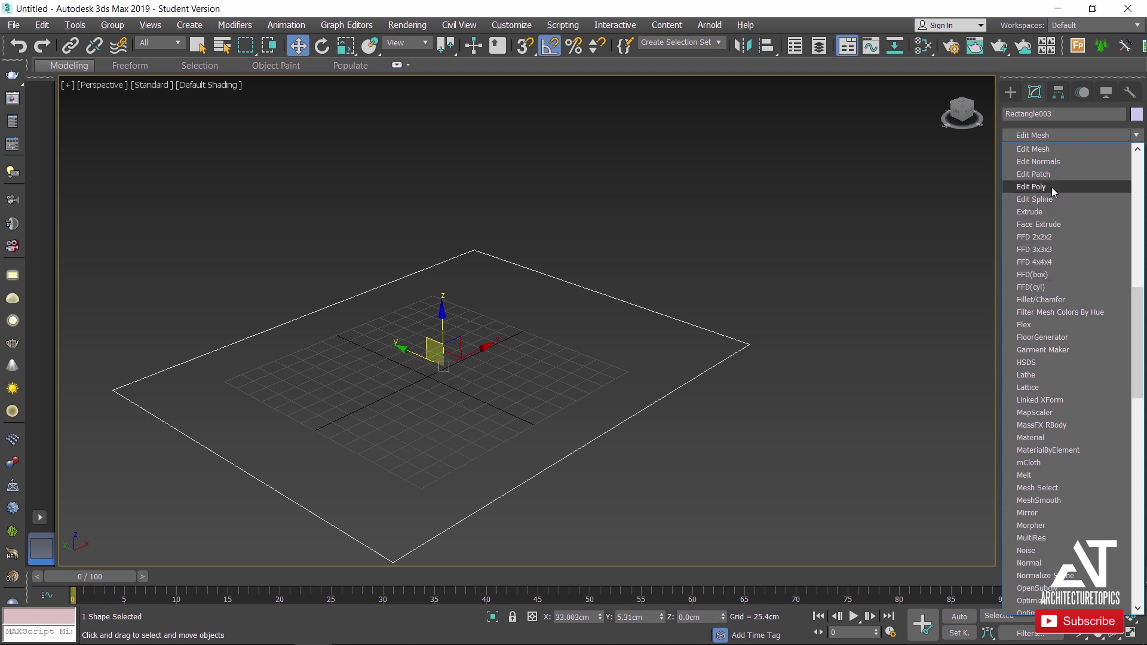
pyautogui.click(1048, 211)
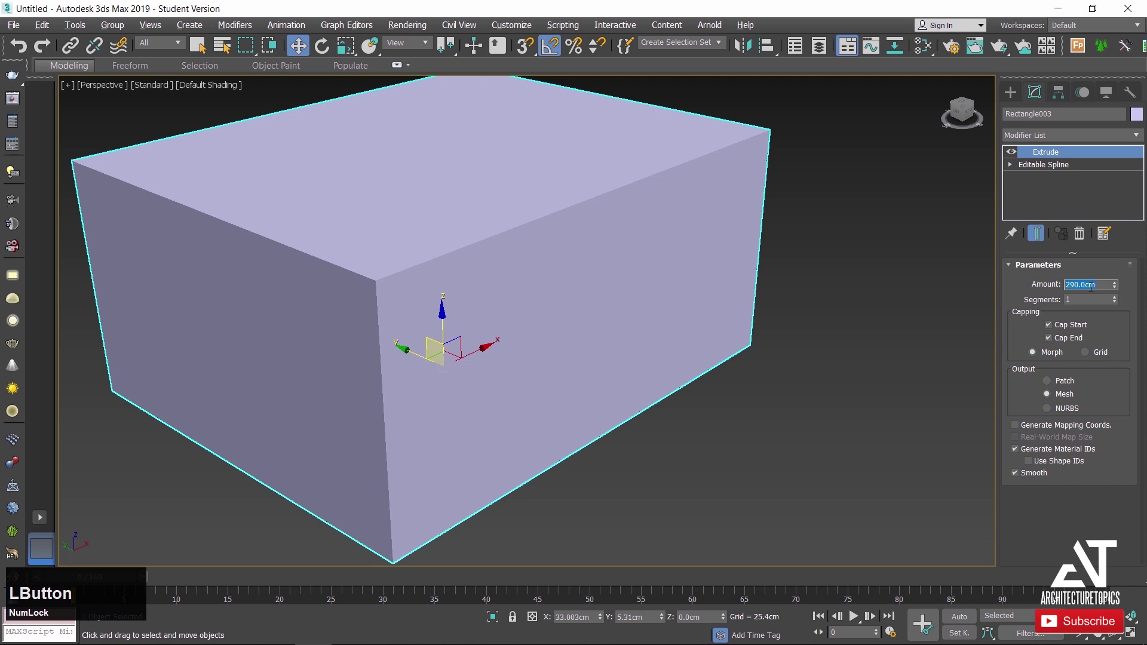
pyautogui.press('KP_1')
pyautogui.press('KP_Enter')
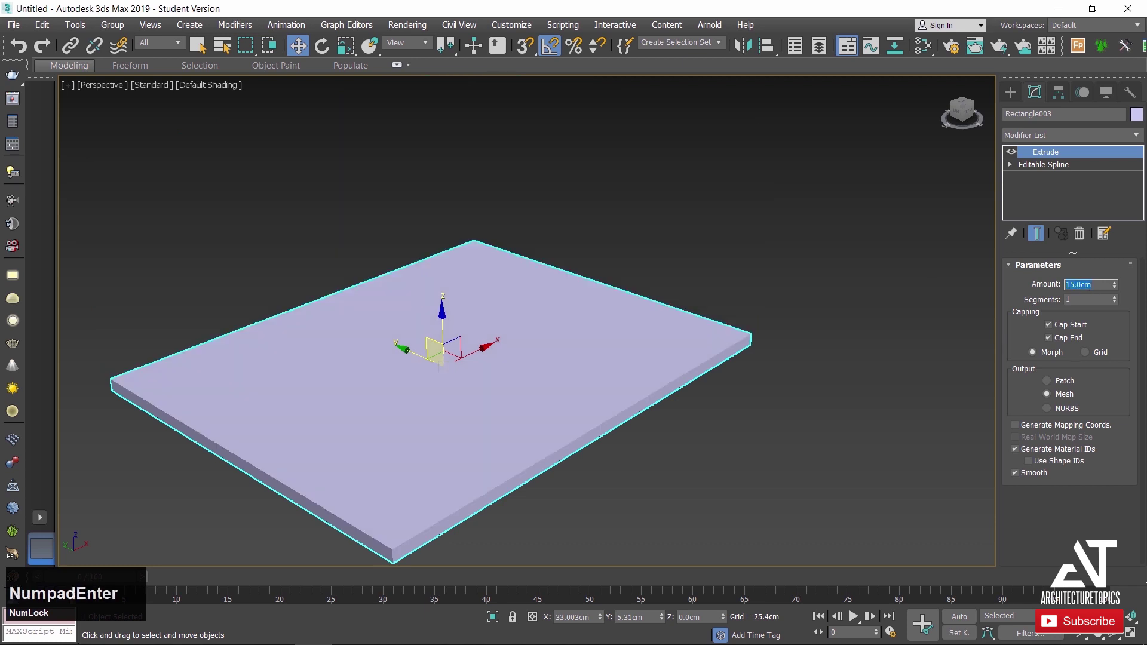
# Raise the slab's Z position up to ceiling height.
pyautogui.click(1012, 103)
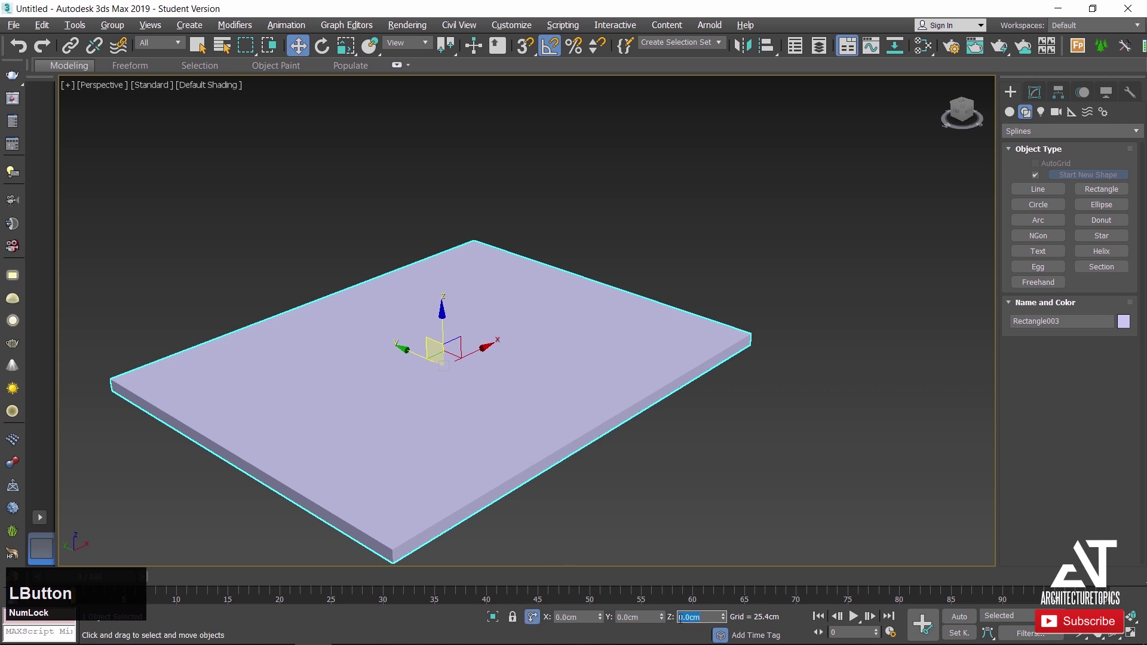
pyautogui.press('KP_2')
pyautogui.press('KP_Enter')
# Hide other objects and merge the dropped window .max file into the scene.
pyautogui.rightClick(685, 294)
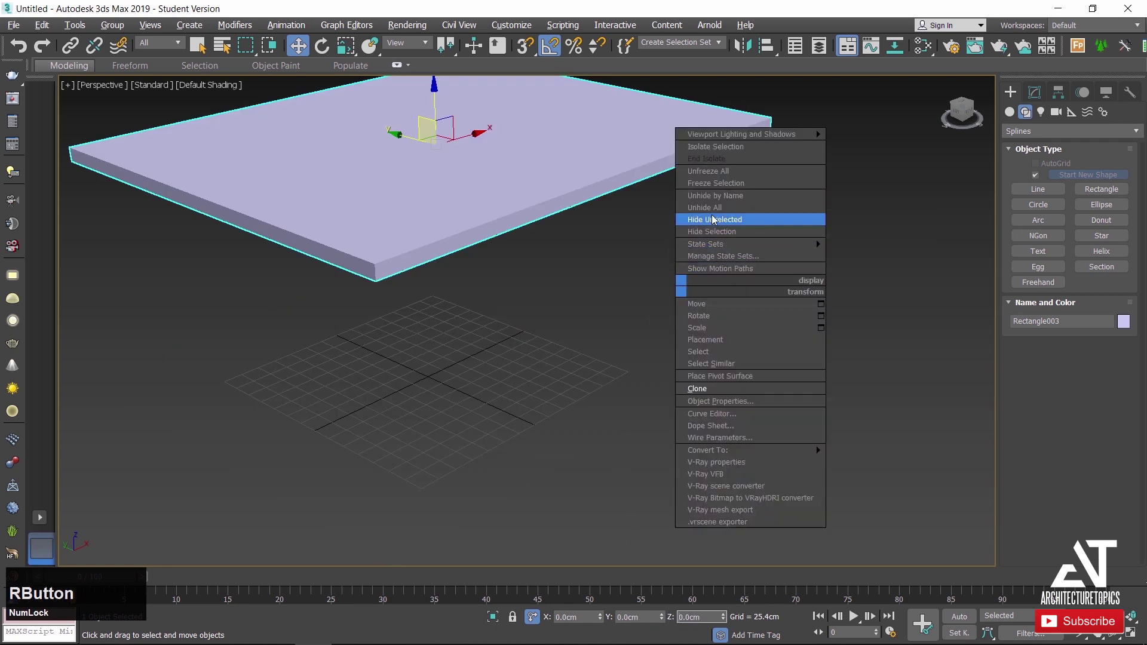
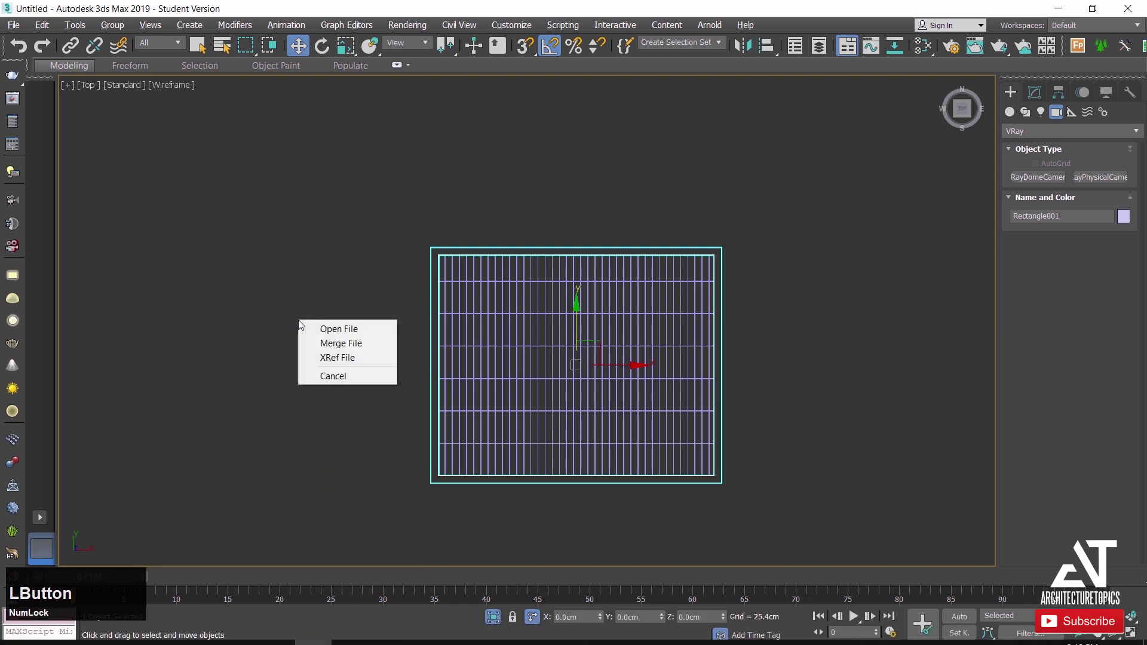
pyautogui.click(329, 346)
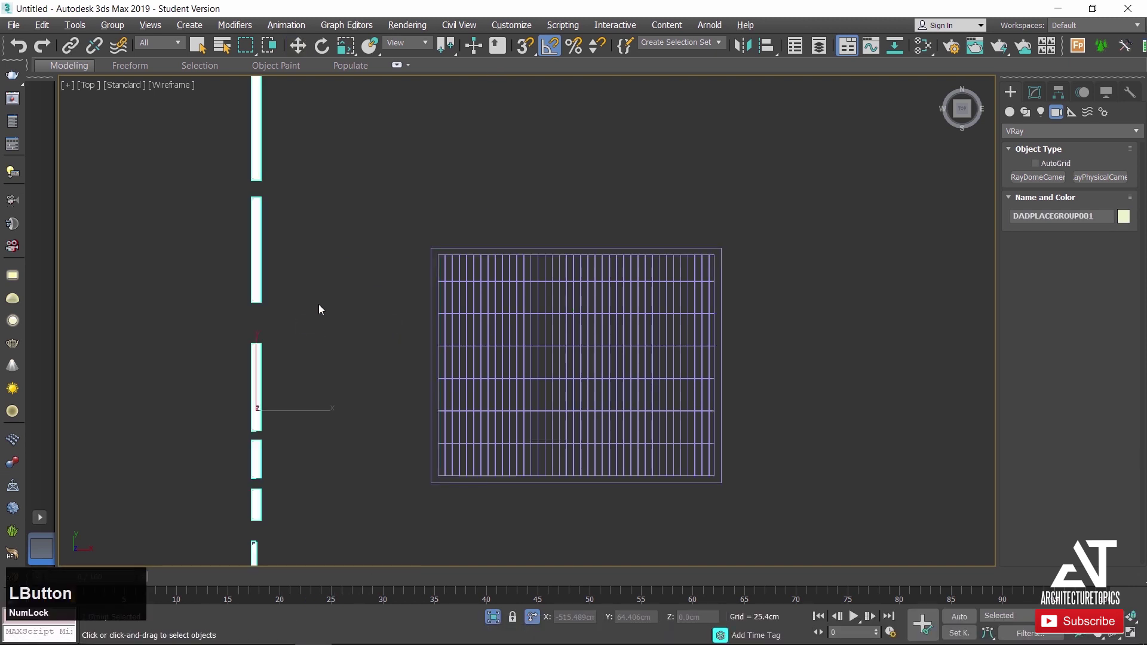
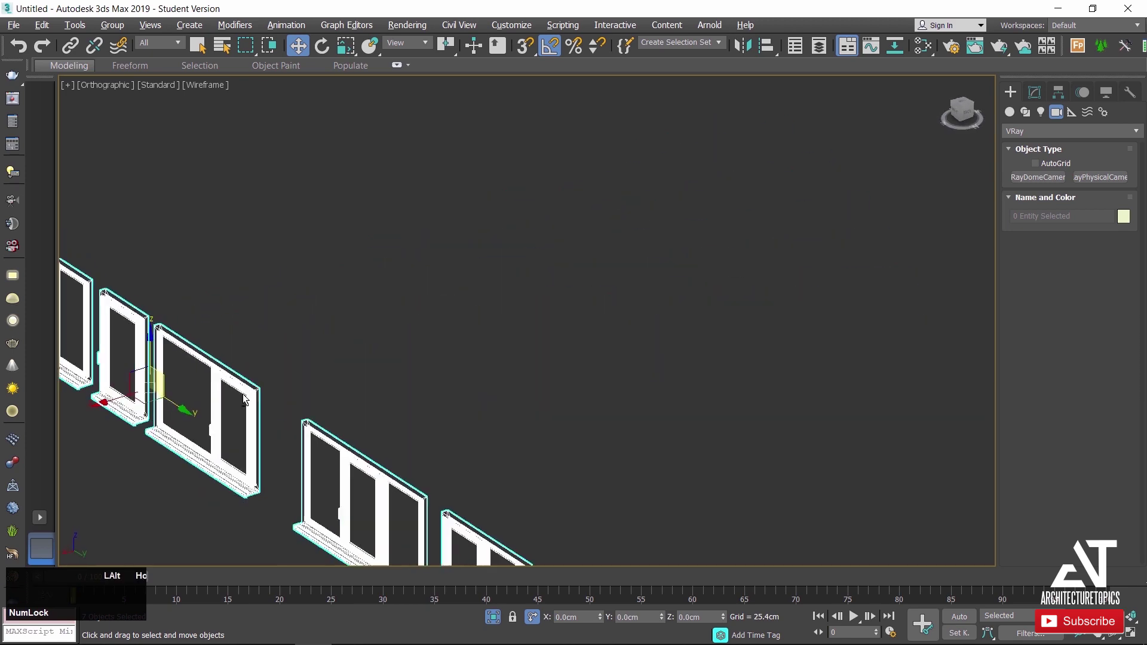
# Delete the unwanted merged windows, keeping Window_018.
pyautogui.scroll(-3)
pyautogui.click(462, 437)
pyautogui.scroll(-3)
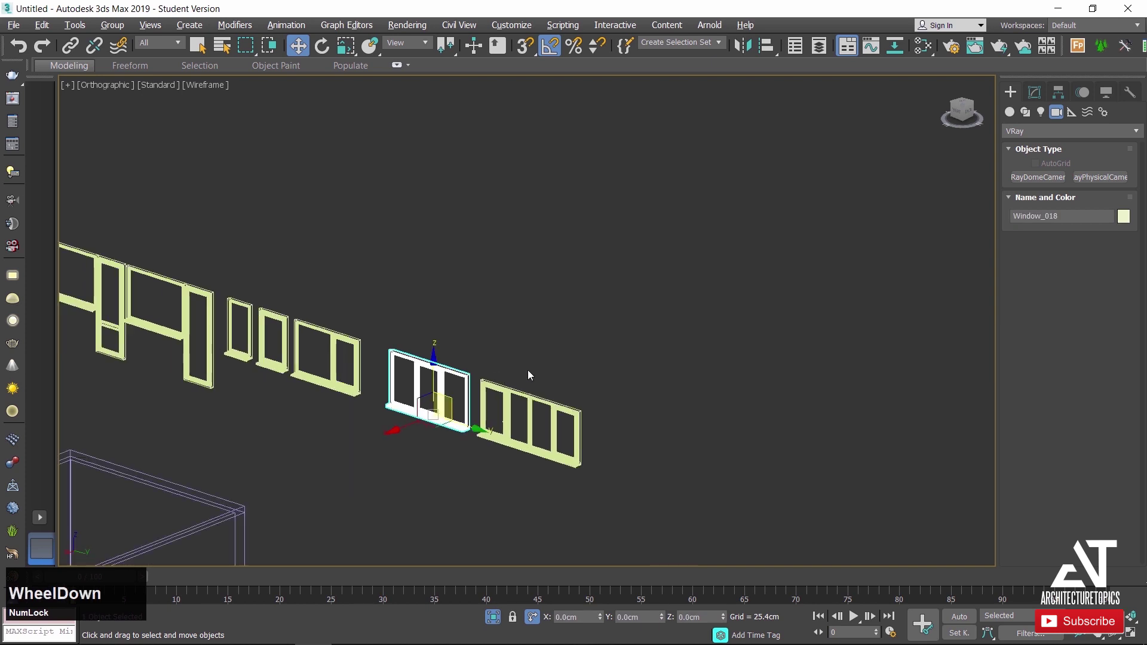
pyautogui.click(543, 365)
pyautogui.press('Delete')
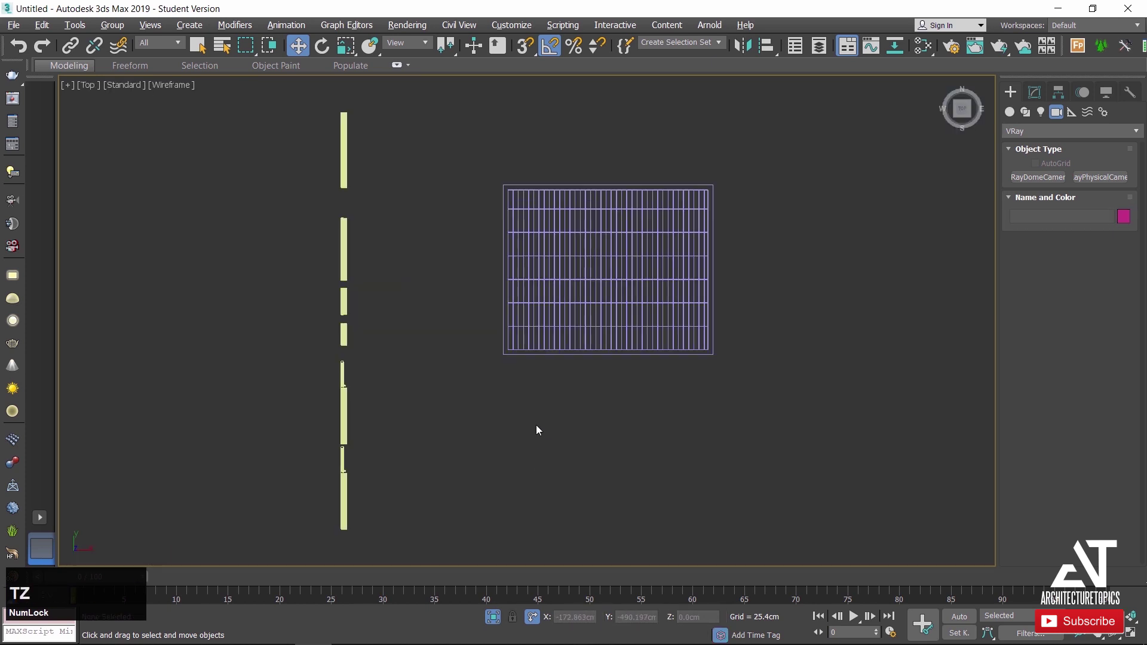
pyautogui.click(391, 344)
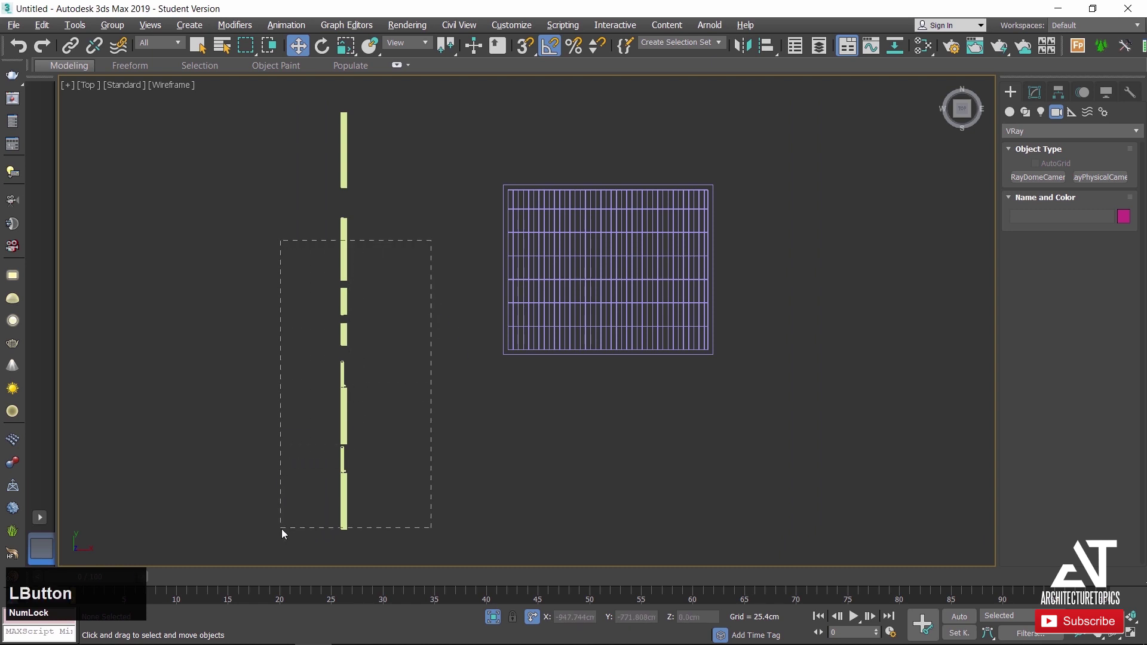
pyautogui.press('Delete')
# Select Window_018 and view the scene from the Top.
pyautogui.scroll(-3)
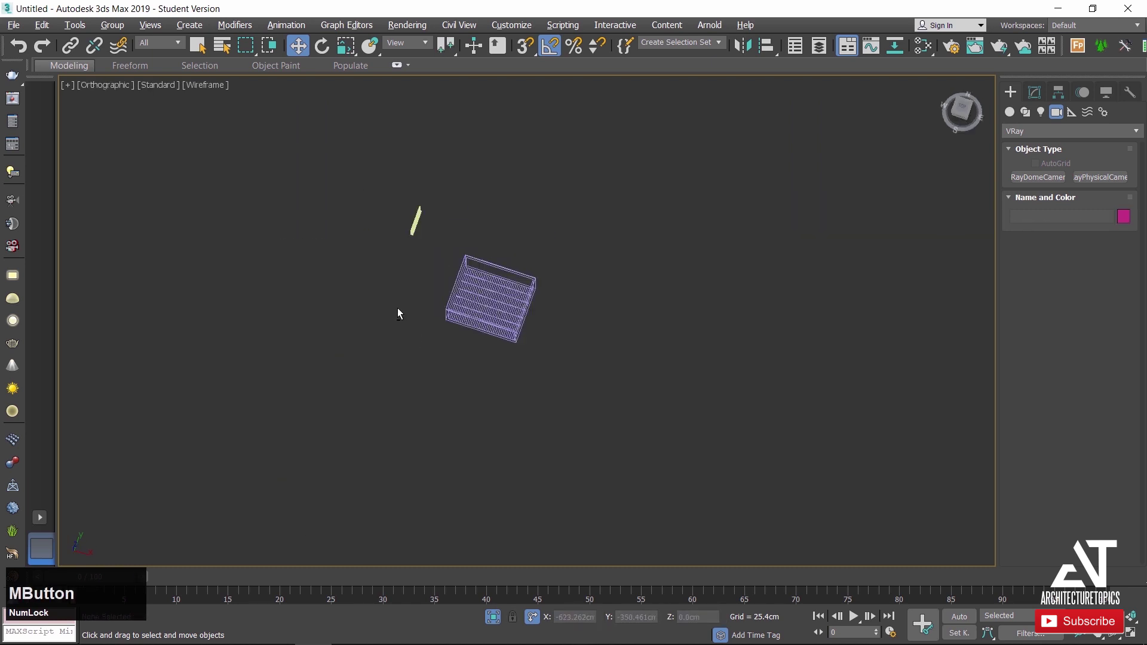
pyautogui.click(462, 225)
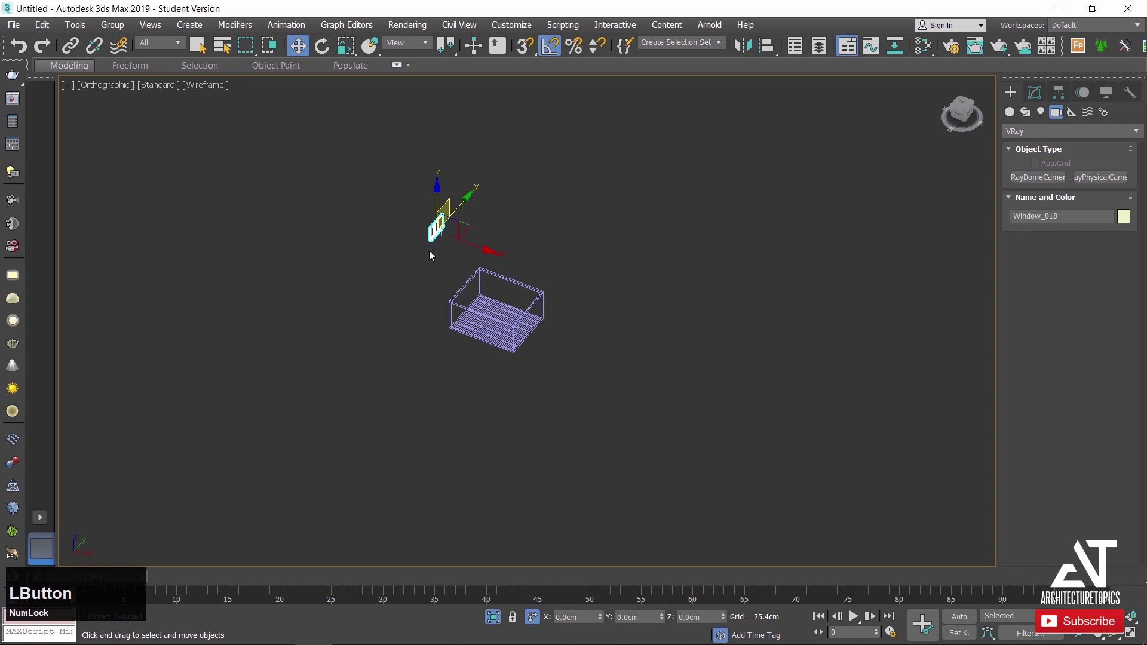
pyautogui.press('t')
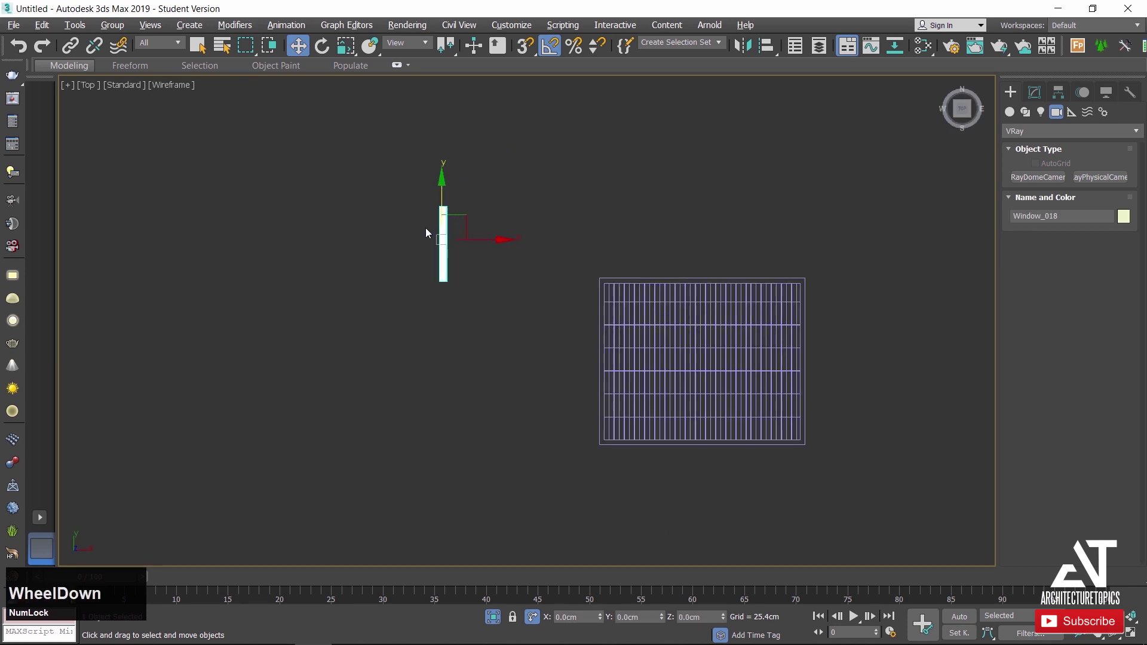
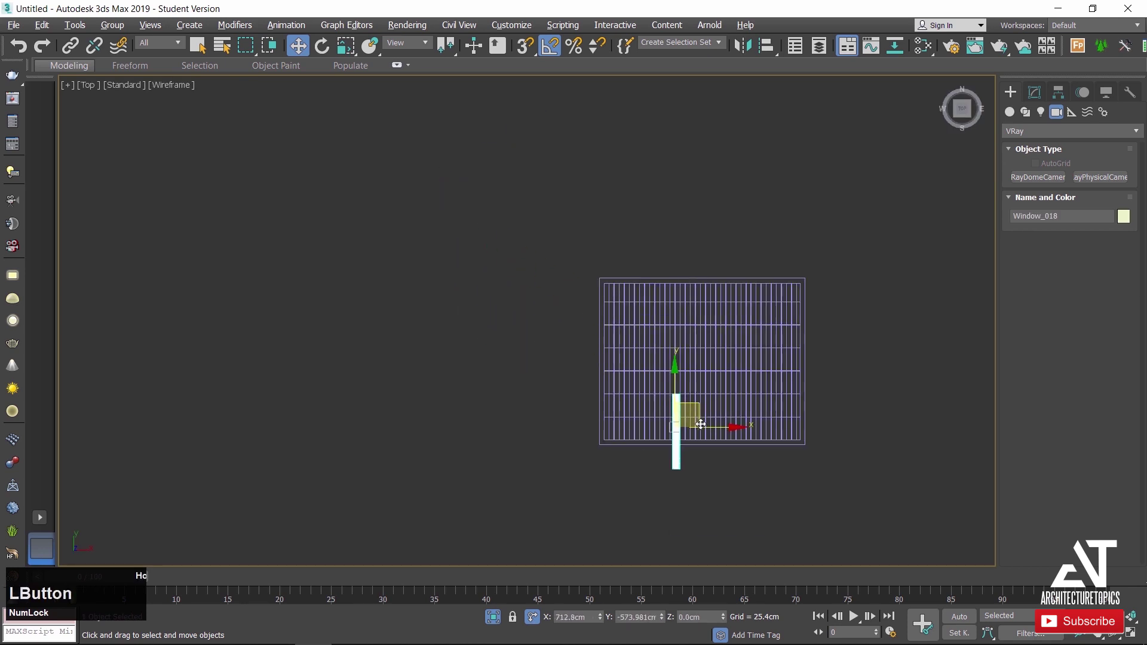
# Move the window up against the room's front wall edge.
pyautogui.scroll(3)
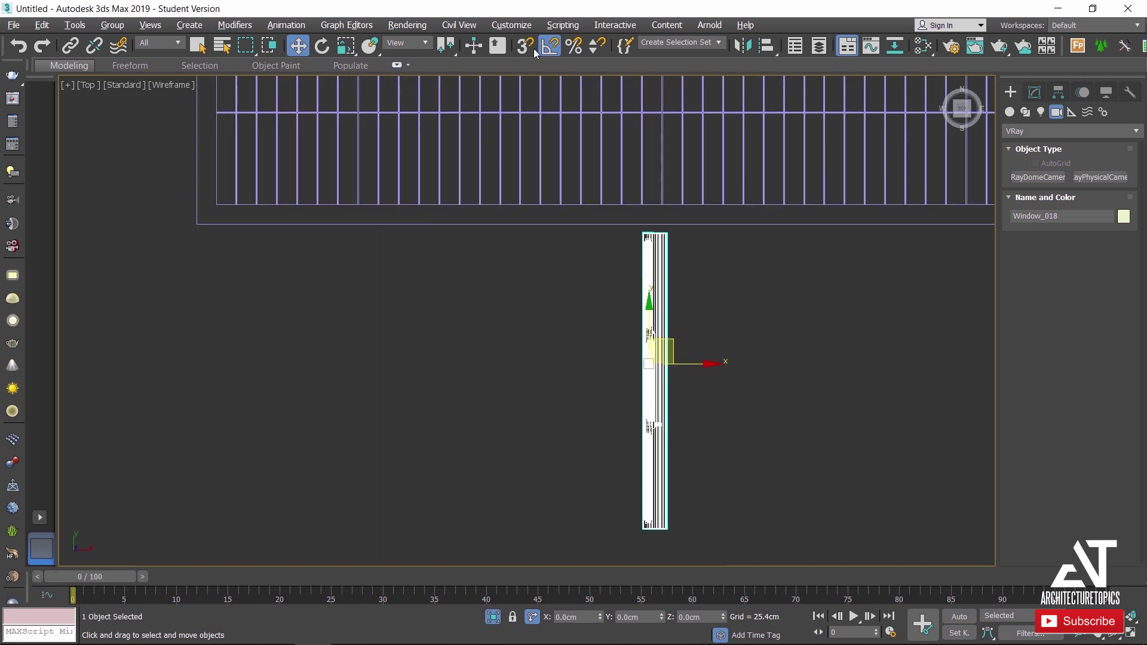
pyautogui.rightClick(548, 49)
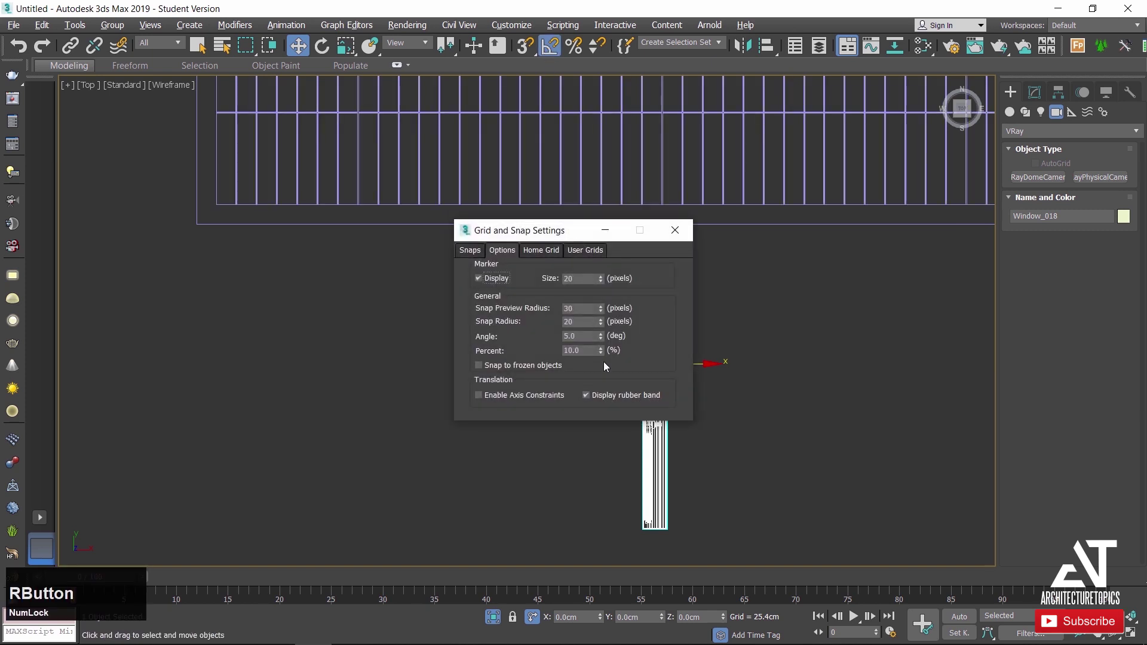
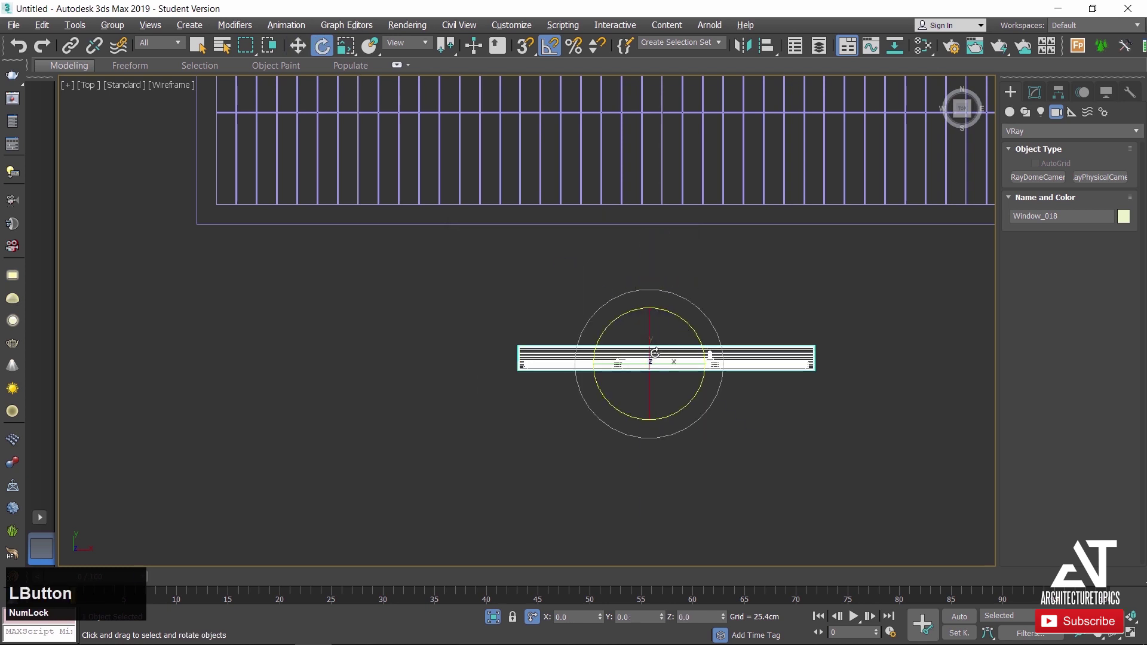
pyautogui.press('w')
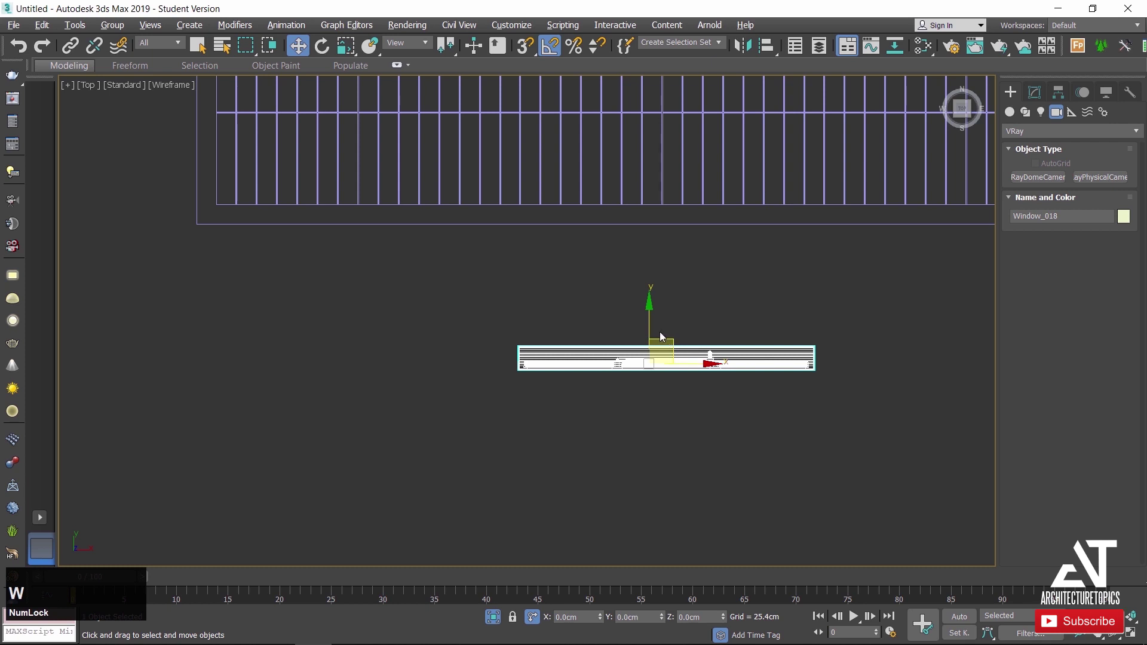
pyautogui.click(650, 322)
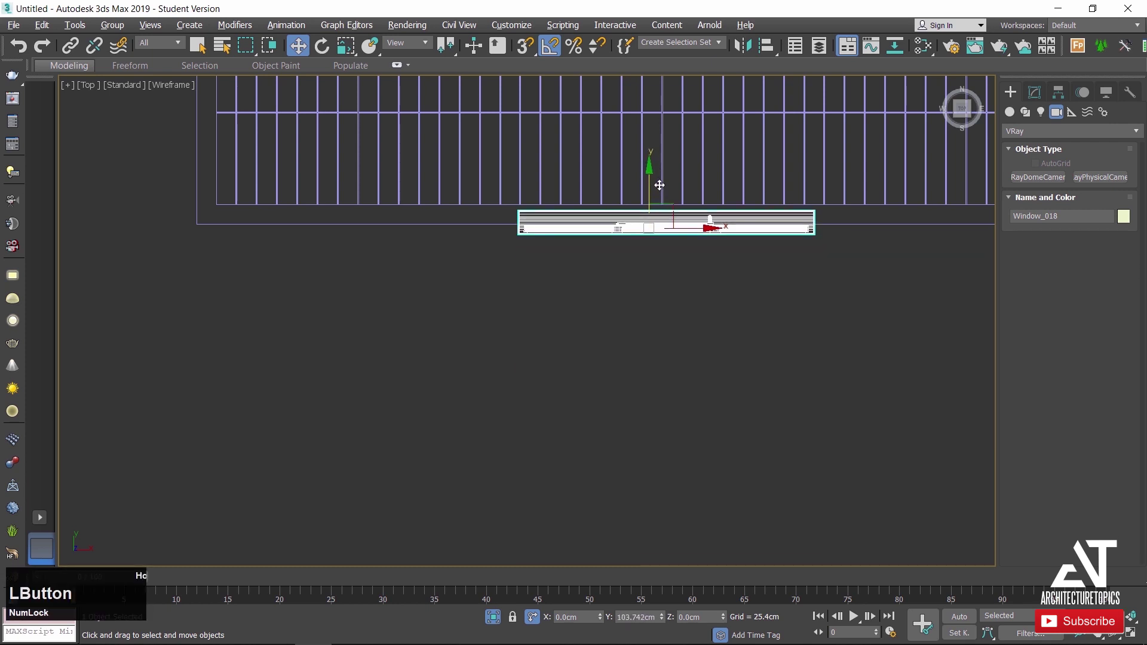
# Scale the window down slightly and realign it with the wall.
pyautogui.scroll(-3)
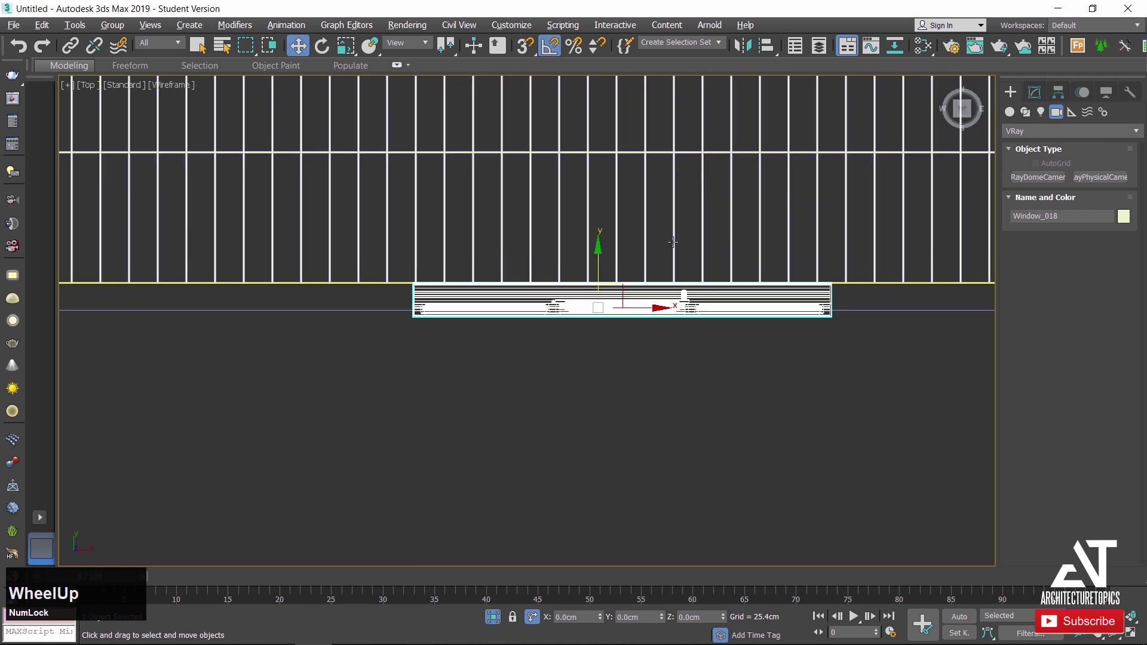
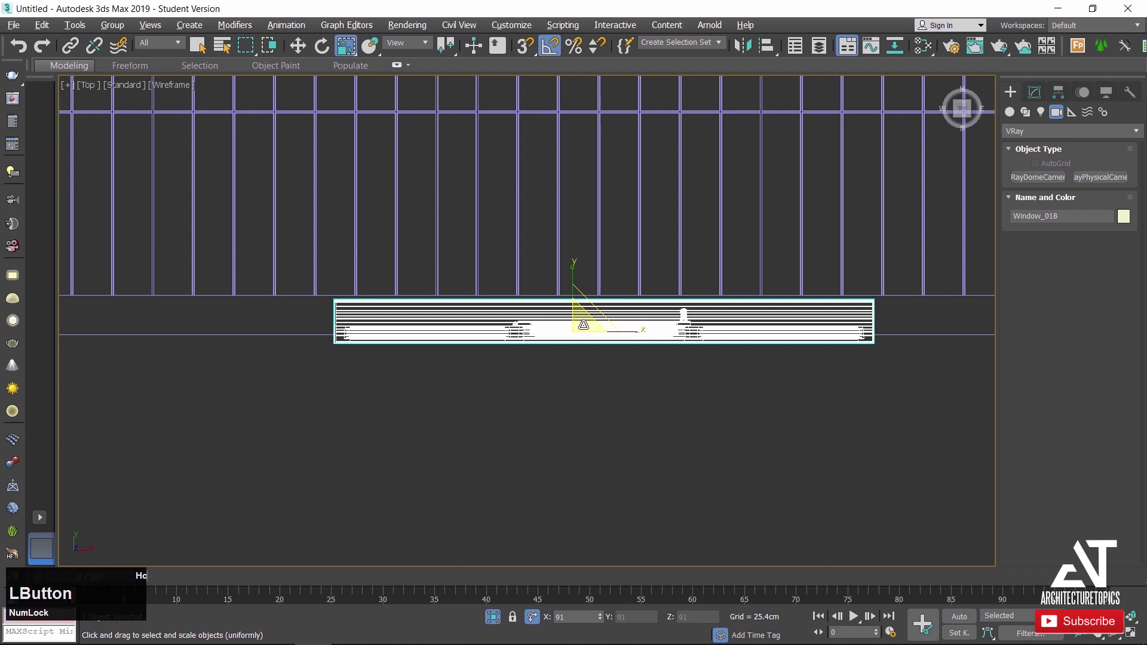
pyautogui.press('w')
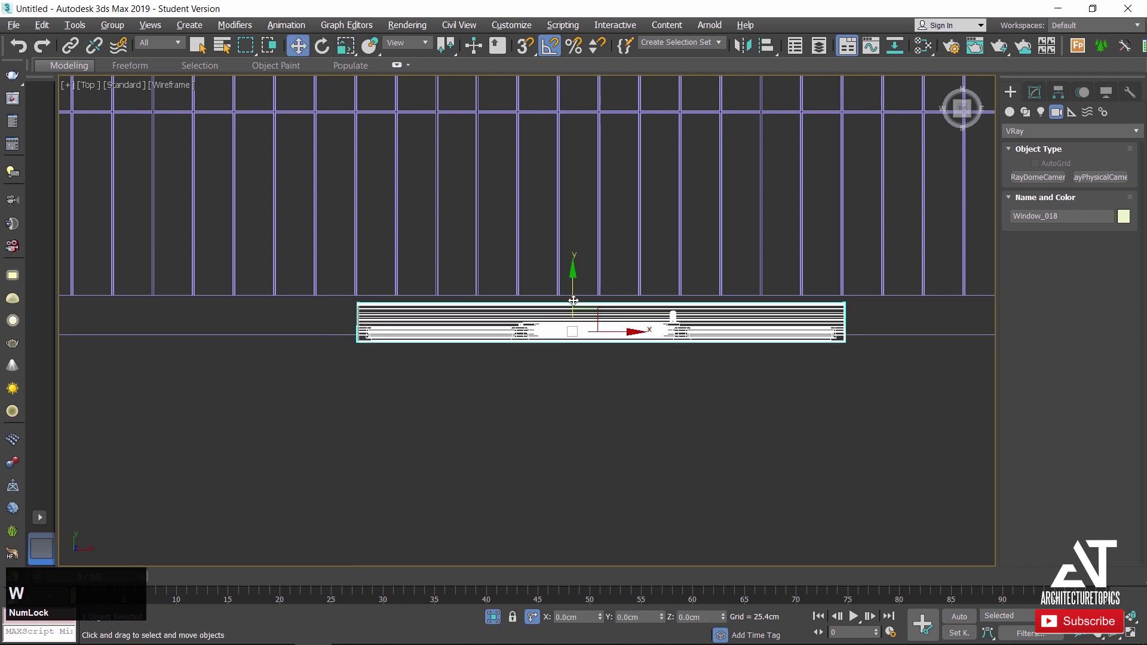
pyautogui.click(573, 299)
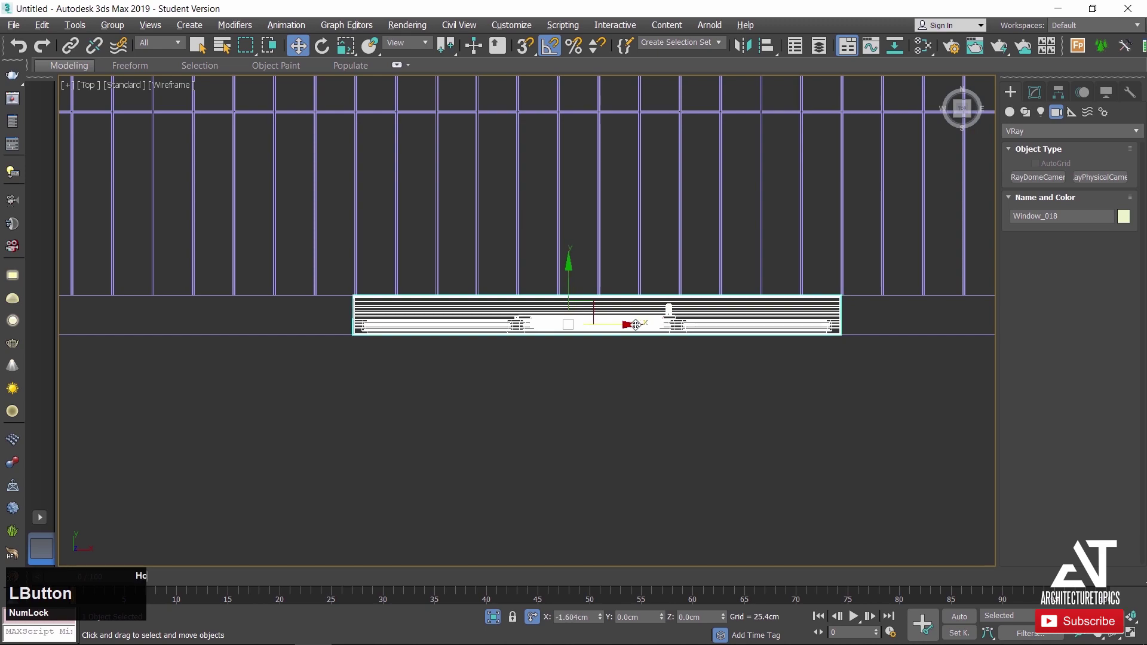
pyautogui.scroll(-3)
pyautogui.middleClick(649, 424)
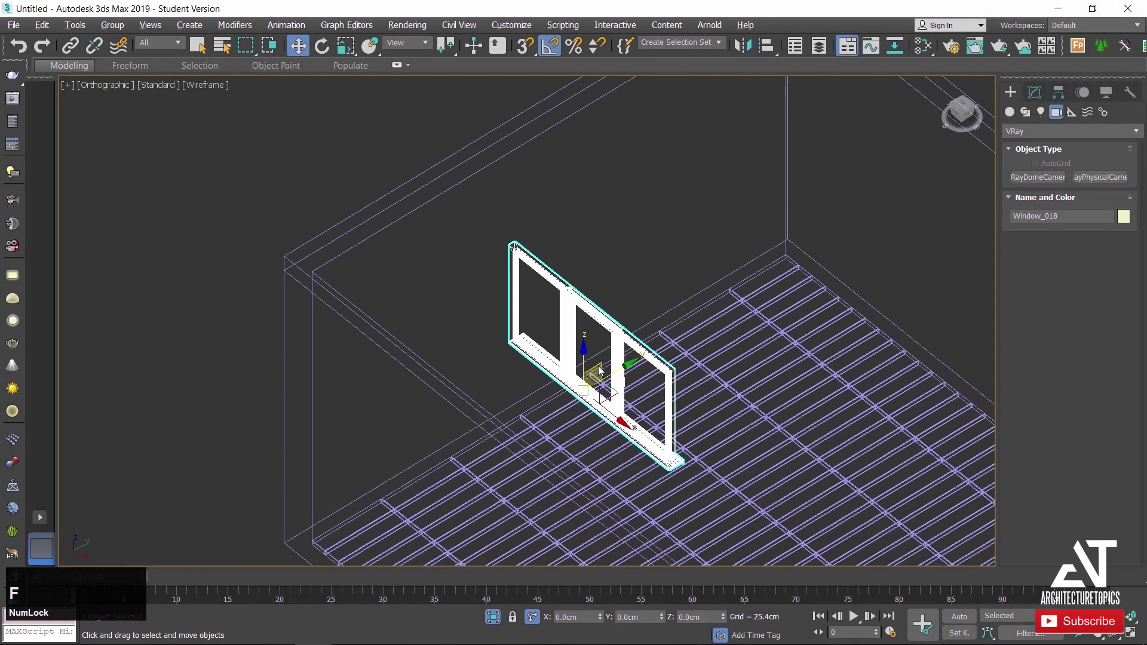
# Raise Window_018 via the Y transform field to mid-height in the front wall, then view shaded with edges.
pyautogui.scroll(-3)
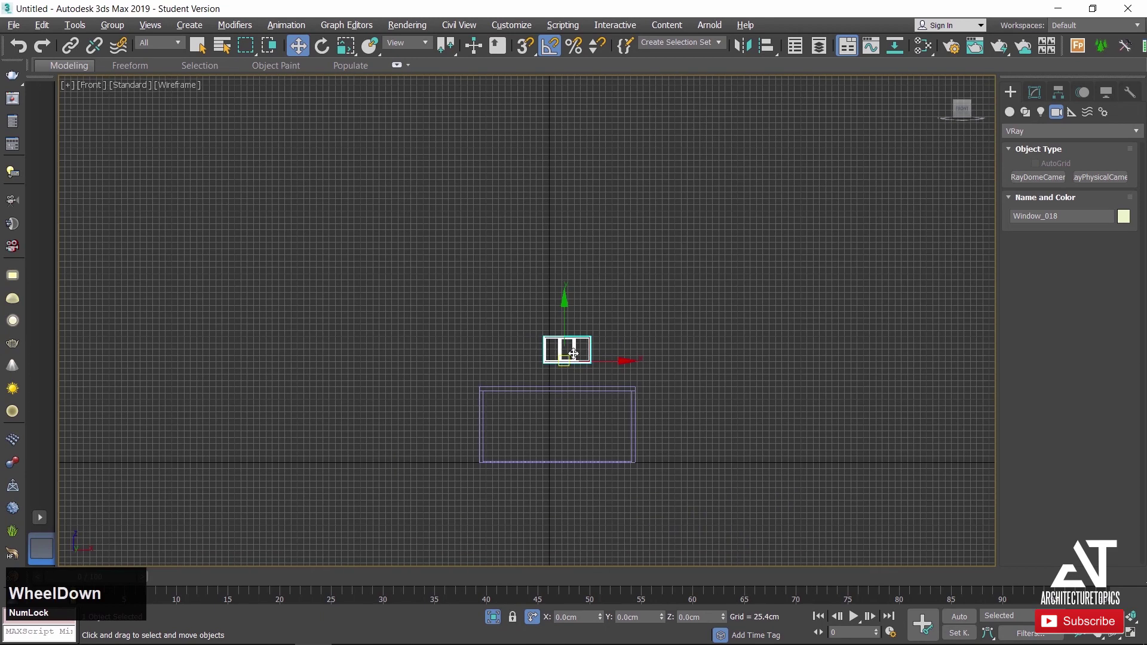
pyautogui.scroll(3)
pyautogui.press('g')
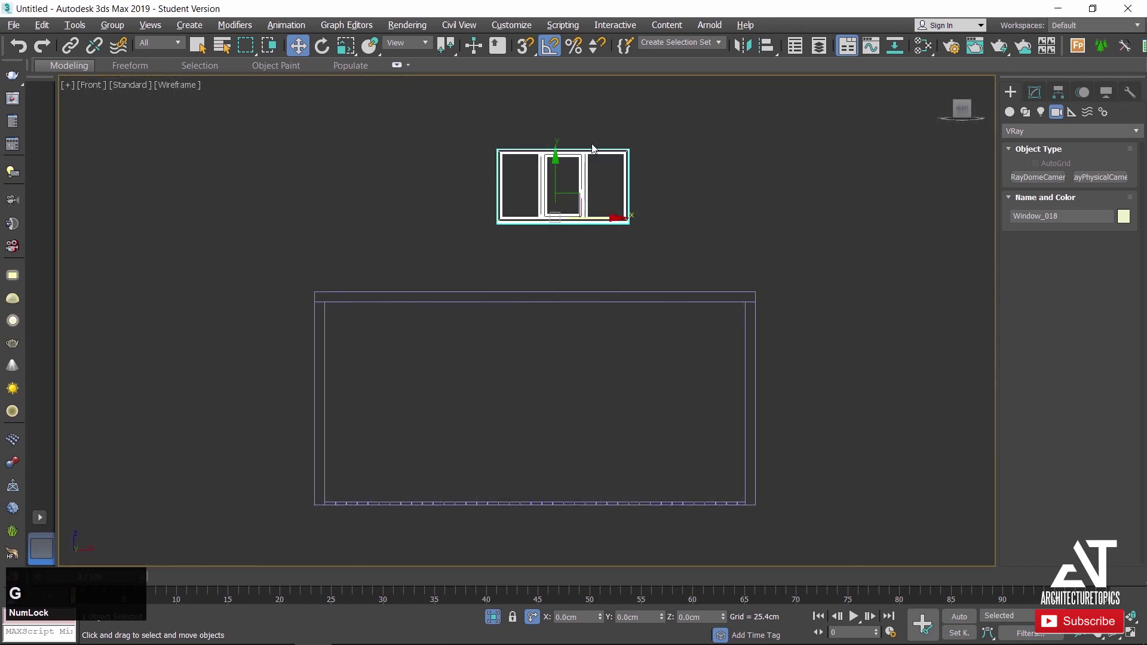
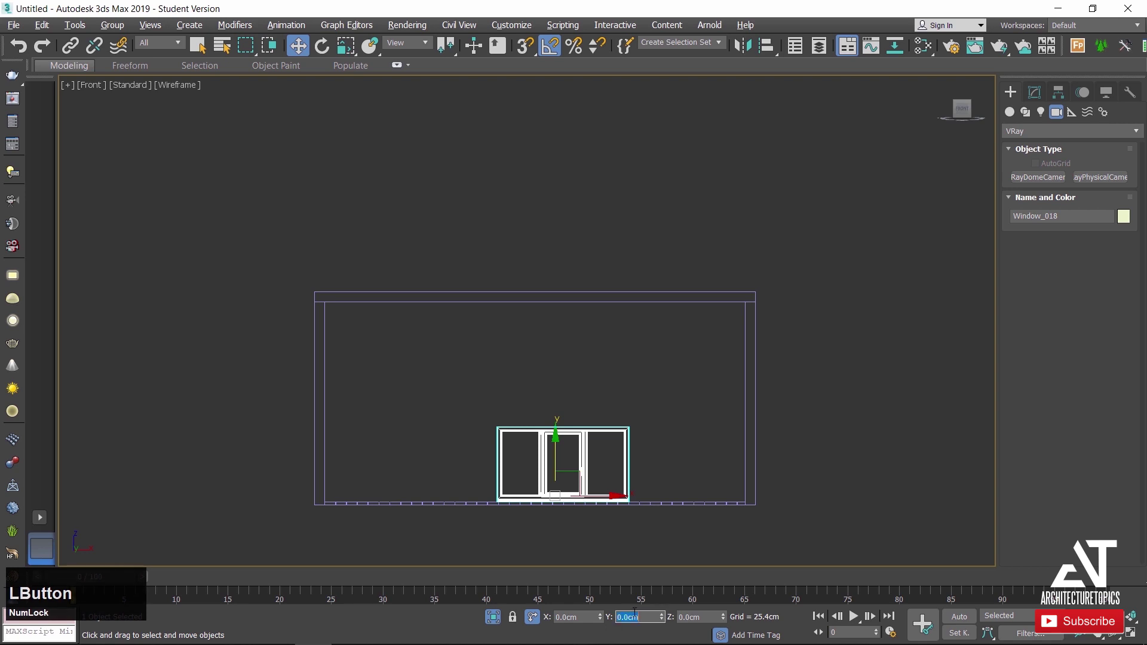
pyautogui.press('KP_9')
pyautogui.press('KP_Enter')
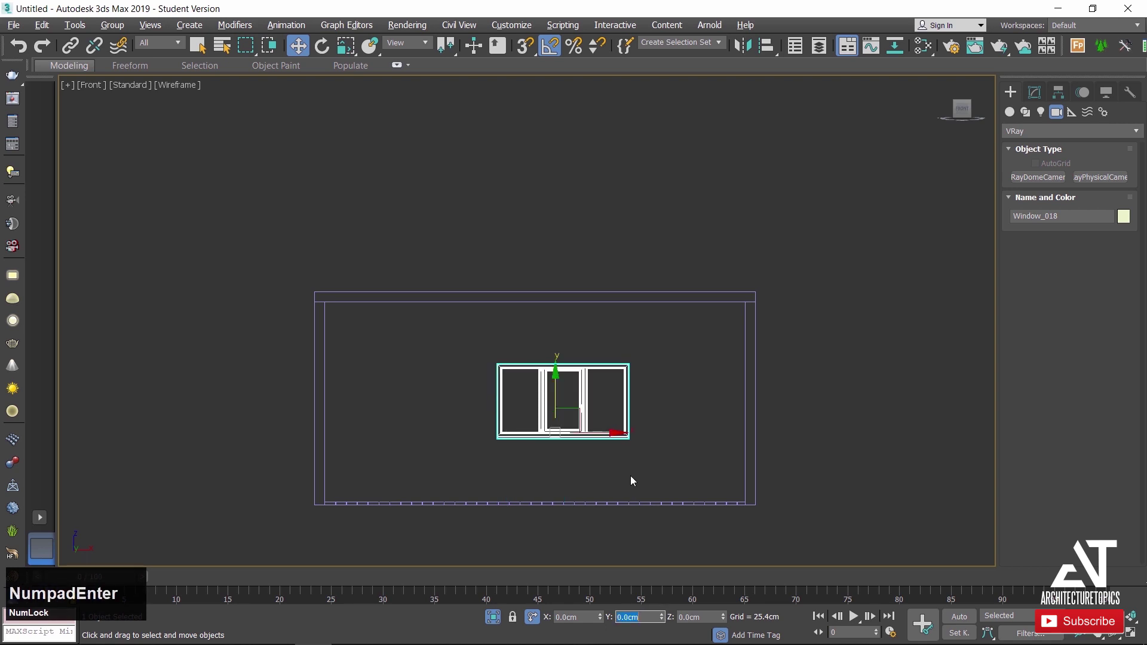
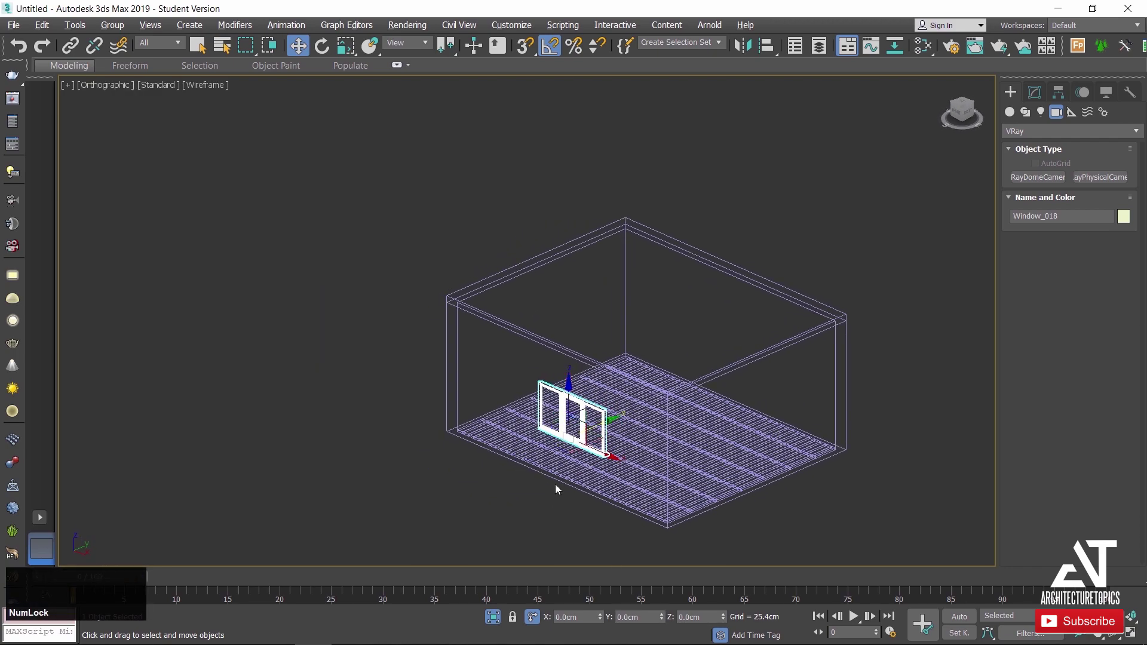
pyautogui.scroll(3)
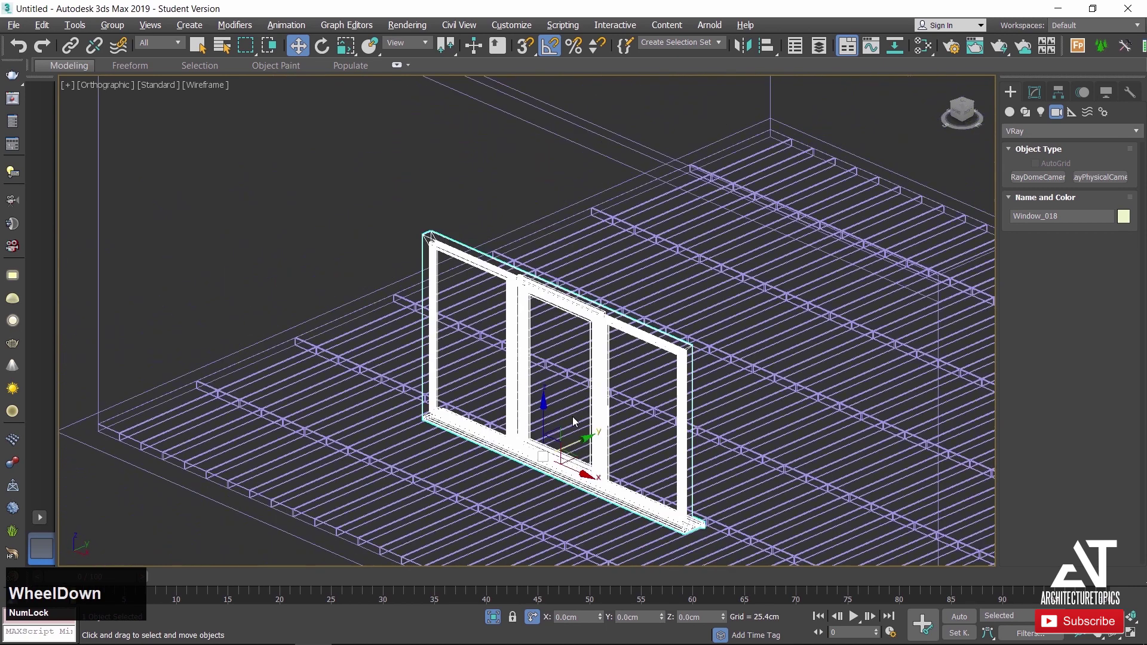
pyautogui.press('F4')
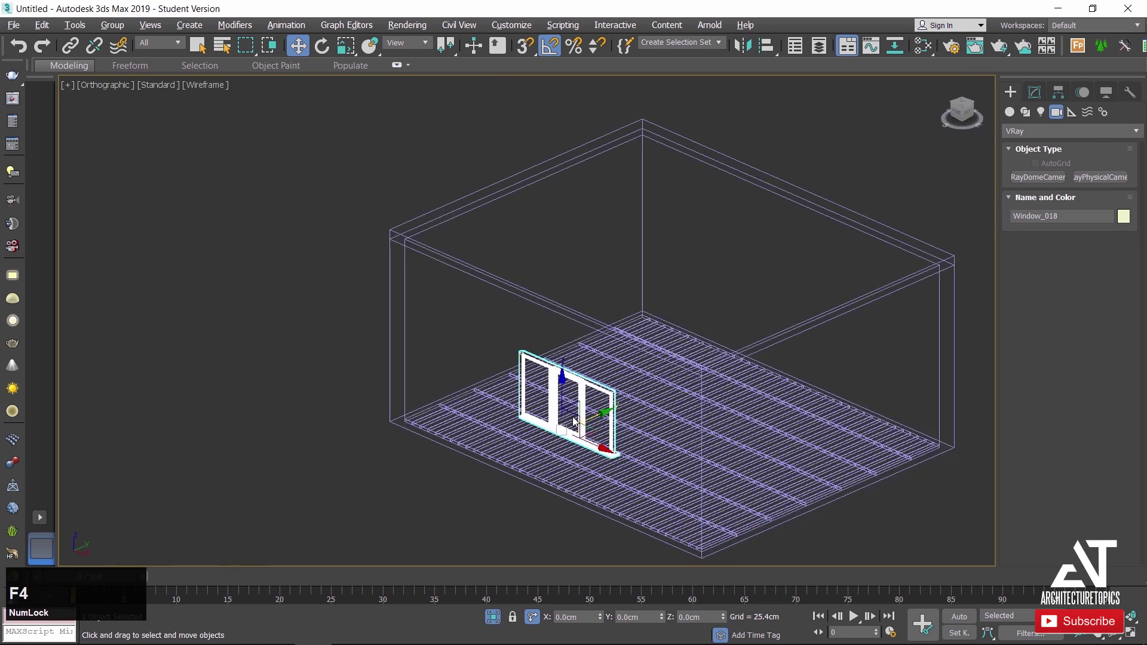
# Convert the room walls Rectangle001 into an Editable Poly object.
pyautogui.scroll(3)
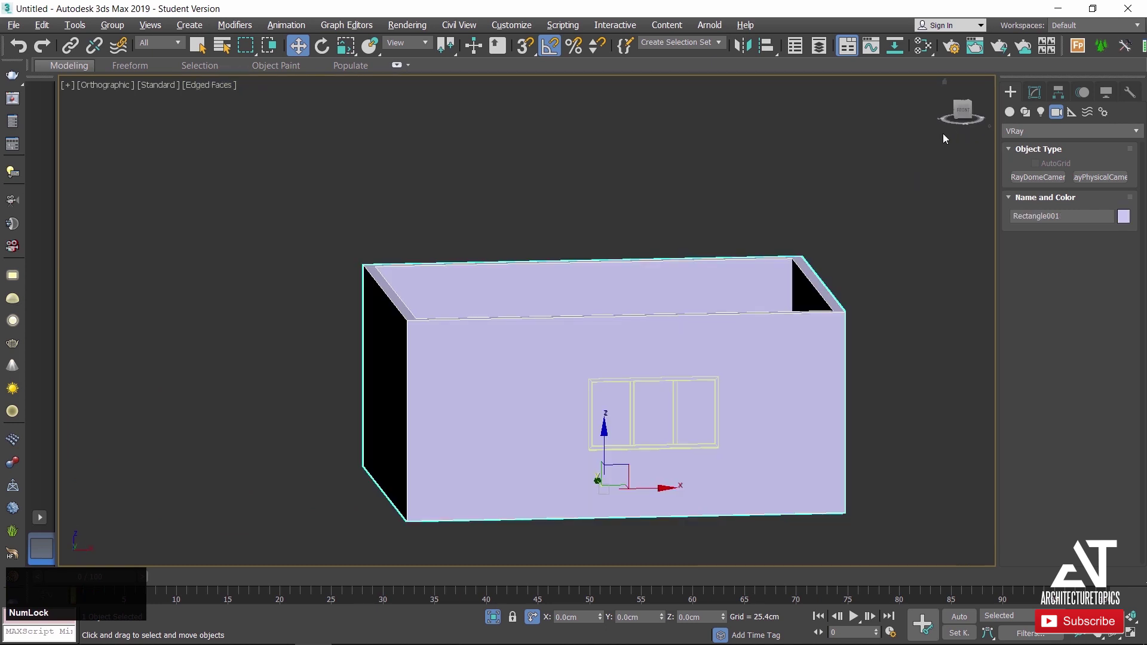
pyautogui.click(965, 113)
pyautogui.scroll(3)
pyautogui.click(786, 331)
pyautogui.rightClick(785, 335)
pyautogui.click(959, 508)
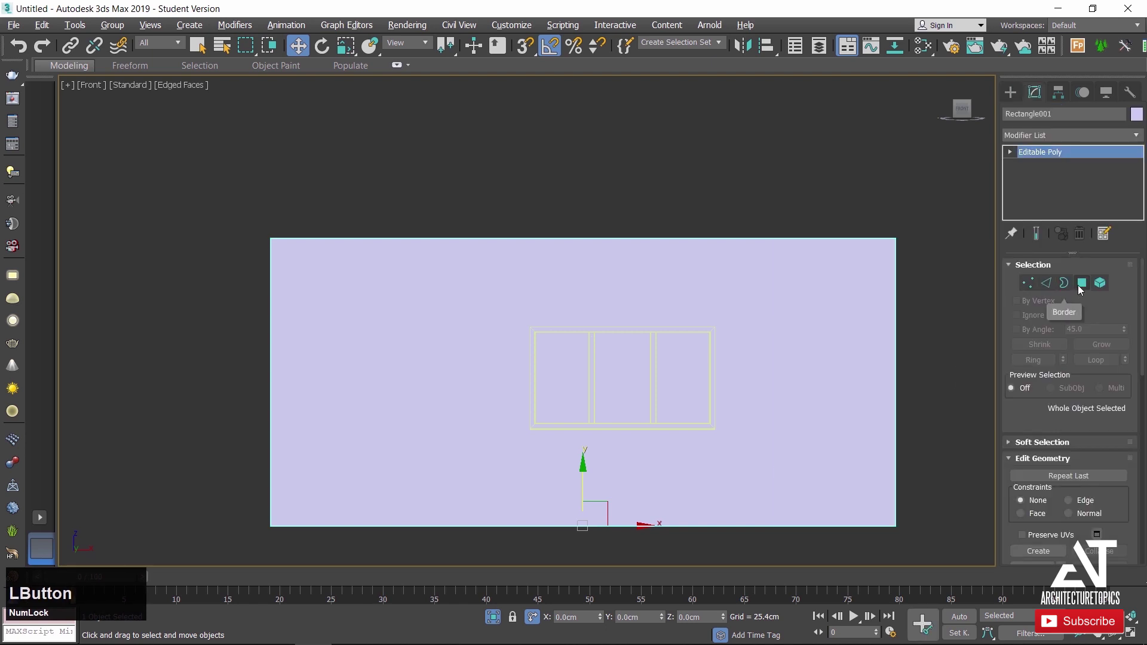
# Enter Polygon sub-object mode and select the front wall faces.
pyautogui.click(1083, 292)
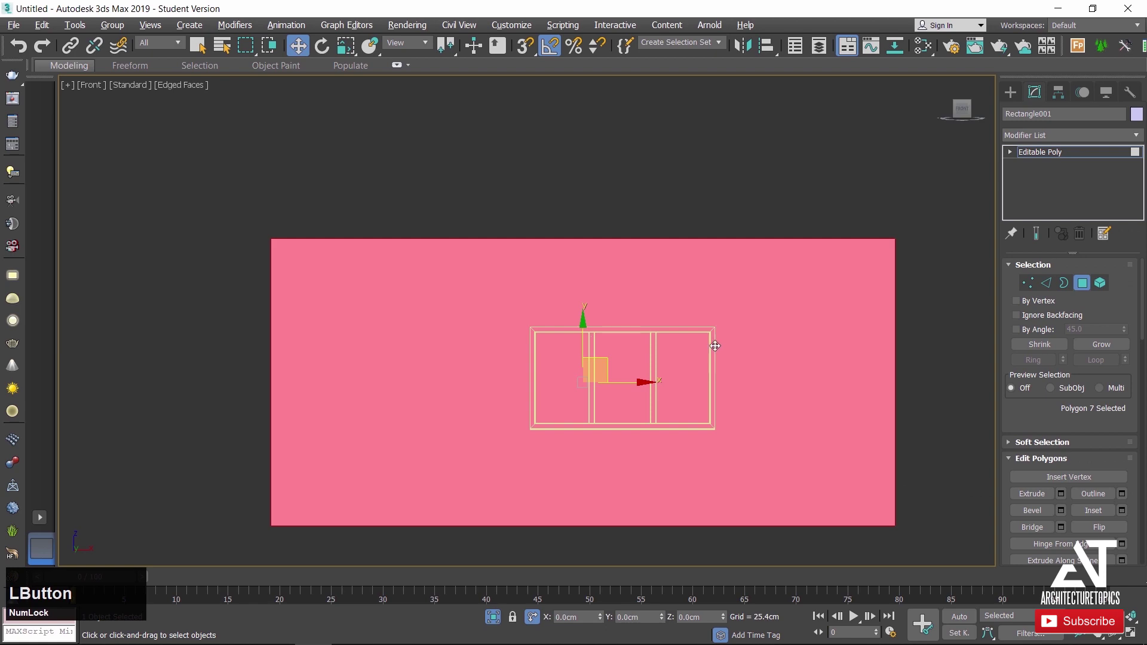
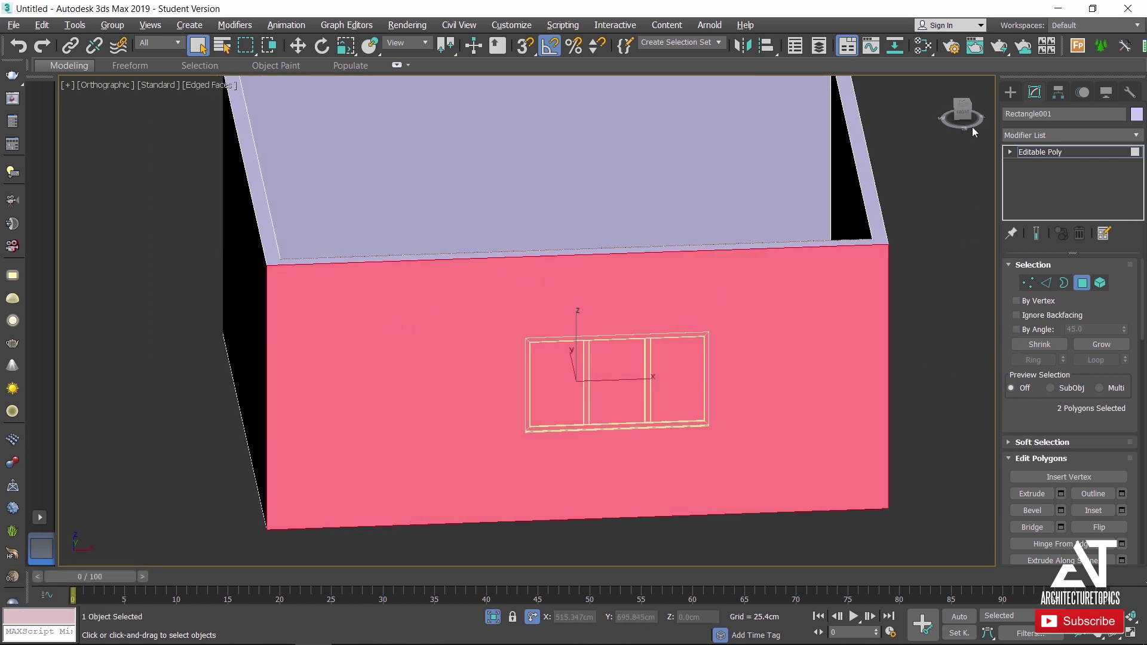
pyautogui.click(972, 119)
pyautogui.scroll(-3)
pyautogui.scroll(3)
# Slice the front wall with a Slice Plane snapped to the window's top edge.
pyautogui.click(1105, 431)
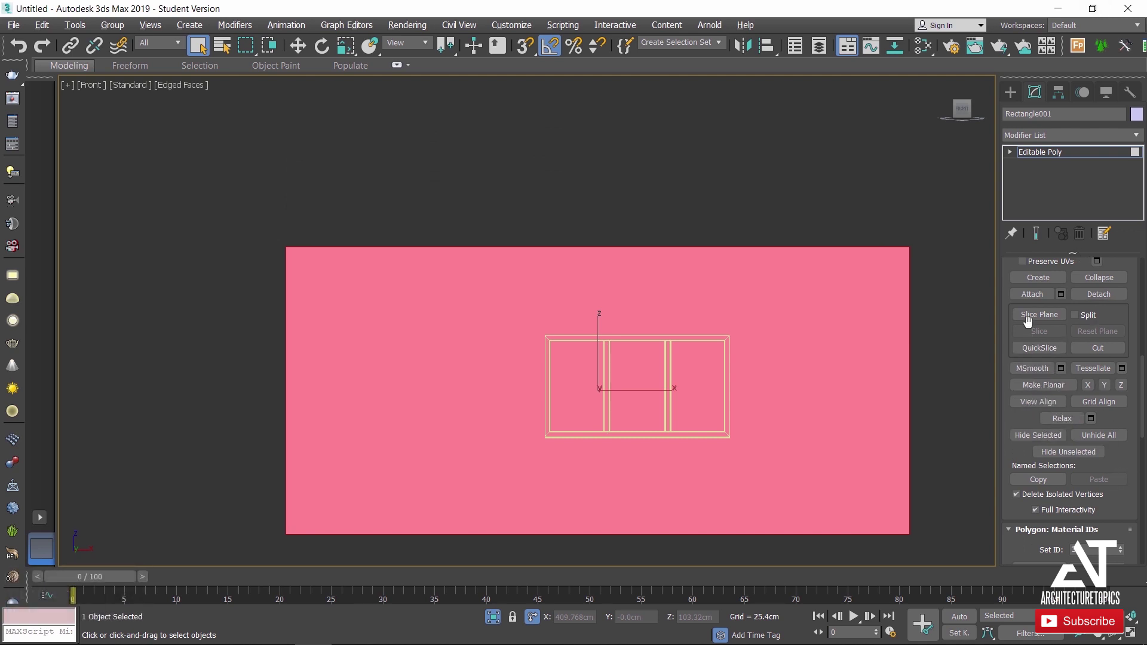
pyautogui.click(1033, 323)
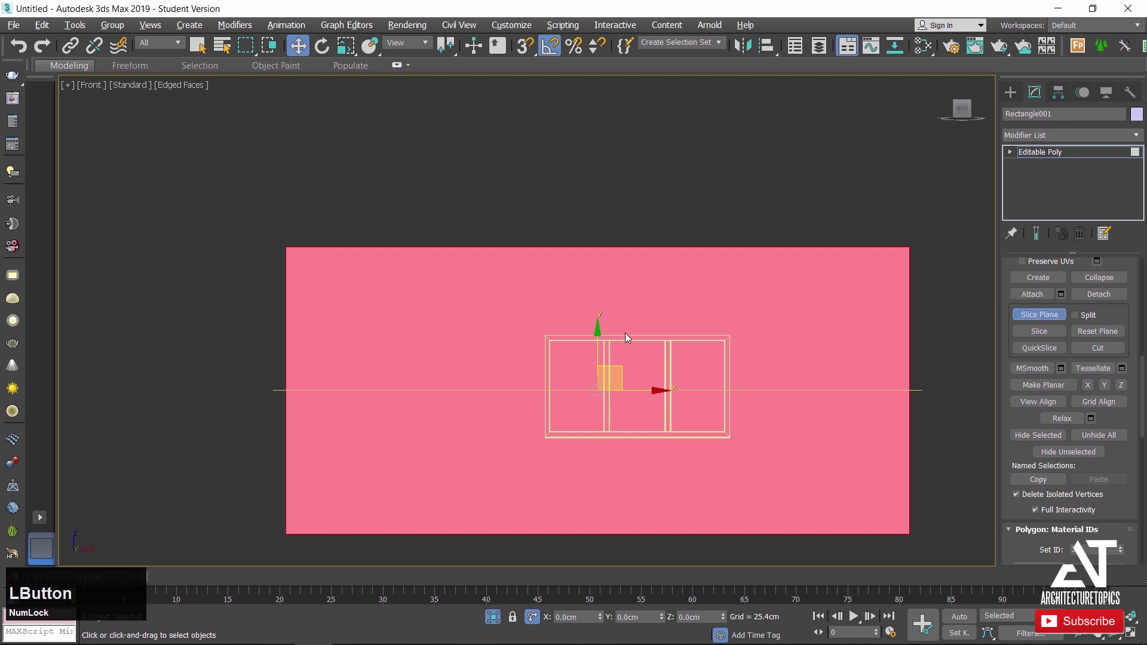
pyautogui.click(604, 350)
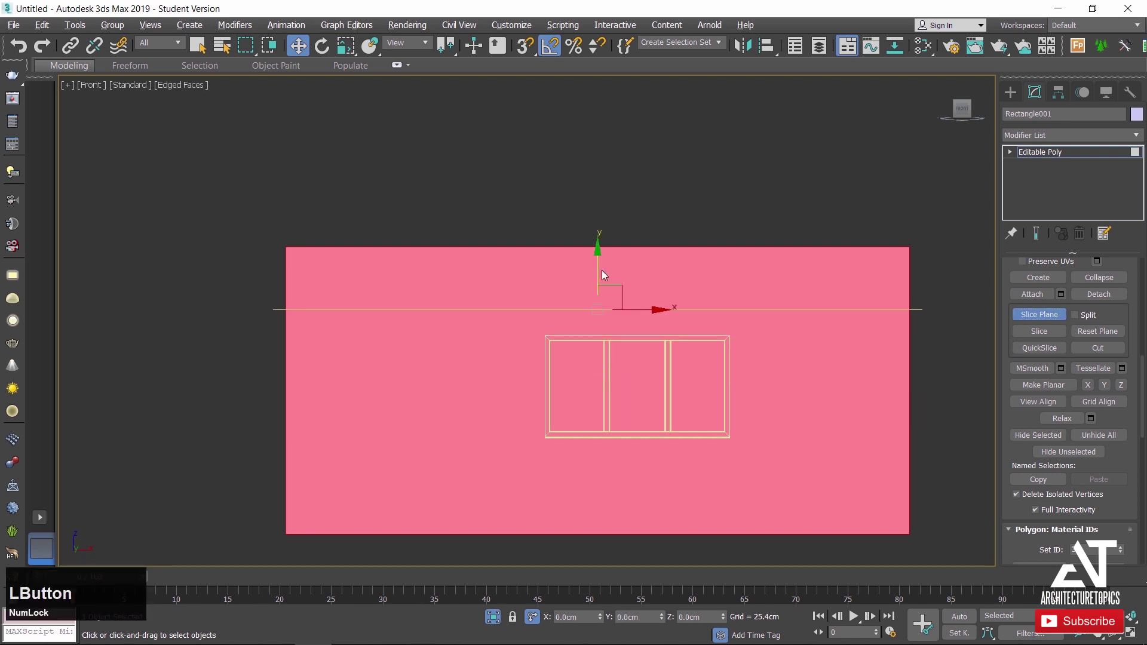
pyautogui.scroll(3)
pyautogui.click(523, 48)
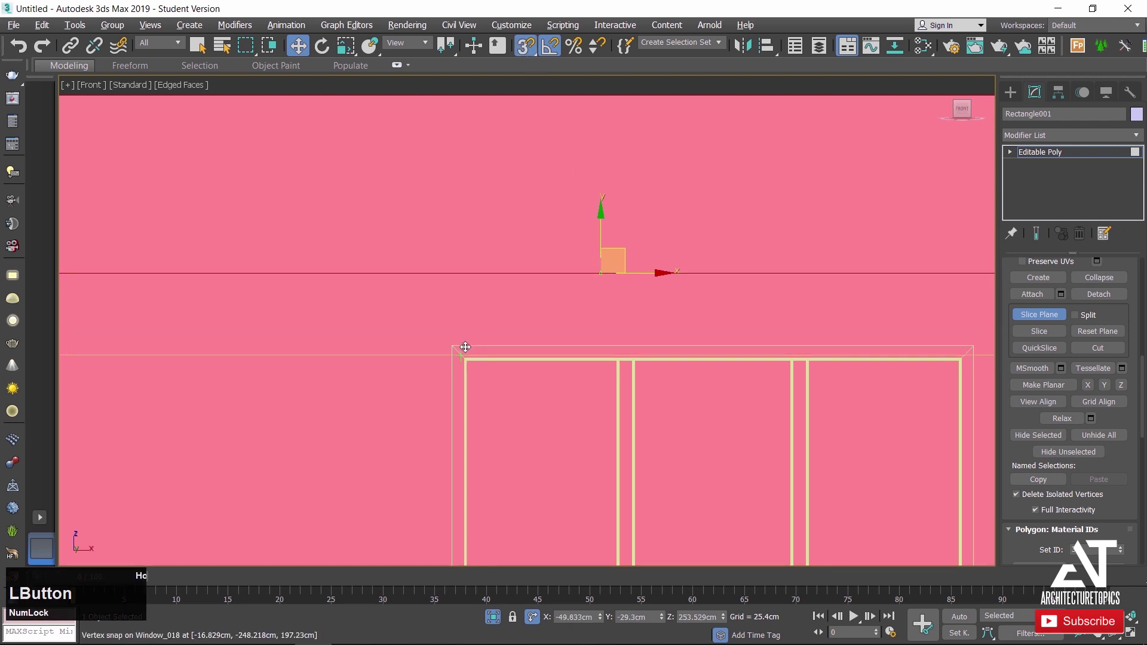
pyautogui.scroll(-3)
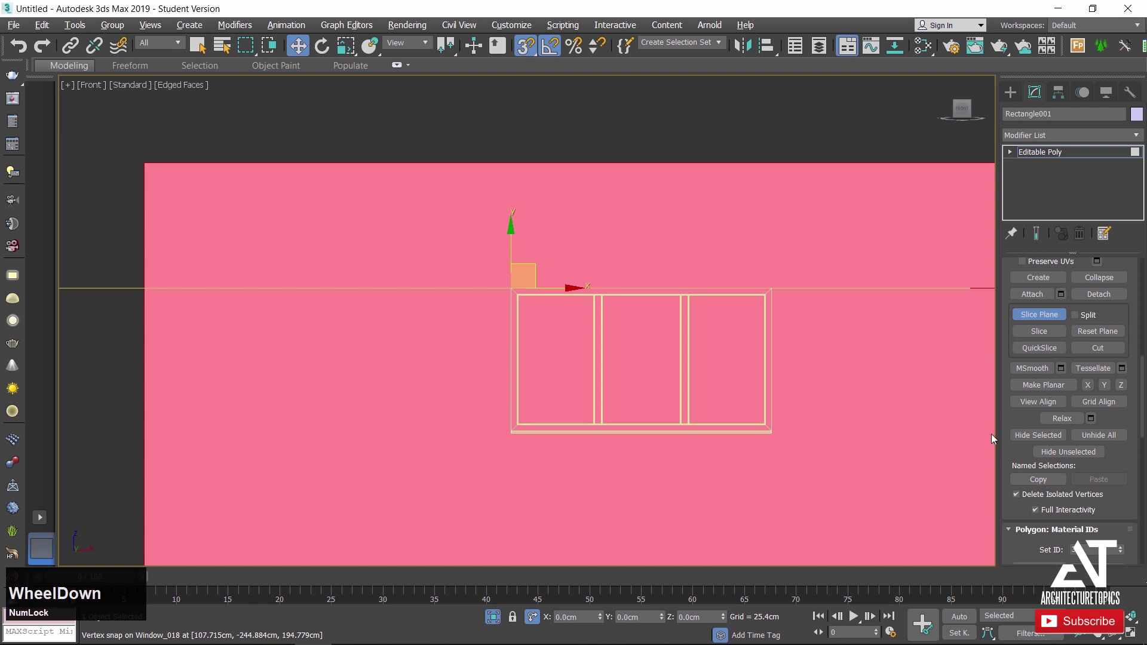
pyautogui.click(1046, 341)
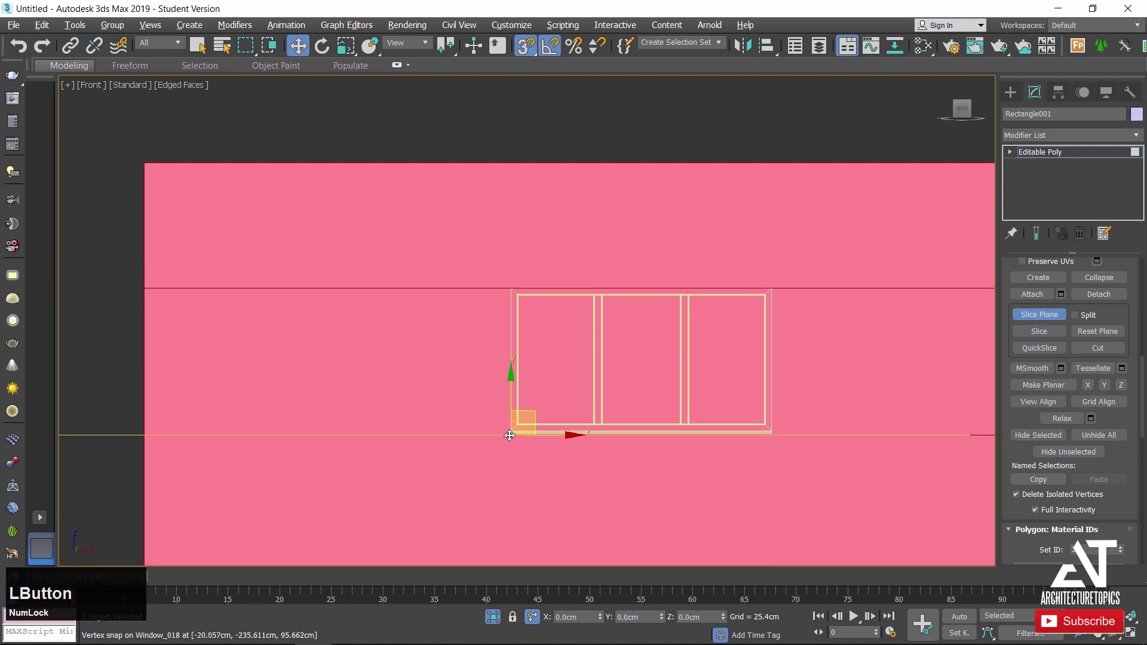
# Align the Slice Plane with the window's bottom edge for the next cut.
pyautogui.scroll(3)
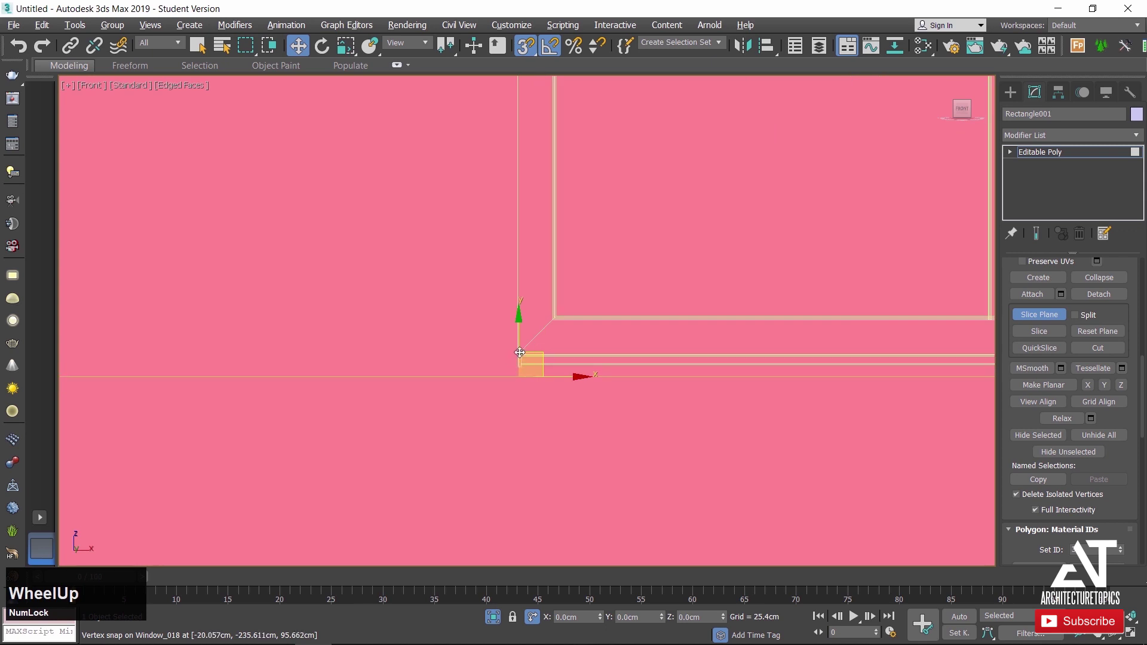
pyautogui.click(525, 347)
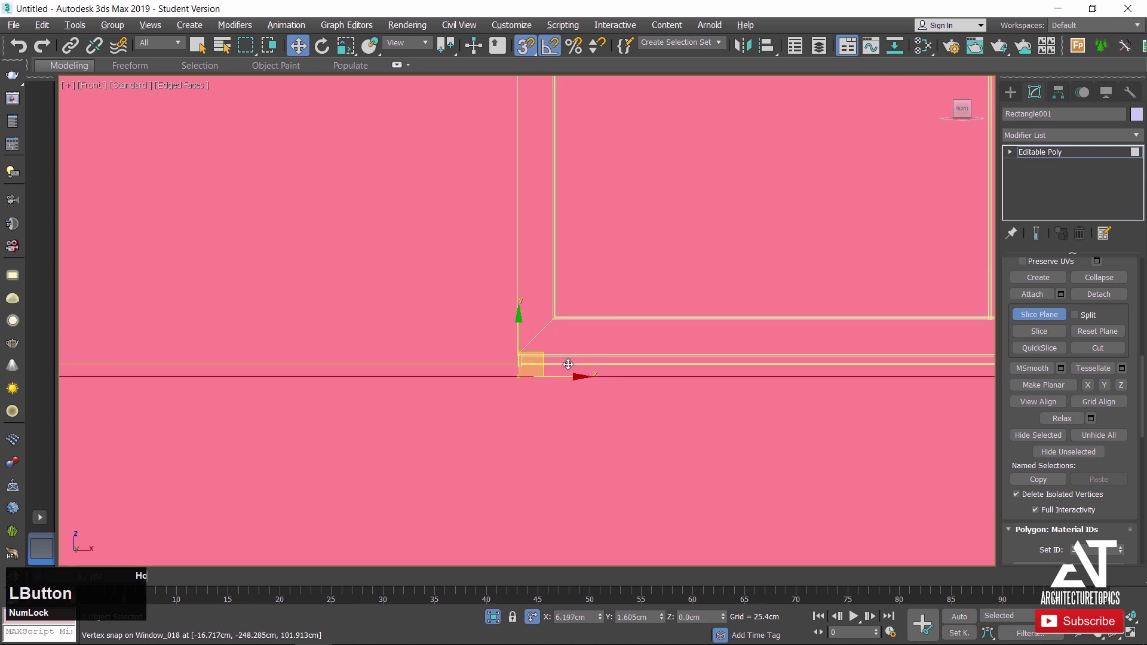
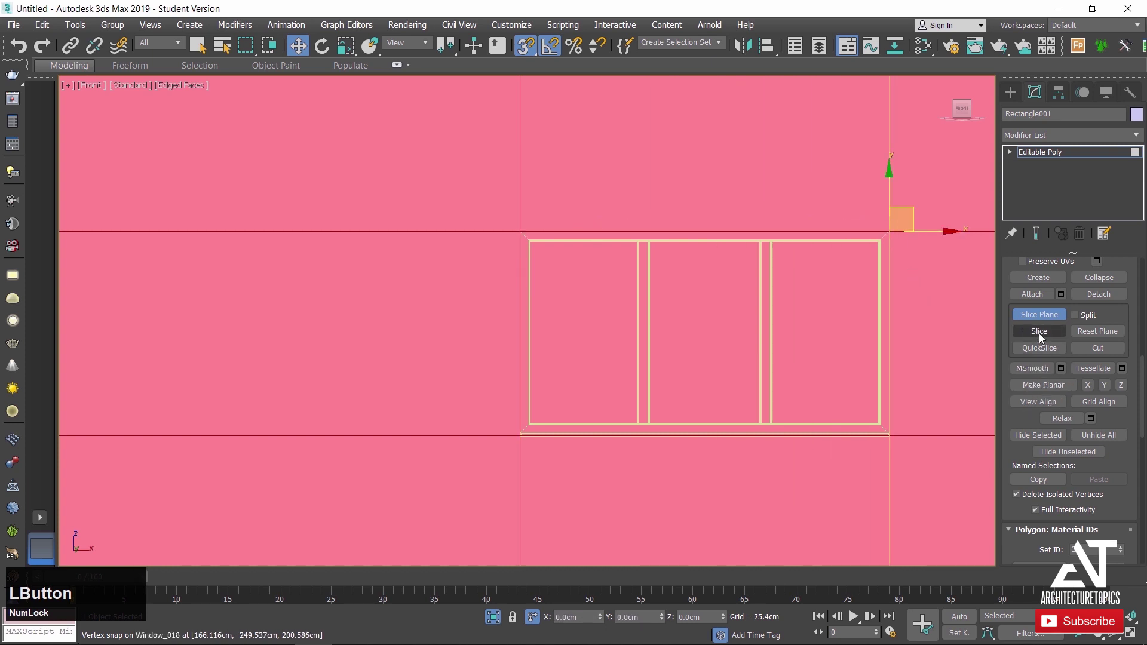
pyautogui.scroll(-3)
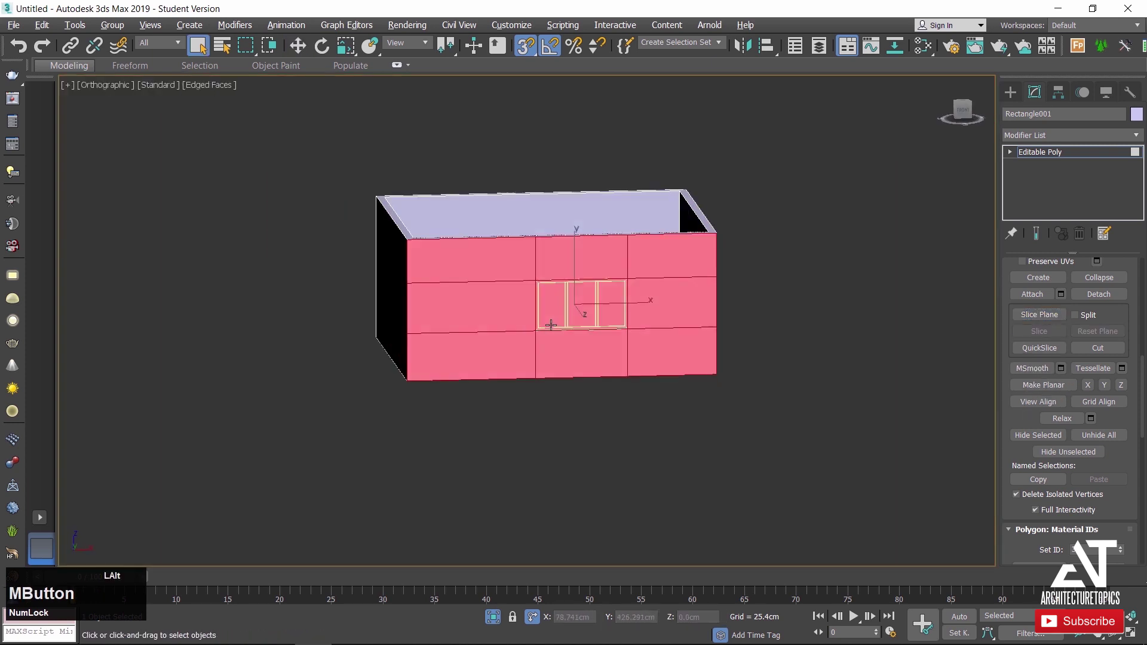
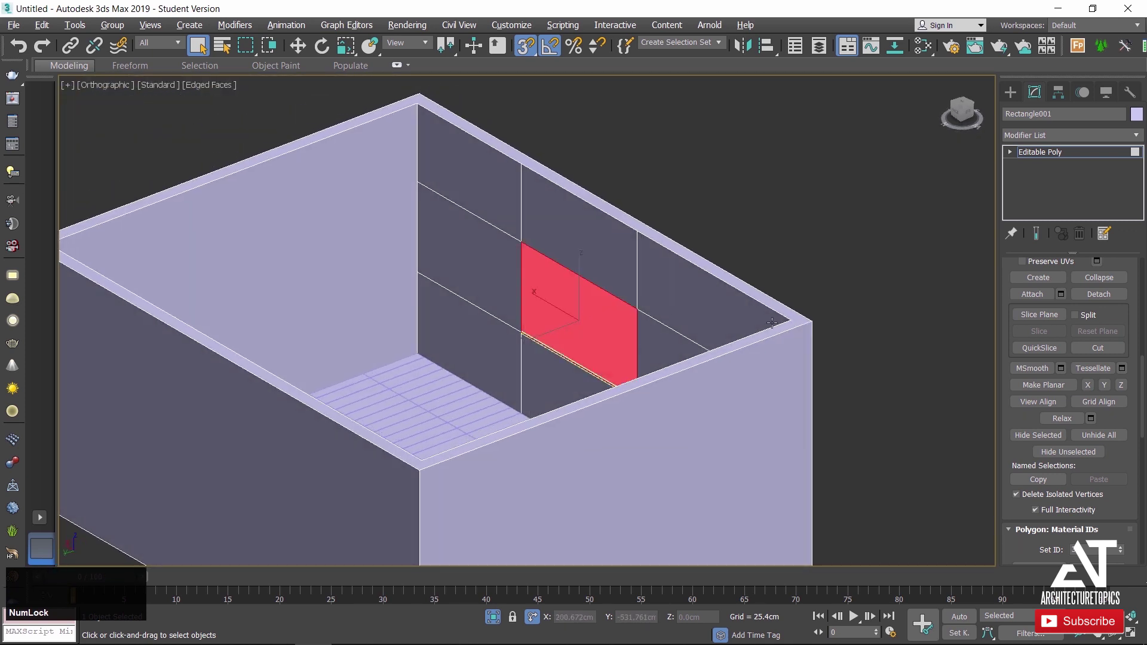
# Bridge the wall polygons behind the window into an opening and exit sub-object mode.
pyautogui.click(1130, 317)
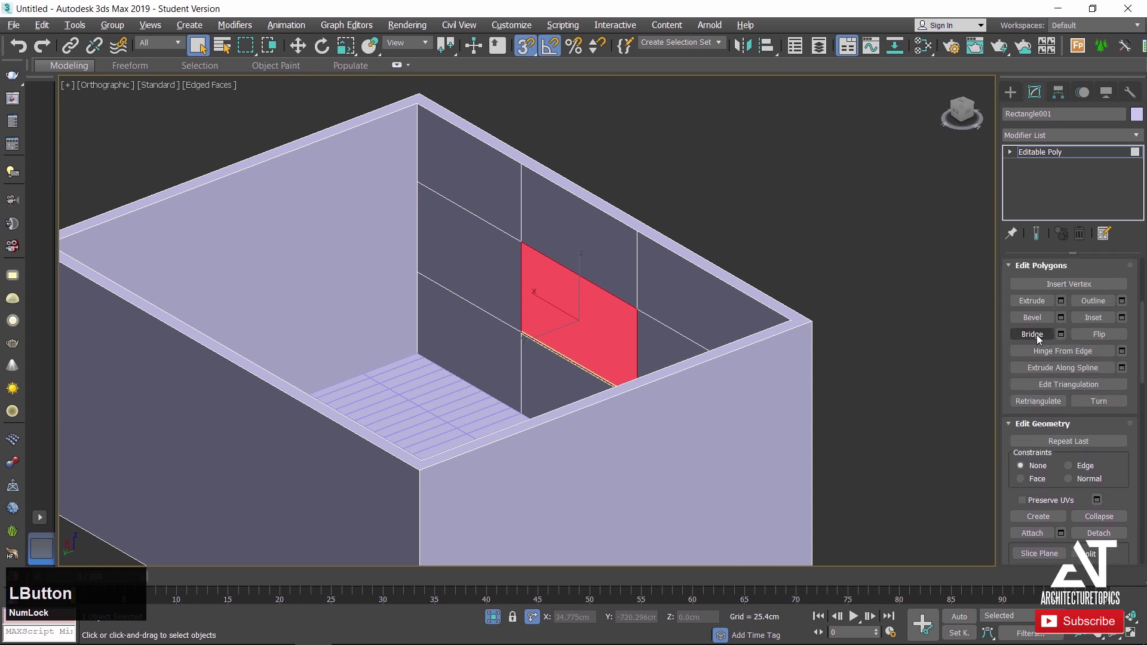
pyautogui.scroll(3)
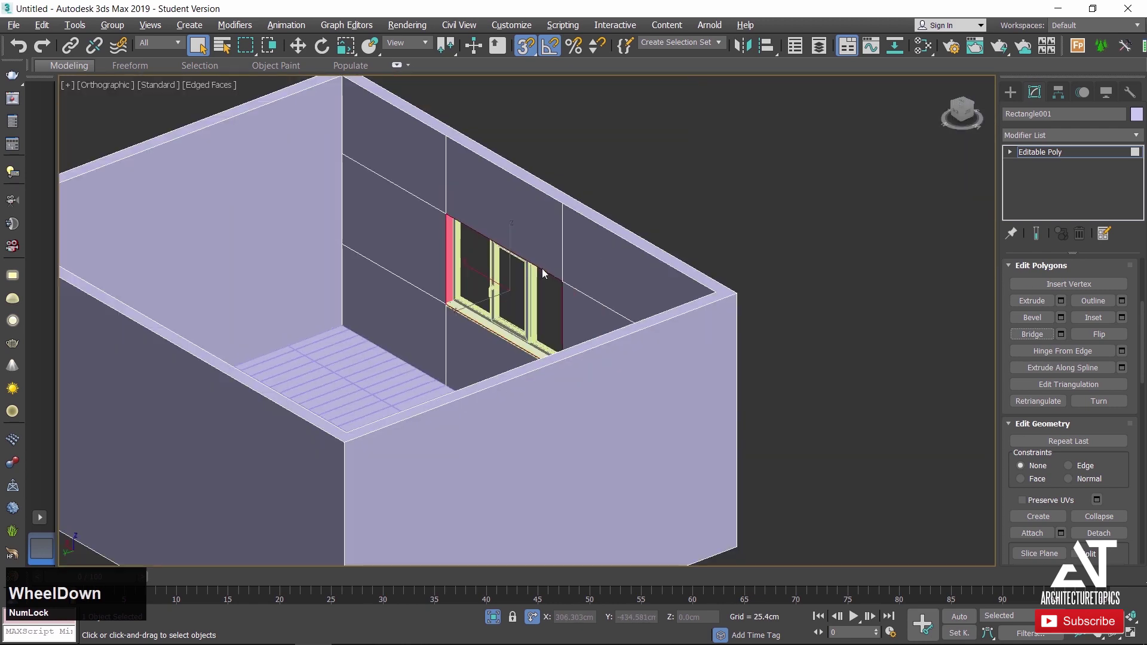
pyautogui.click(1008, 98)
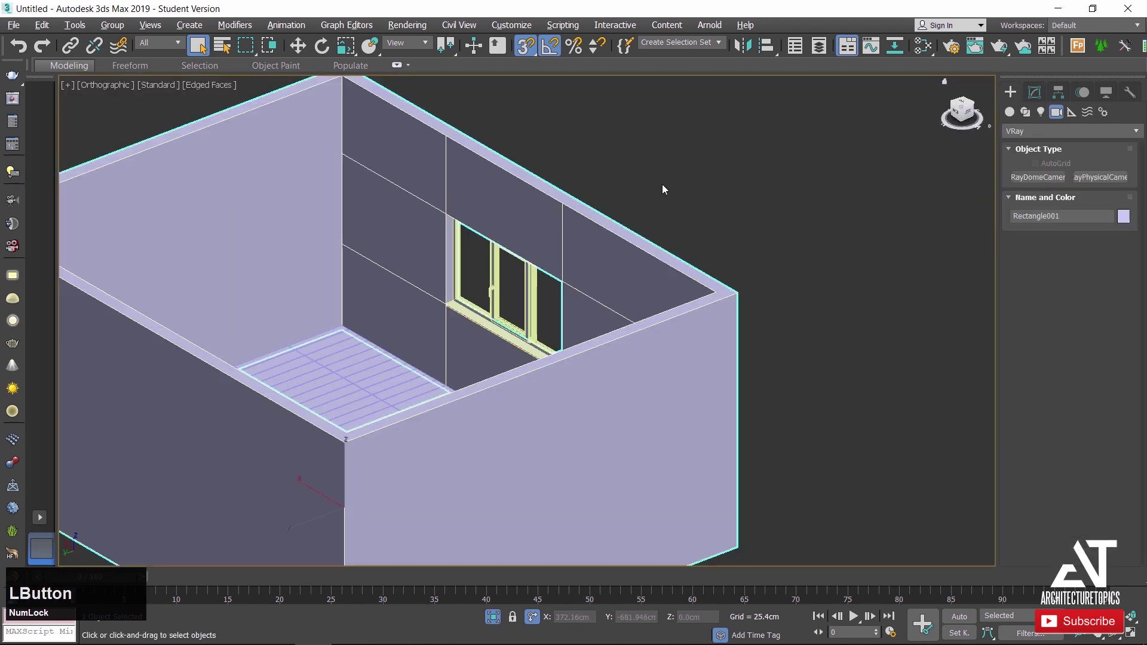
# Switch to a wireframe Top view and start a VRayPhysicalCamera from Create > Cameras.
pyautogui.scroll(-3)
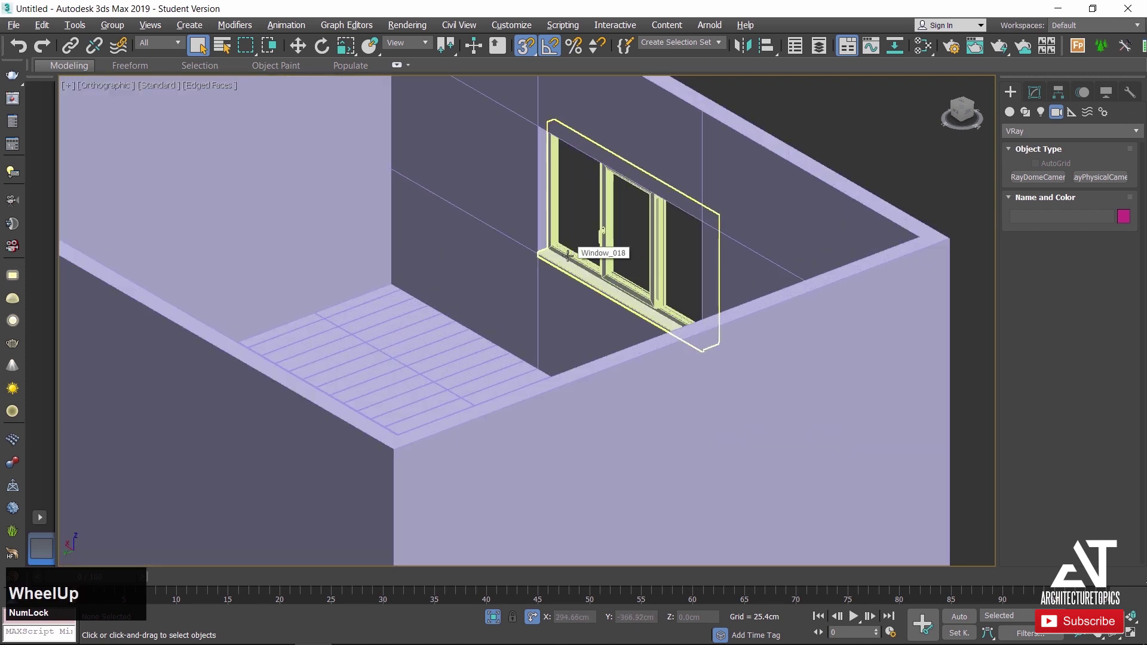
pyautogui.press('t')
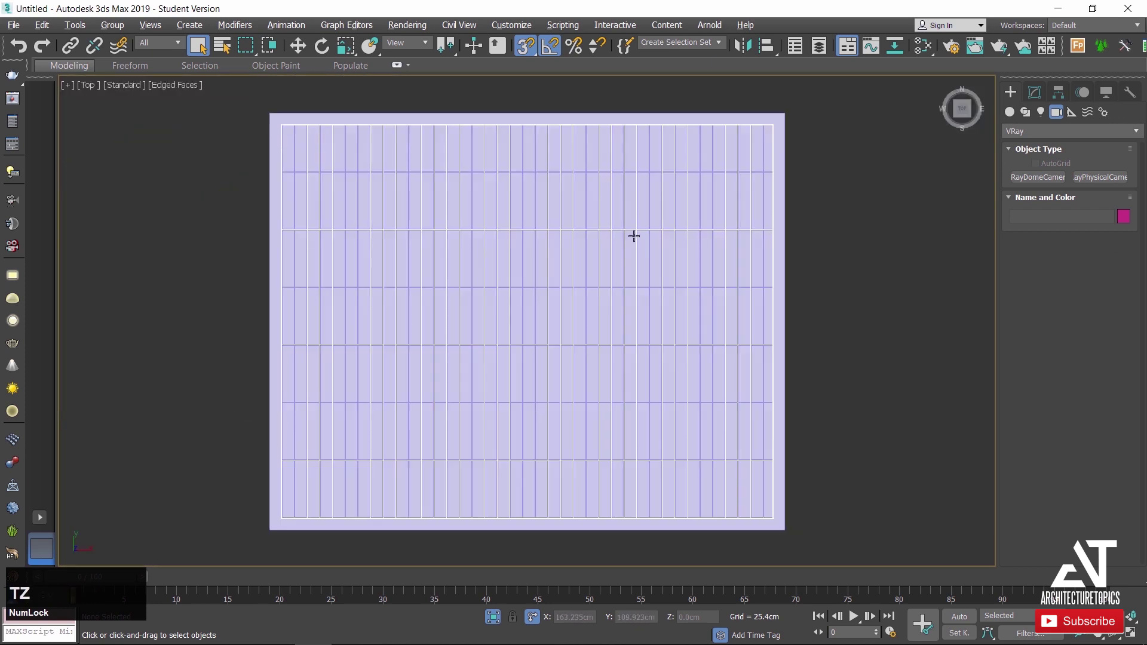
pyautogui.scroll(-3)
pyautogui.press('F3')
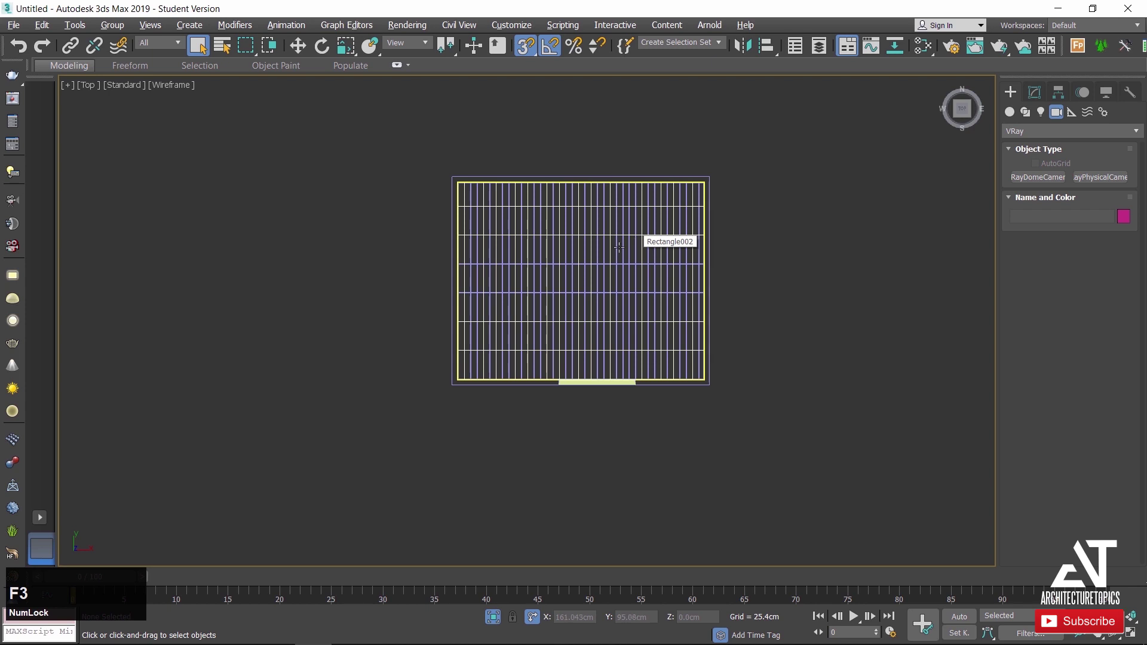
pyautogui.scroll(3)
pyautogui.click(1096, 183)
# Place VRayCam001 across the room with snapping off and look through it.
pyautogui.scroll(-3)
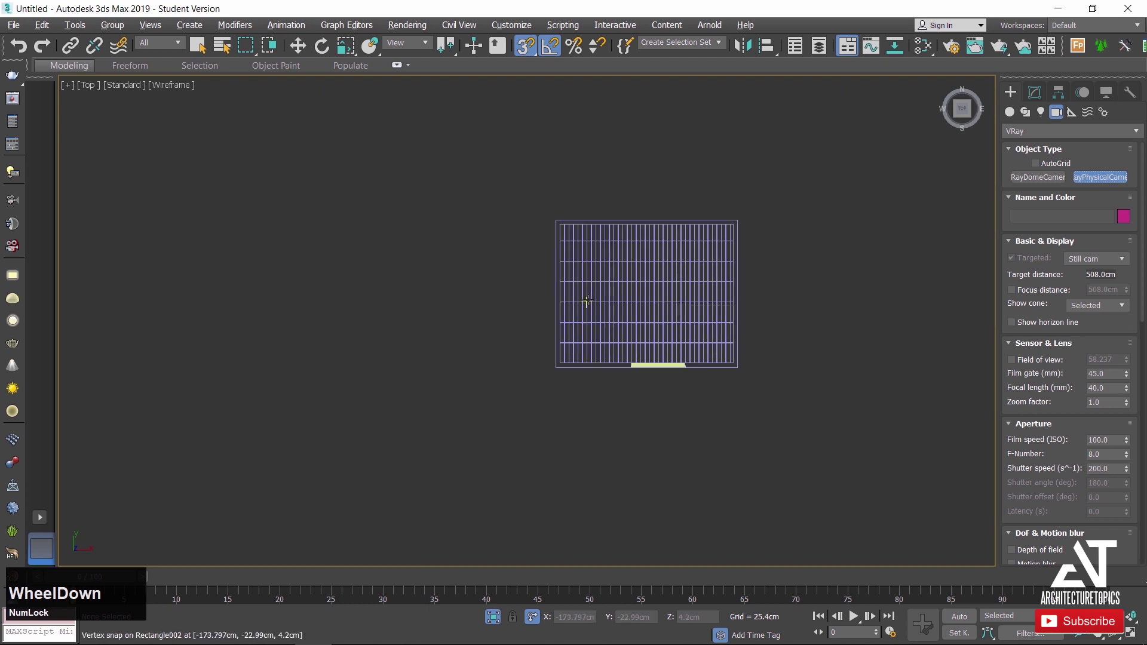
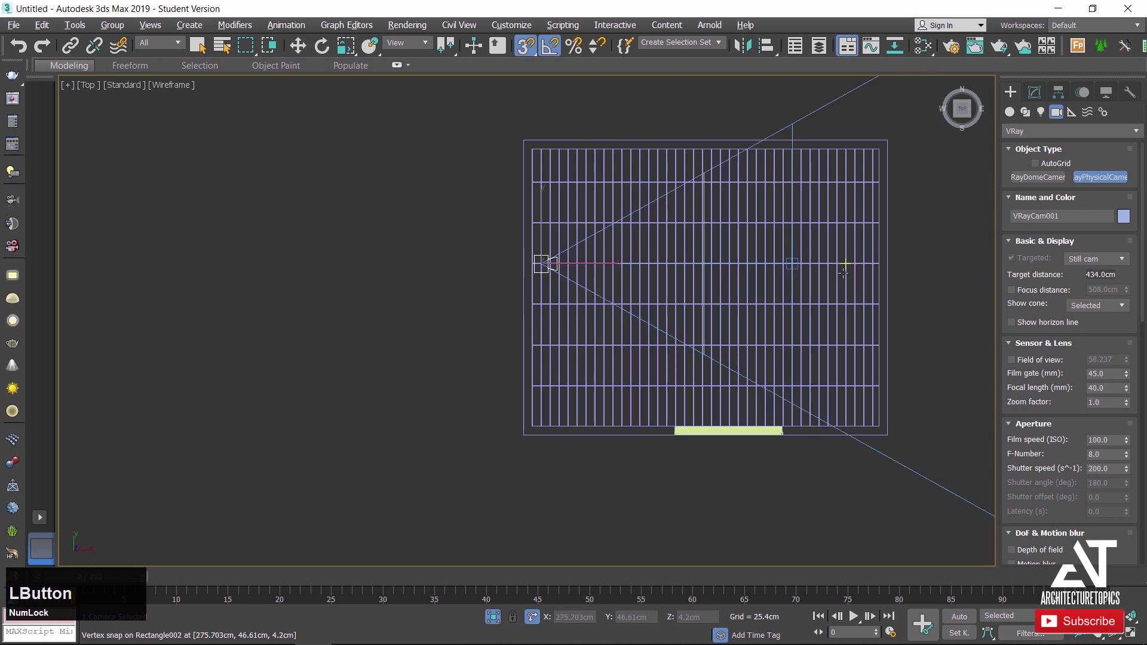
pyautogui.press('s')
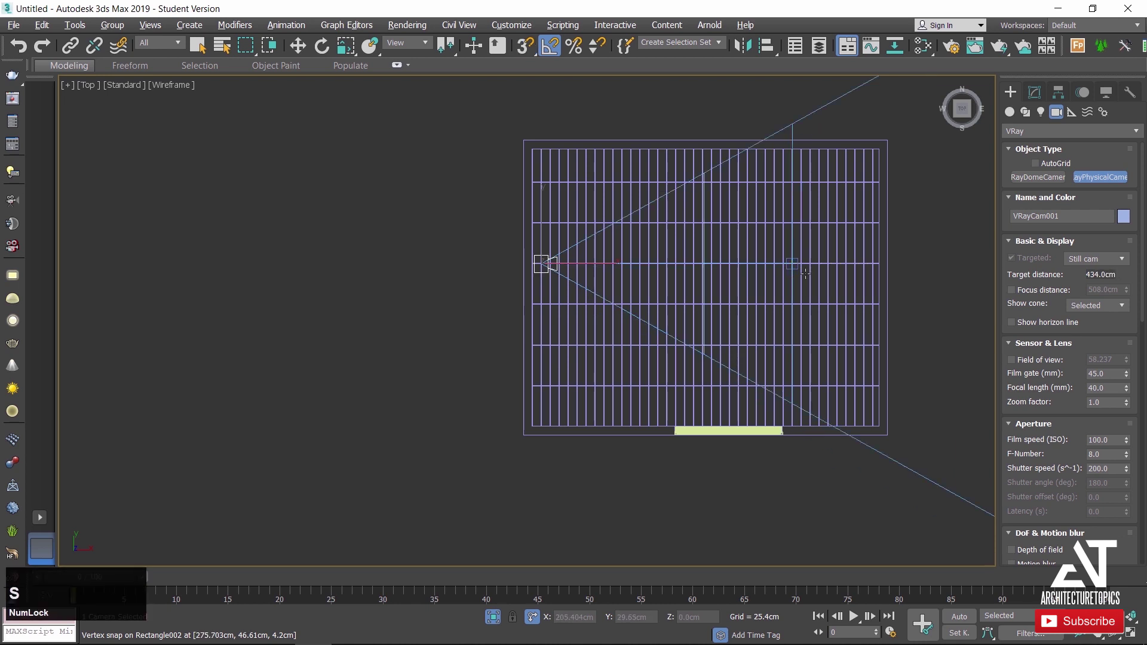
pyautogui.scroll(-3)
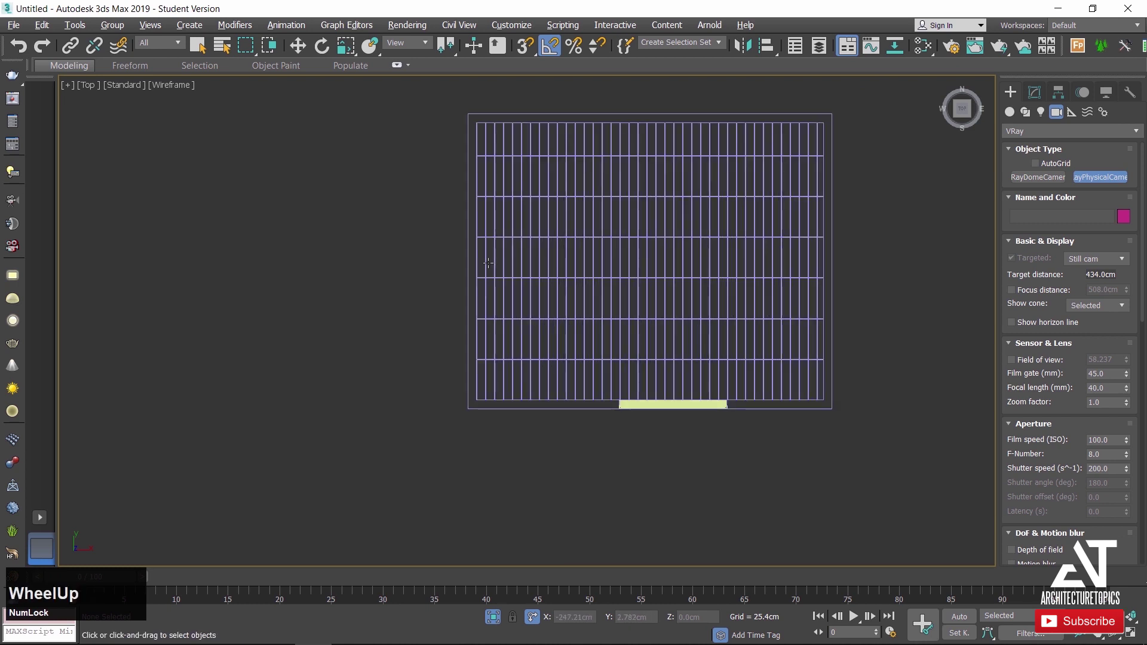
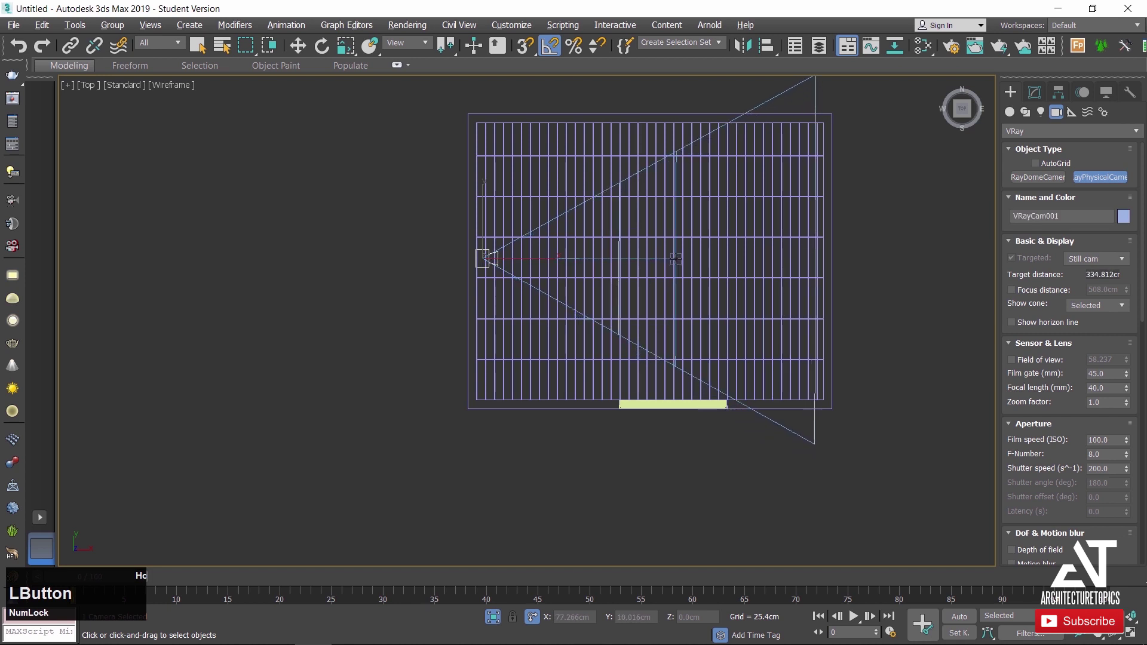
pyautogui.press('c')
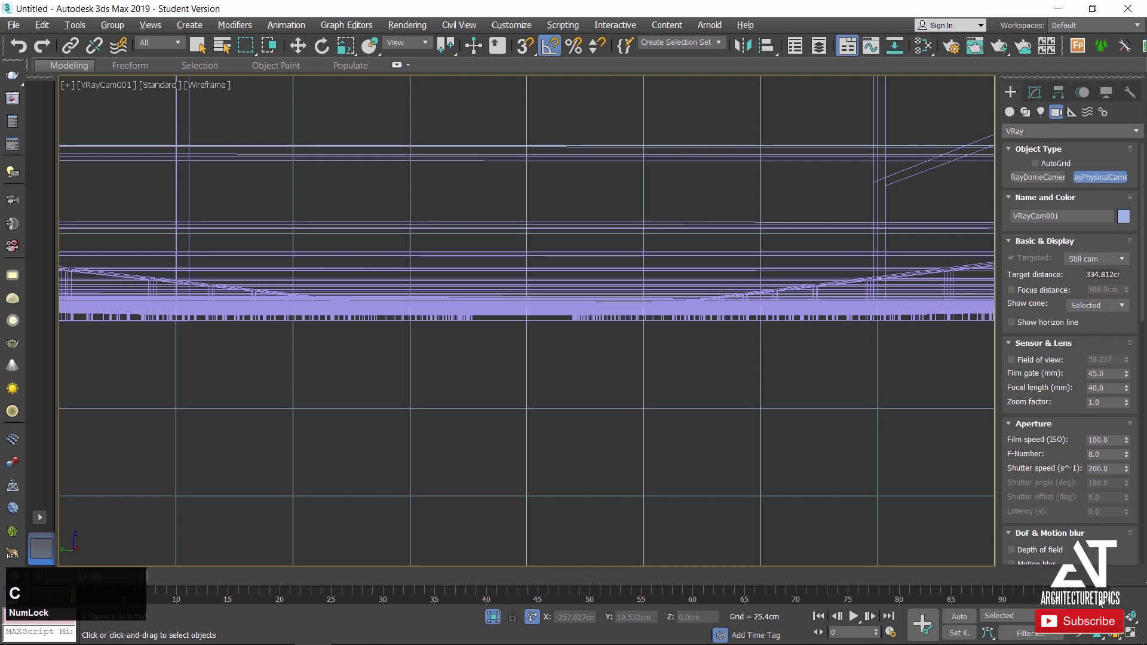
# View the camera shaded, widen its film gate to 45 mm, then return to the Top view.
pyautogui.click(1104, 636)
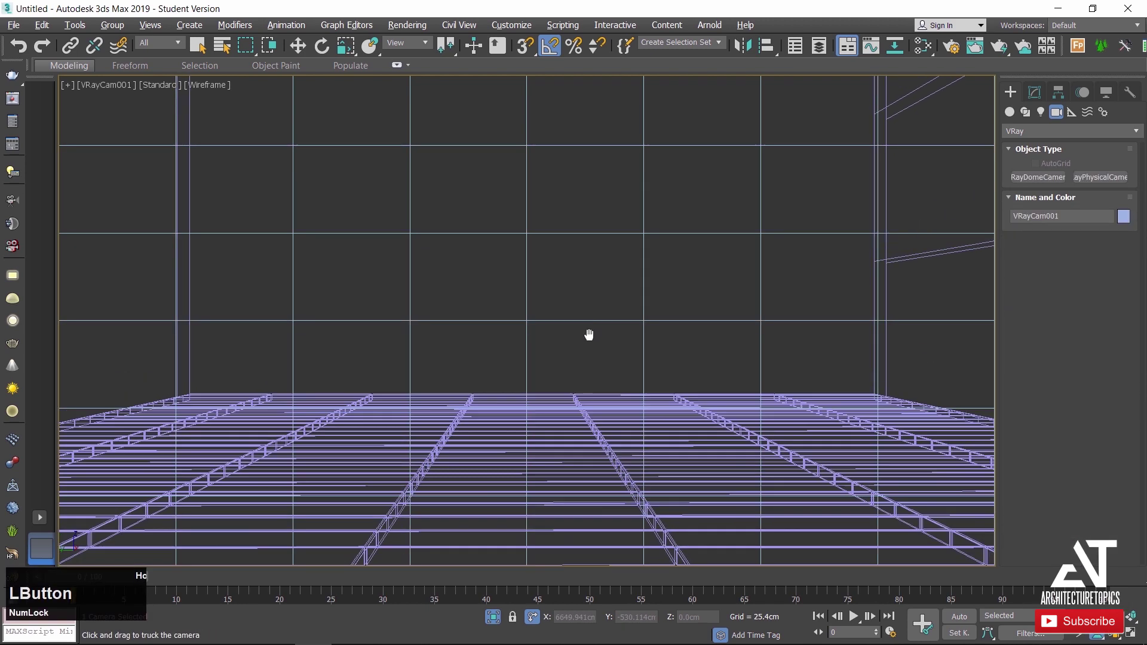
pyautogui.press('F3')
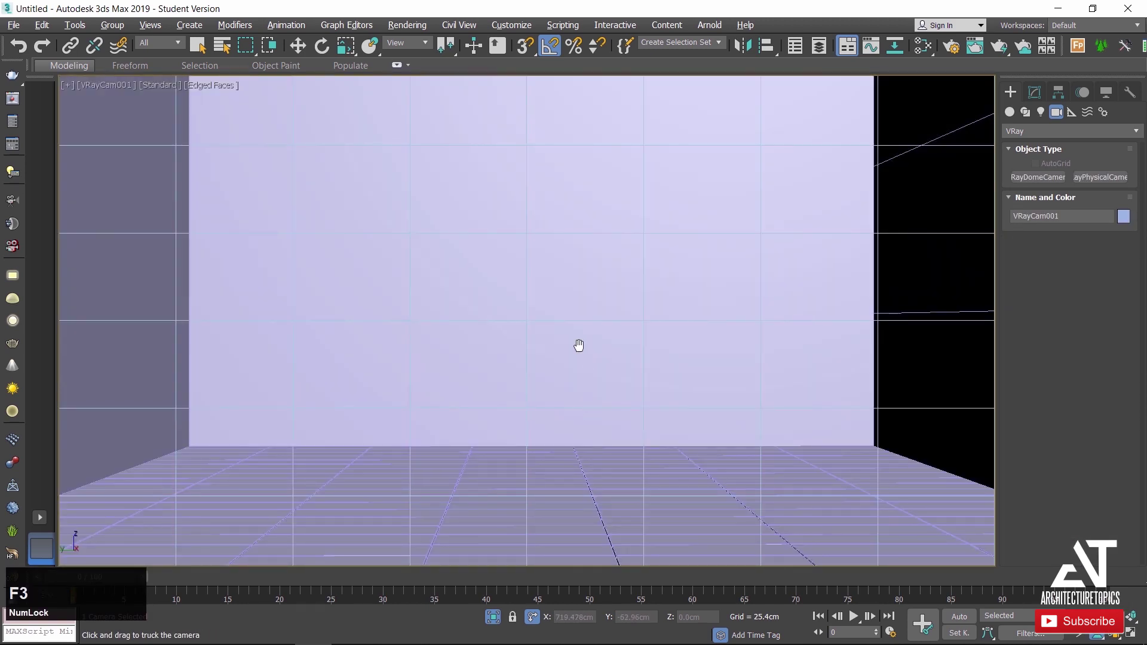
pyautogui.click(569, 270)
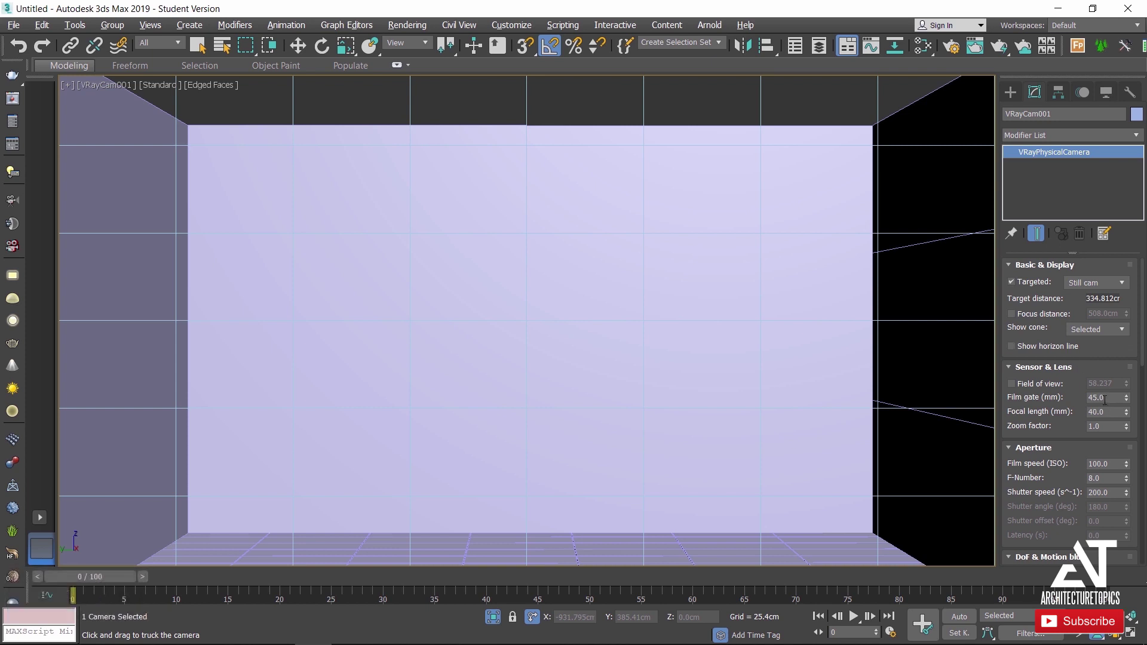
pyautogui.click(1129, 399)
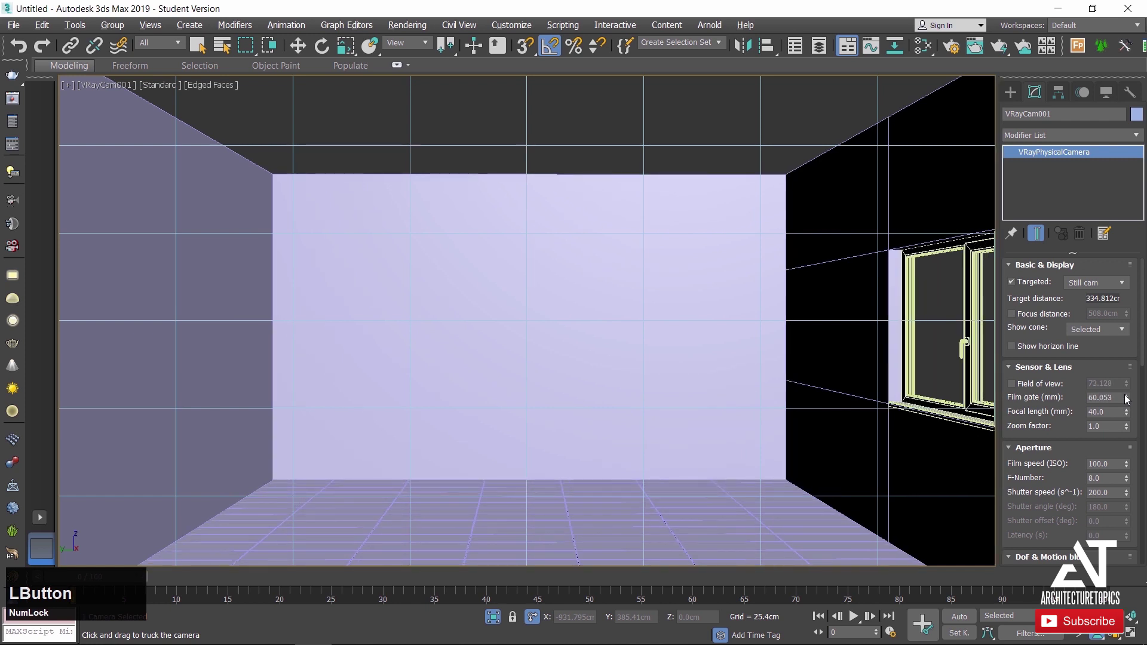
pyautogui.press('ctrl+Num_Lock')
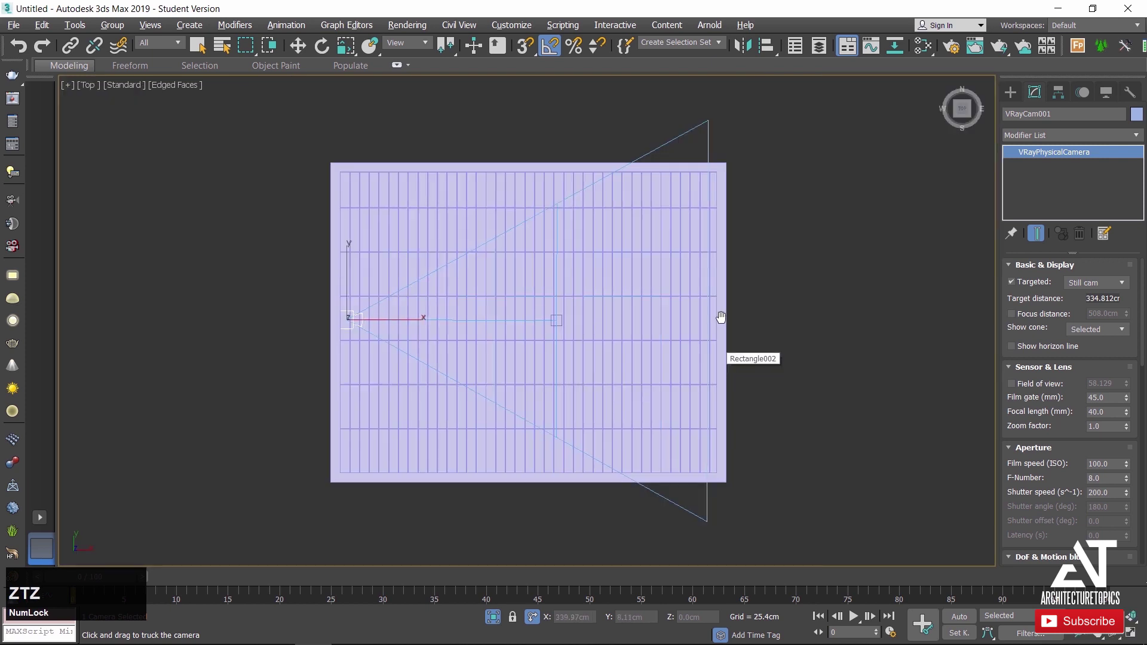
# Move VRayCam001 back beyond the left wall and return to the camera view.
pyautogui.scroll(3)
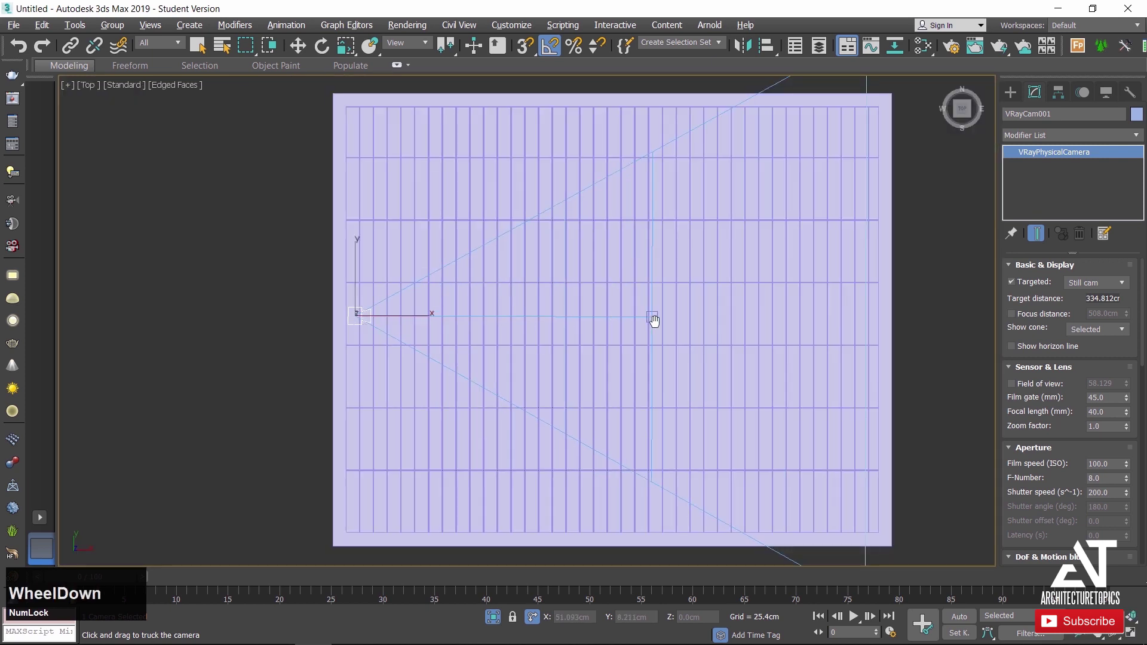
pyautogui.press('w')
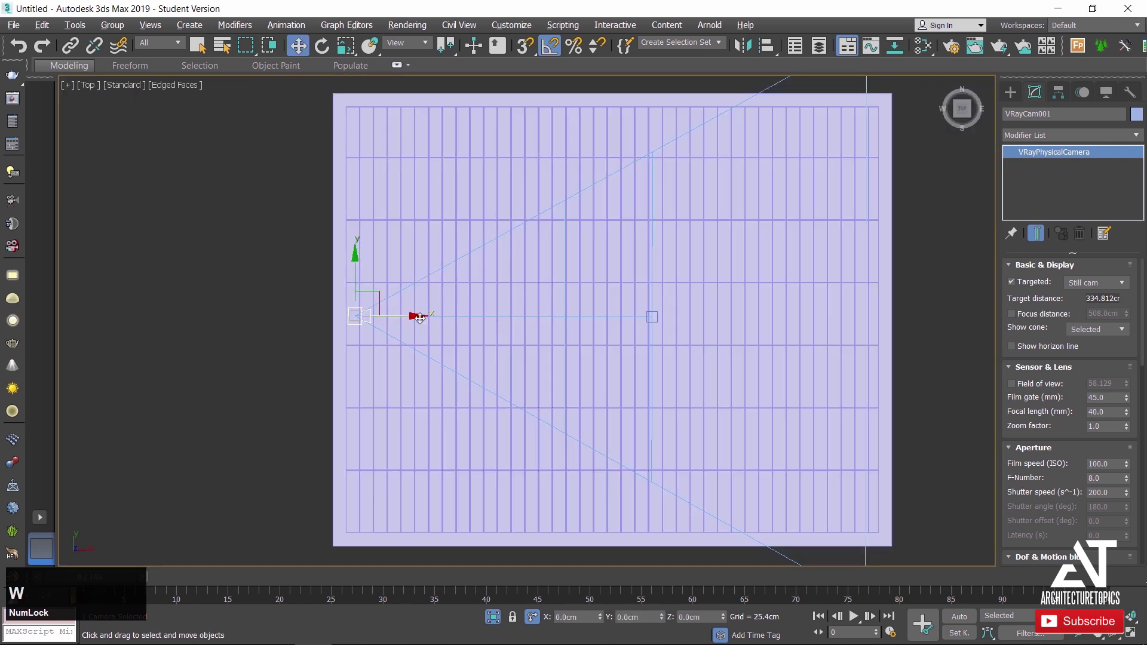
pyautogui.click(418, 318)
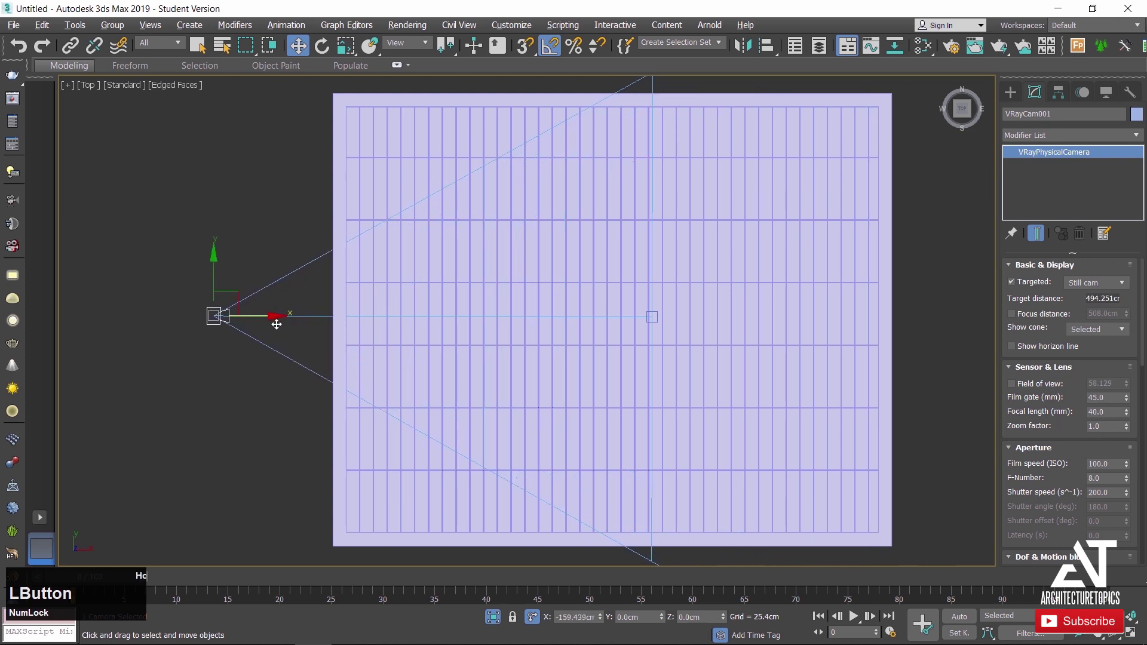
pyautogui.press('c')
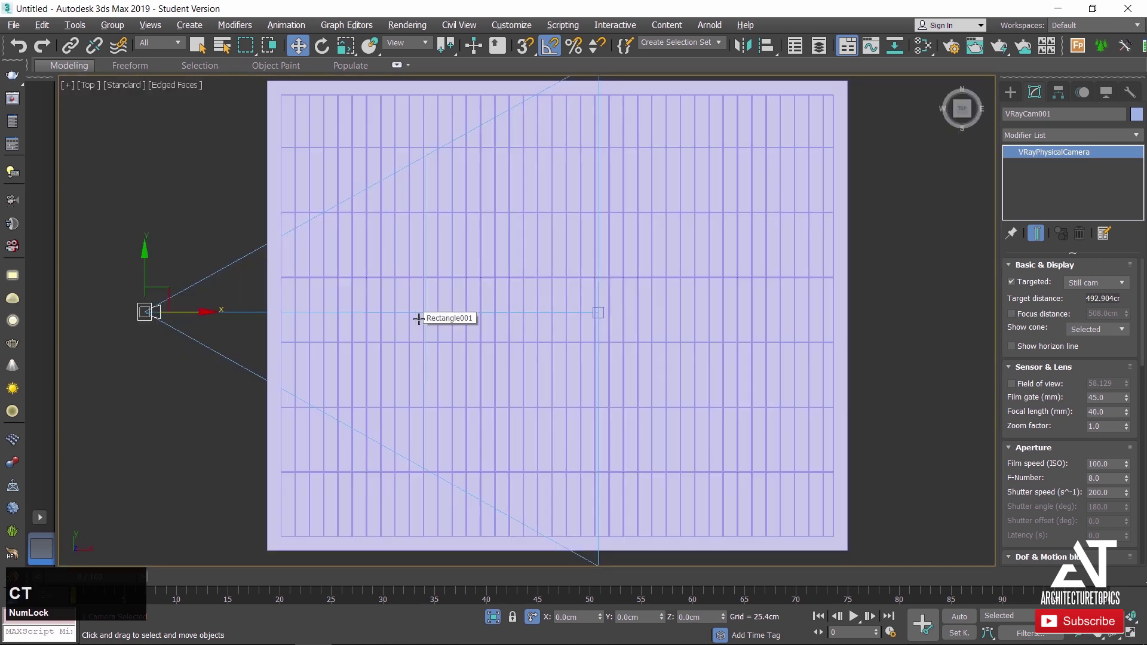
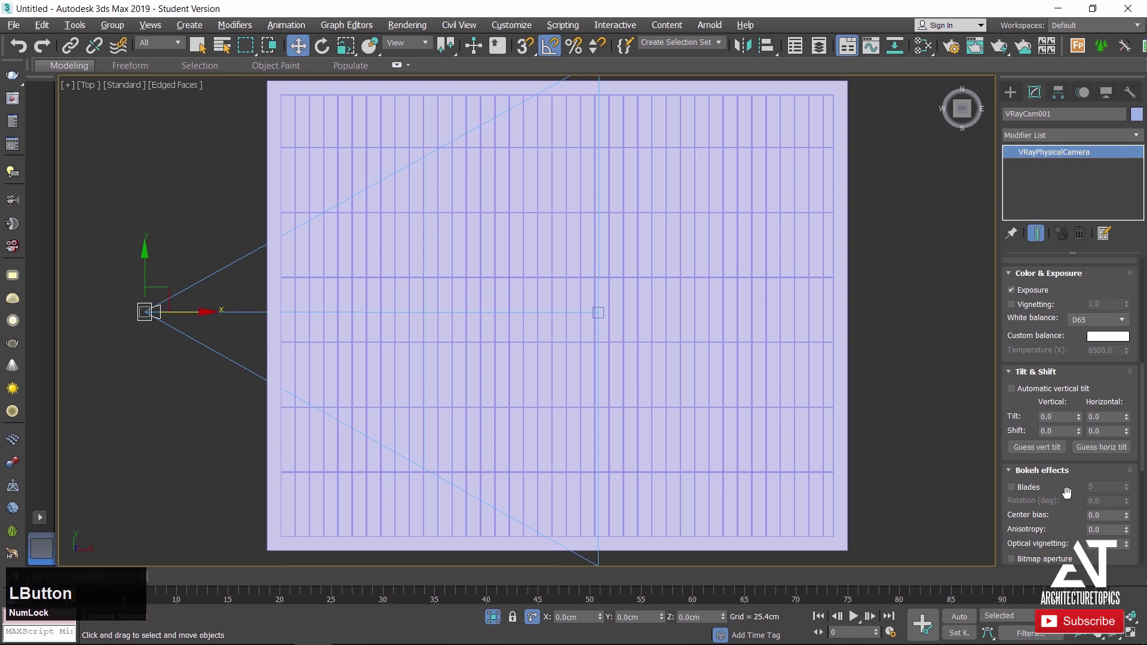
# Enable camera clipping with a near clipping plane of about 128.7 cm.
pyautogui.click(1071, 492)
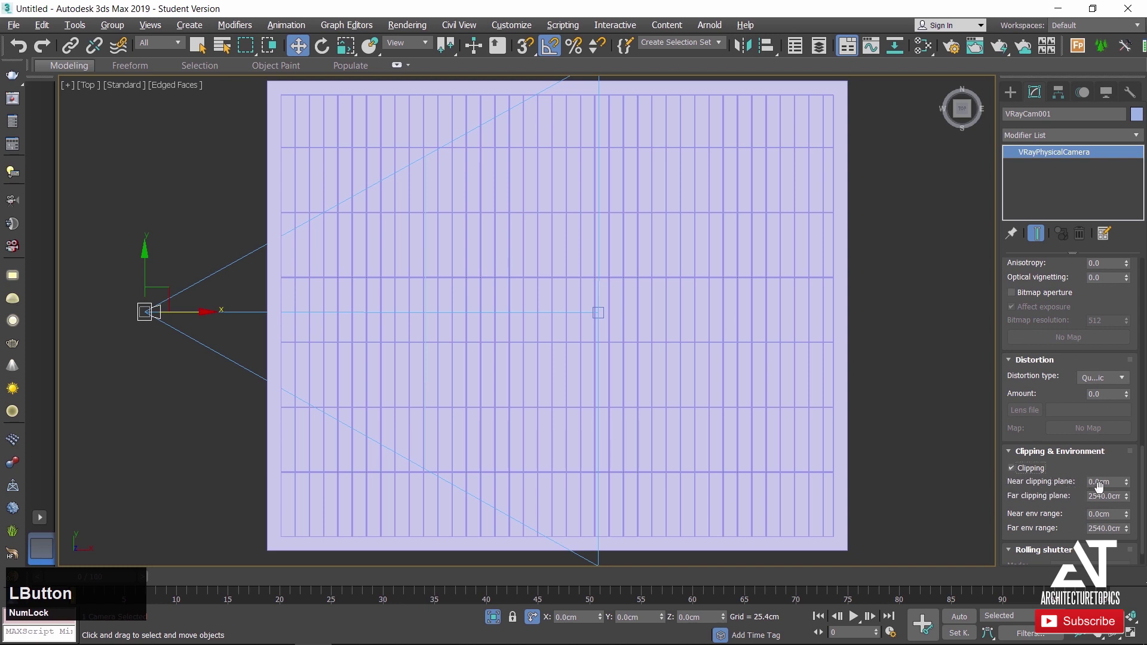
pyautogui.press('KP_2')
pyautogui.press('KP_Enter')
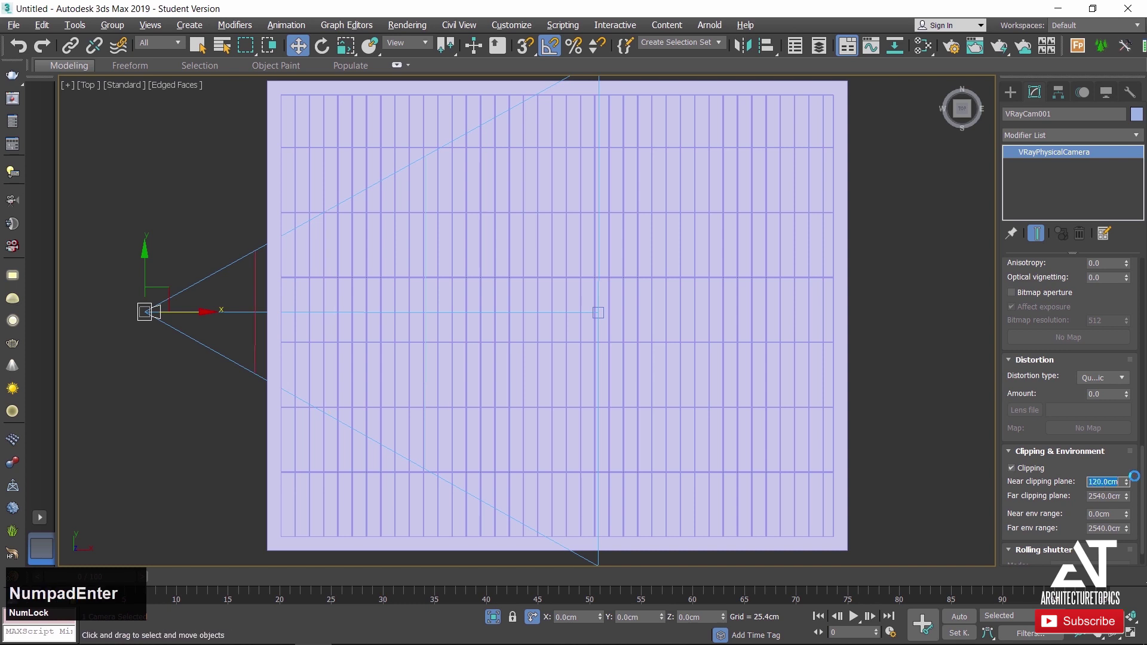
pyautogui.click(1132, 483)
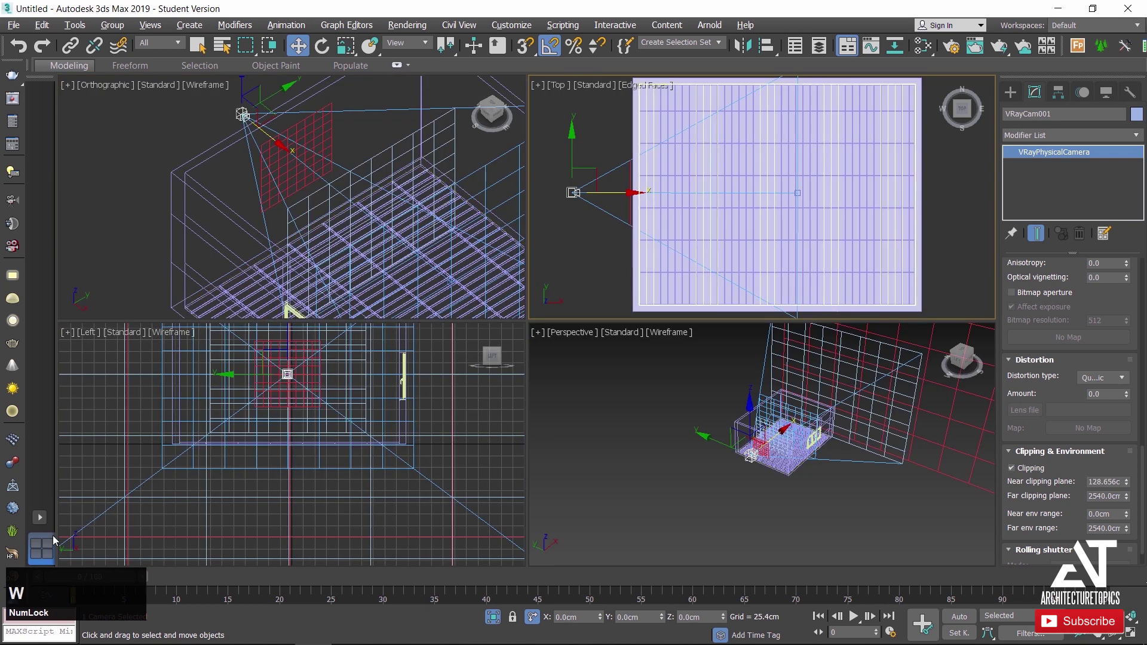
# Set a two-pane layout with a shaded VRayCam001 view left and the front view right.
pyautogui.click(49, 542)
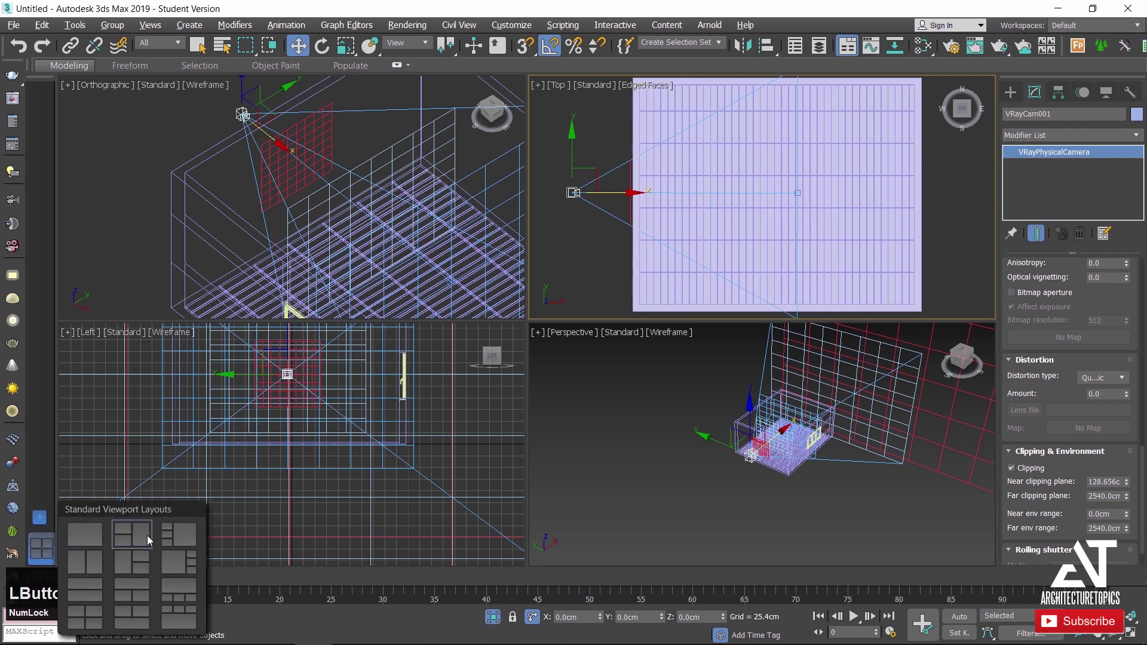
pyautogui.click(76, 572)
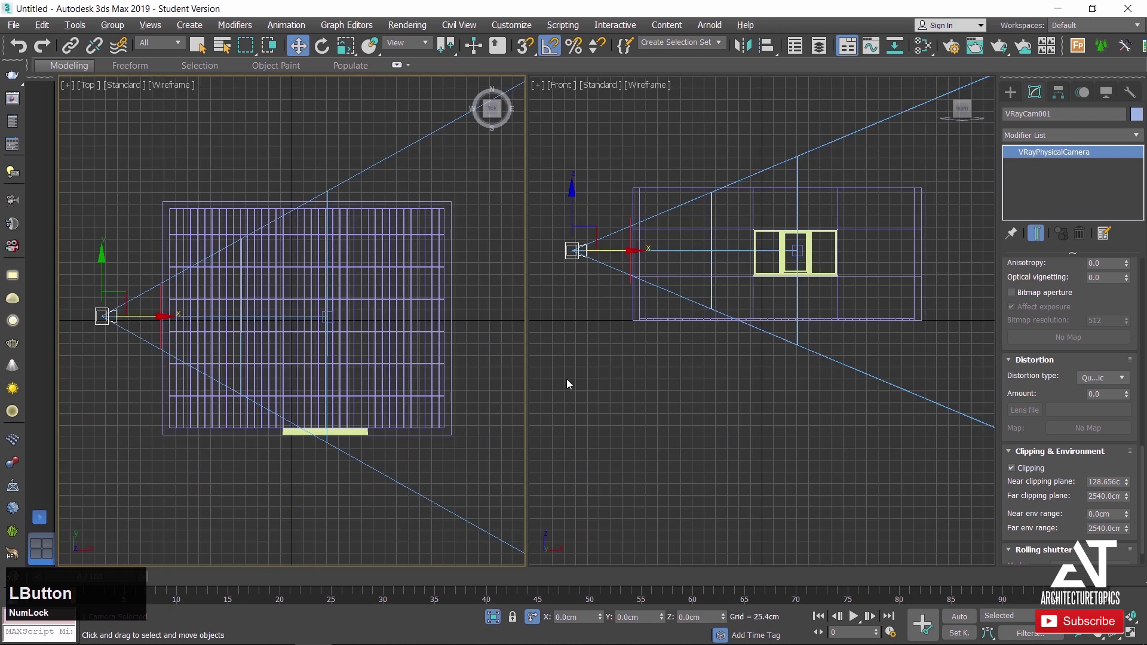
pyautogui.click(476, 389)
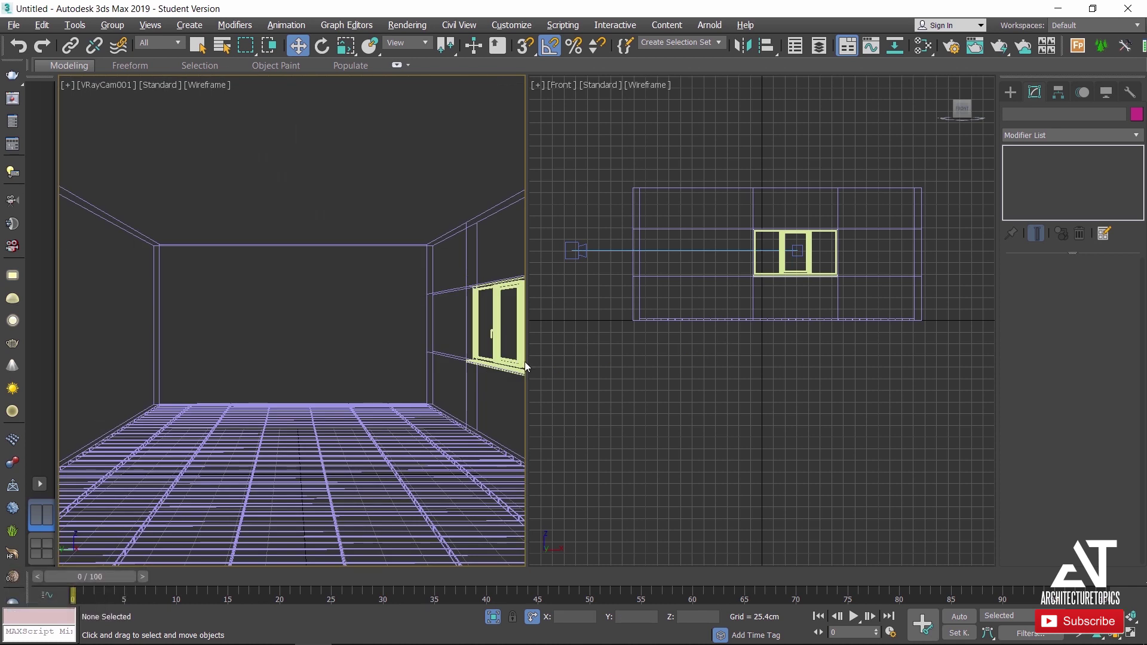
pyautogui.press('F3')
pyautogui.click(675, 365)
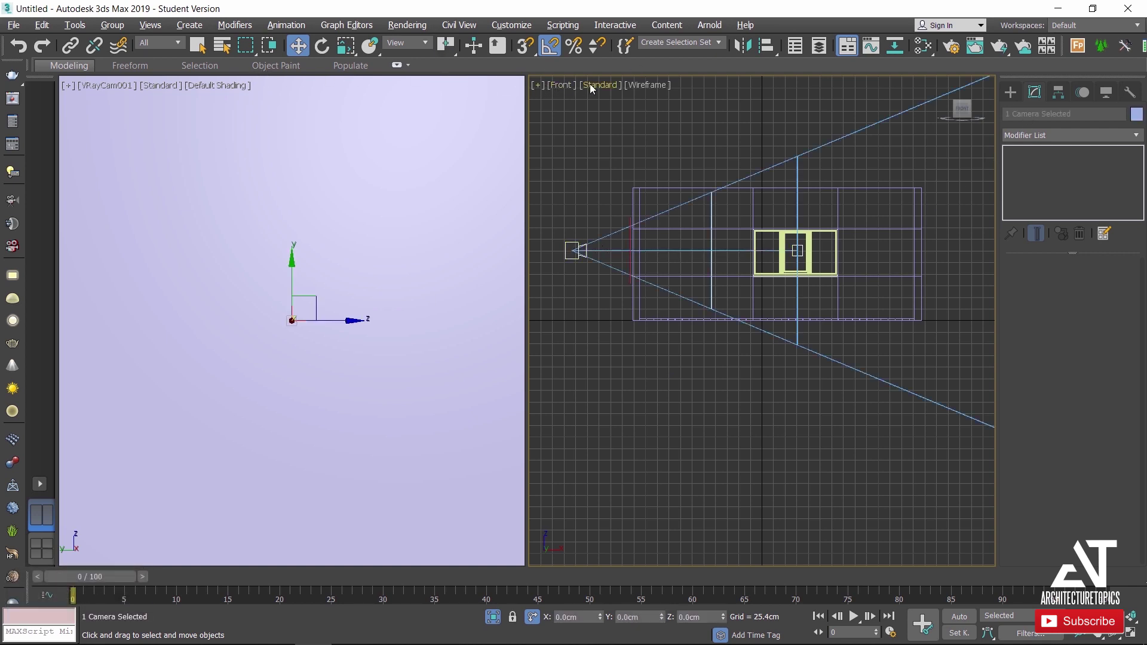
# Set the right viewport to show the room from the Top.
pyautogui.click(570, 89)
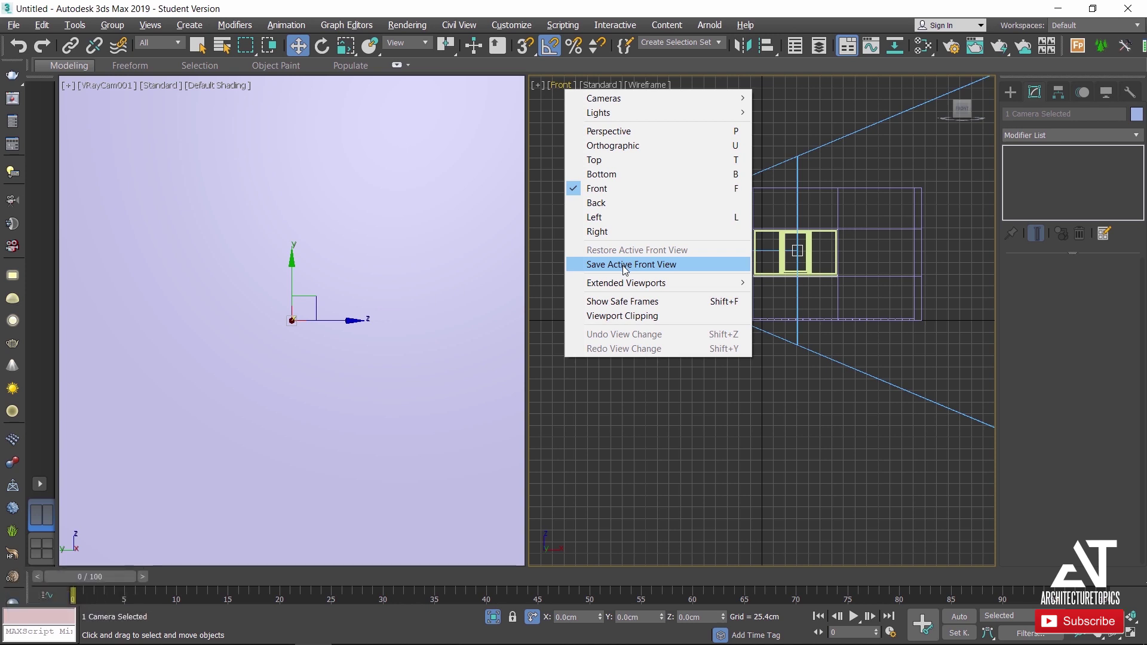
pyautogui.click(689, 427)
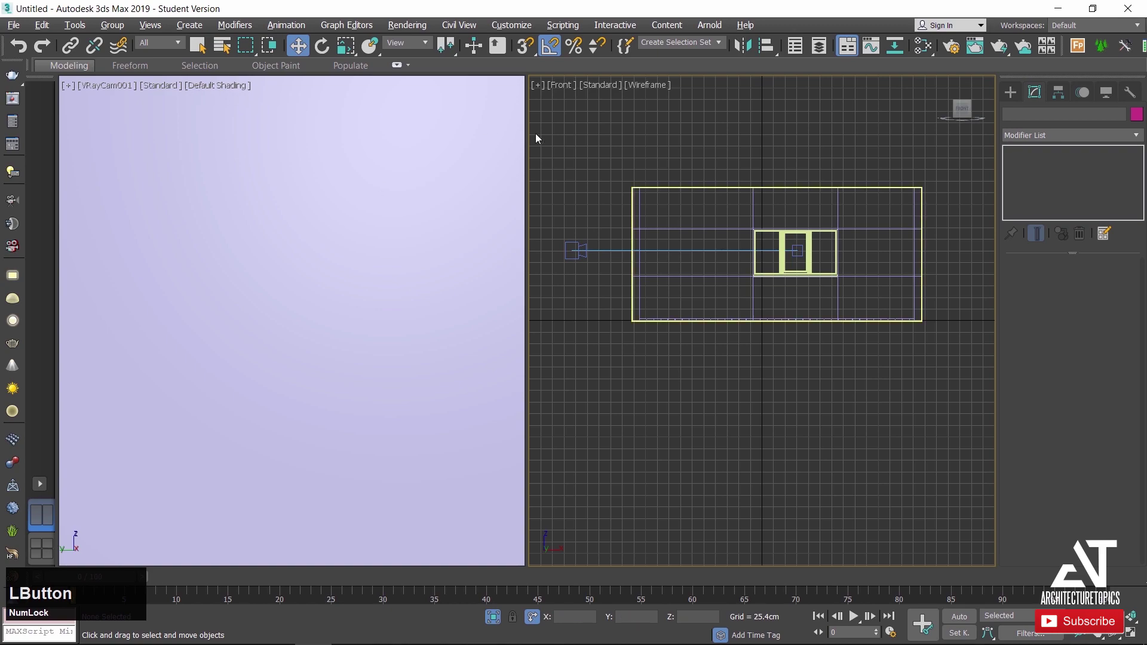
pyautogui.click(704, 158)
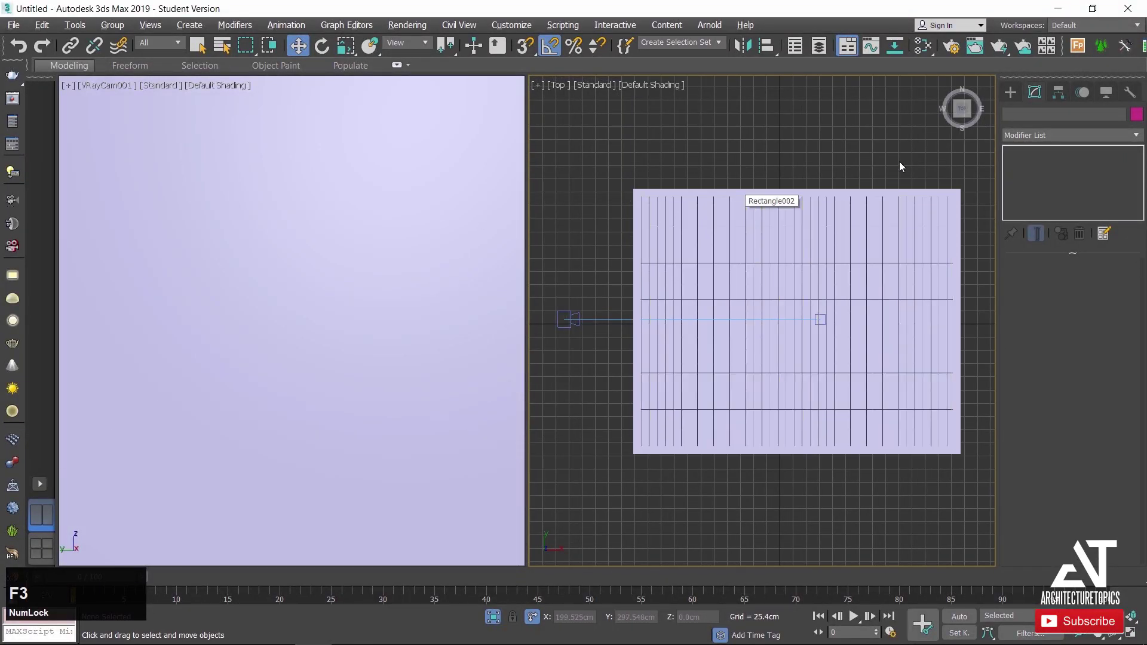
# Raise VRayCam001's near clipping to about 149.4 cm so the room interior and window show.
pyautogui.click(1017, 98)
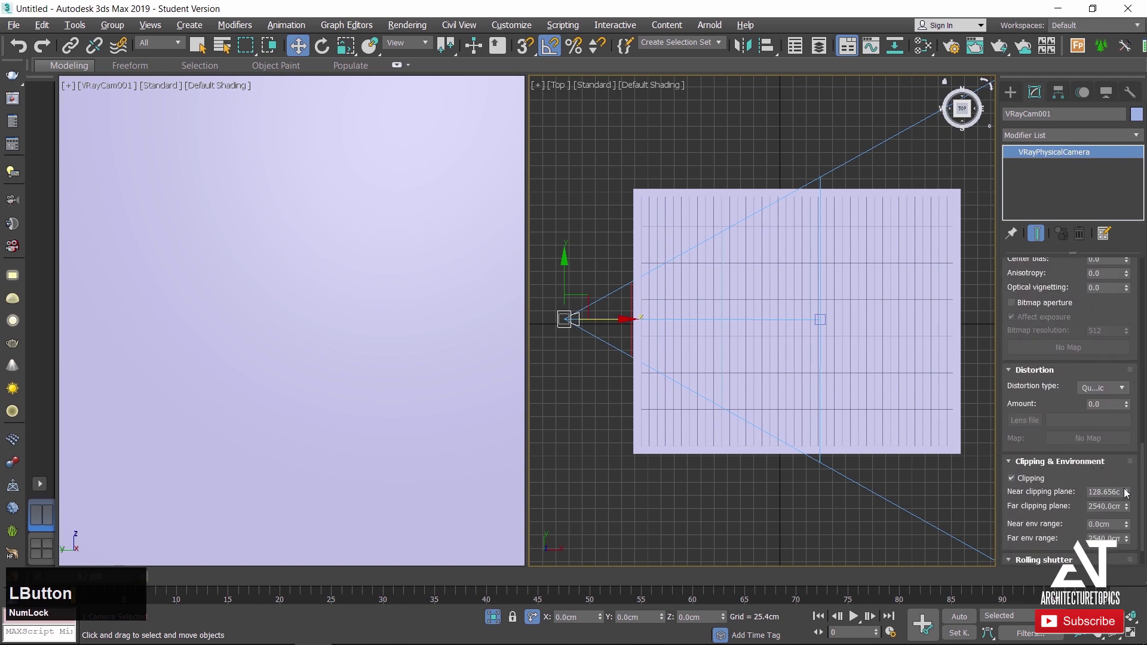
pyautogui.click(1132, 494)
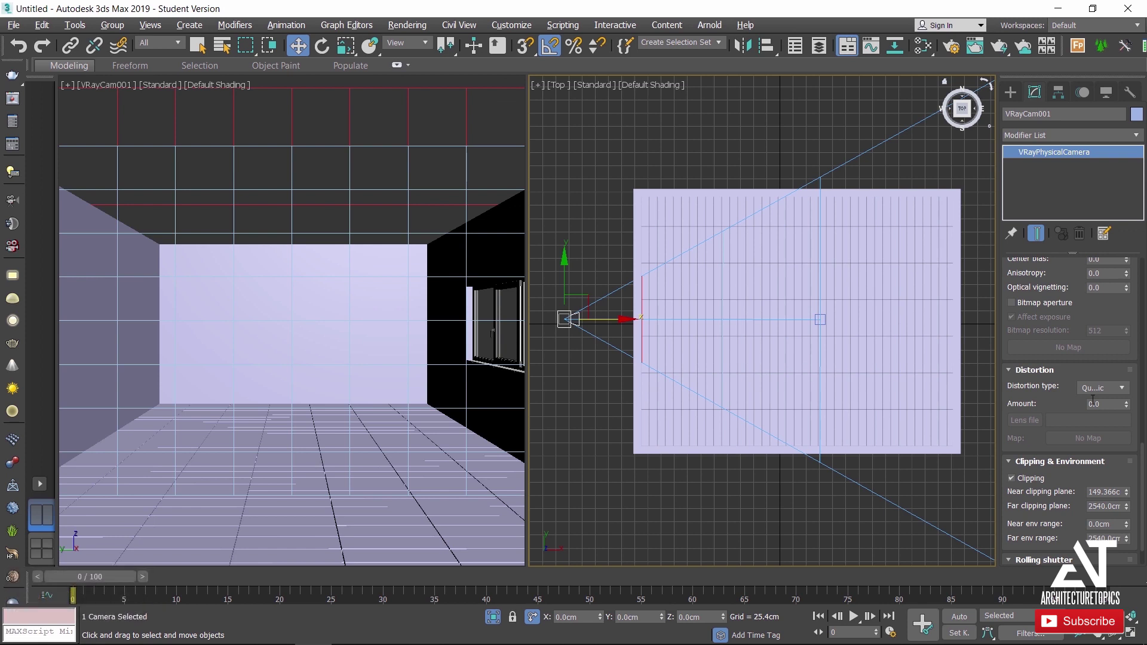
pyautogui.click(1074, 271)
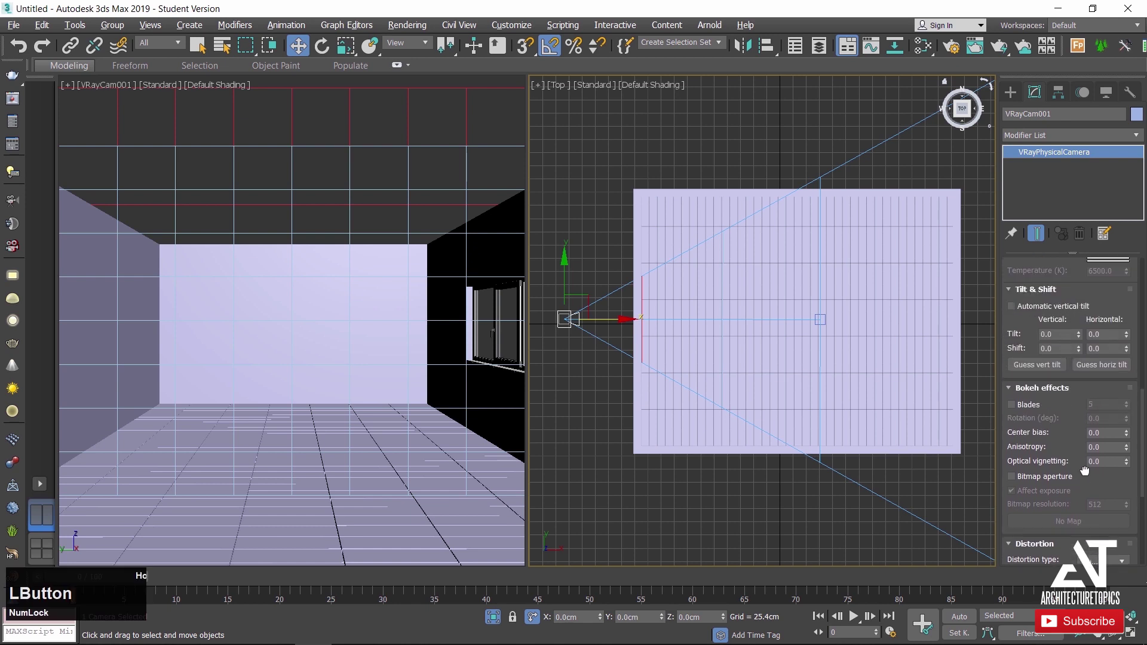
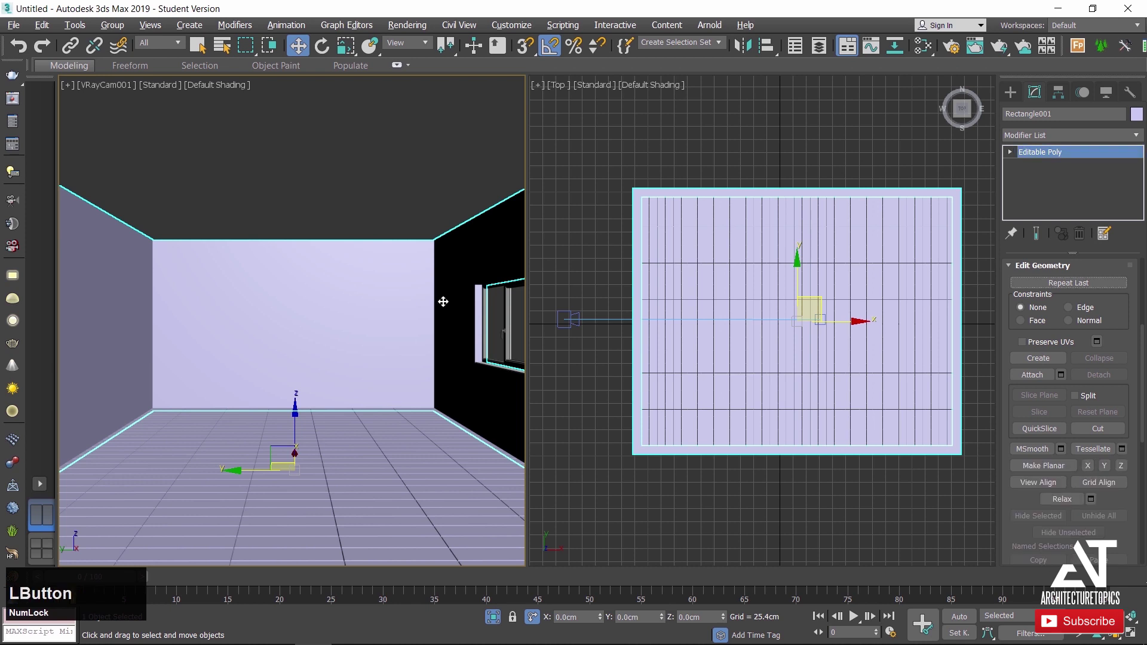
# Maximize the VRayCam001 viewport and open the V-Ray Render Setup window.
pyautogui.press('w')
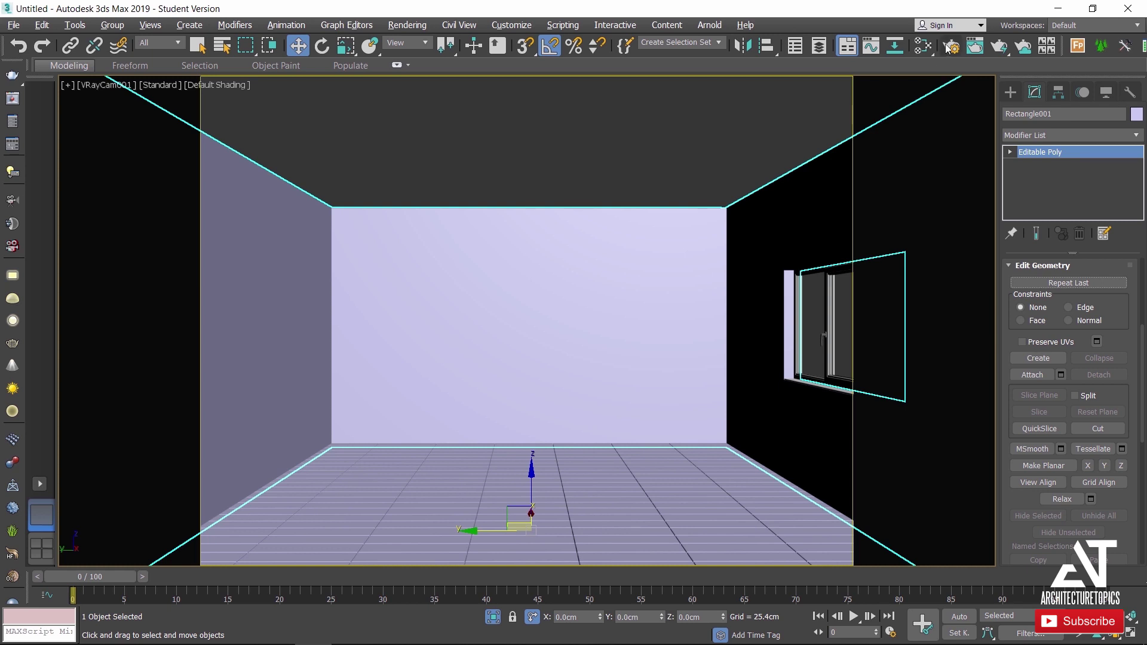
pyautogui.click(951, 51)
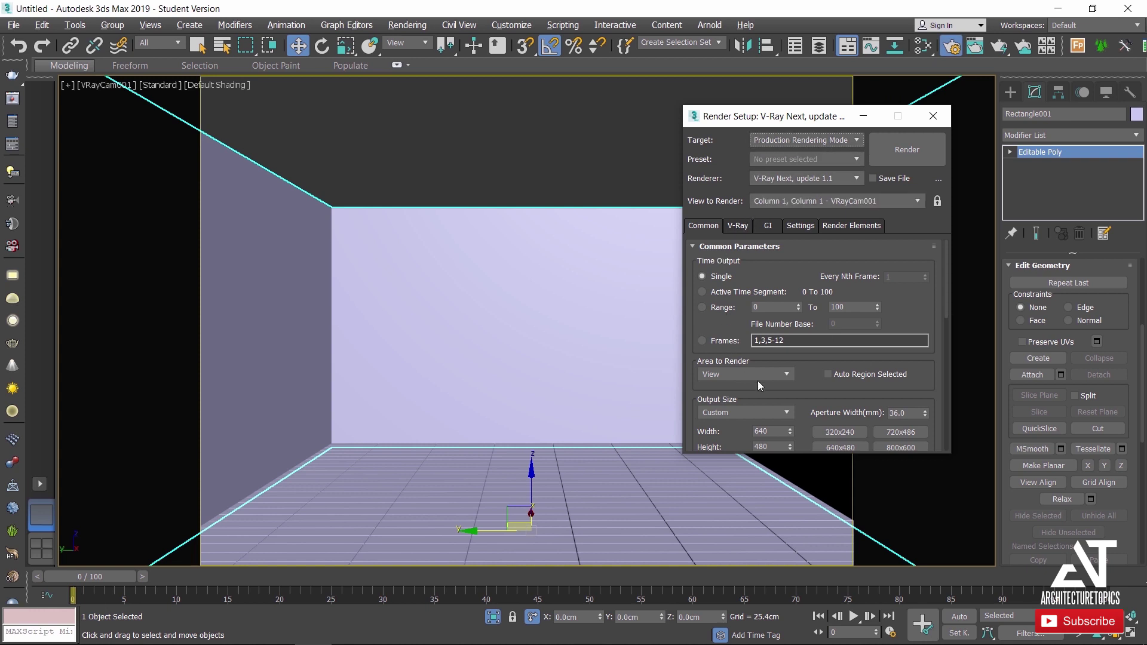
# After checking the GI tab, set V-Ray Output Size to the HDTV (video) 1920×1080 preset and close Render Setup.
pyautogui.click(752, 233)
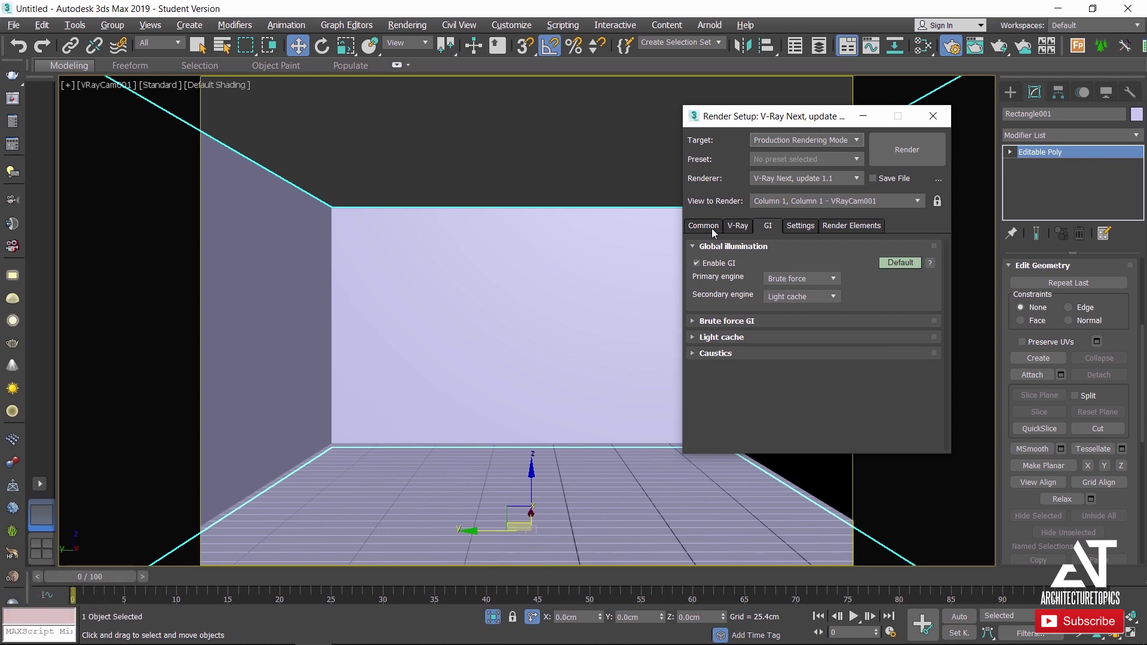
pyautogui.click(717, 236)
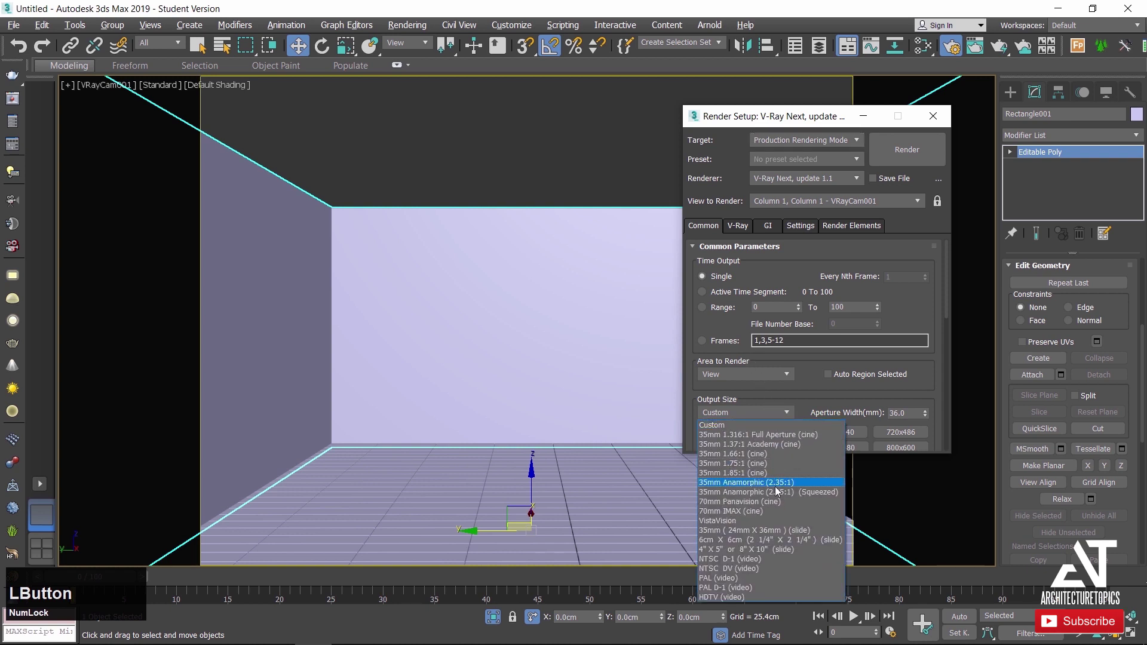
pyautogui.click(736, 604)
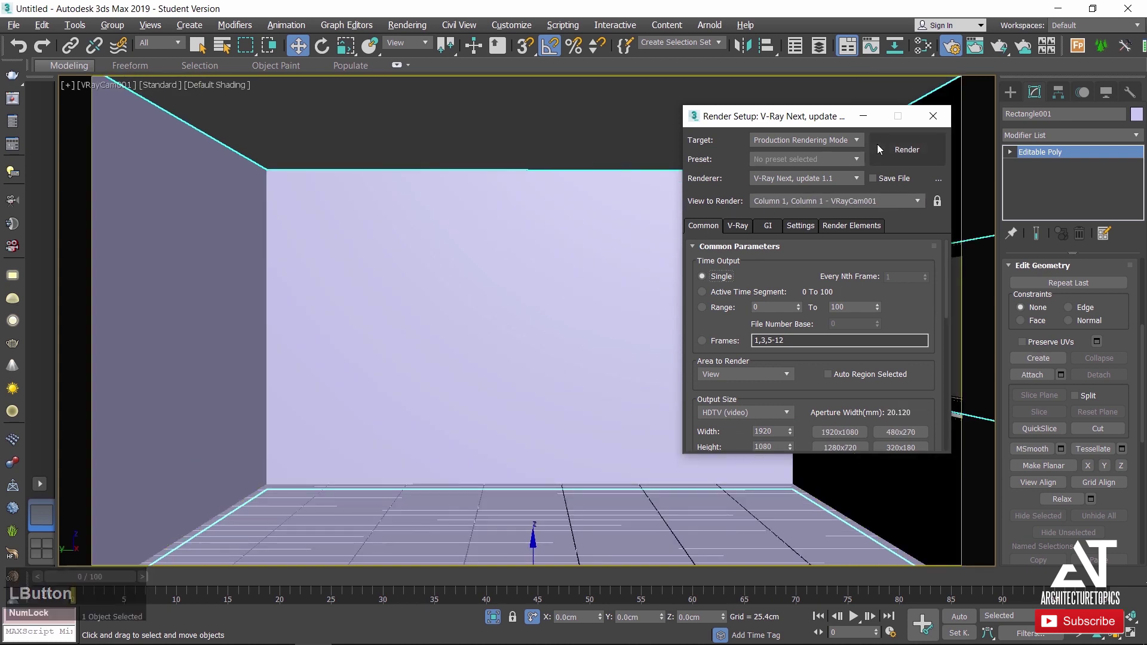
pyautogui.click(928, 128)
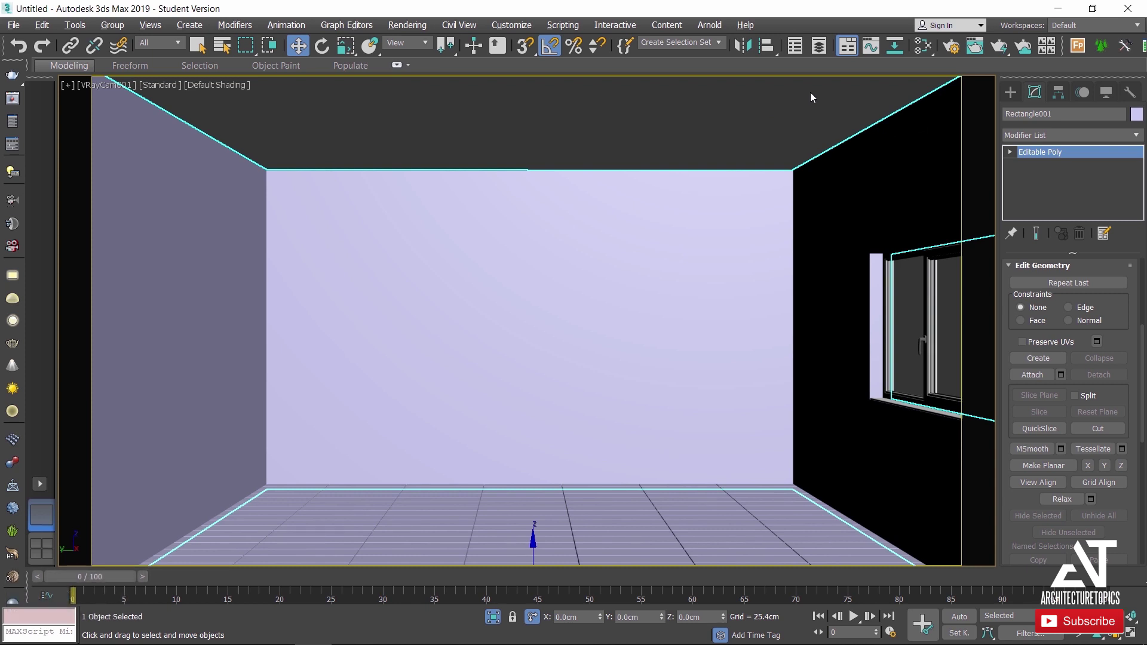
# In Top view, start a VRaySun light aimed at the room from outside.
pyautogui.rightClick(621, 148)
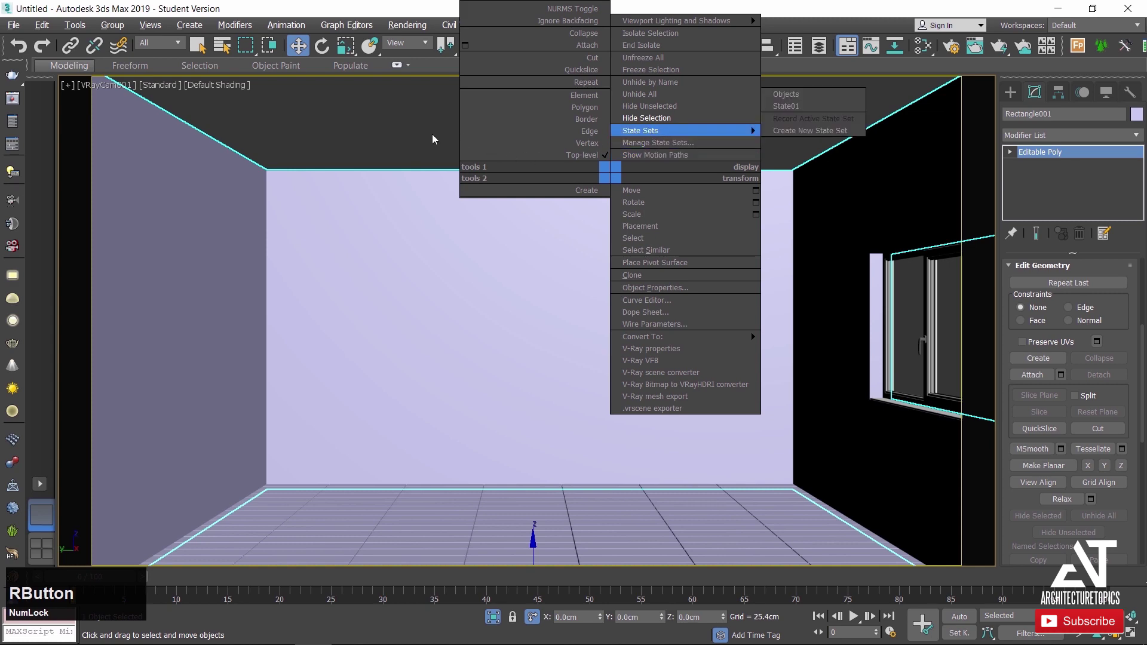
pyautogui.click(437, 141)
pyautogui.press('t')
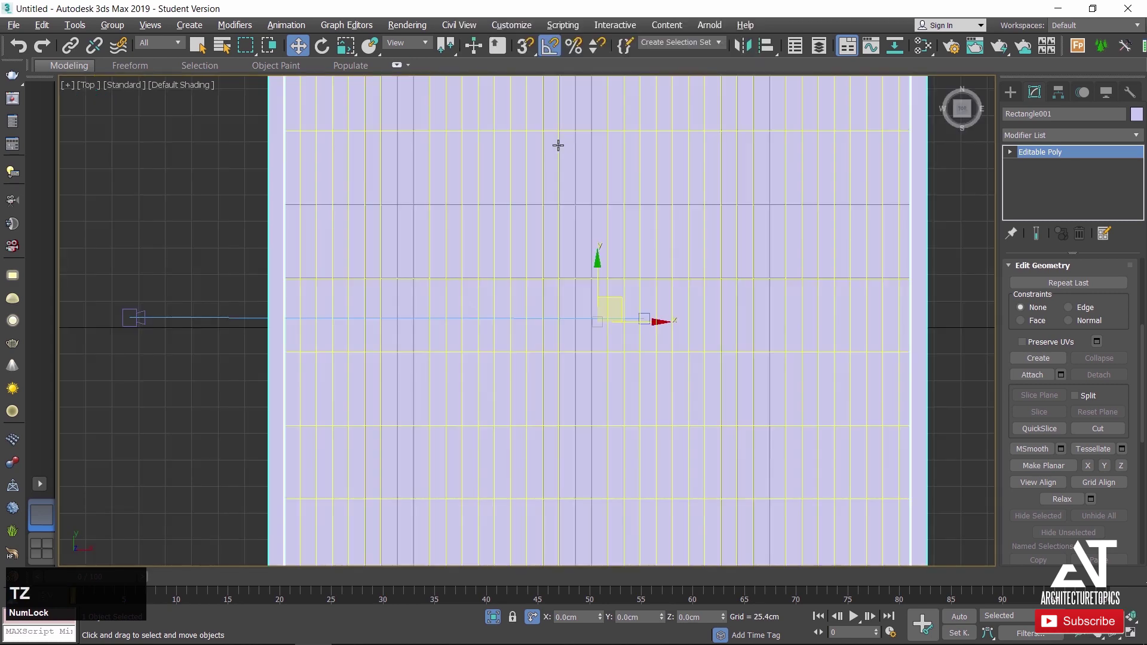
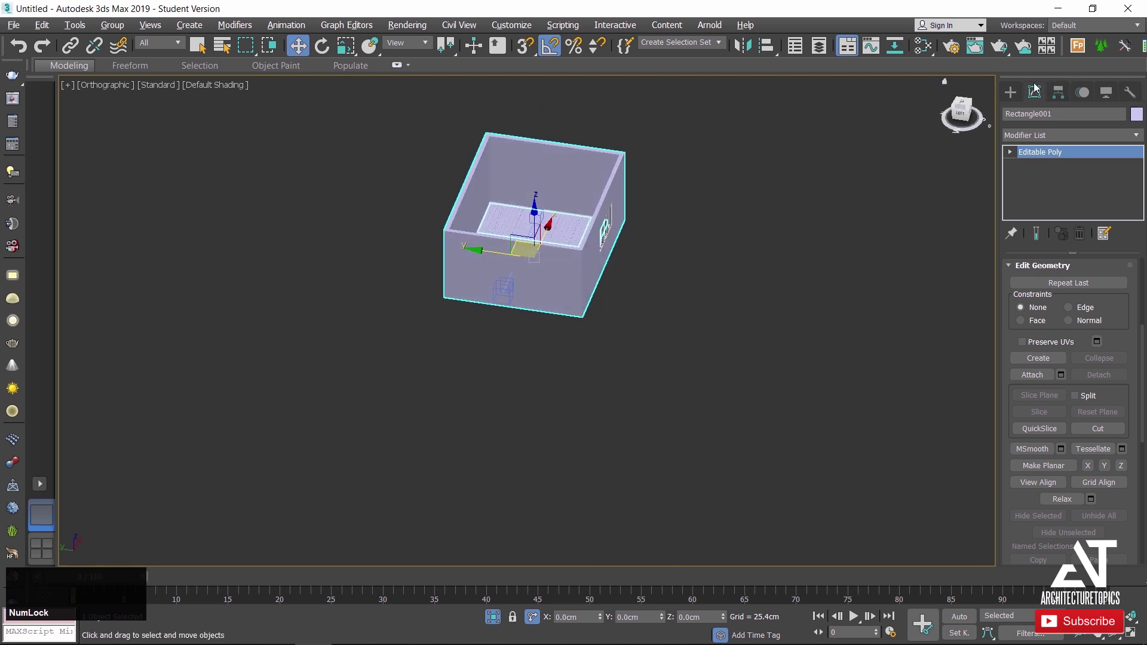
pyautogui.click(1019, 92)
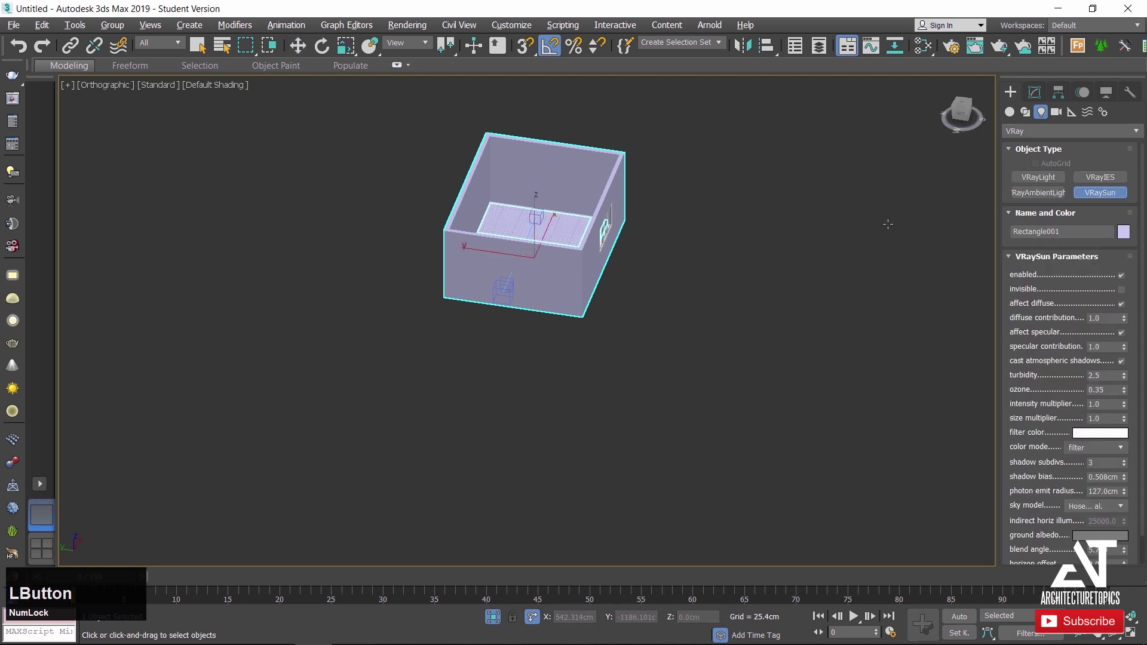
pyautogui.press('t')
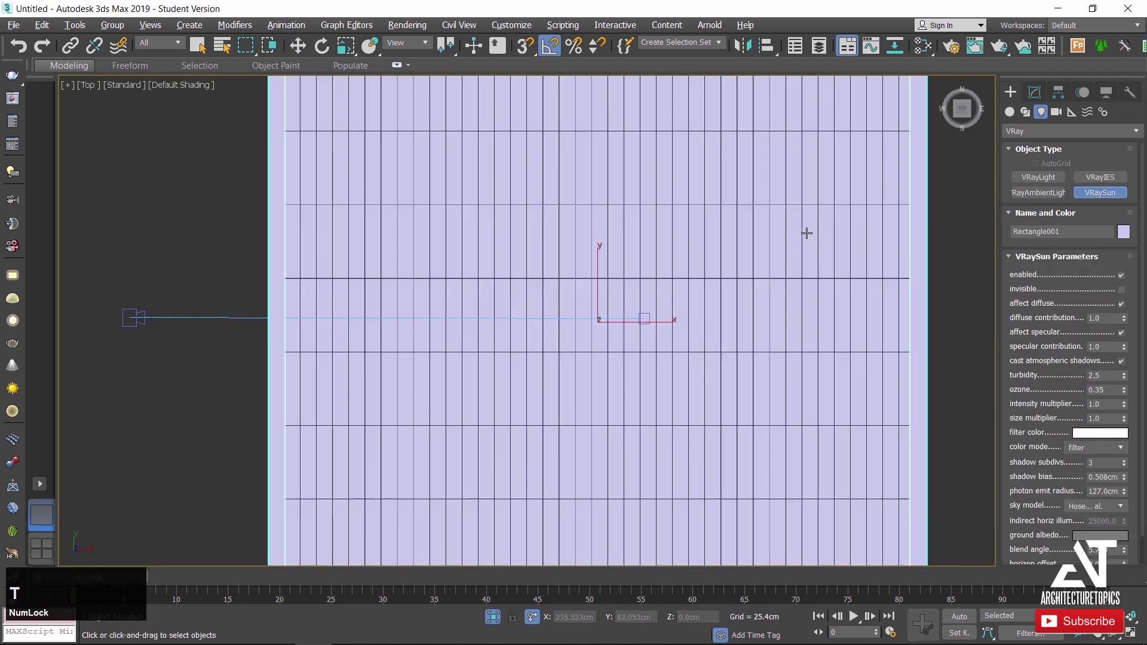
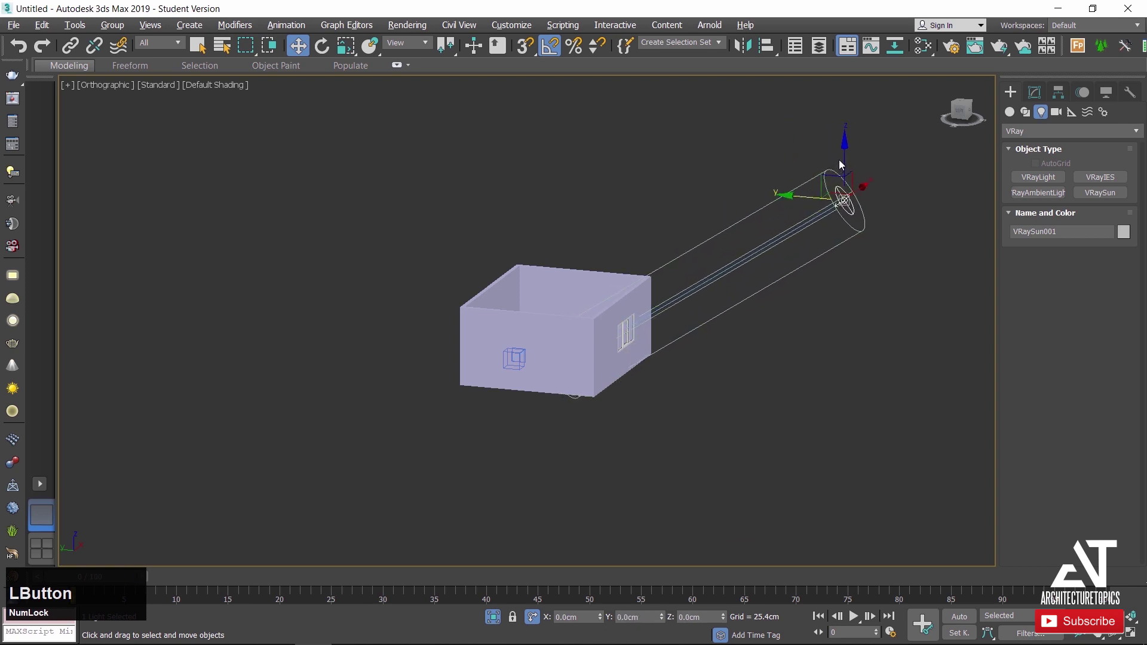
# Select the VRaySun's light target and move it to the room's centre in Top view.
pyautogui.rightClick(842, 156)
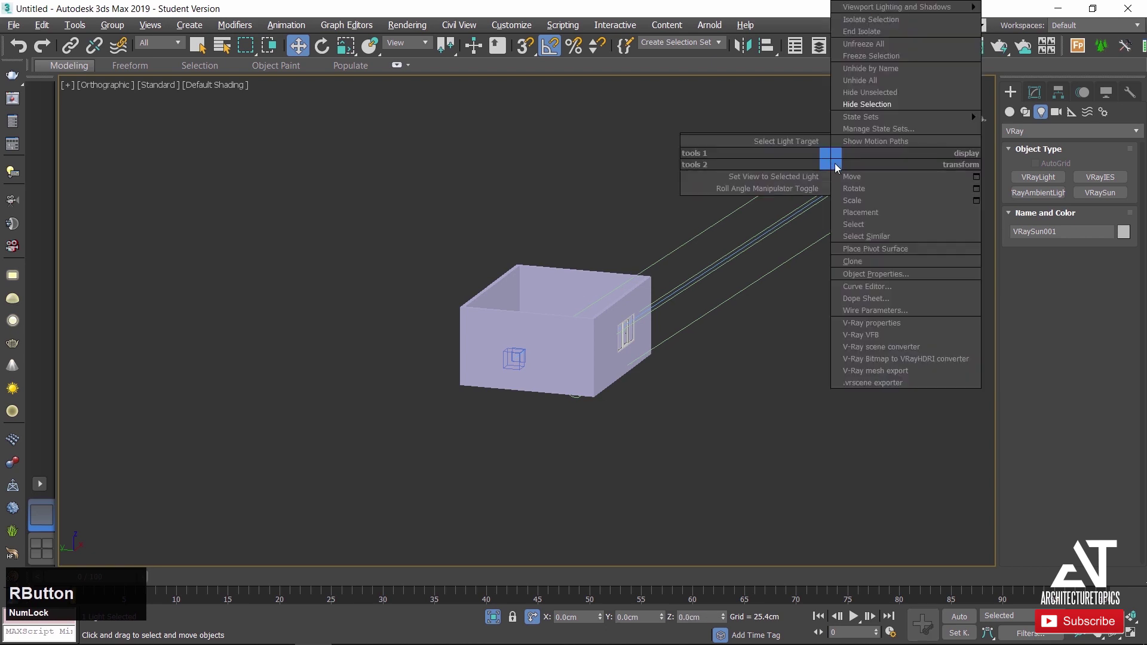
pyautogui.click(812, 145)
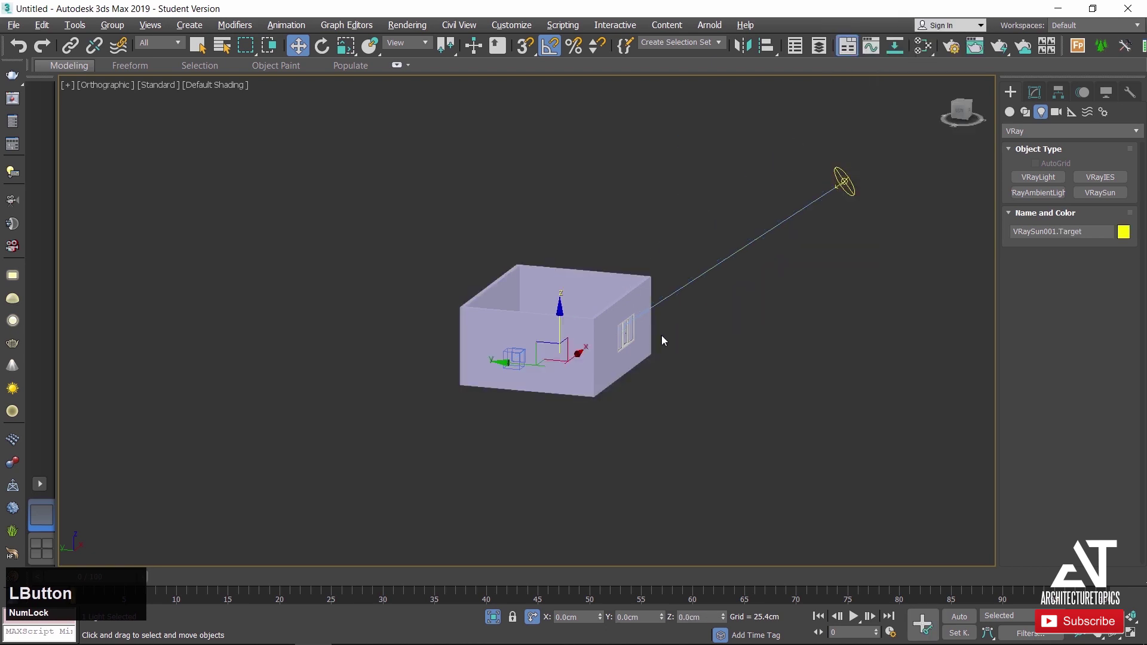
pyautogui.press('t')
pyautogui.scroll(-3)
pyautogui.click(660, 299)
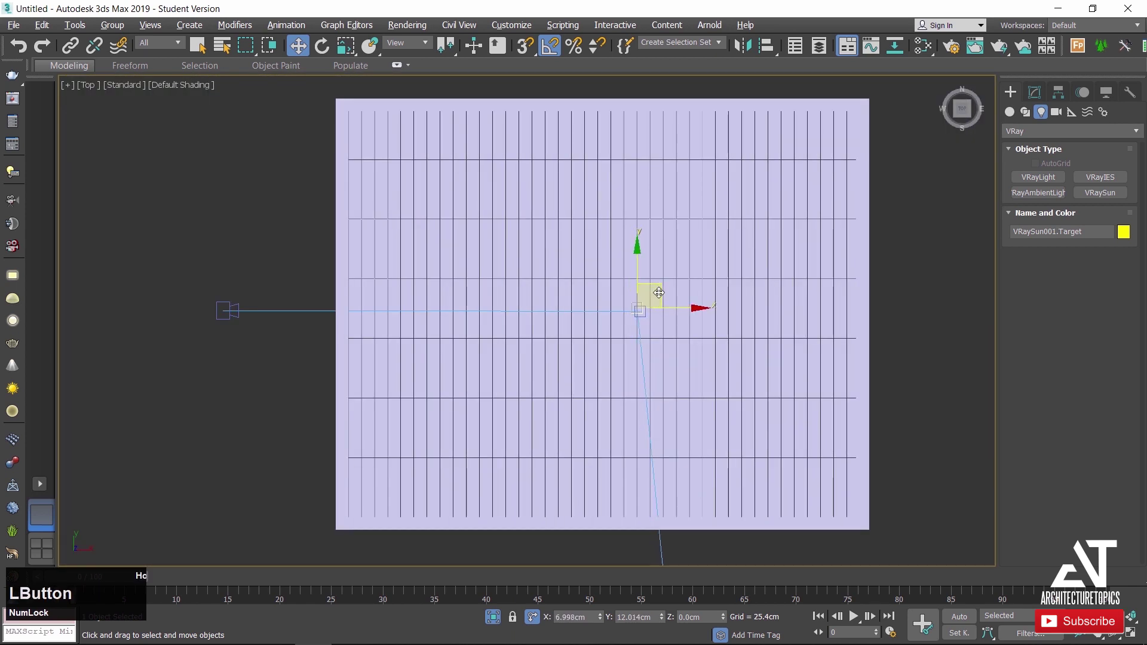
# Adjust the sun target's height in Front view, then return to the camera view.
pyautogui.press('f')
pyautogui.click(583, 283)
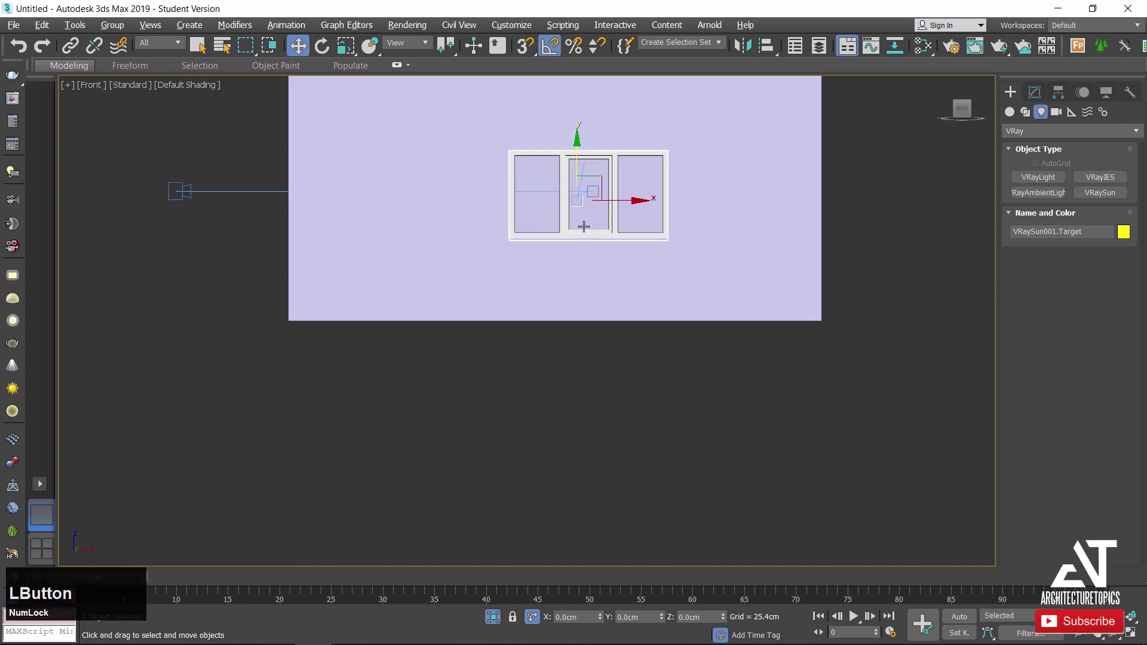
pyautogui.scroll(-3)
pyautogui.middleClick(577, 298)
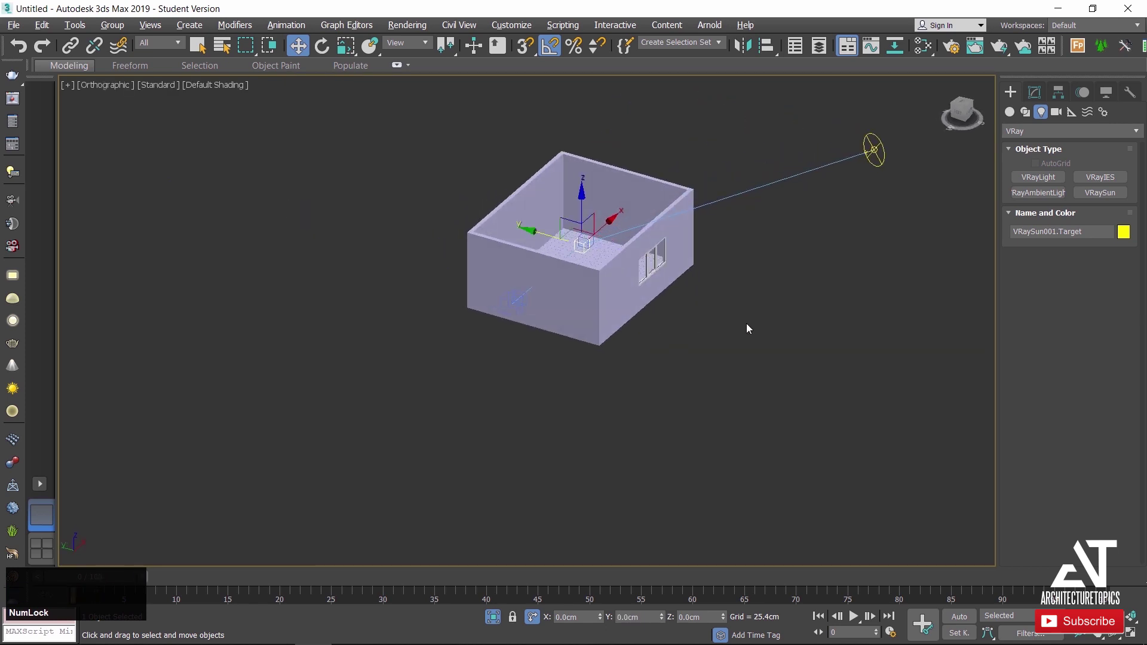
pyautogui.rightClick(754, 324)
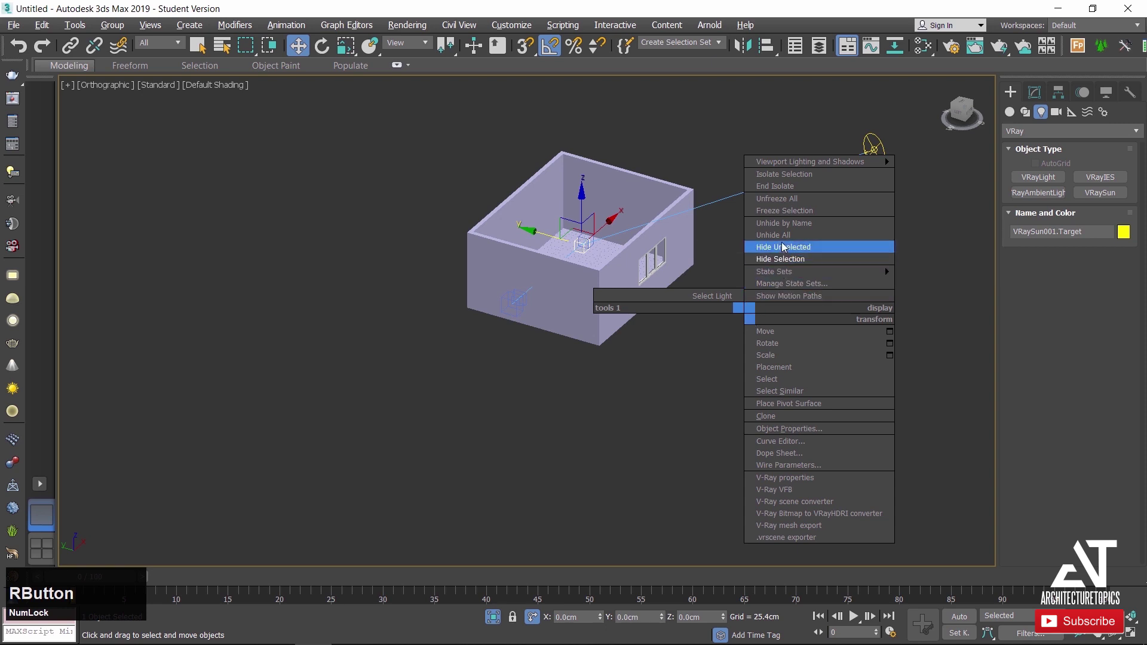
pyautogui.click(785, 241)
pyautogui.press('c')
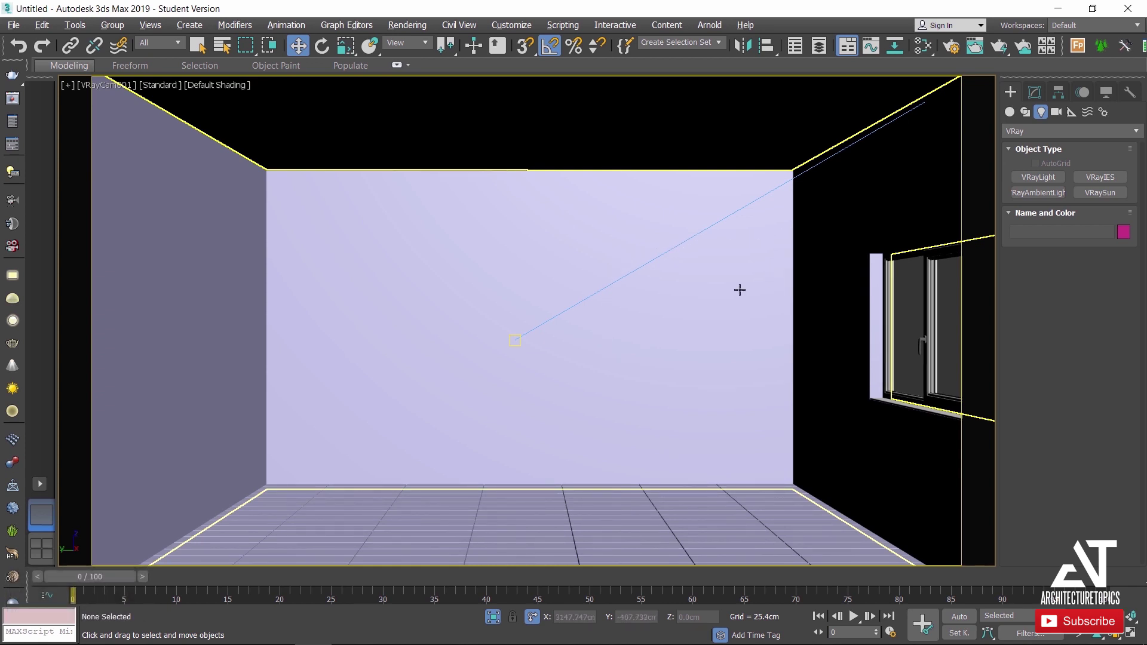
# Load the test render preset at 1280×720 and render the camera view with V-Ray.
pyautogui.click(953, 54)
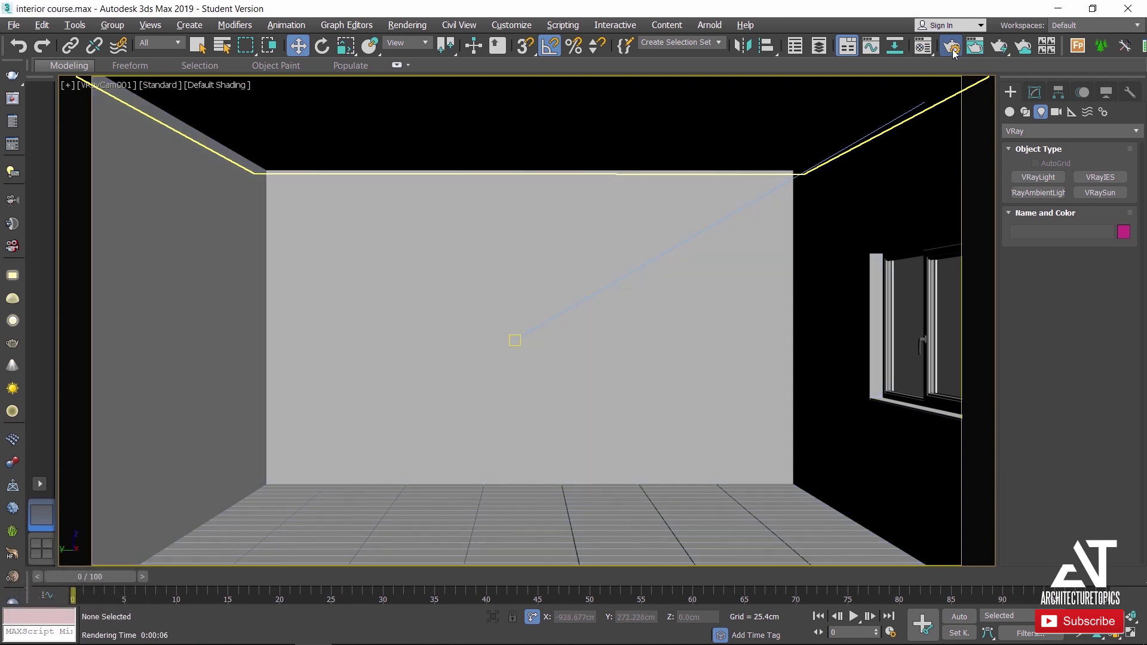
pyautogui.click(842, 155)
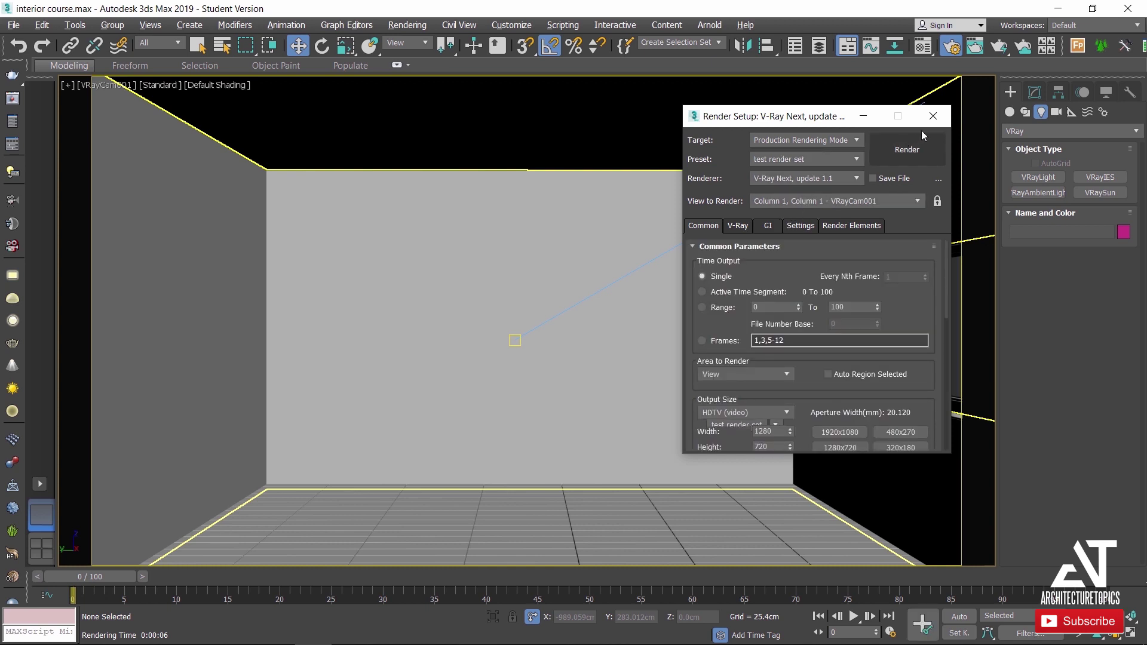
pyautogui.click(935, 128)
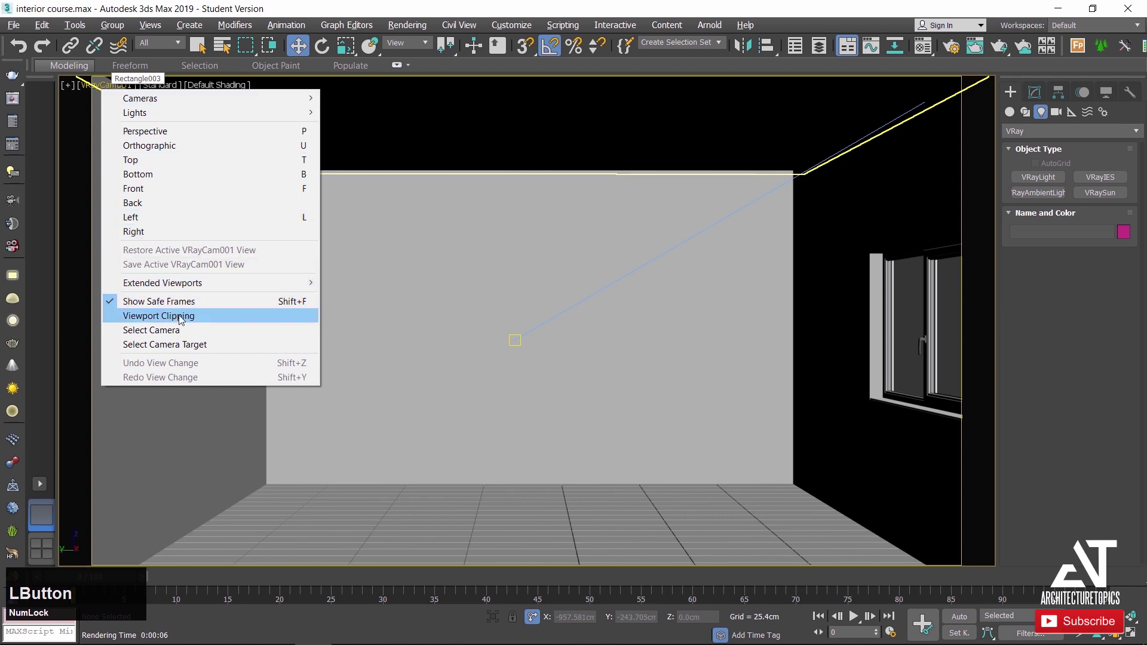
pyautogui.click(924, 147)
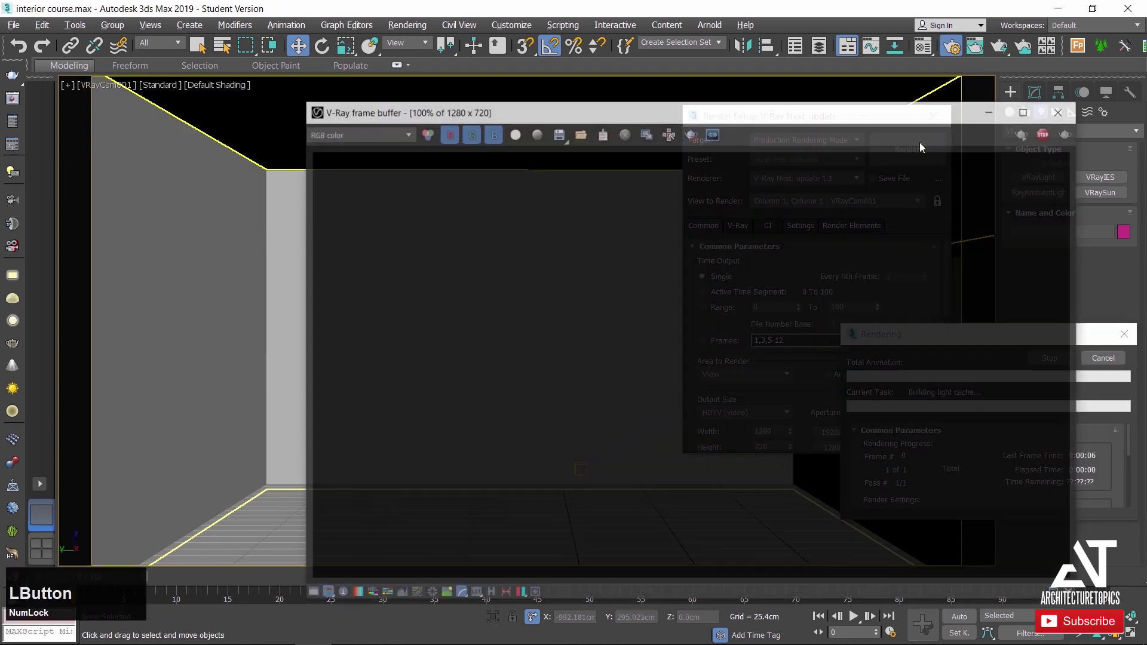
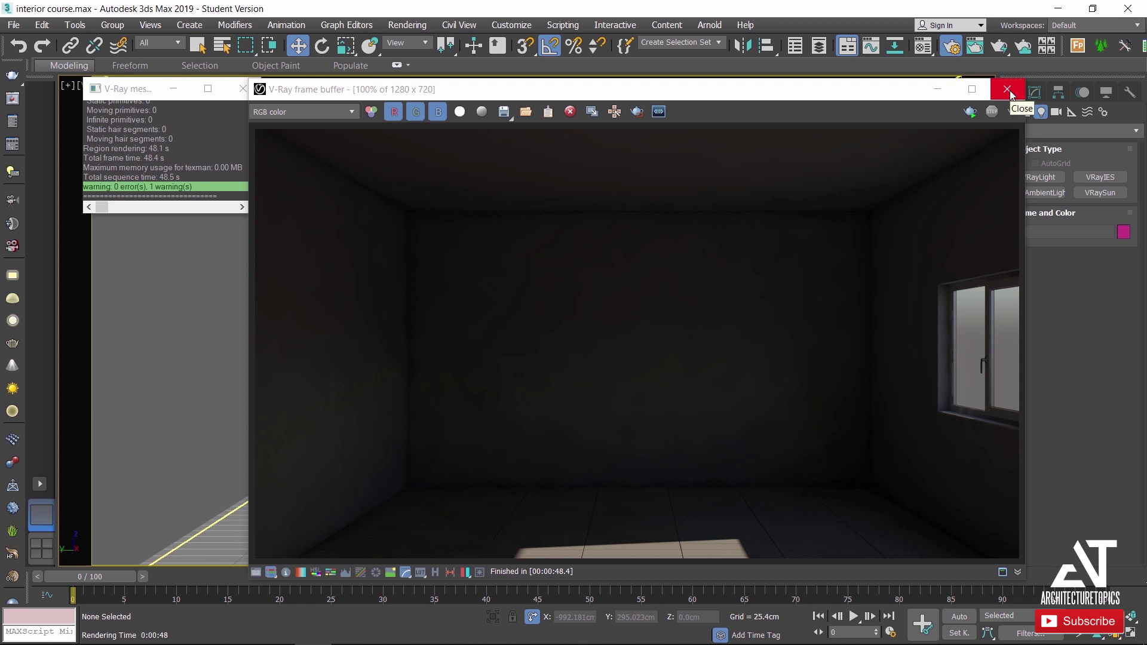
# Set the V-Ray camera to ISO 400 and shutter speed 50, re-render, and close the frame buffer.
pyautogui.click(1014, 94)
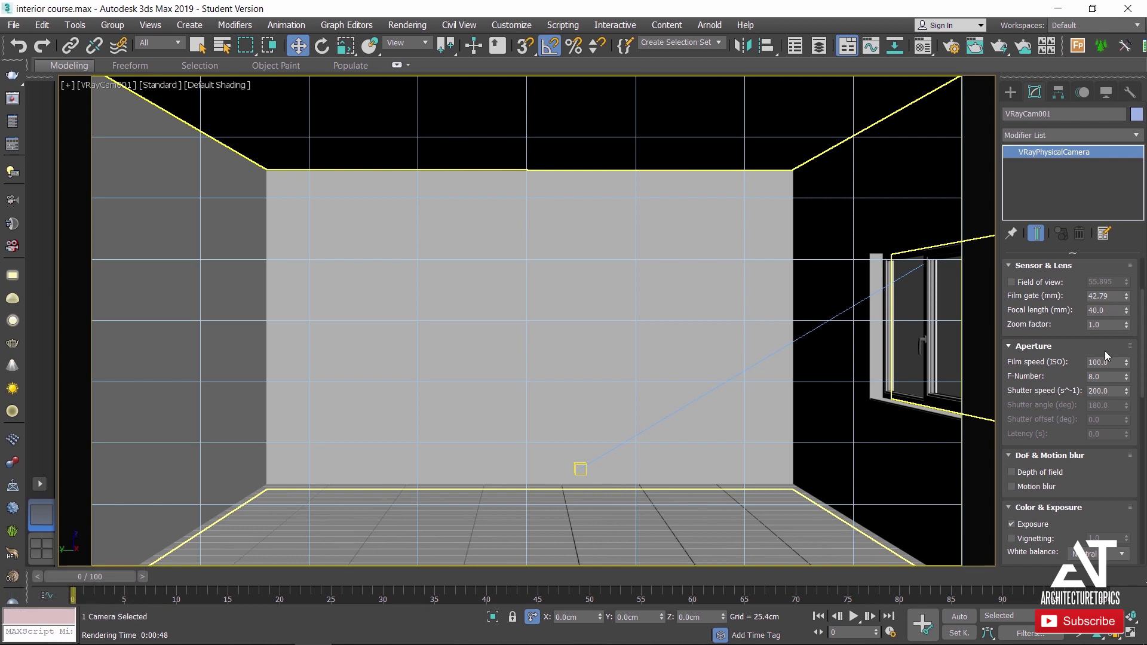
pyautogui.click(1105, 363)
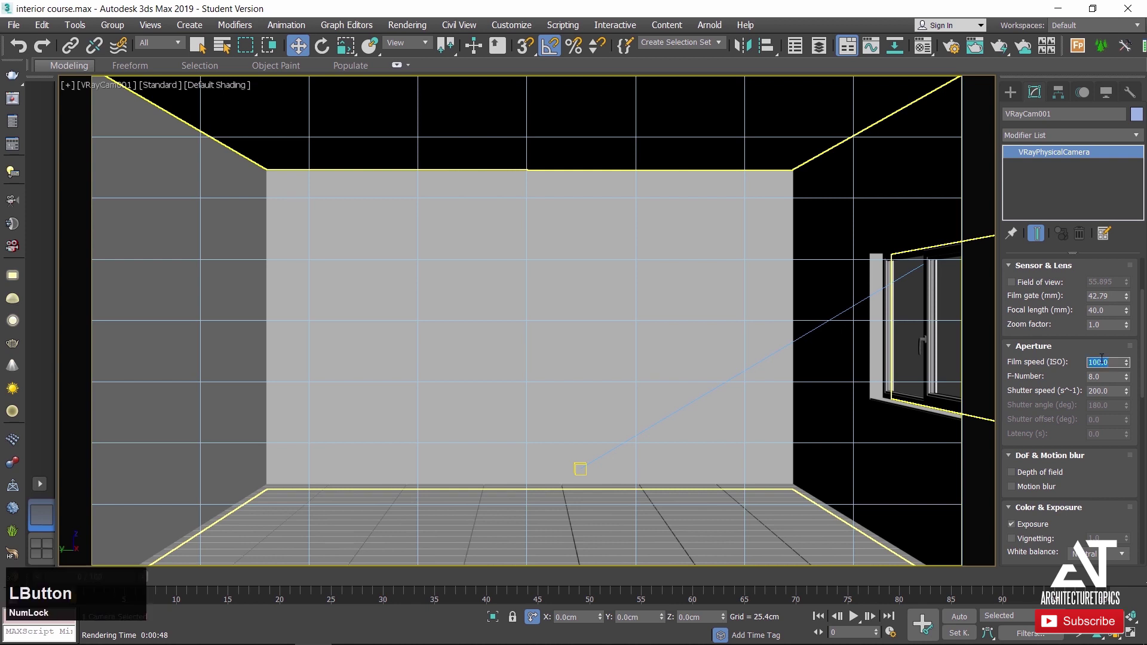
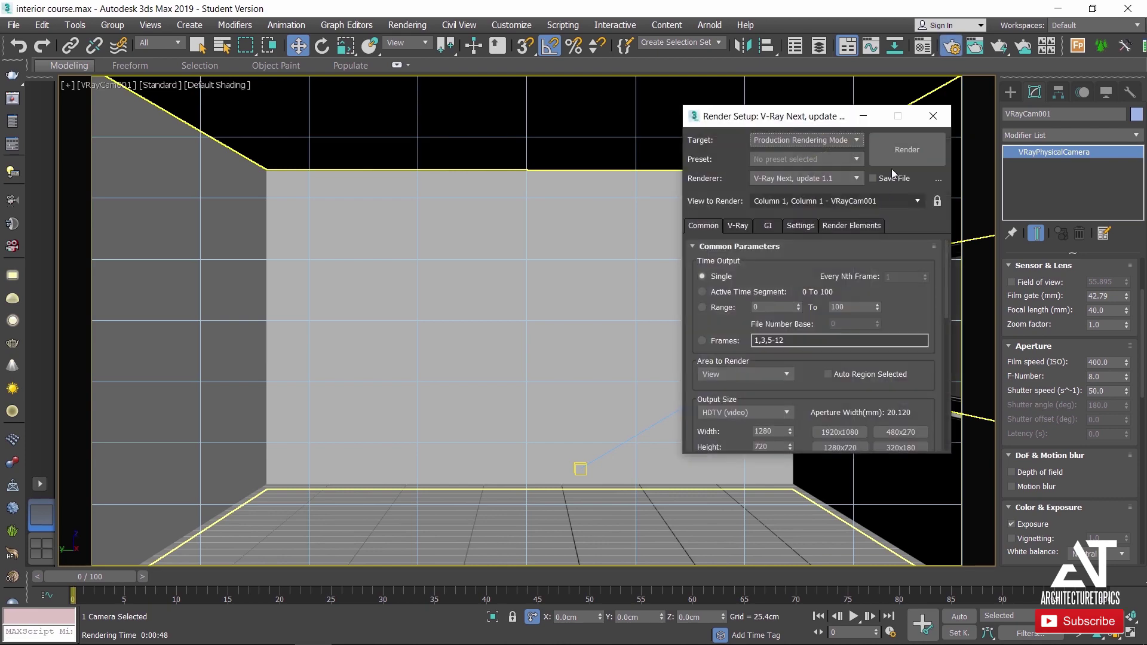
pyautogui.click(903, 160)
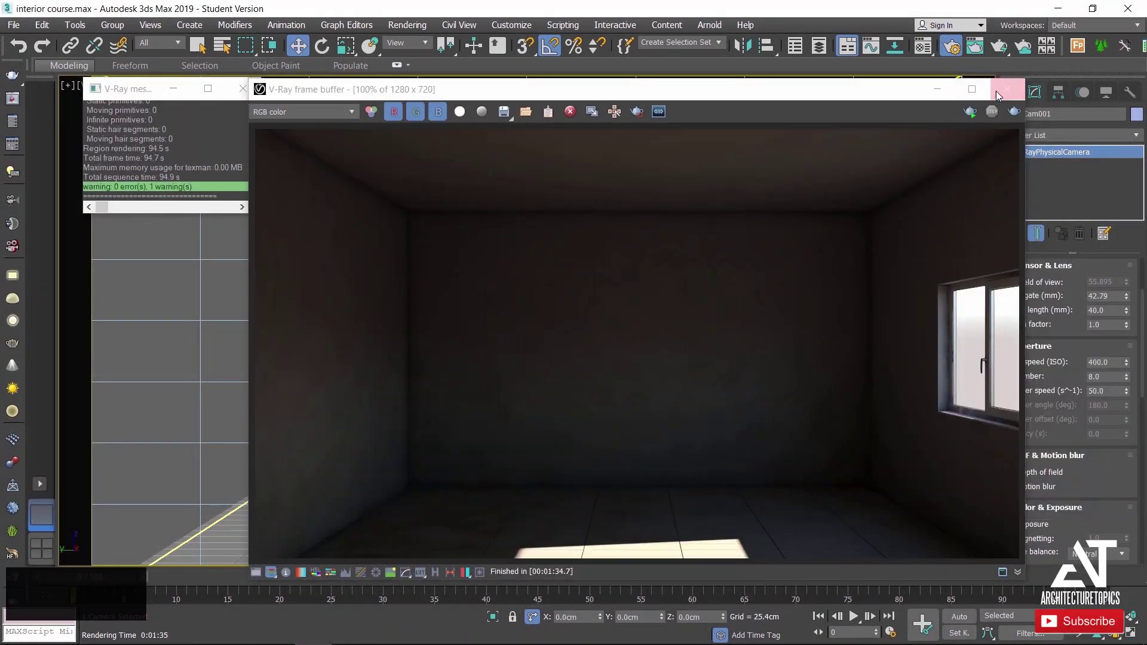
pyautogui.click(1001, 98)
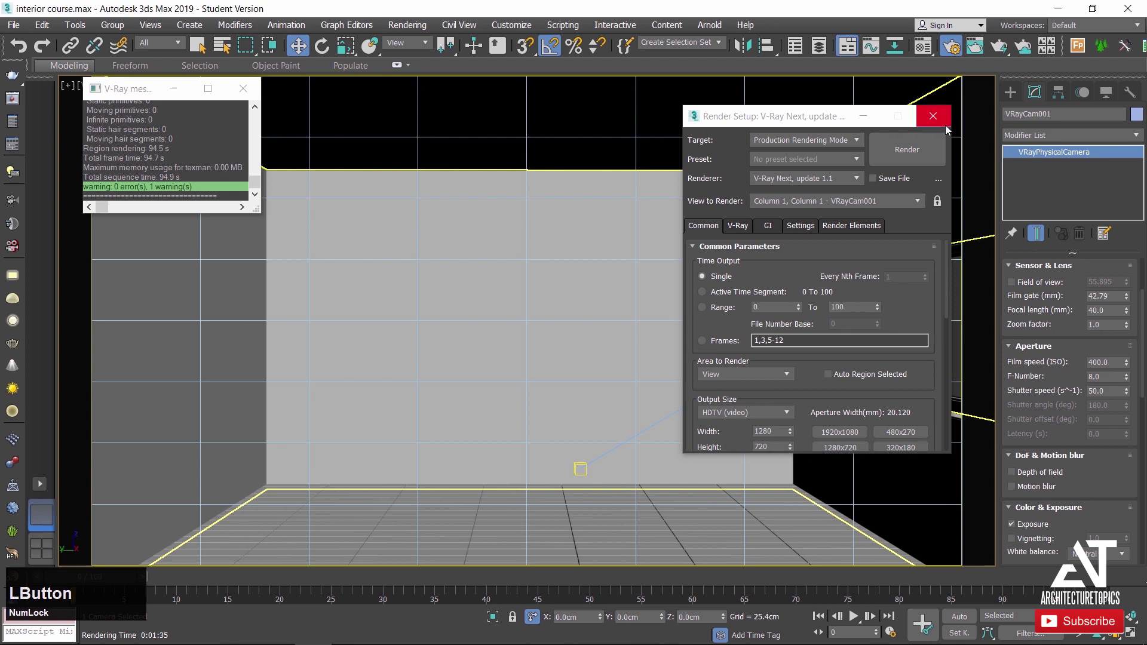
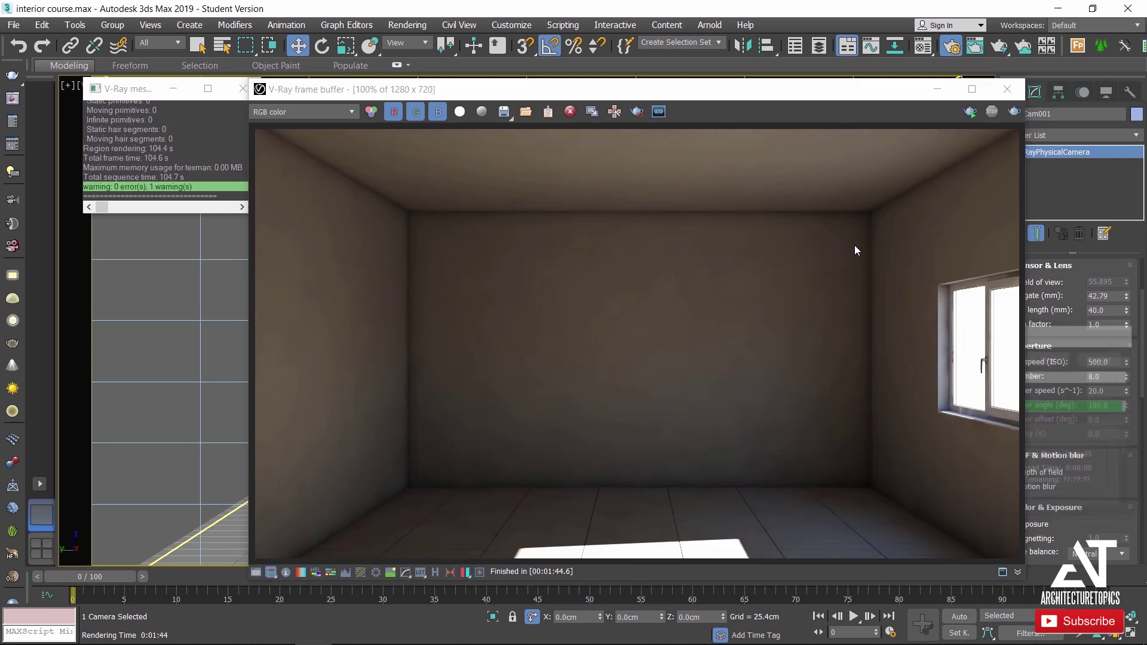
# Let the V-Ray render finish and close the frame buffer window.
pyautogui.scroll(-3)
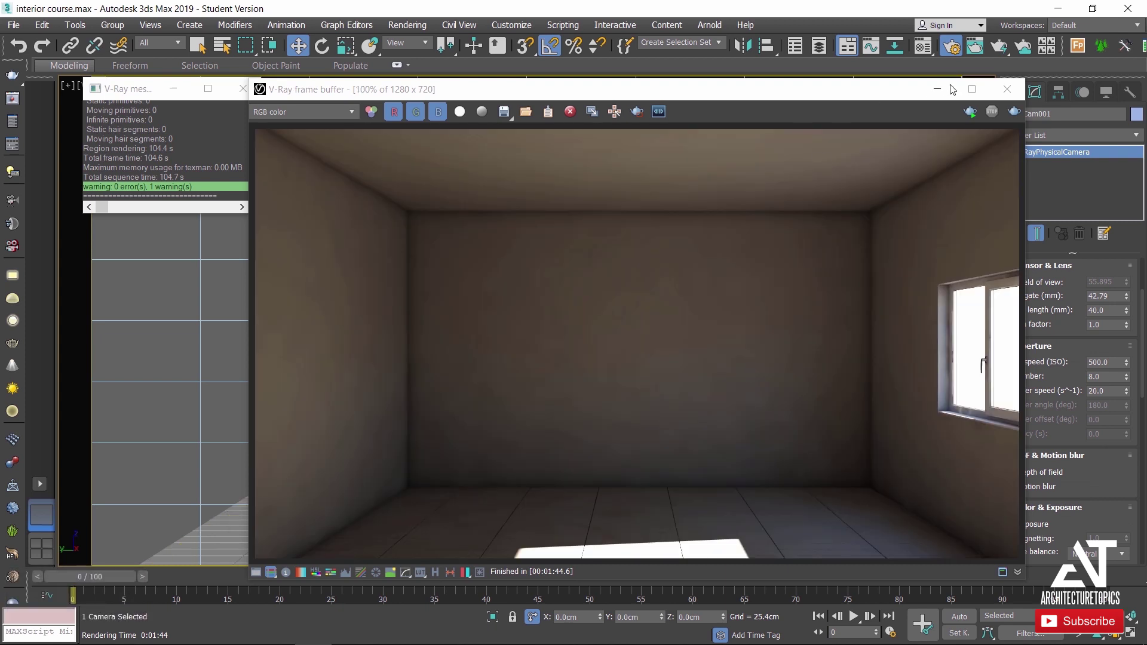
pyautogui.click(1006, 92)
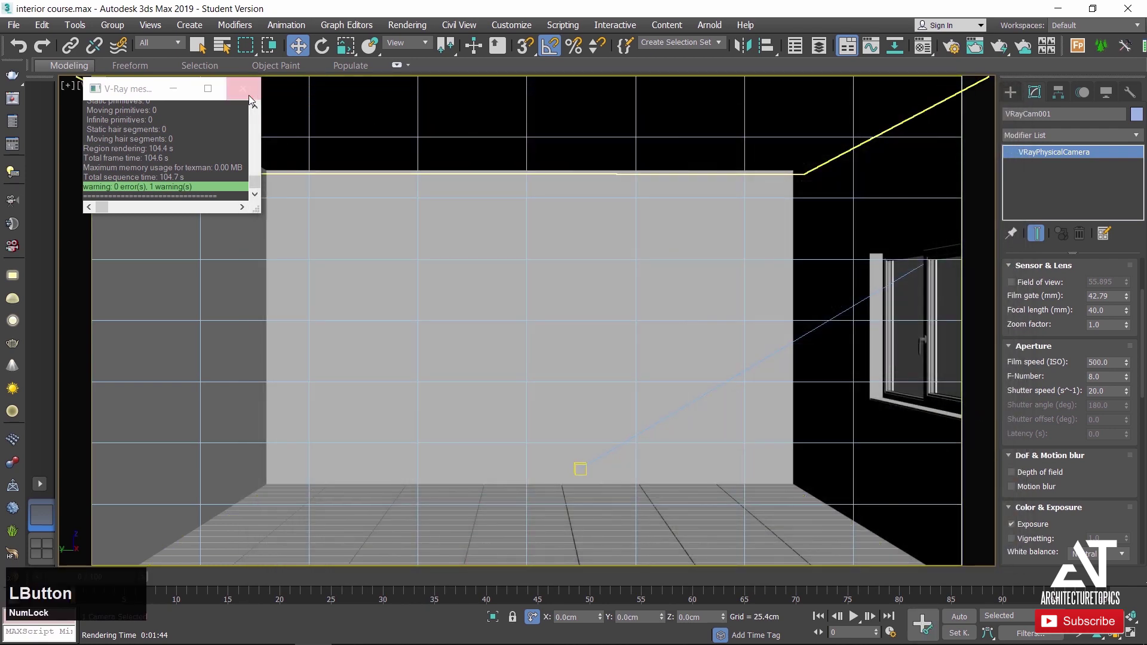
# Clone the room's top rectangle as an independent copy, Rectangle004, and isolate it.
pyautogui.rightClick(626, 202)
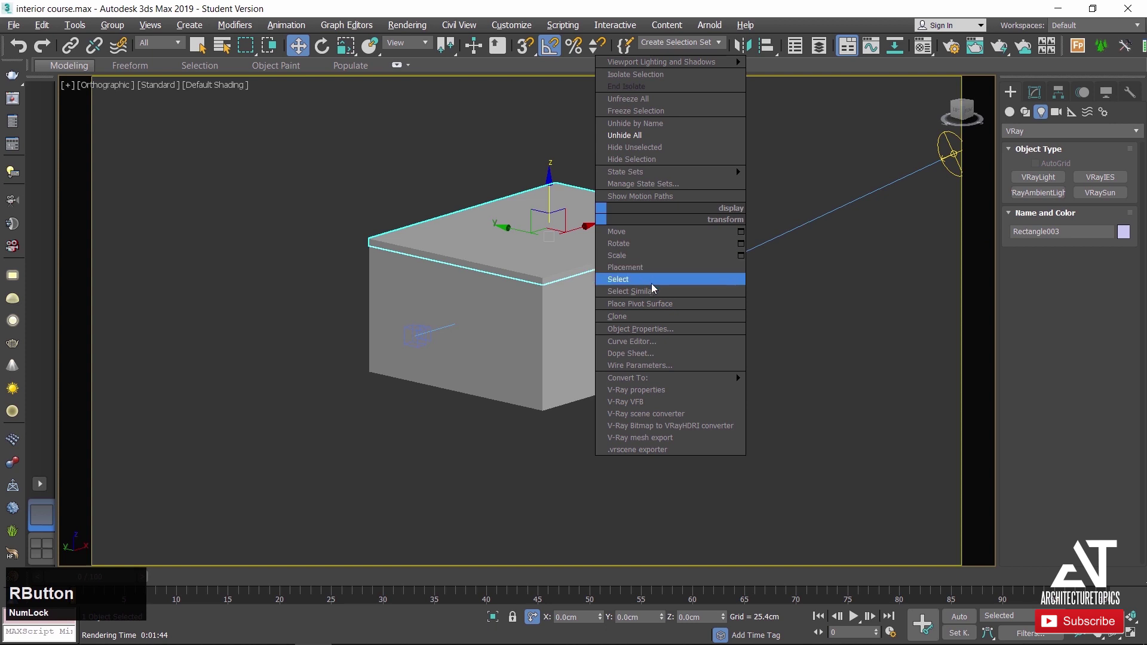
pyautogui.click(650, 315)
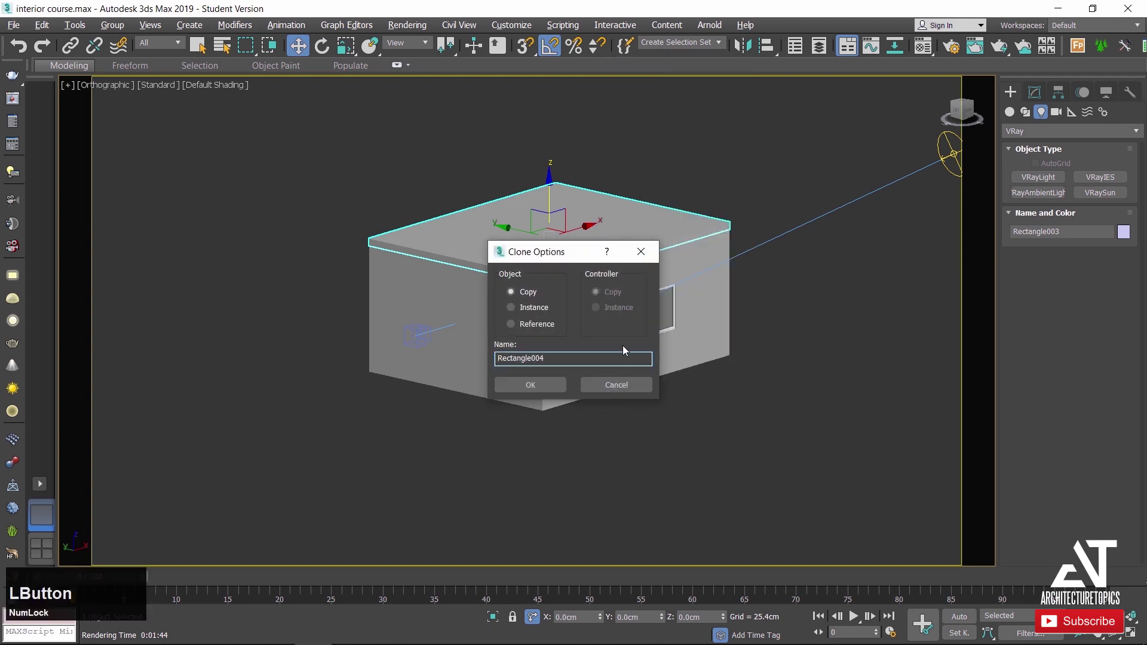
pyautogui.click(559, 389)
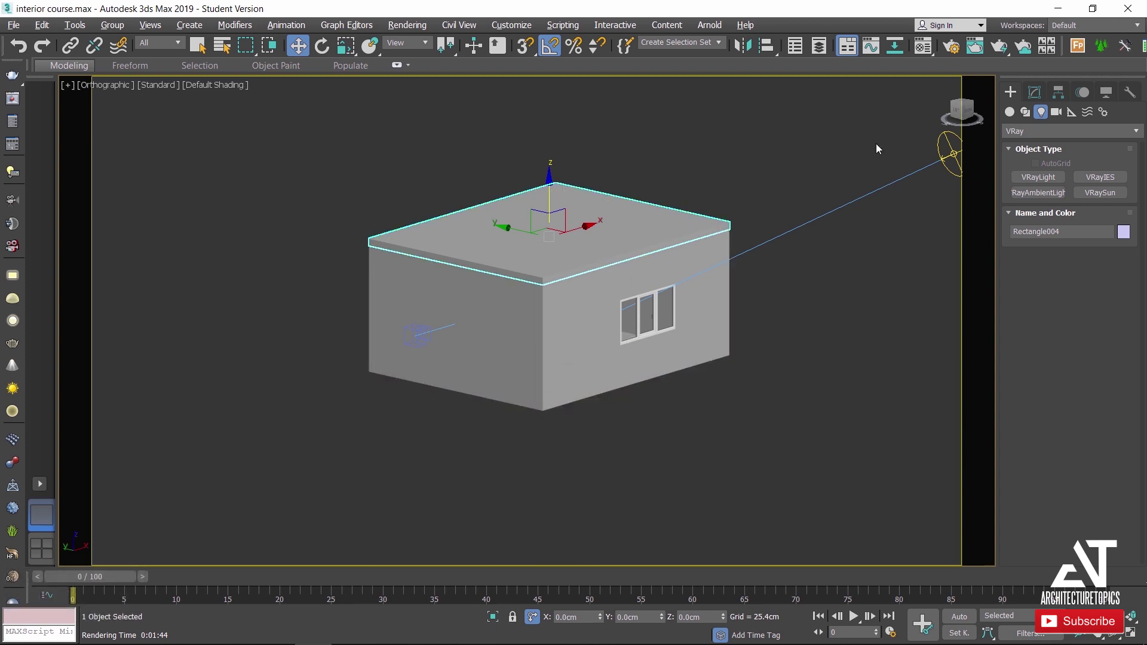
pyautogui.click(1046, 89)
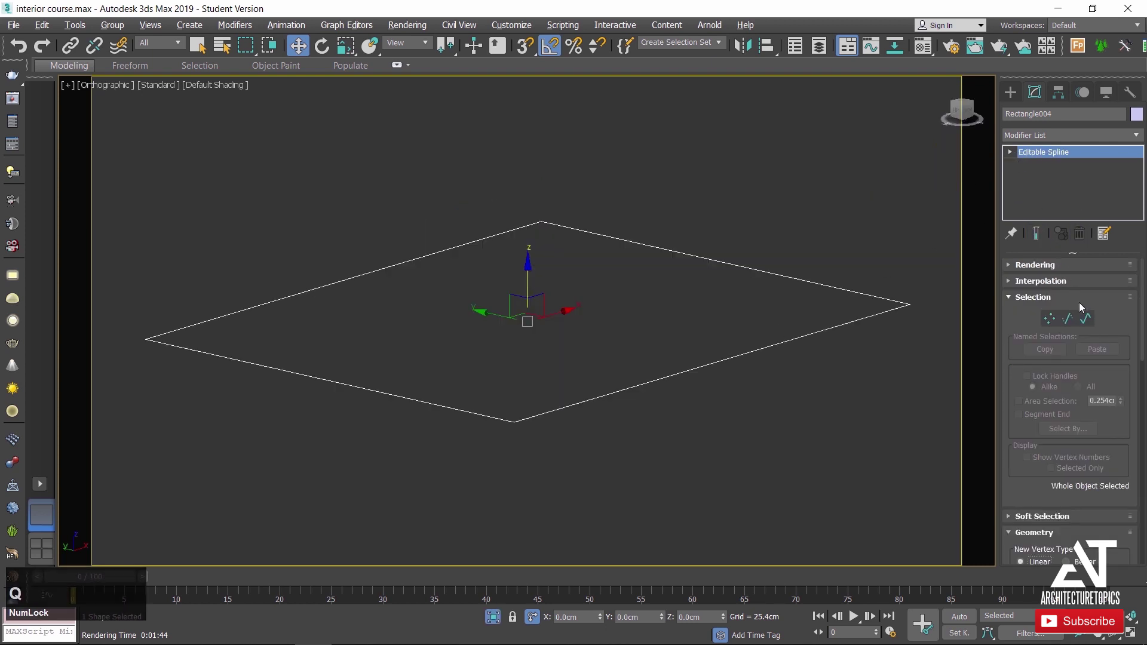
# Outline Rectangle004's spline inward, delete the original outer spline, and bring up its conversion options.
pyautogui.click(1094, 318)
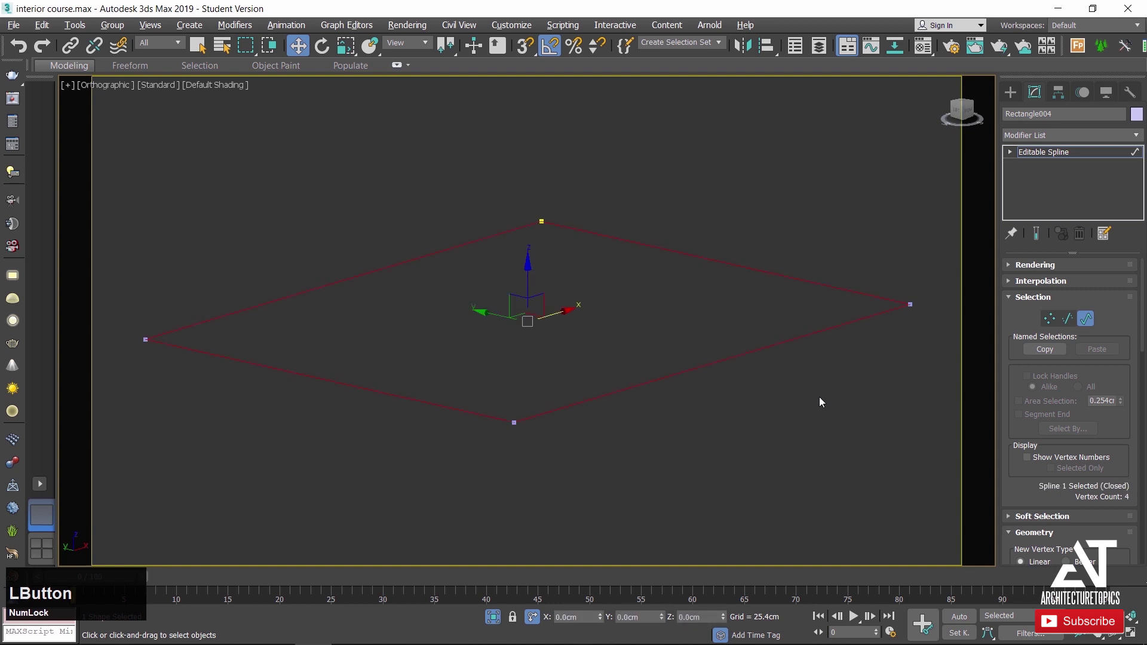
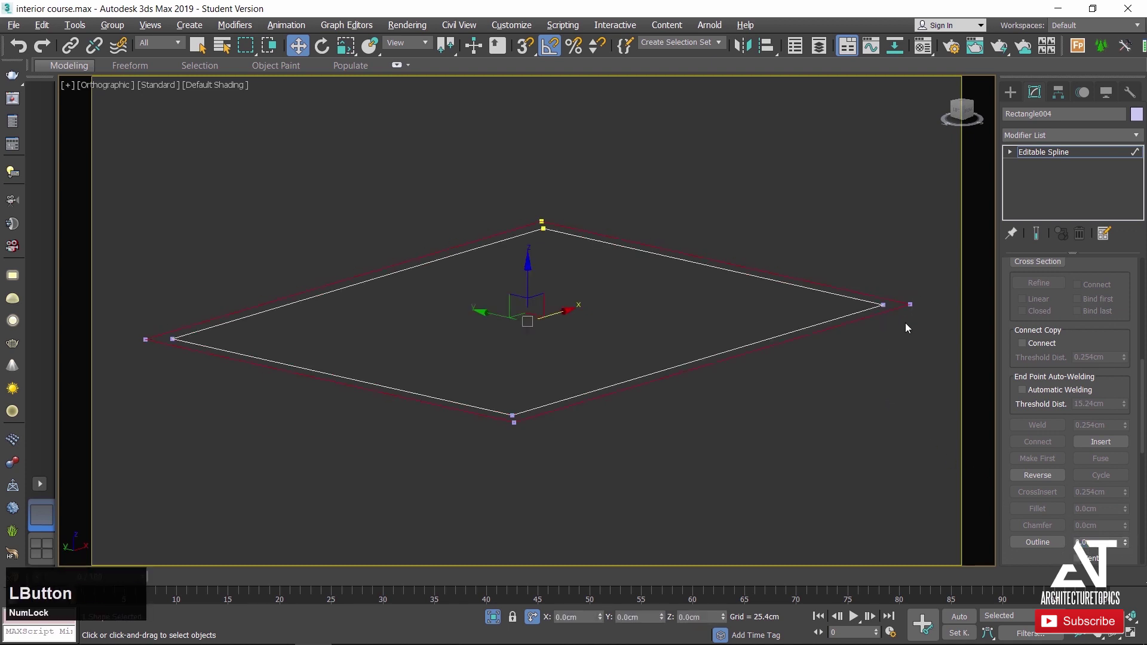
pyautogui.press('Delete')
pyautogui.click(1016, 96)
pyautogui.rightClick(719, 335)
pyautogui.click(534, 328)
pyautogui.press('Escape')
pyautogui.click(701, 231)
pyautogui.rightClick(687, 325)
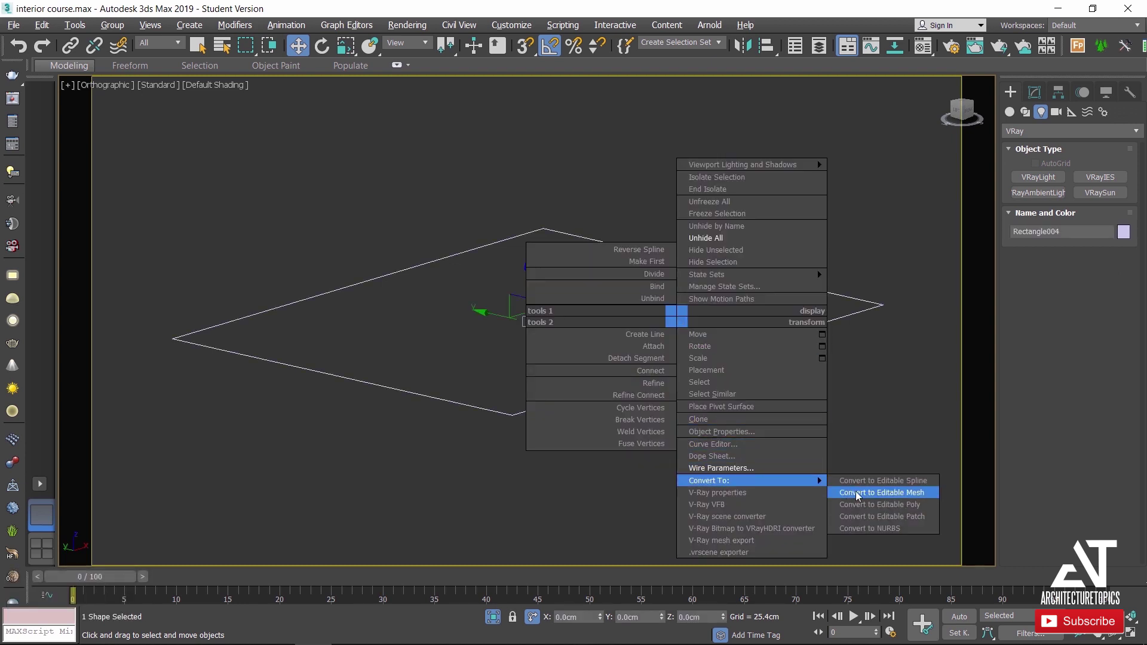
# Convert Rectangle004 to Editable Poly and, from Top view, inset its face 10 cm.
pyautogui.click(865, 507)
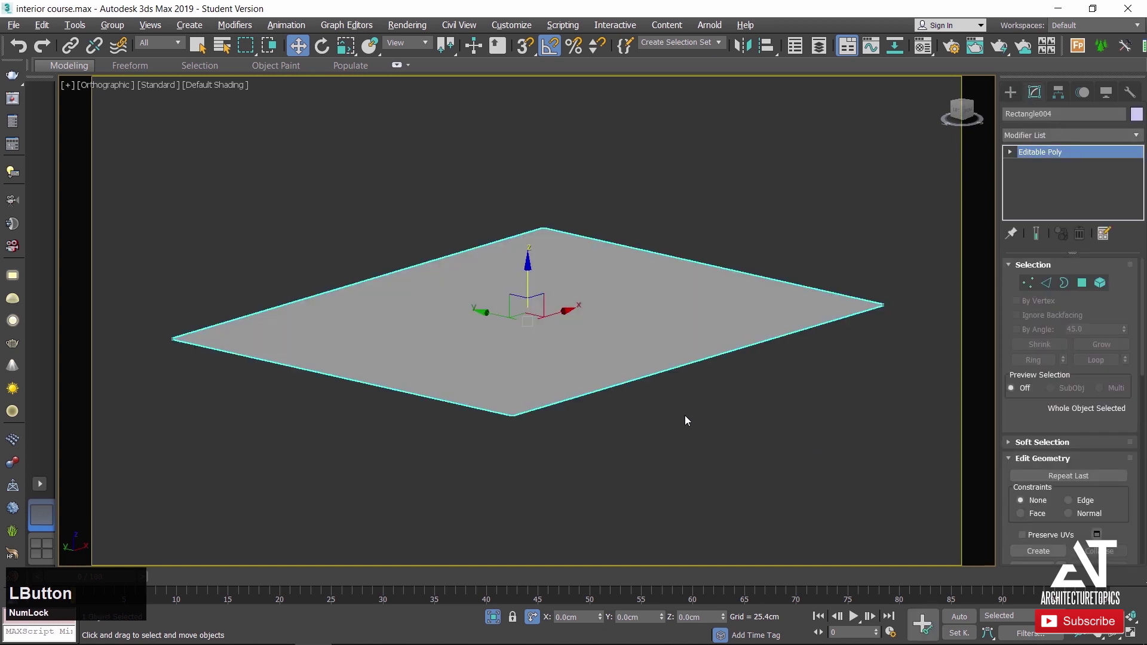
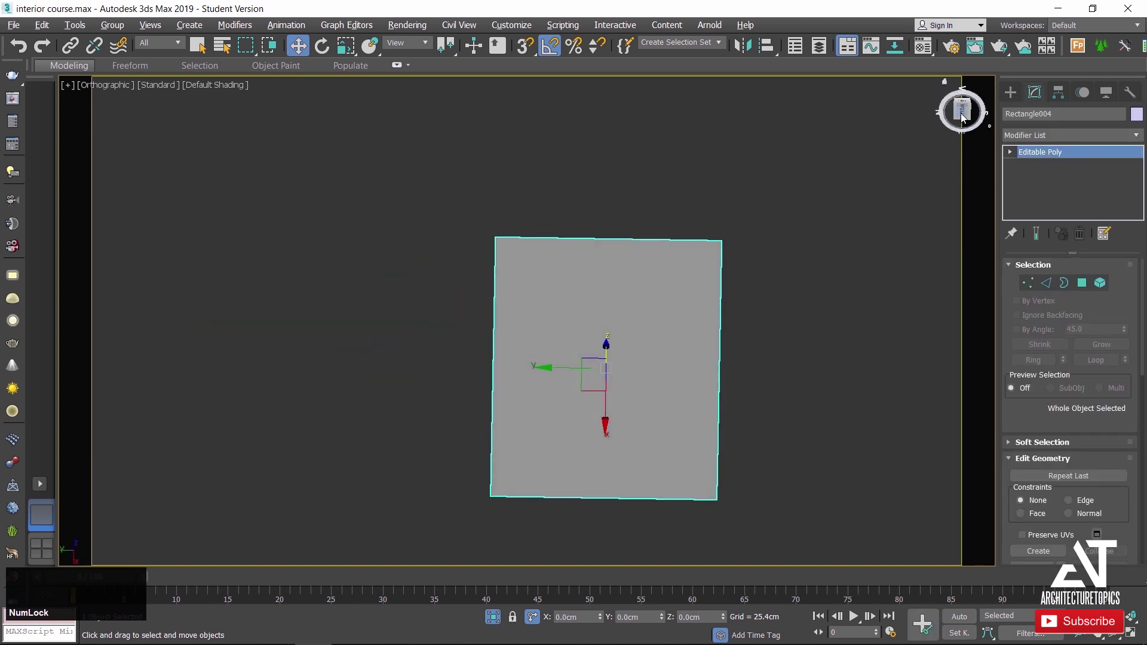
pyautogui.click(965, 117)
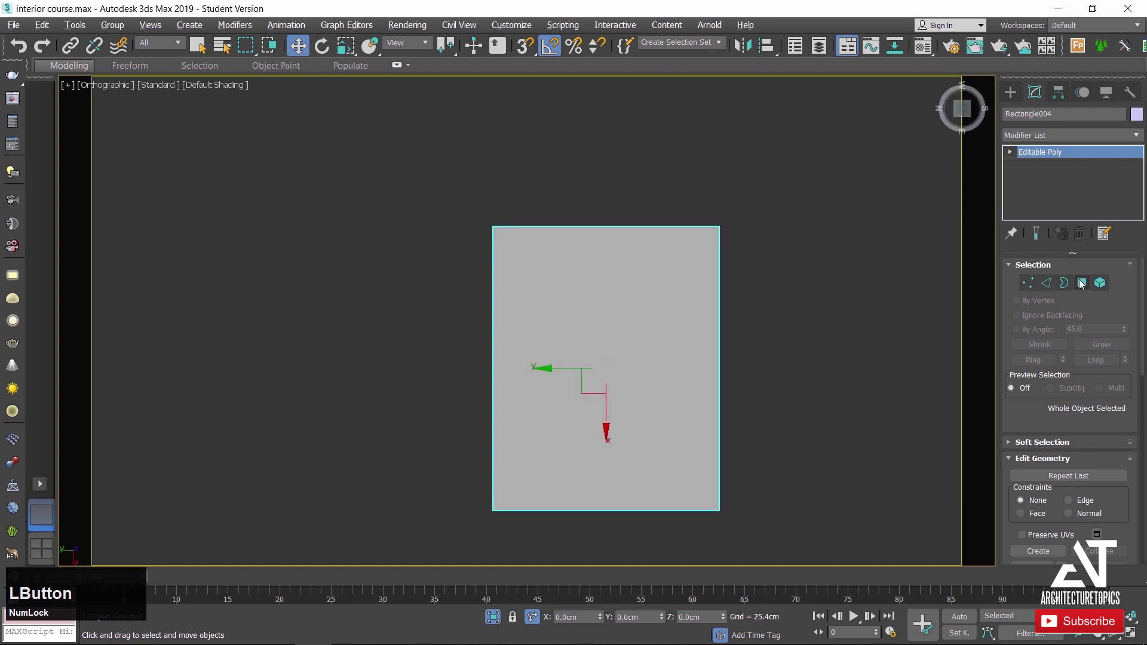
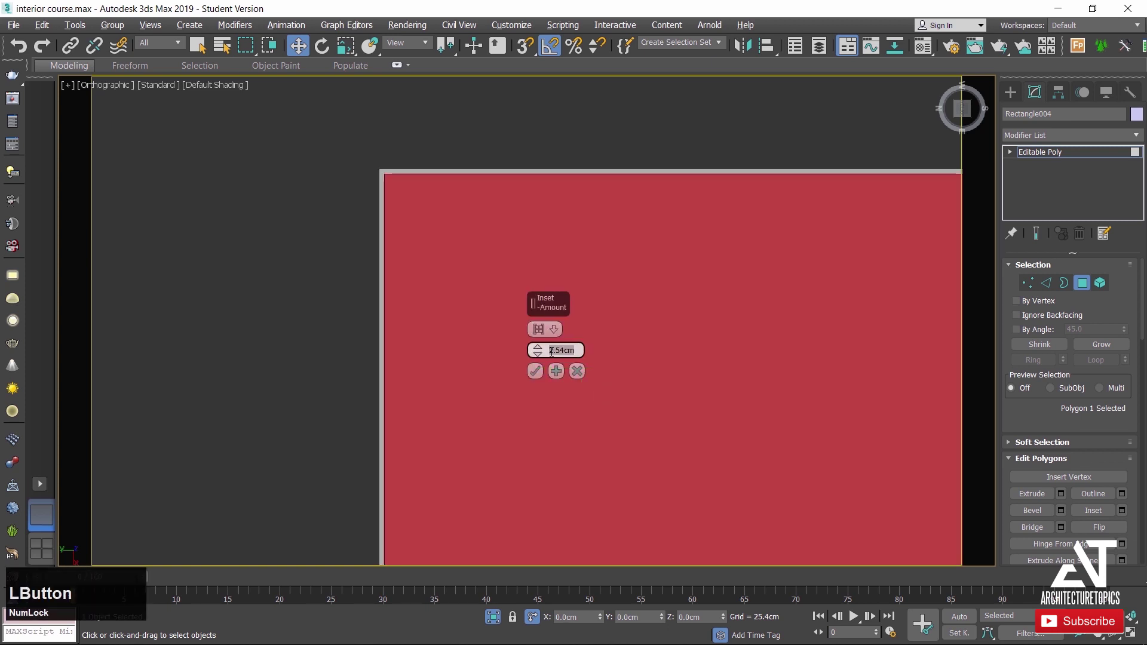
pyautogui.press('KP_1')
pyautogui.press('KP_Enter')
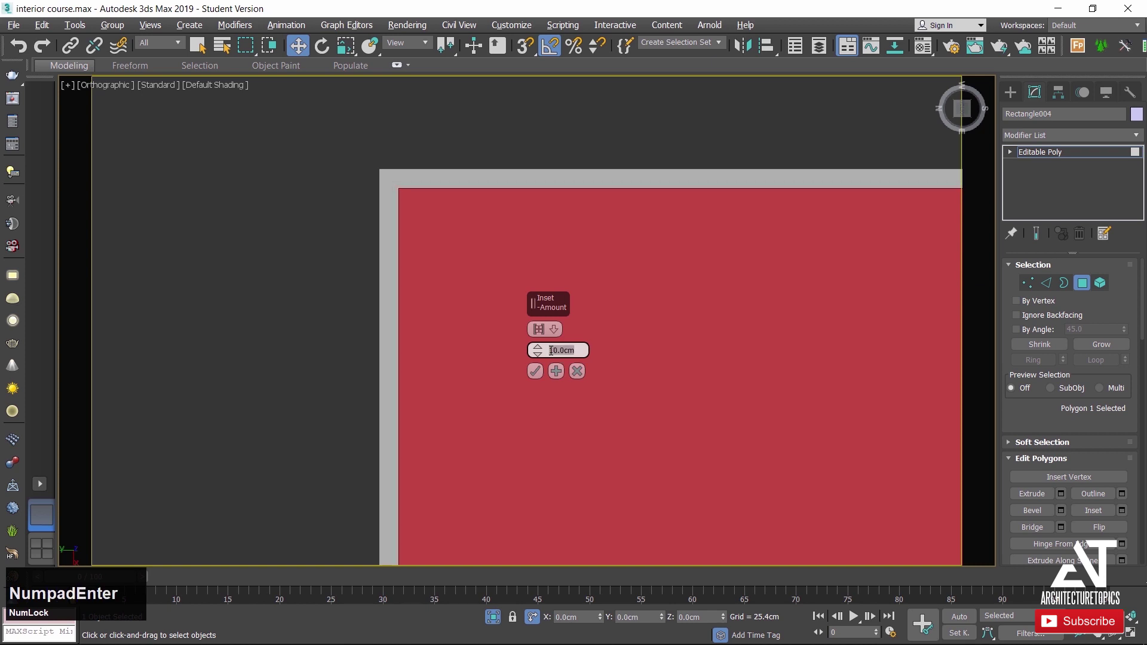
pyautogui.click(540, 373)
pyautogui.scroll(-3)
pyautogui.middleClick(576, 360)
pyautogui.scroll(3)
# Extrude the inner polygon up 10 cm to raise the first ring.
pyautogui.rightClick(452, 413)
pyautogui.click(303, 451)
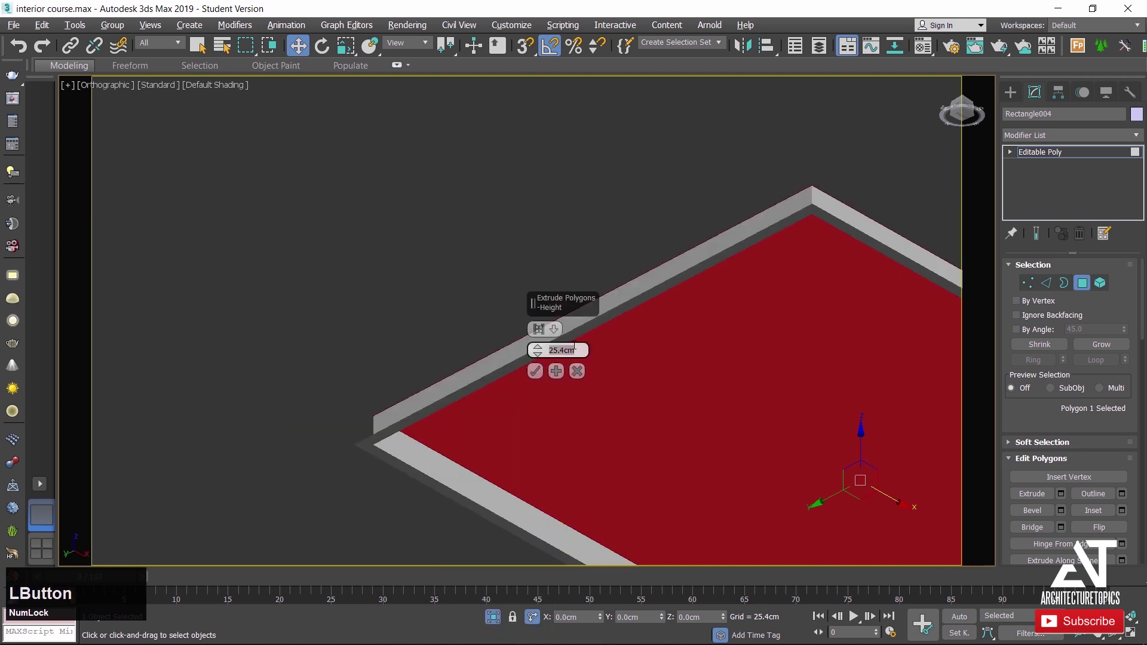
pyautogui.press('KP_1')
pyautogui.press('KP_0')
pyautogui.press('KP_Enter')
pyautogui.click(546, 380)
# Inset the inner polygon another 10 cm and recess it 10 cm.
pyautogui.rightClick(469, 412)
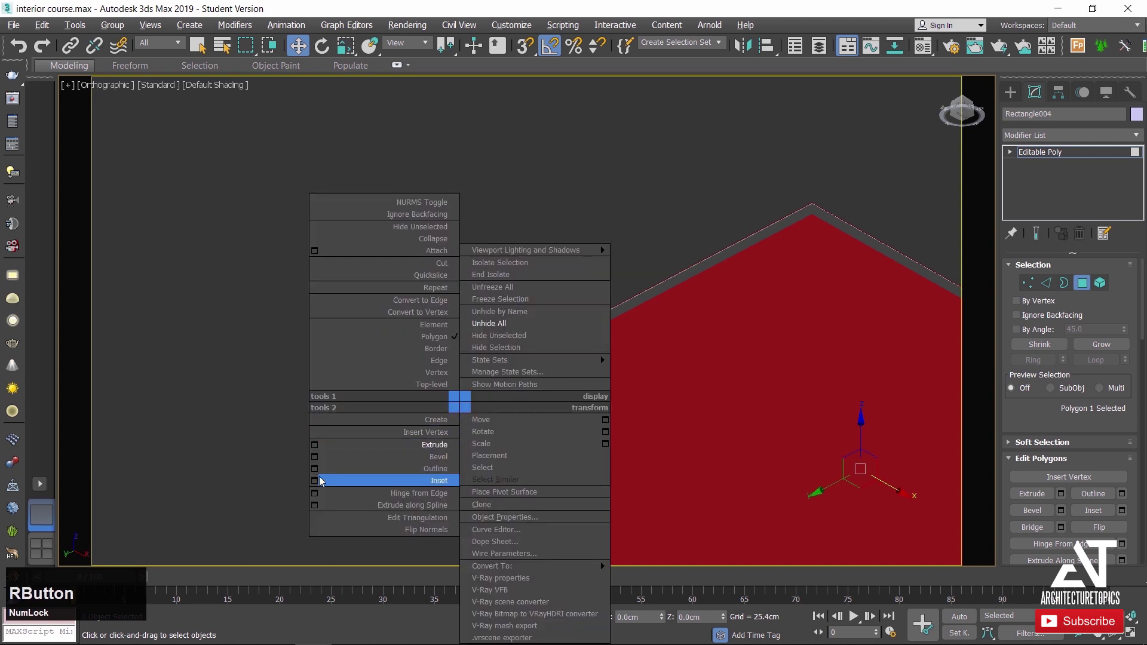
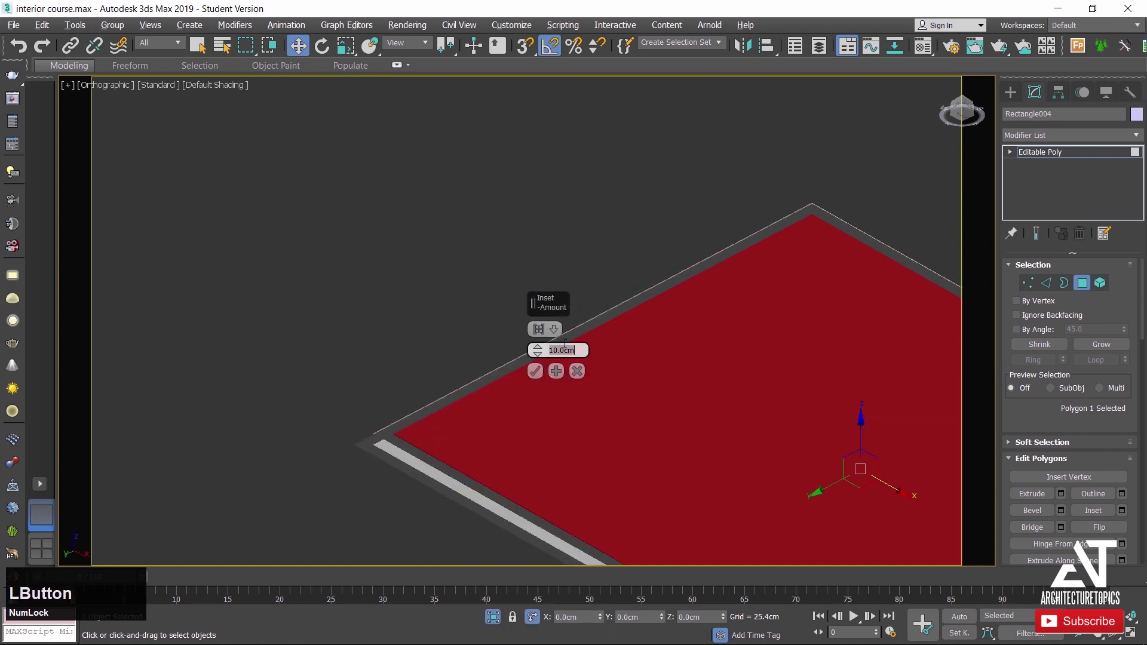
pyautogui.press('KP_1')
pyautogui.press('KP_Enter')
pyautogui.scroll(3)
pyautogui.click(545, 380)
pyautogui.rightClick(544, 380)
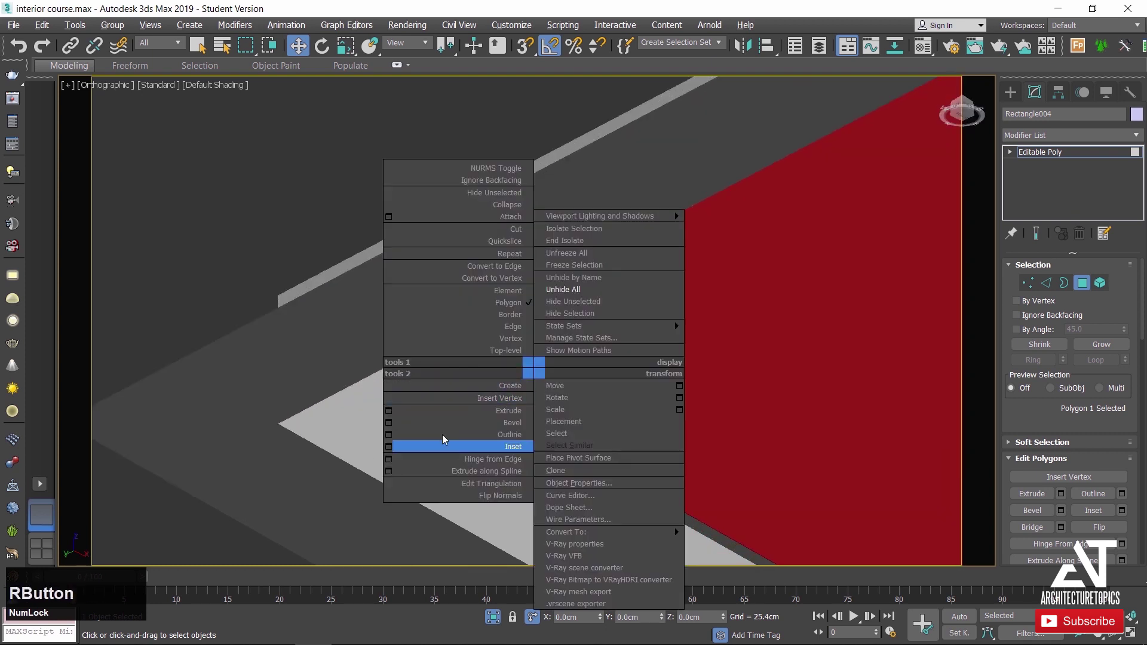
pyautogui.click(392, 414)
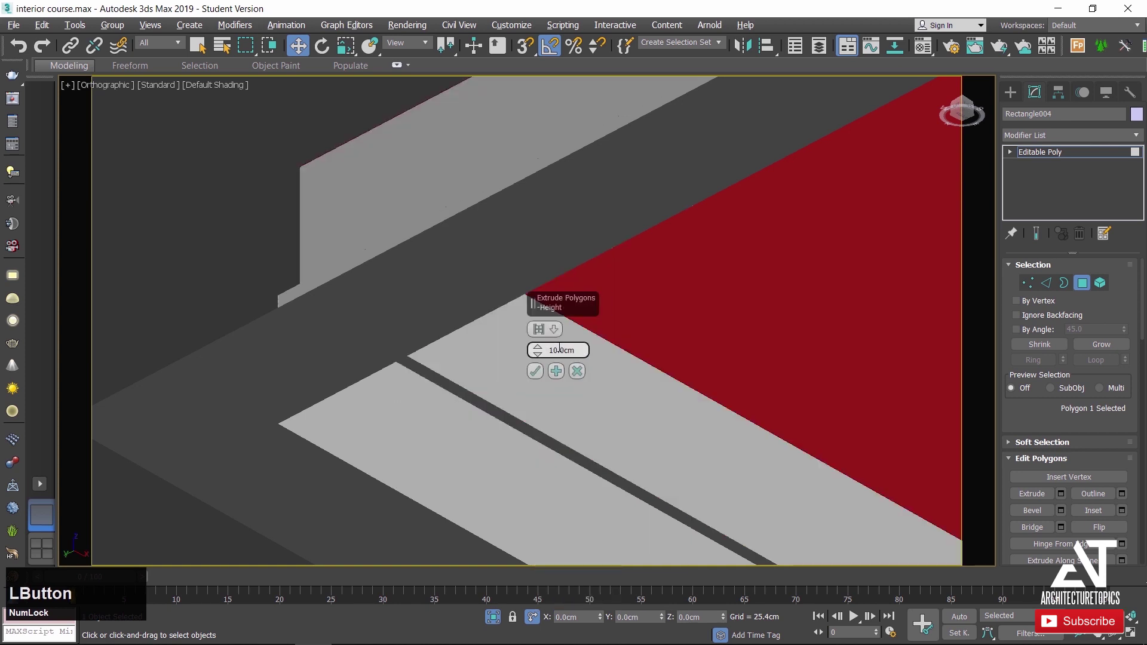
pyautogui.press('KP_Subtract')
pyautogui.press('KP_1')
pyautogui.press('KP_Enter')
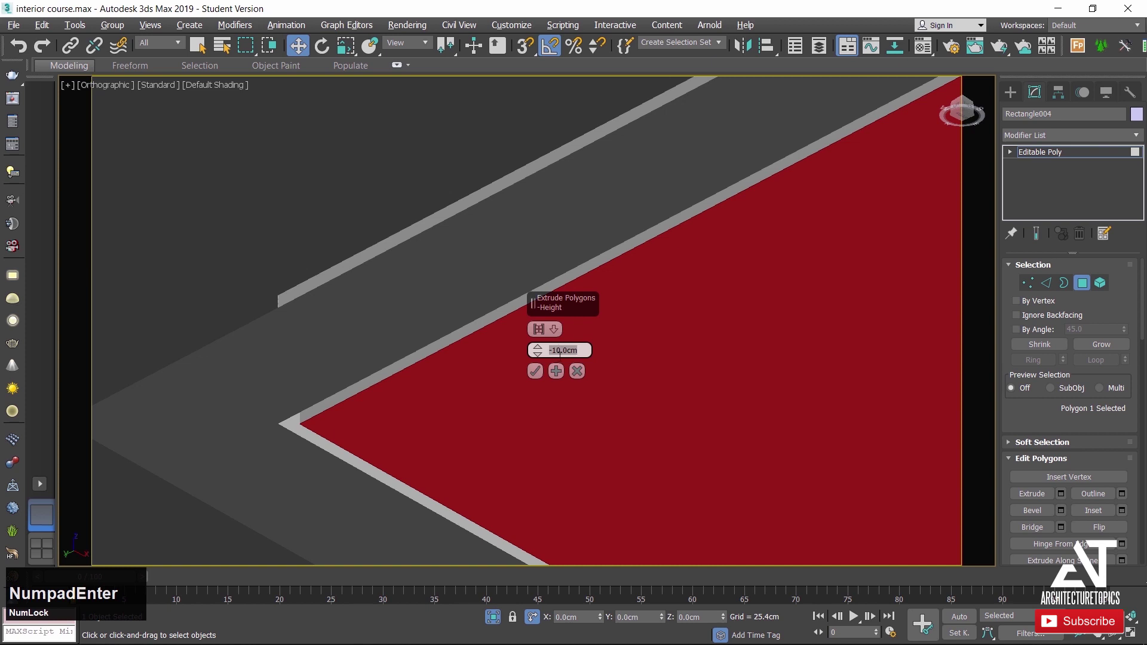
pyautogui.click(540, 380)
pyautogui.scroll(-3)
# Inset a wide 50 cm ring and push its centre in 10 cm as a recessed panel.
pyautogui.rightClick(526, 382)
pyautogui.click(375, 453)
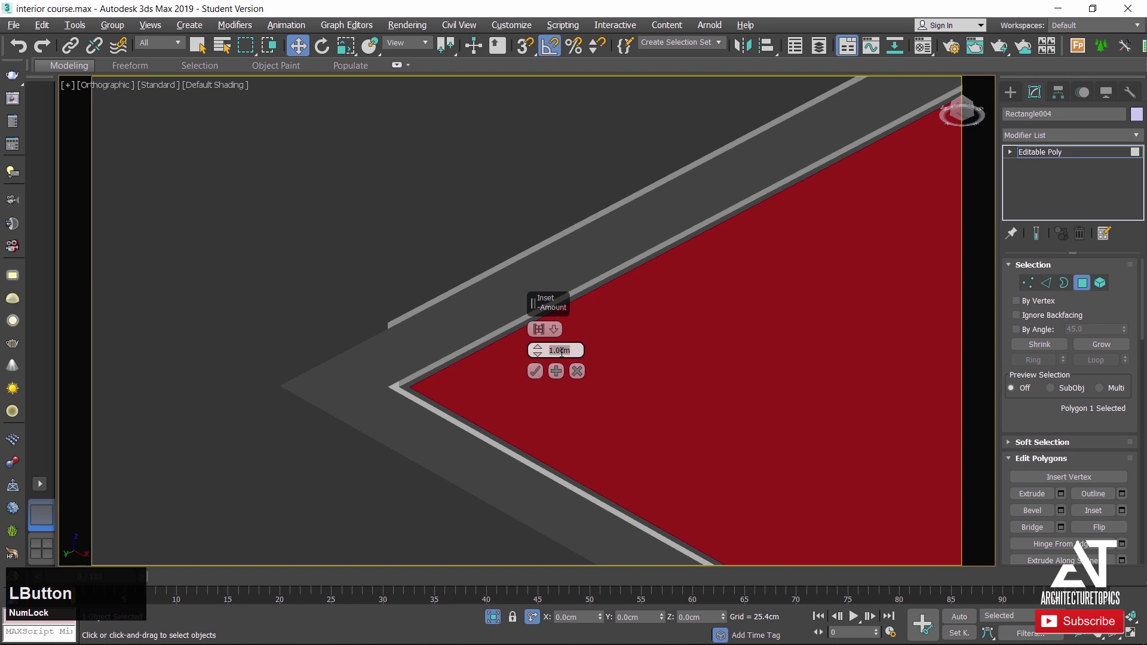
pyautogui.press('KP_5')
pyautogui.press('KP_Enter')
pyautogui.scroll(-3)
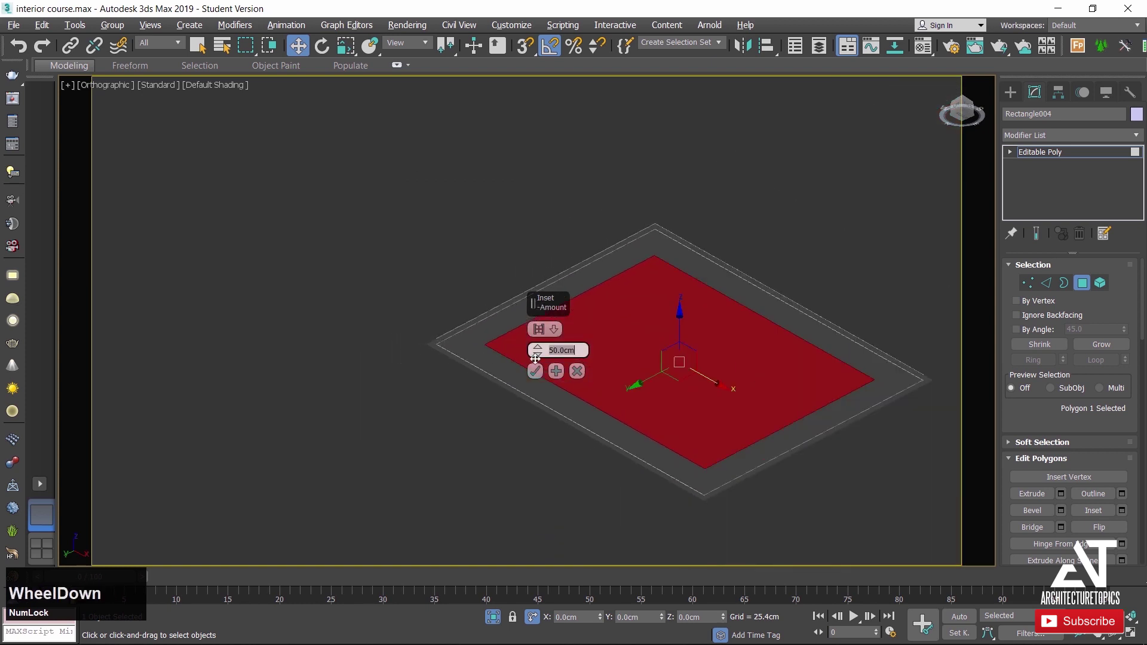
pyautogui.click(539, 373)
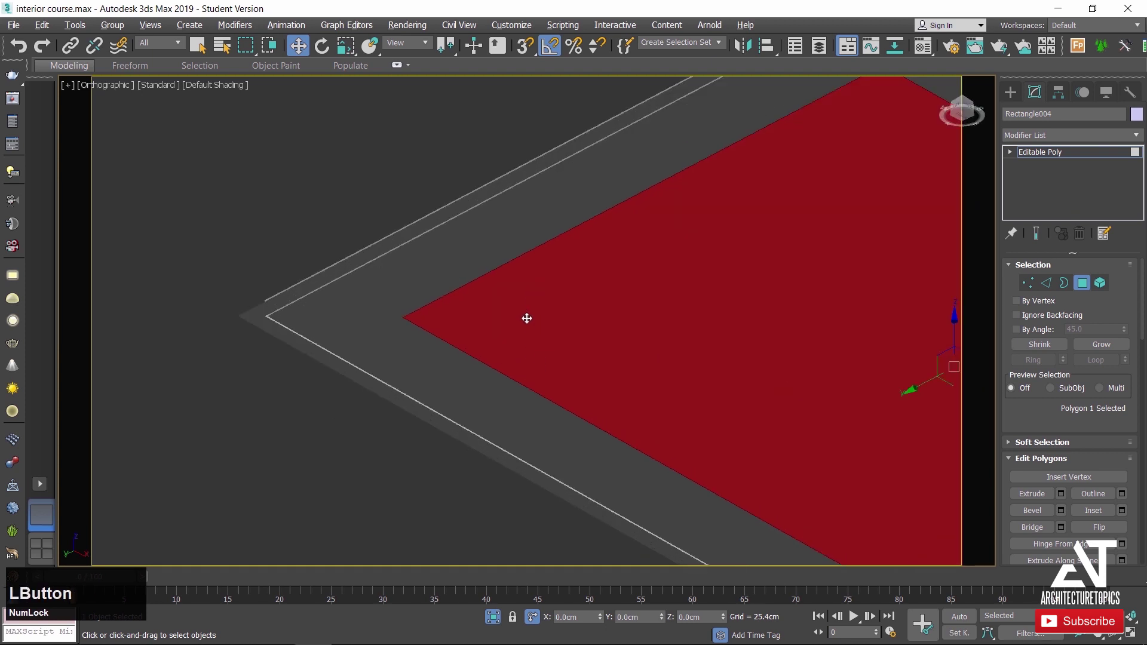
pyautogui.scroll(-3)
pyautogui.rightClick(470, 328)
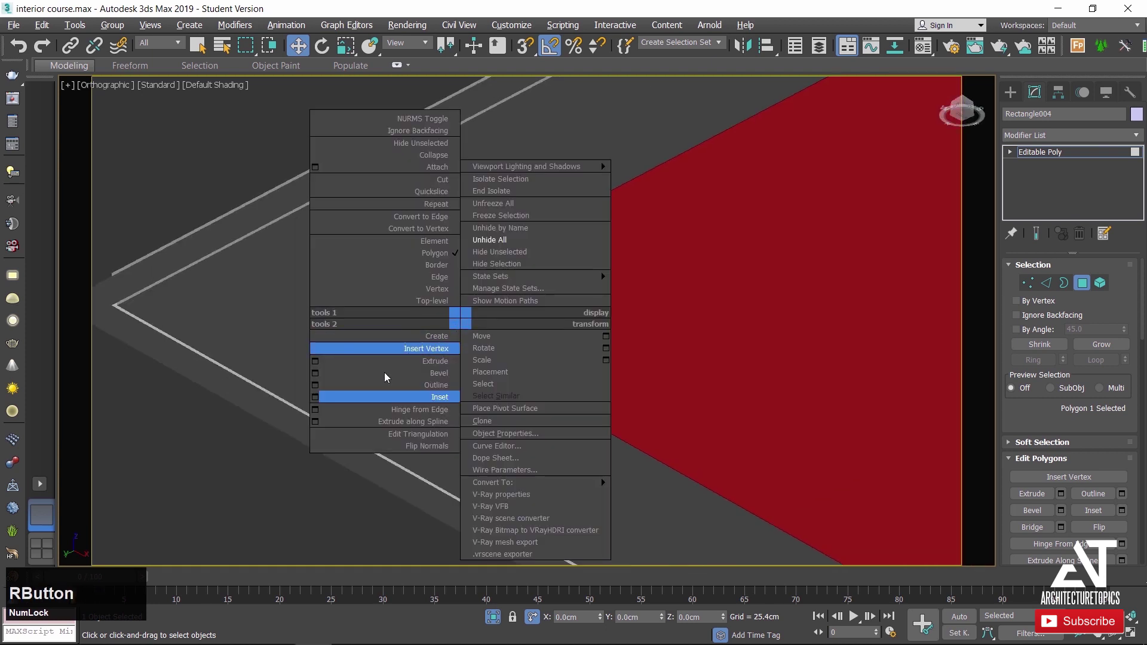
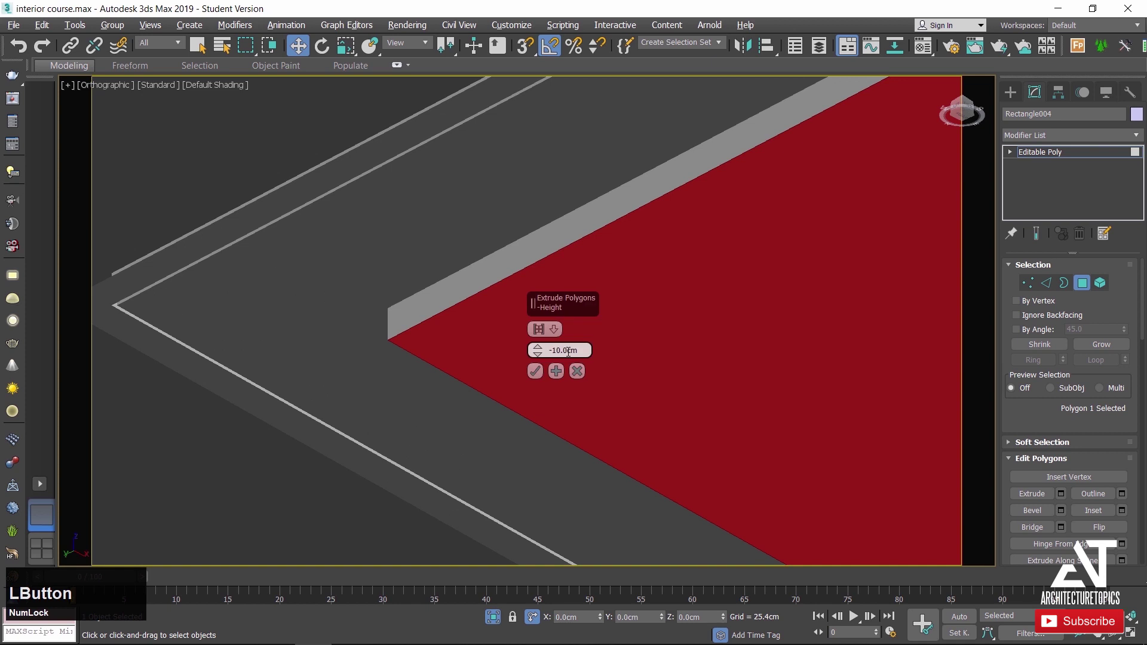
pyautogui.press('KP_1')
pyautogui.press('KP_Enter')
pyautogui.click(542, 371)
# Inset the recessed panel again and enter a 10 cm extrusion for the next step.
pyautogui.rightClick(544, 328)
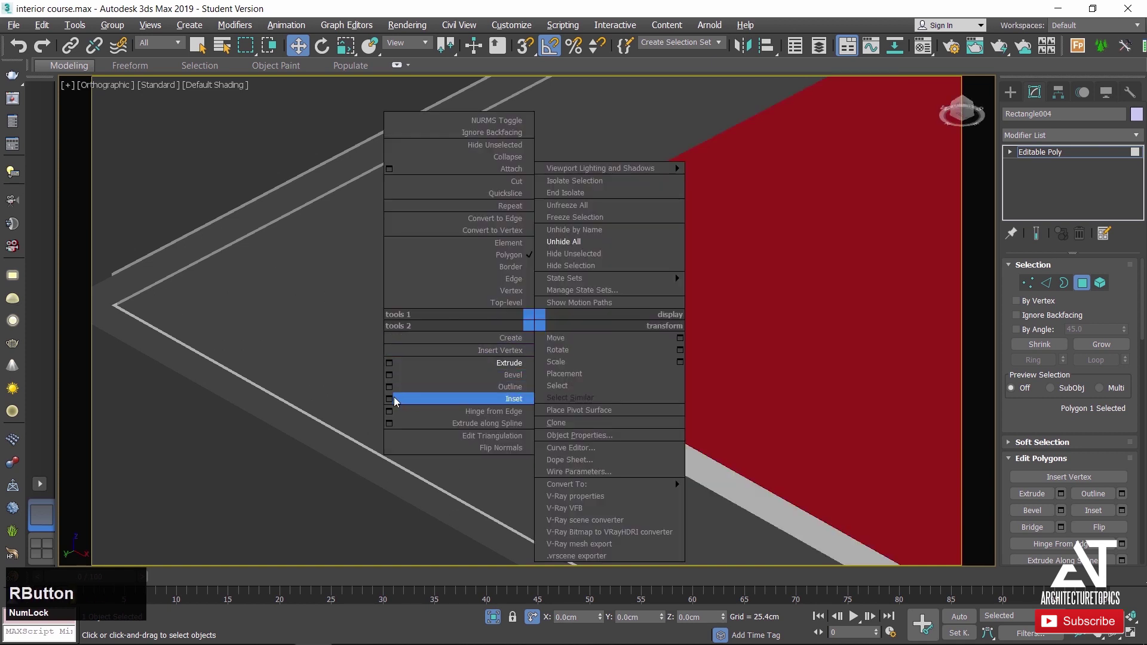
pyautogui.click(395, 402)
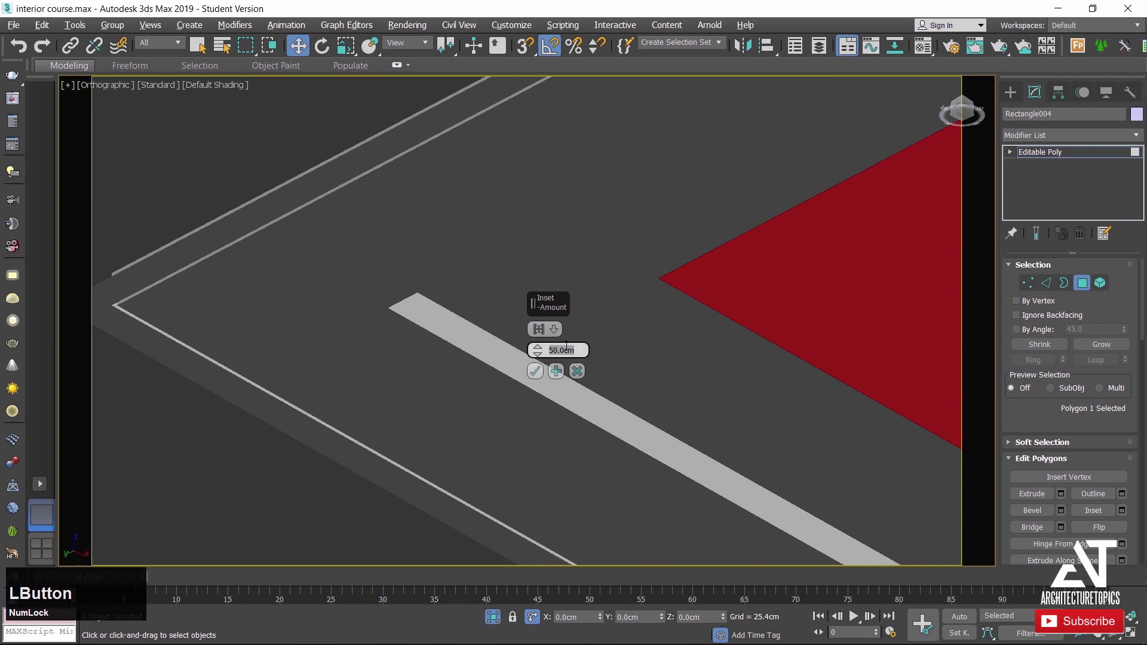
pyautogui.press('KP_1')
pyautogui.press('KP_Enter')
pyautogui.click(536, 376)
pyautogui.rightClick(541, 362)
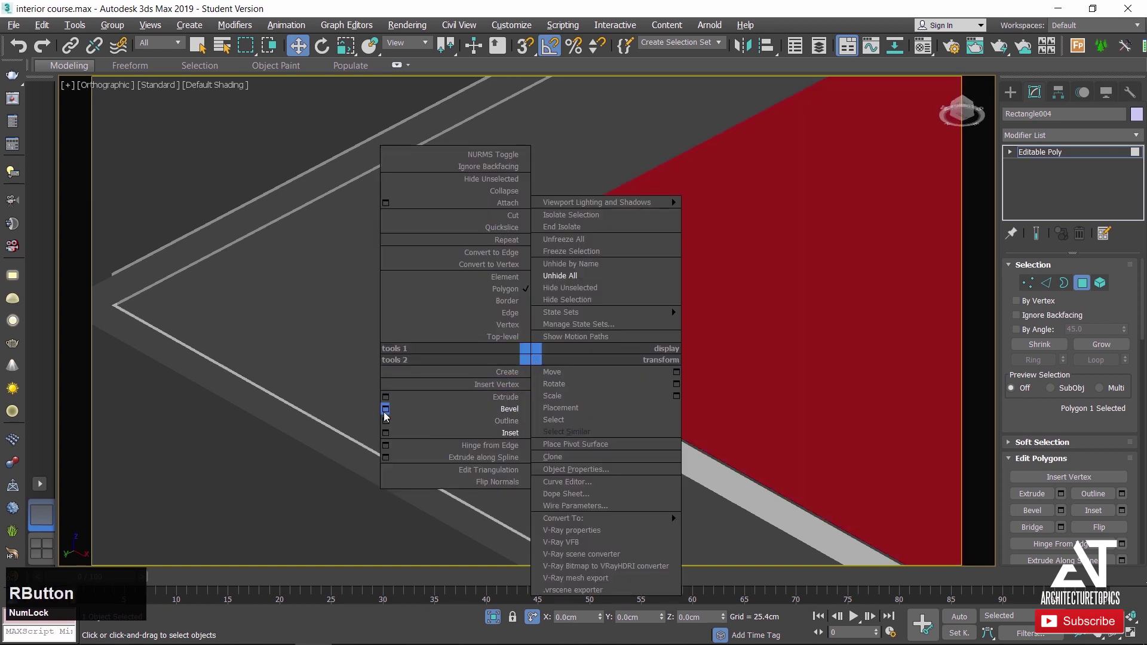
pyautogui.click(390, 403)
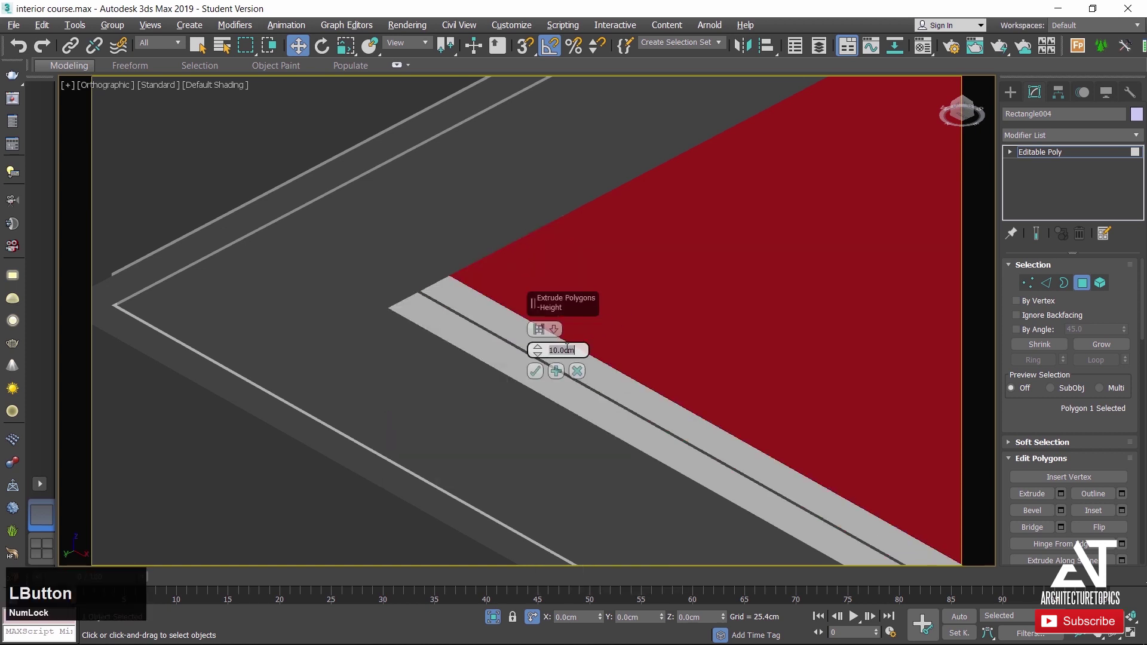
pyautogui.press('KP_Subtract')
pyautogui.press('KP_1')
pyautogui.press('KP_Enter')
# Confirm the raised 10 cm step and inset the inner panel 10 cm.
pyautogui.click(538, 376)
pyautogui.rightClick(580, 340)
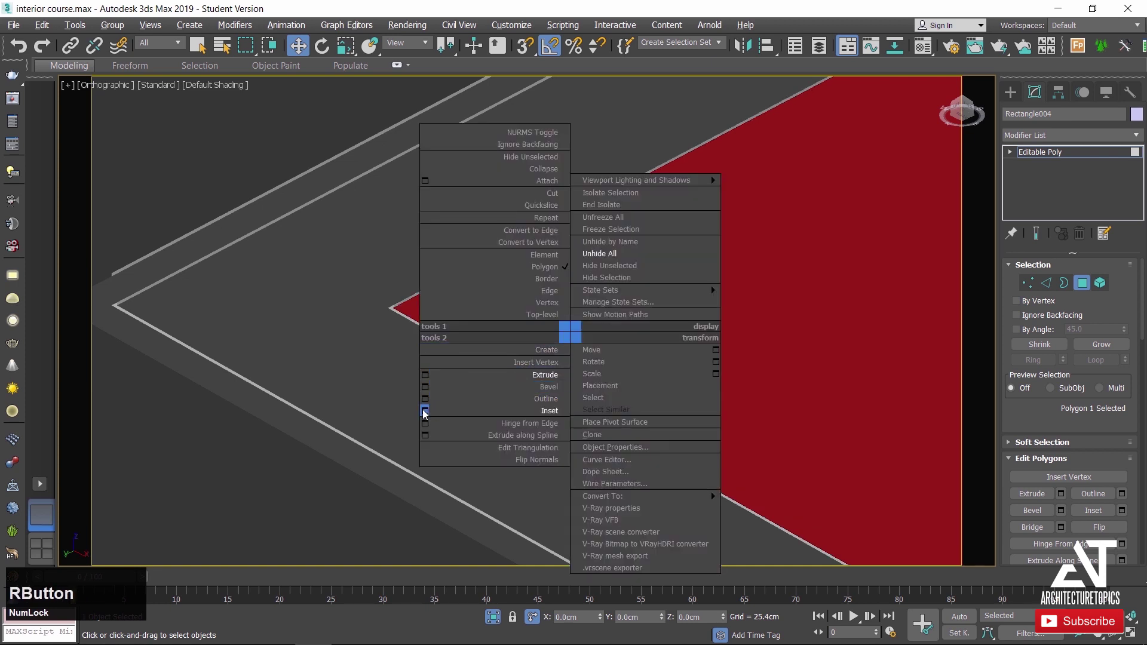
pyautogui.click(428, 413)
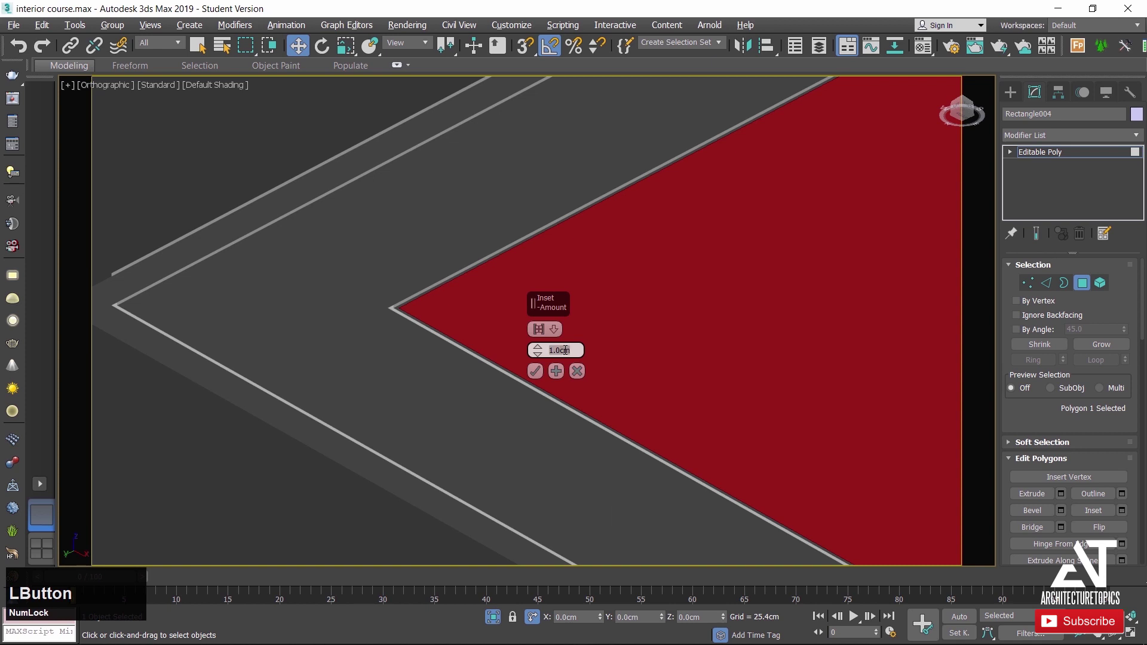
pyautogui.press('KP_1')
pyautogui.press('KP_Enter')
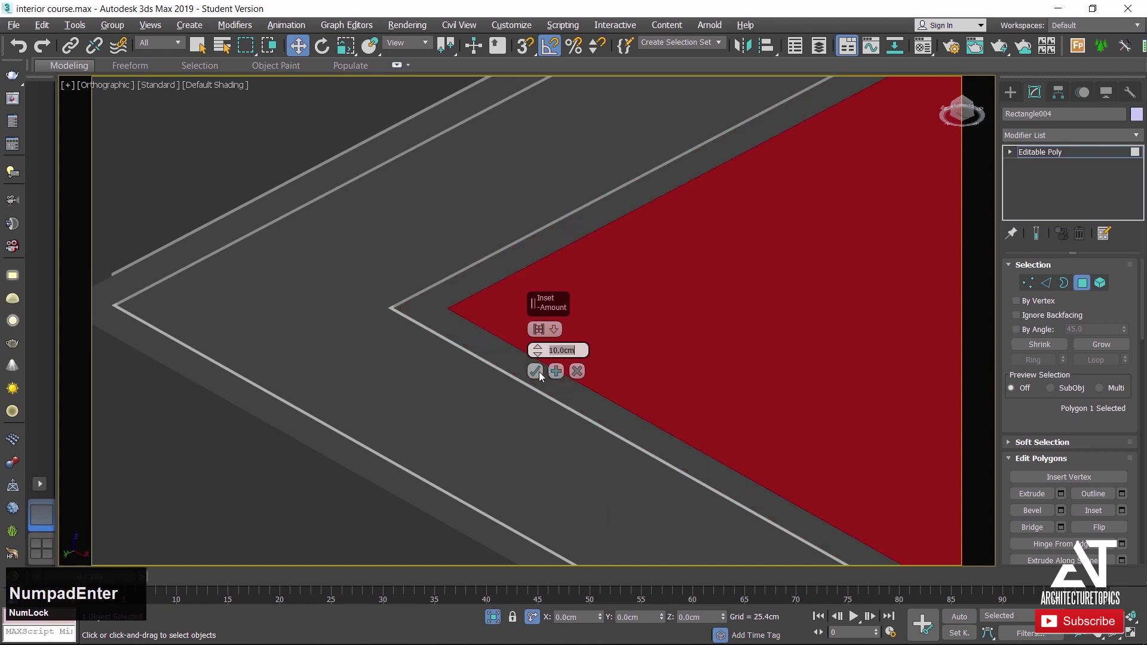
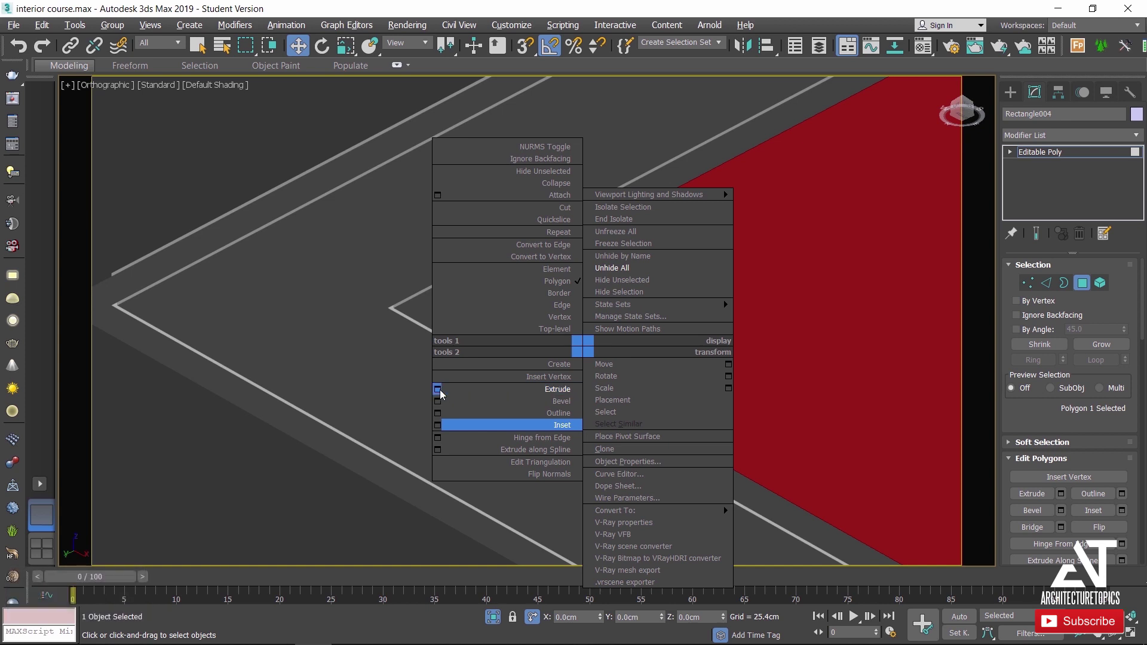
# Extrude the ceiling panel another 10 cm and begin the next inset.
pyautogui.click(445, 393)
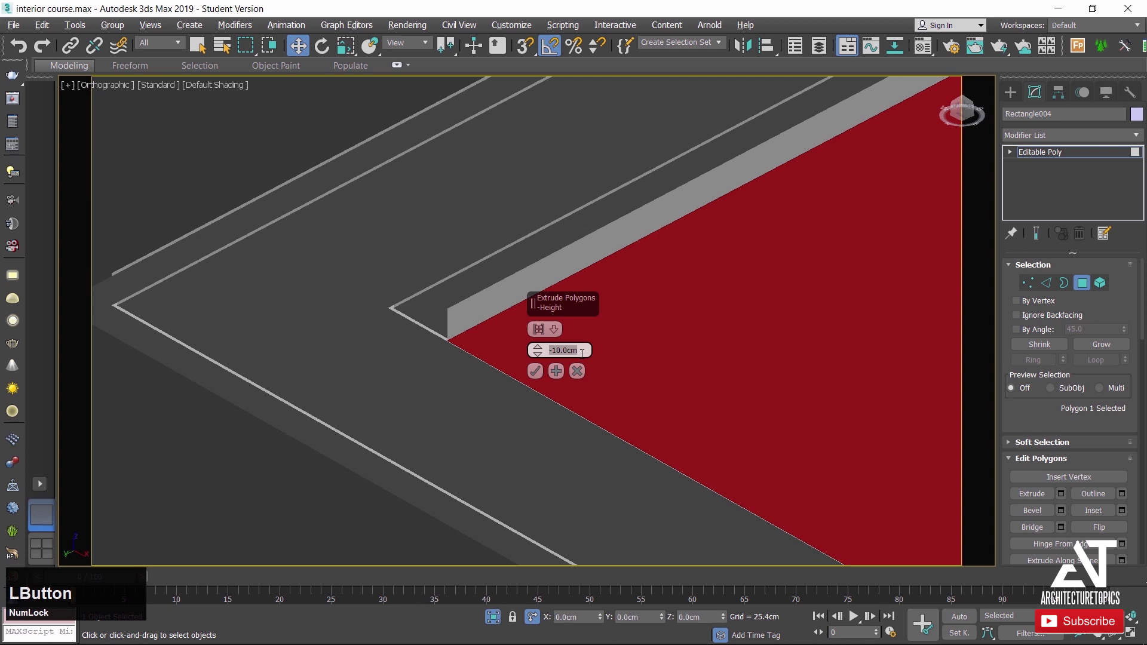
pyautogui.press('KP_1')
pyautogui.press('KP_Enter')
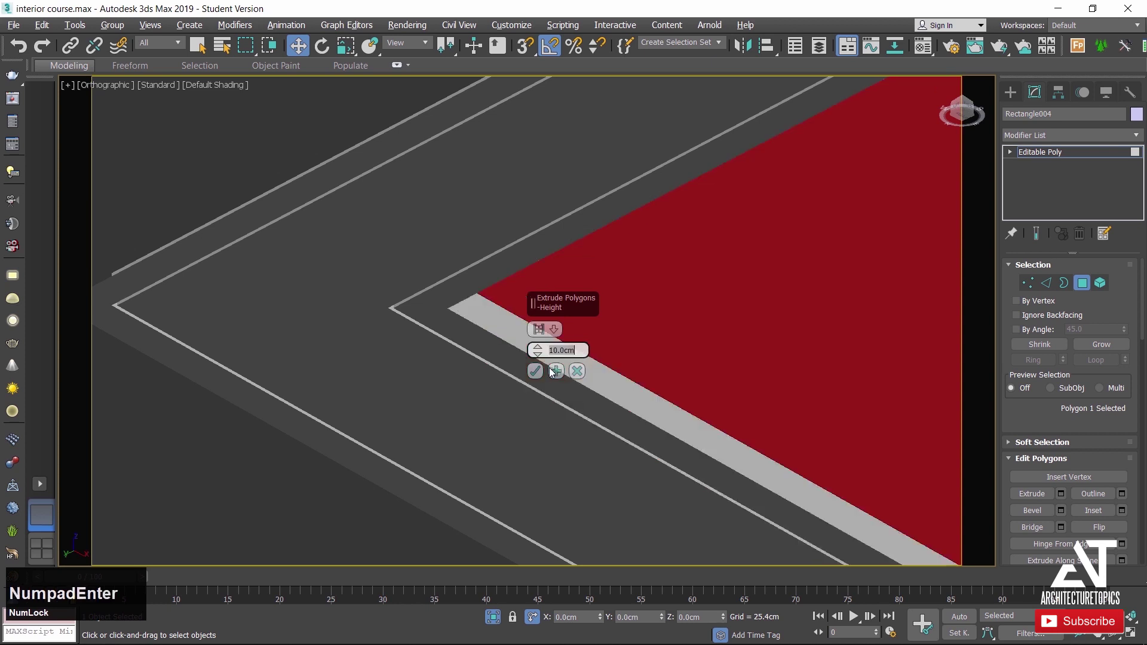
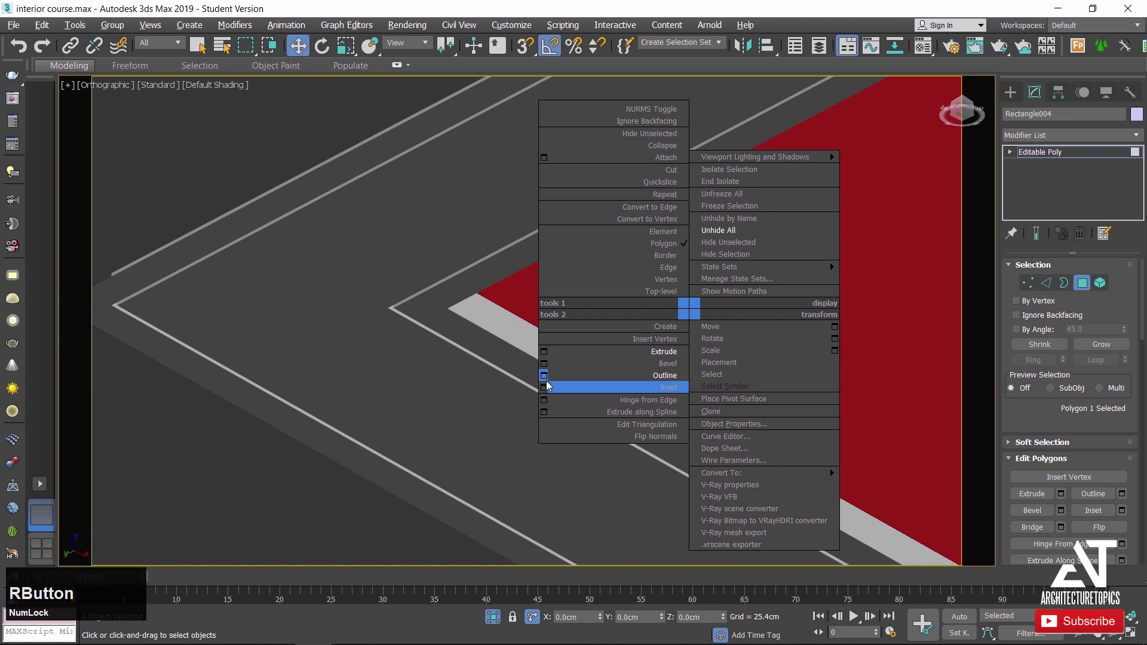
pyautogui.click(548, 389)
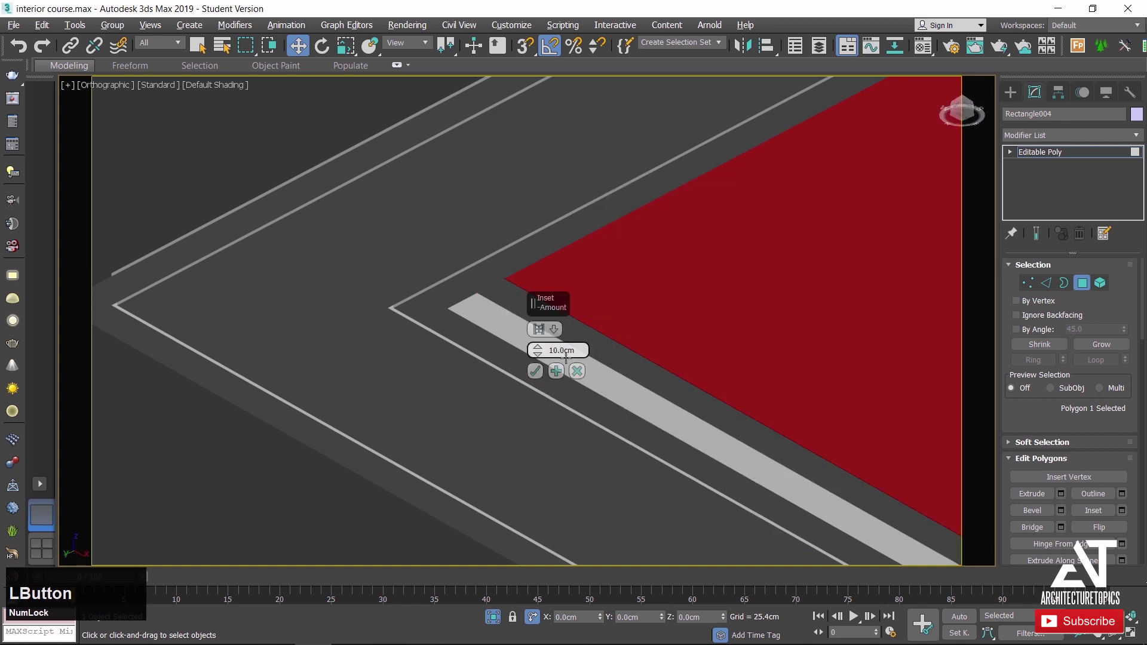
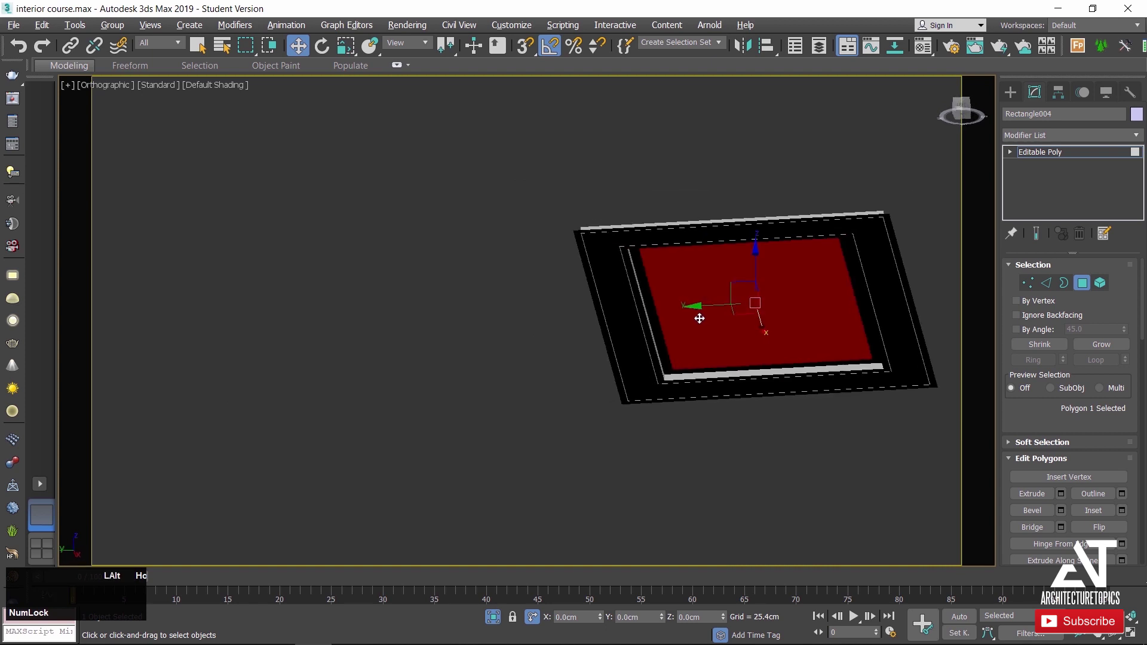
# Inset the inner panel 10 cm and recess it 2 cm (after trying -8 cm) to form a shallow step.
pyautogui.scroll(3)
pyautogui.rightClick(688, 342)
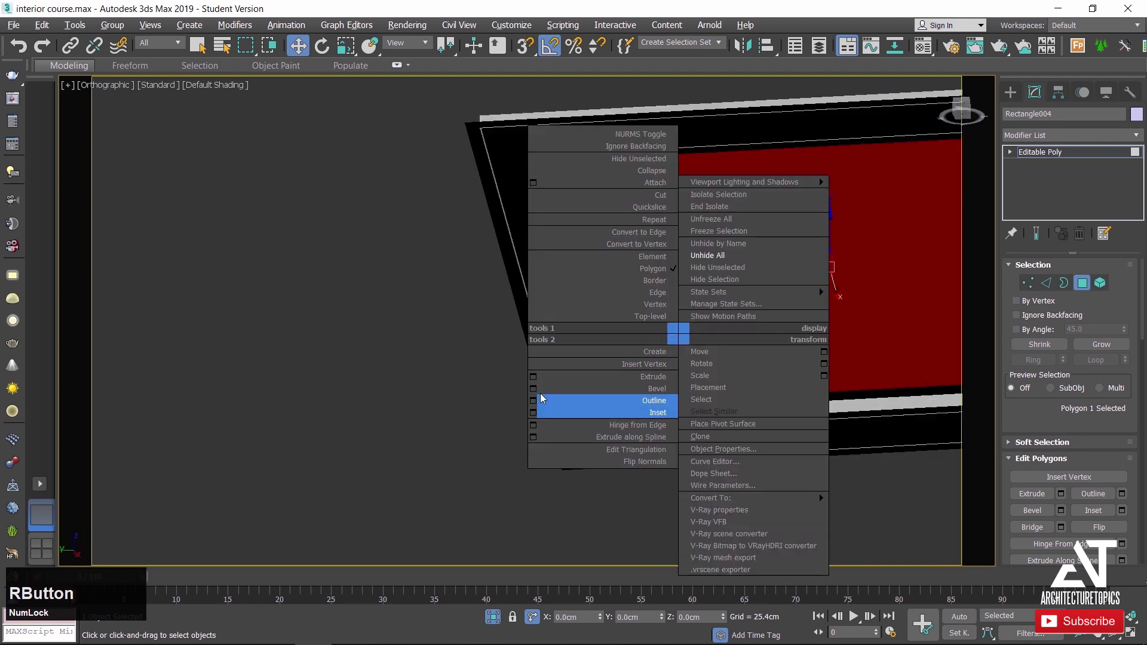
pyautogui.click(540, 384)
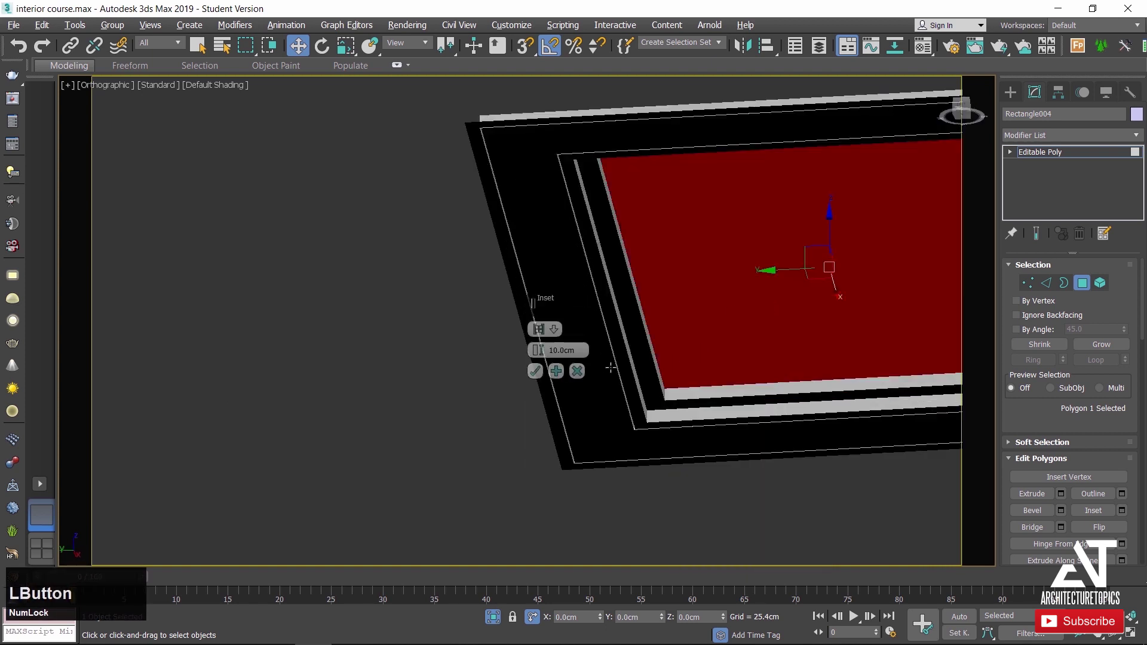
pyautogui.press('KP_Subtract')
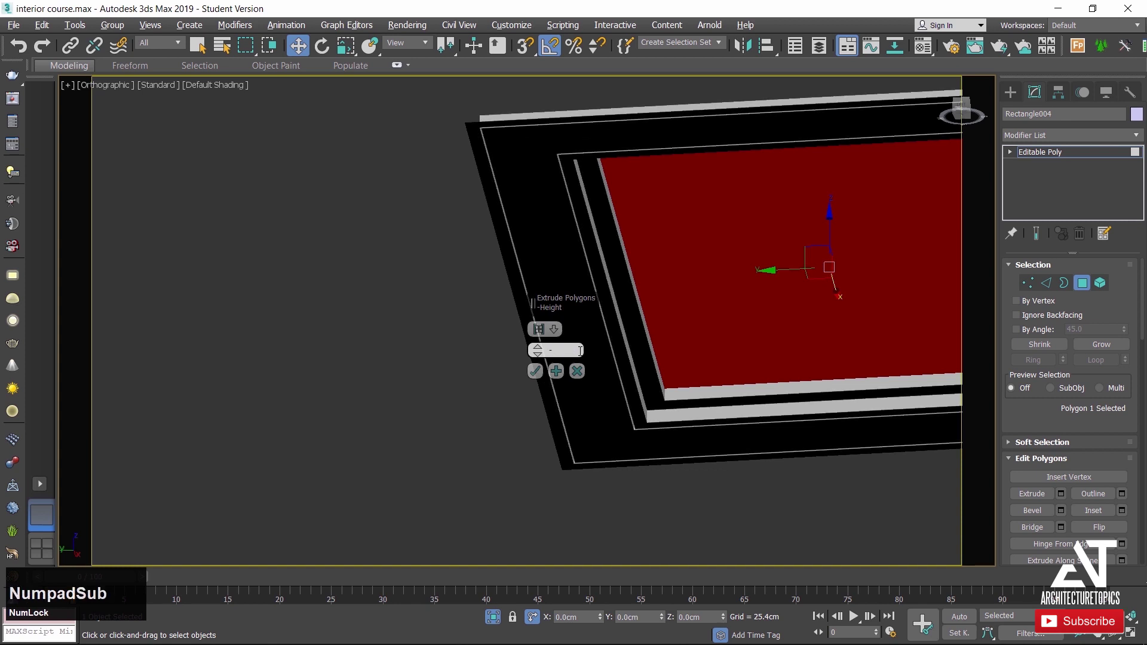
pyautogui.press('KP_8')
pyautogui.press('KP_Enter')
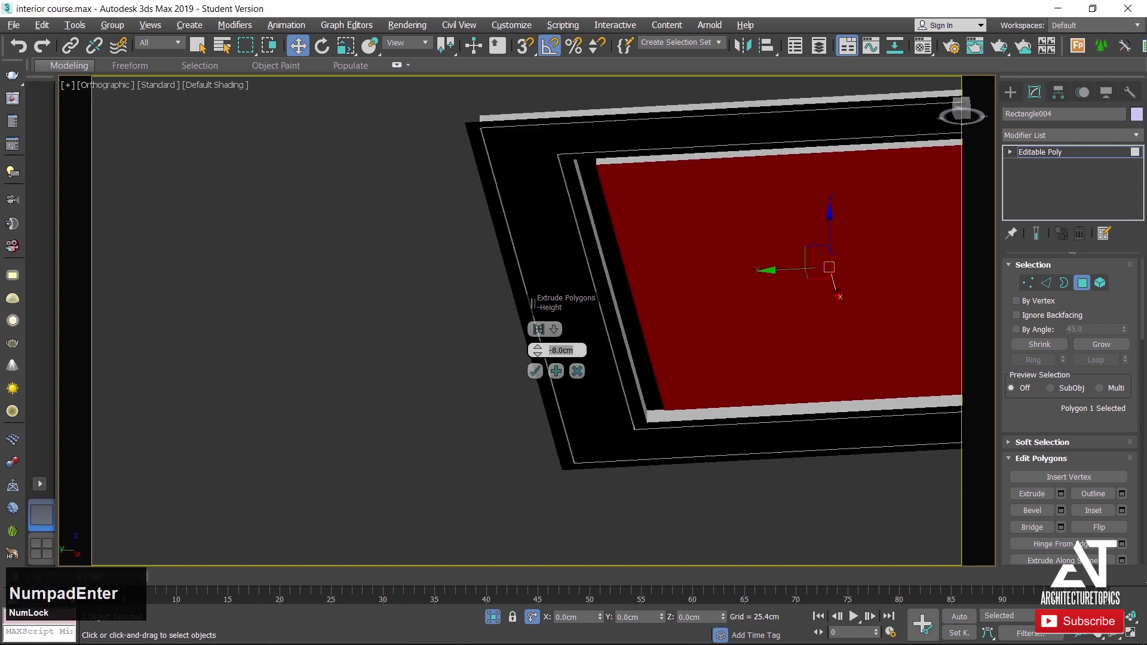
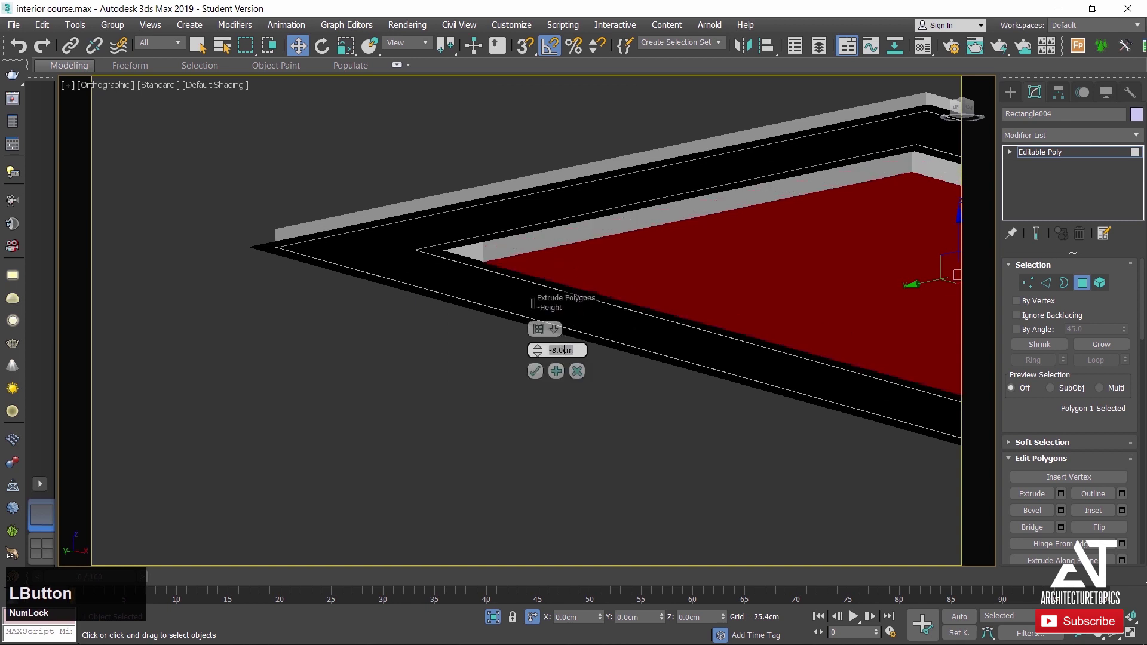
pyautogui.press('KP_Subtract')
pyautogui.press('KP_2')
pyautogui.press('KP_Enter')
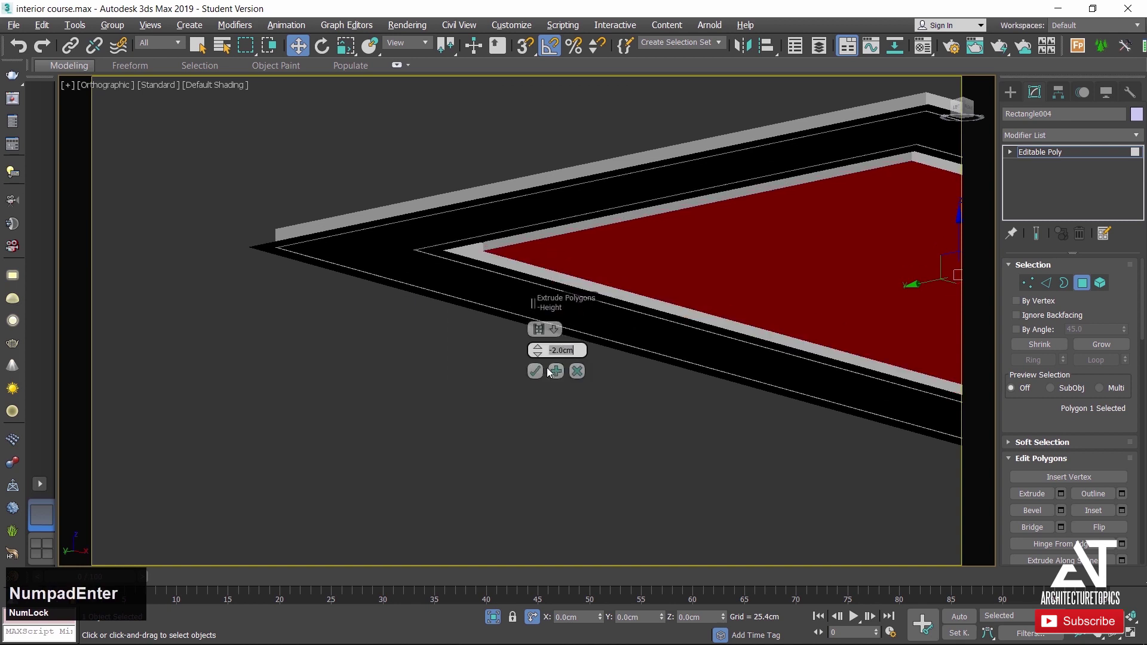
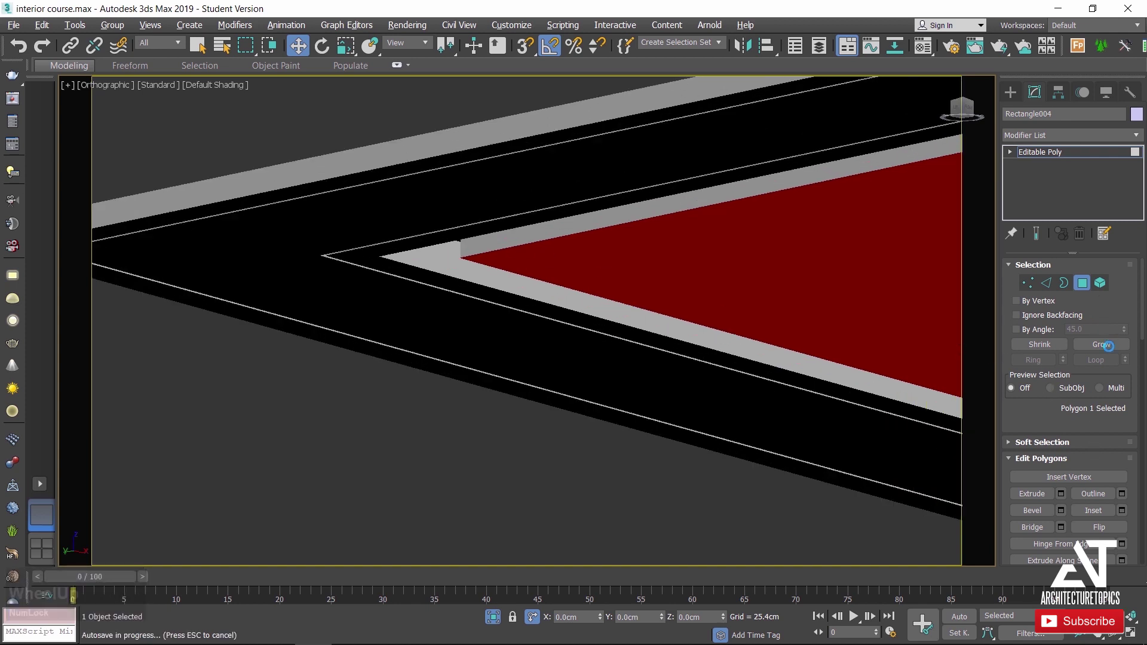
pyautogui.press('Escape')
# Select the four side faces of the inner step and set their extrusion height to -10 cm.
pyautogui.click(1112, 350)
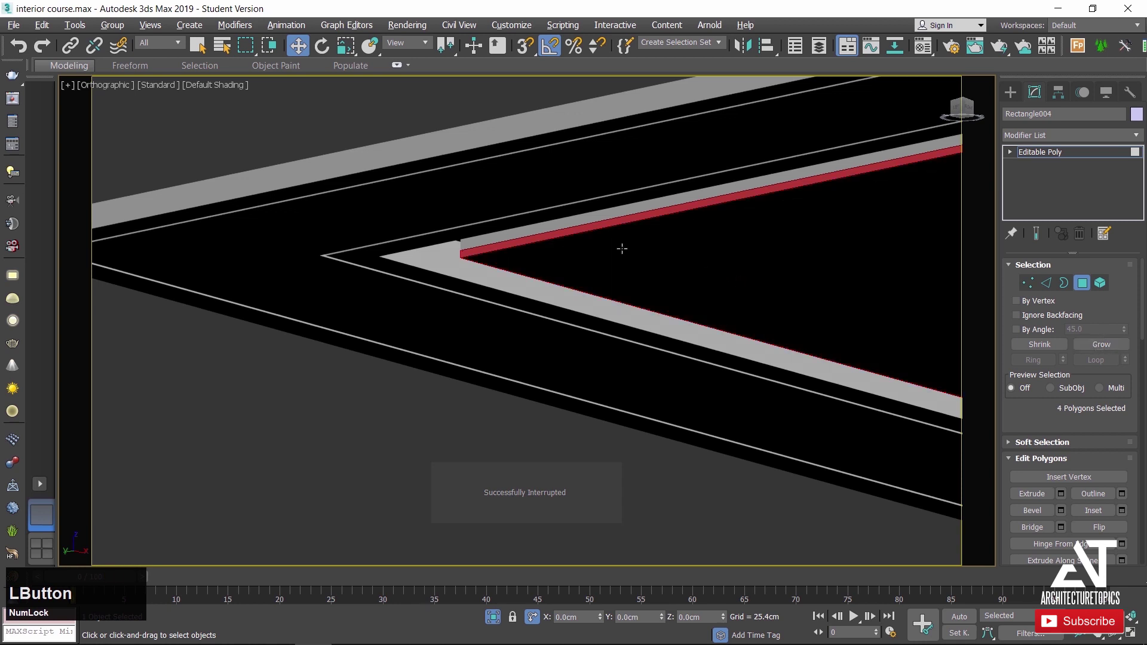
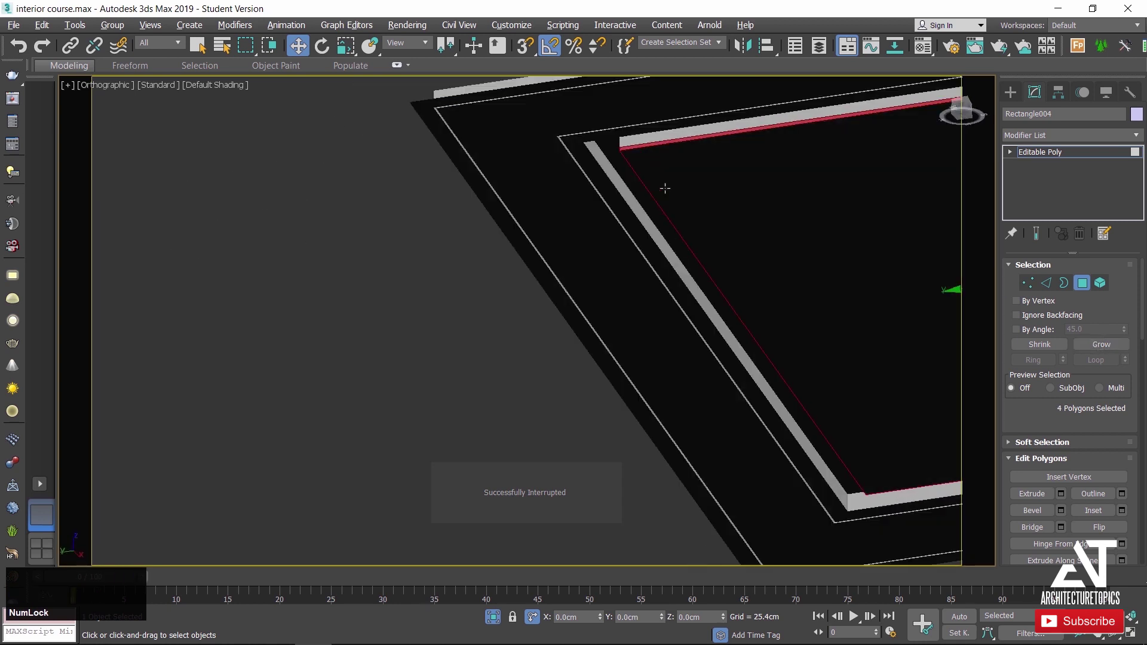
pyautogui.rightClick(667, 217)
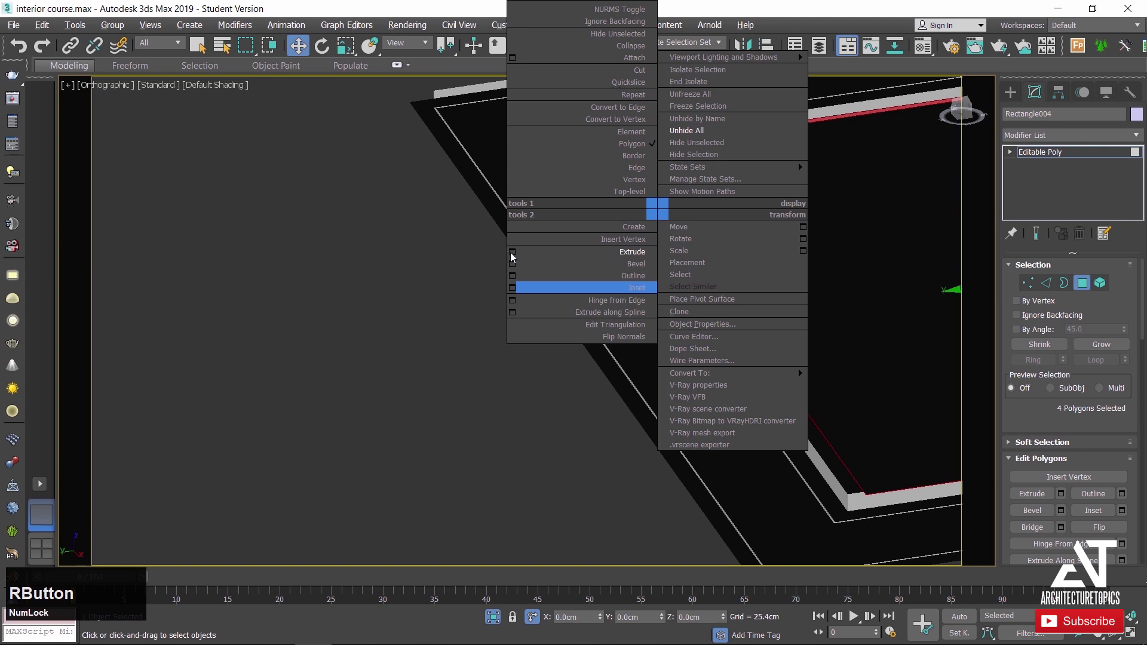
pyautogui.click(516, 256)
pyautogui.scroll(3)
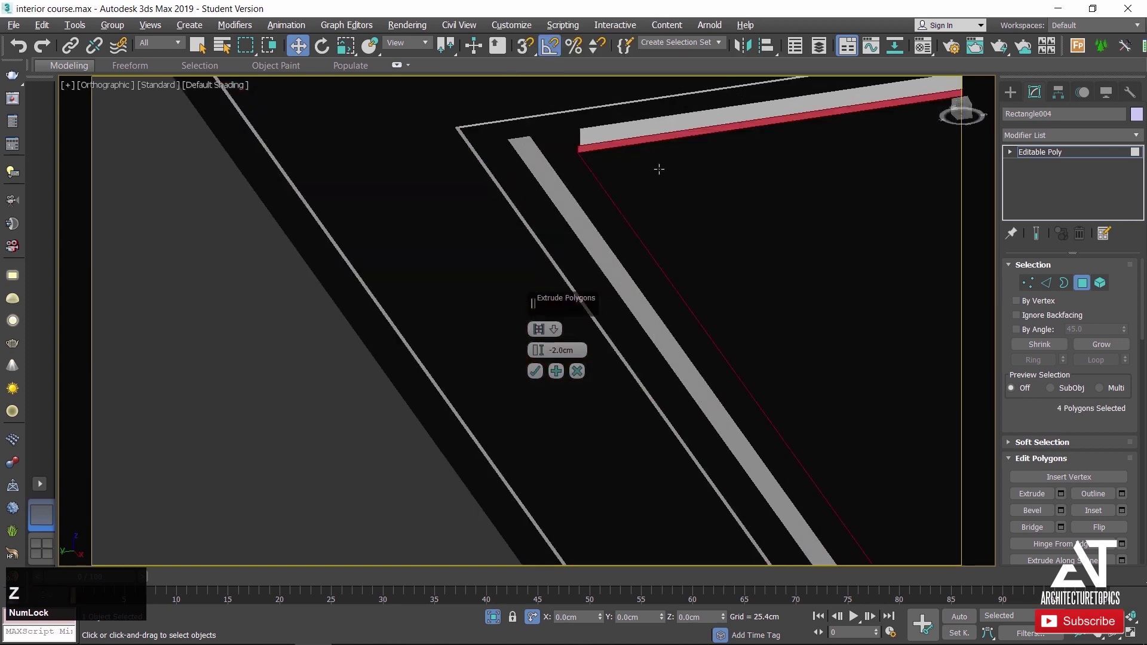
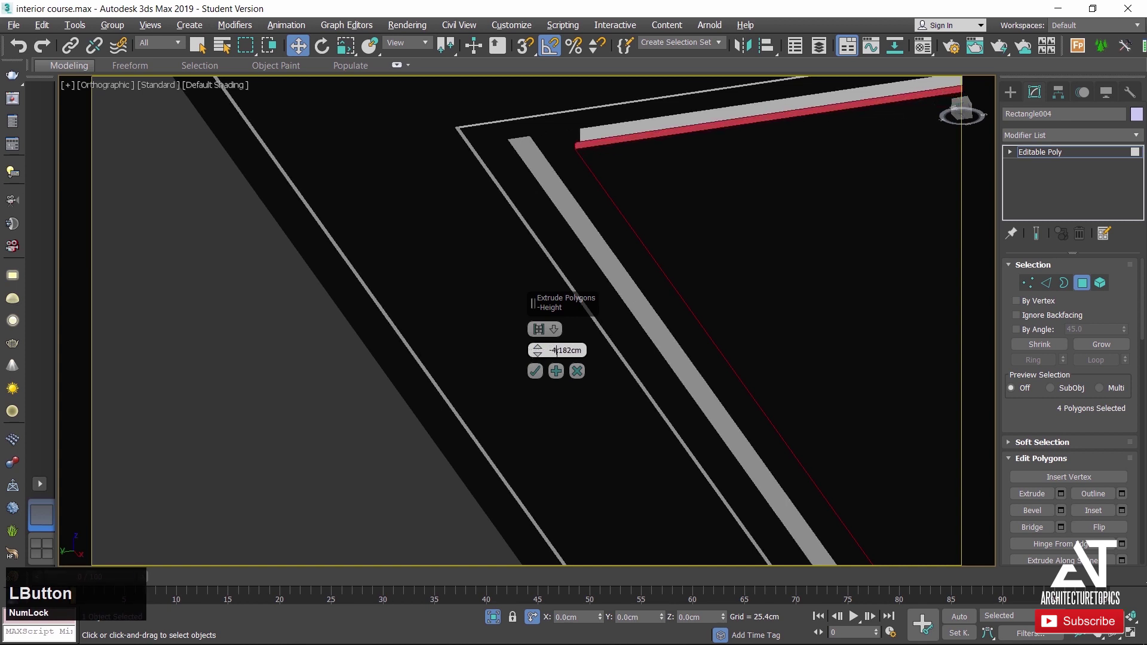
pyautogui.press('KP_Subtract')
pyautogui.press('KP_5')
pyautogui.press('KP_Enter')
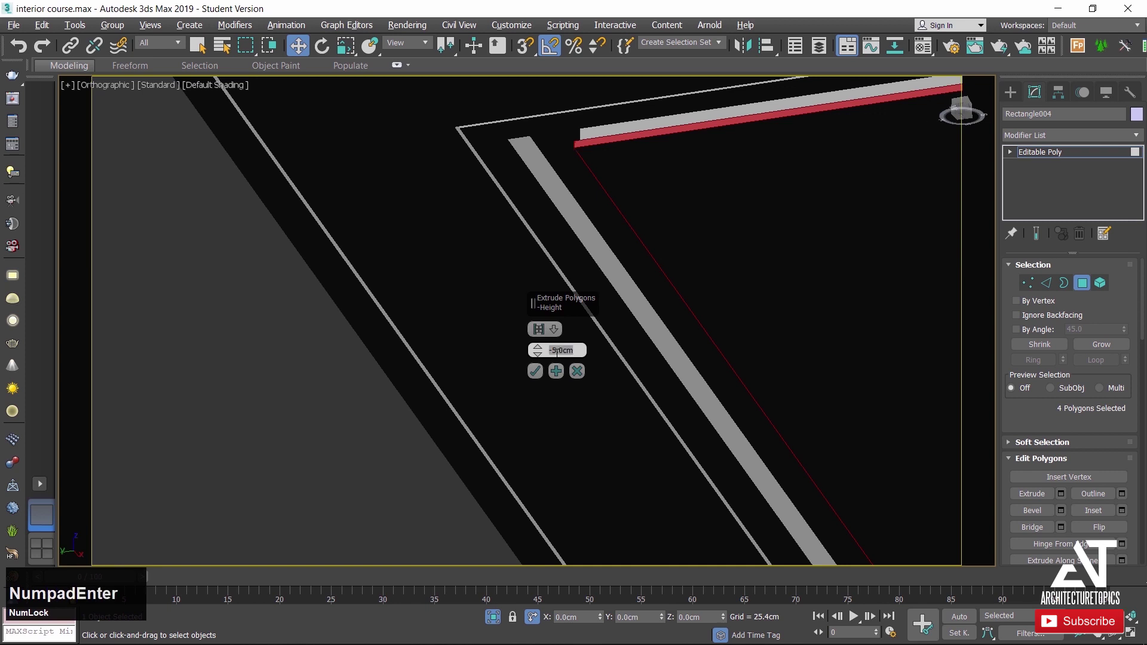
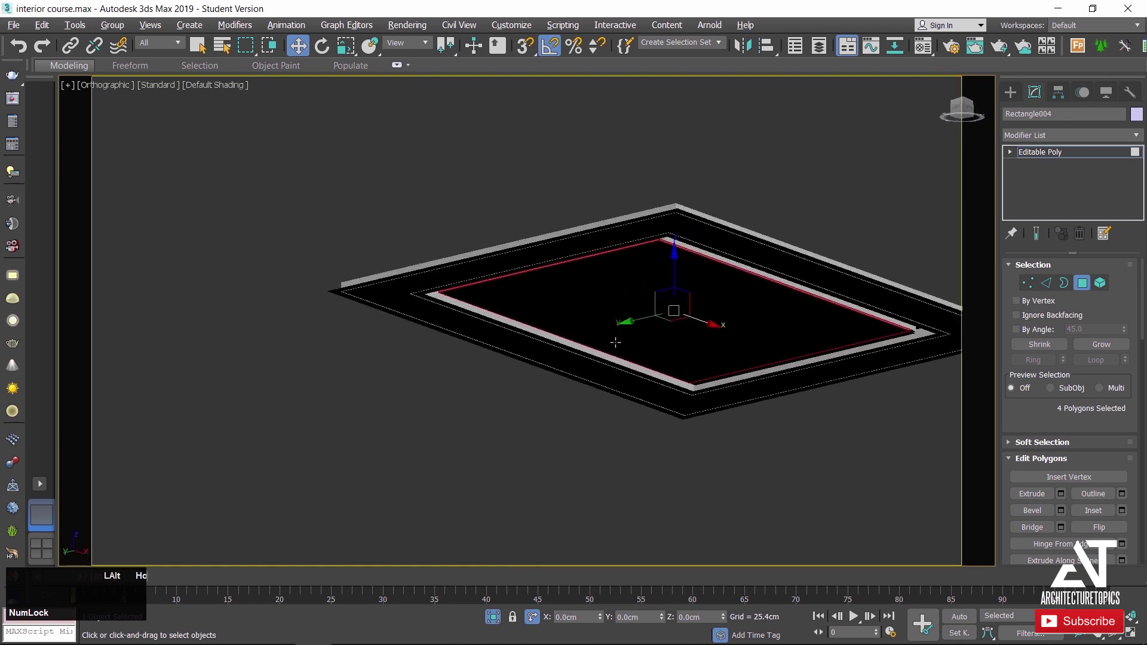
# Set the extrusion type to Local Normal so each side face pushes along its own direction.
pyautogui.scroll(3)
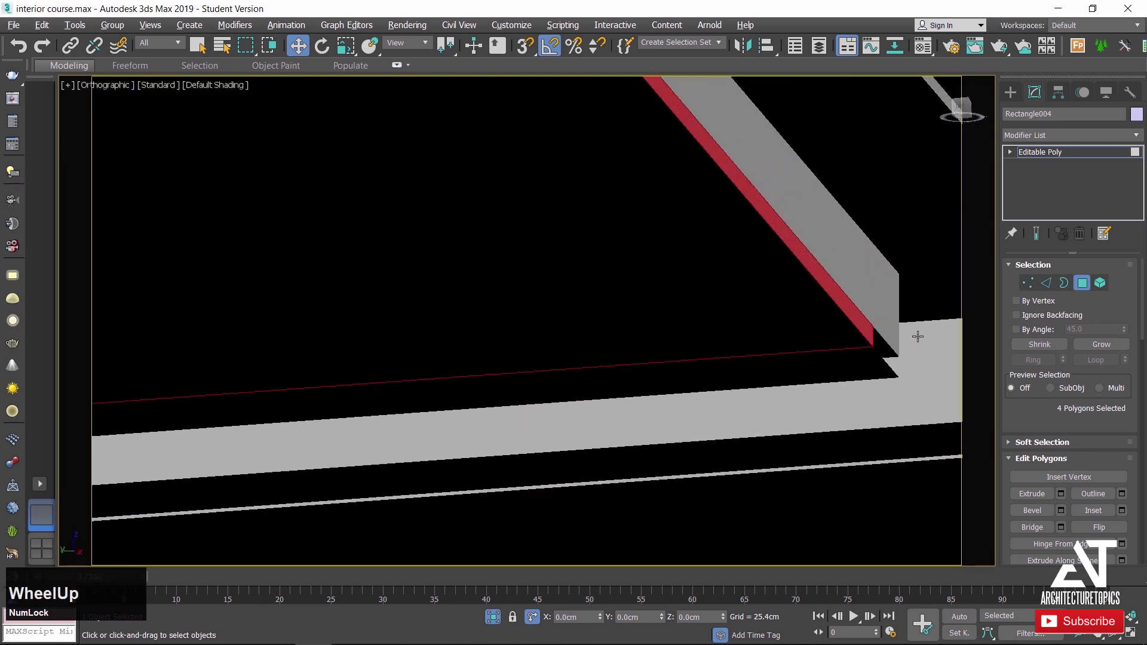
pyautogui.scroll(3)
pyautogui.rightClick(387, 219)
pyautogui.click(237, 257)
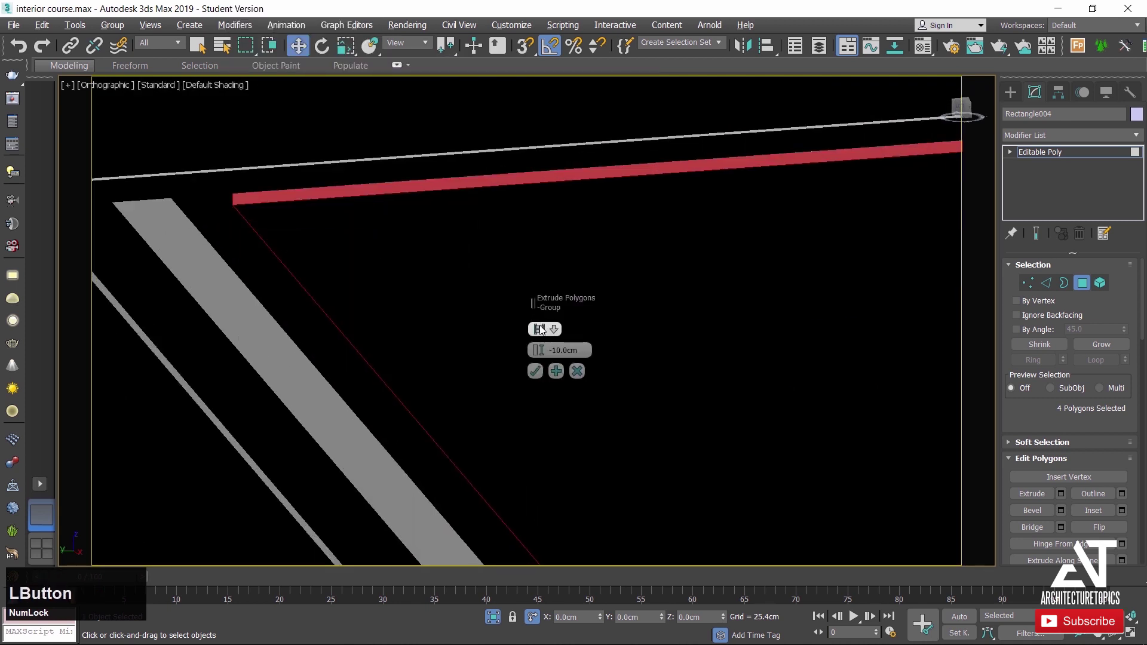
pyautogui.scroll(-3)
pyautogui.scroll(3)
pyautogui.scroll(-3)
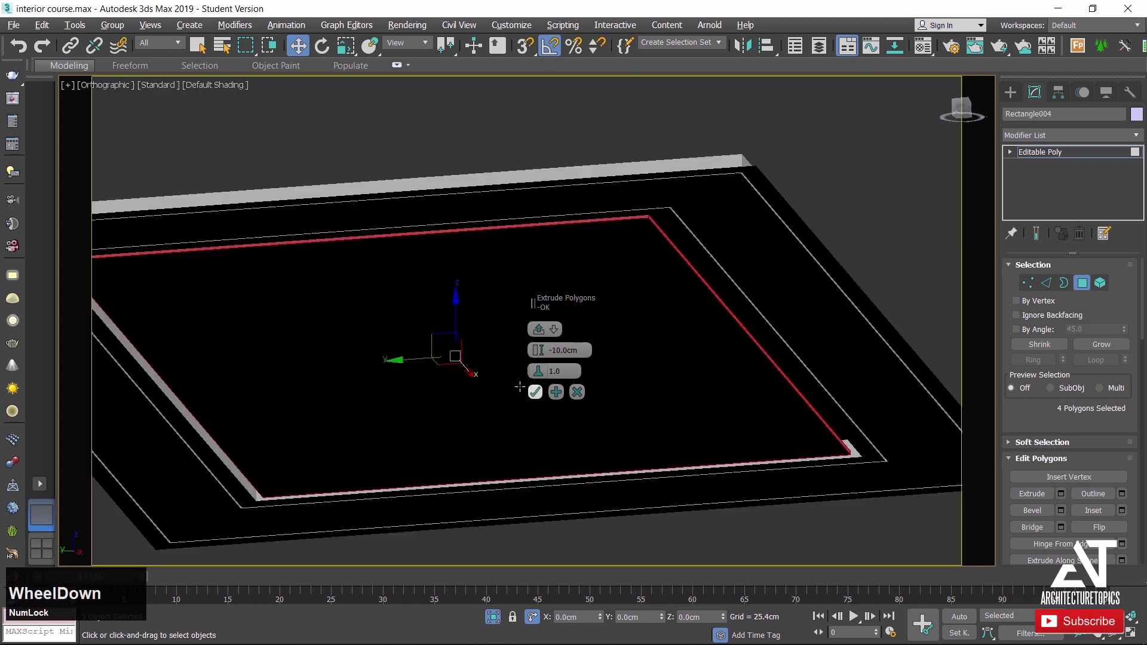
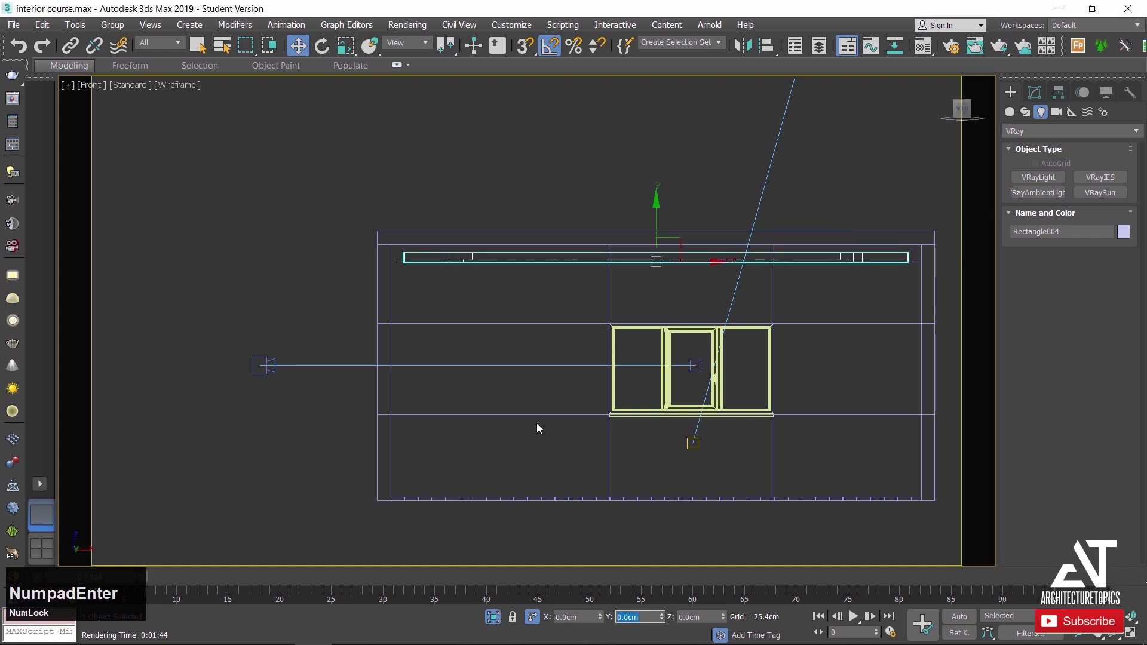
# Switch to the shaded VRayCam001 view and start a V-Ray test render of the room.
pyautogui.click(526, 206)
pyautogui.press('c')
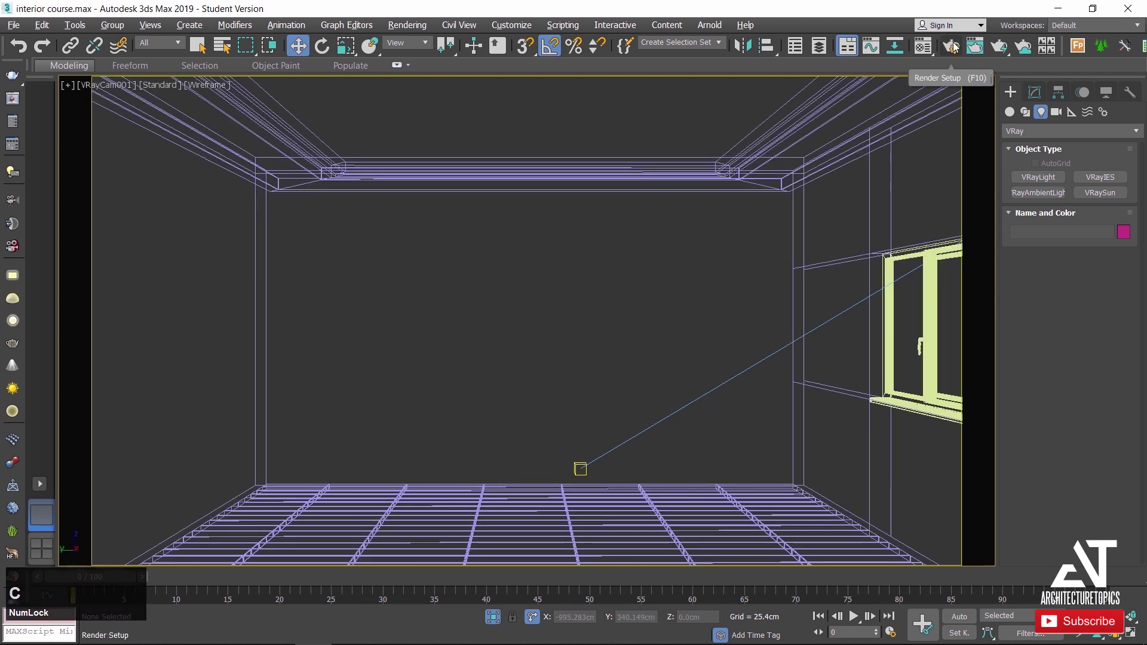
pyautogui.press('F3')
pyautogui.click(960, 47)
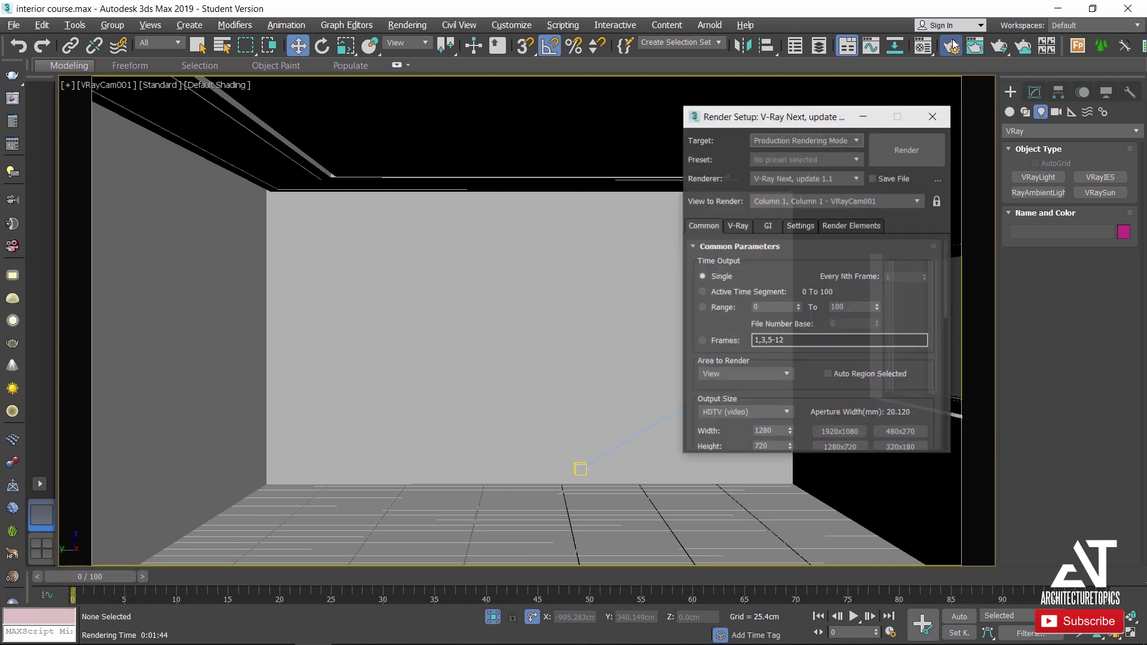
pyautogui.click(910, 153)
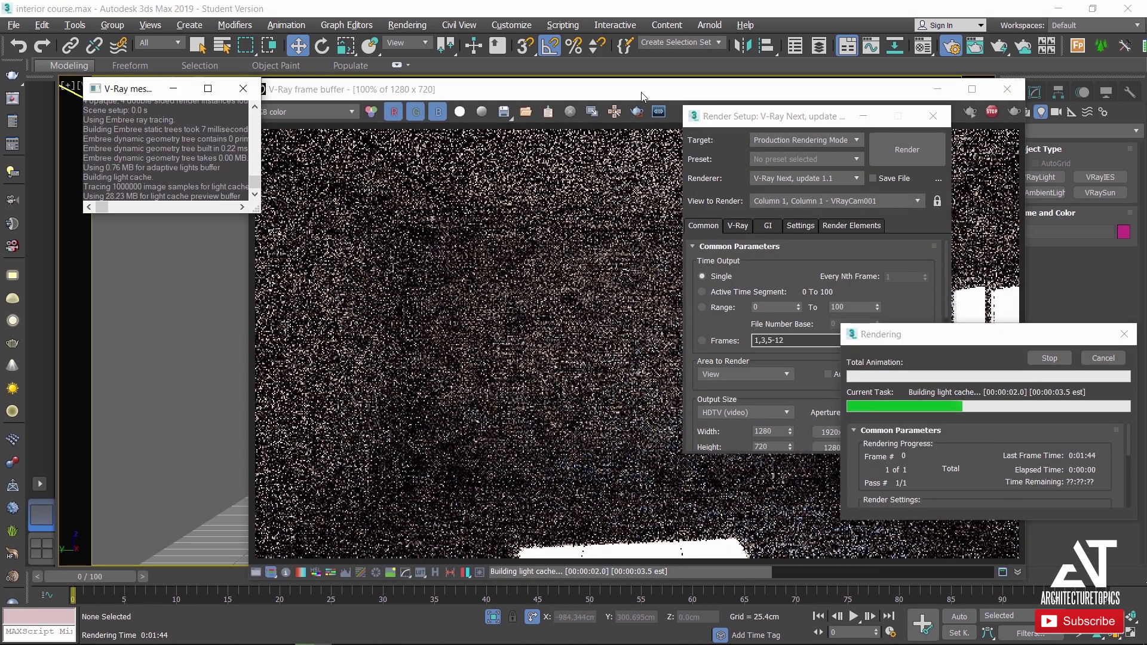
pyautogui.click(646, 99)
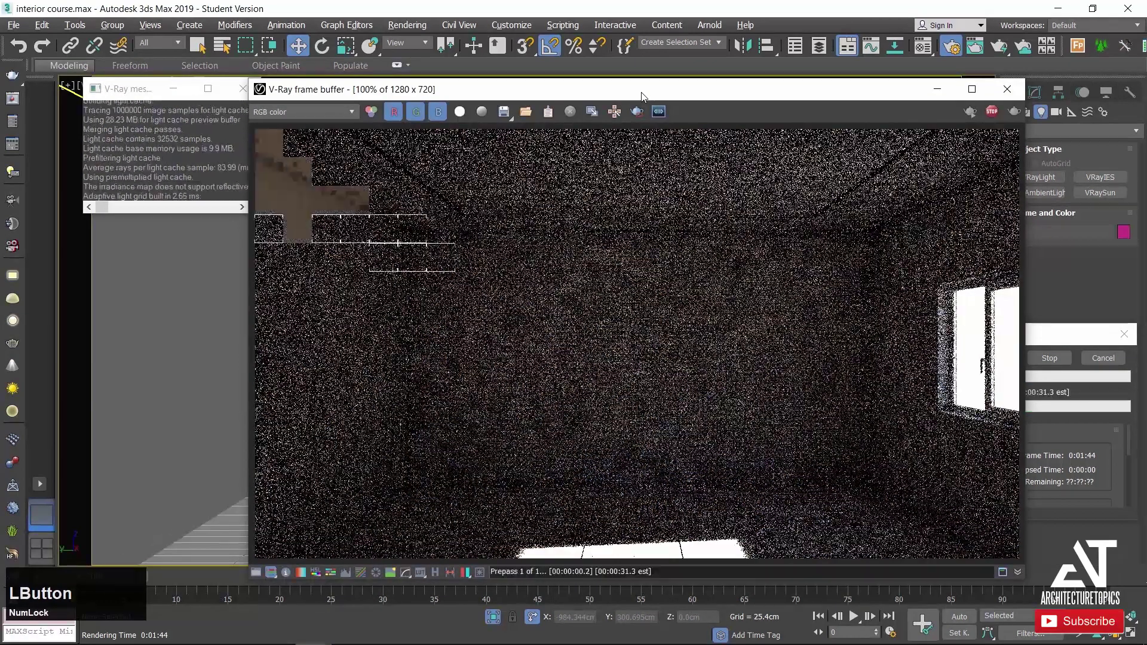